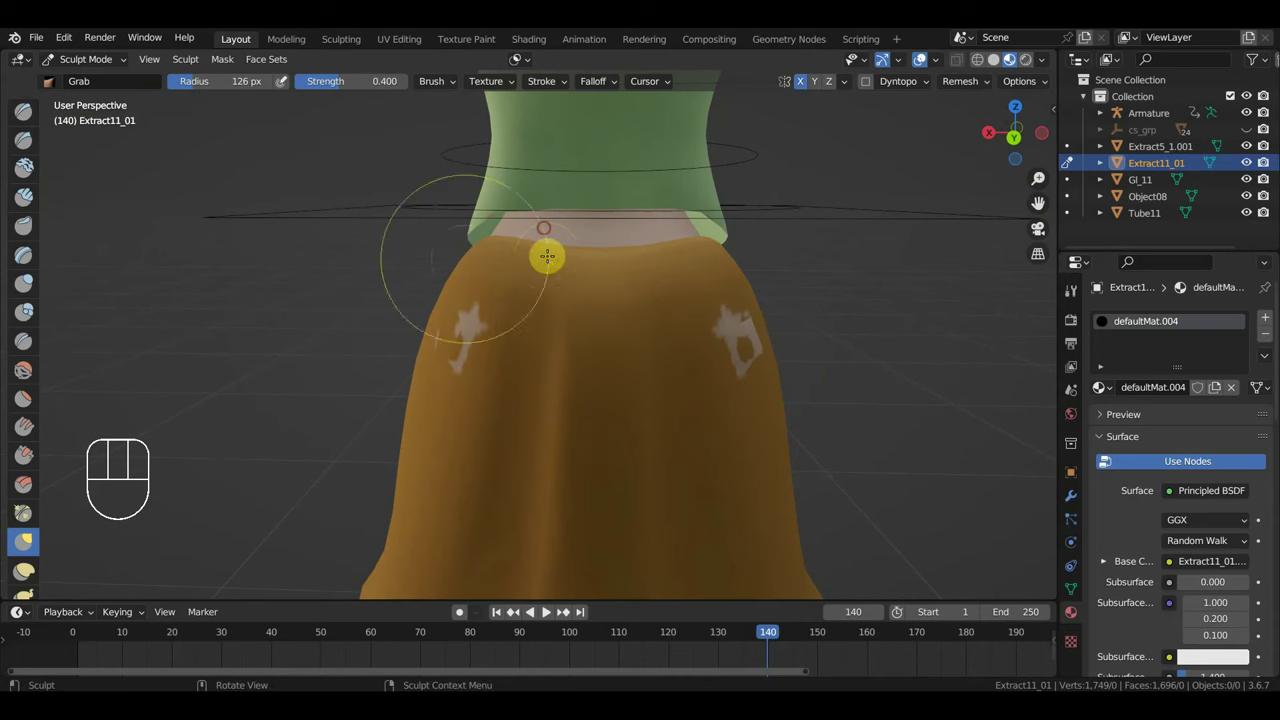
# Finish grab-brushing the blouse hem, then switch to the skirt and sculpt its waistline up
pyautogui.moveTo(110, 70); pyautogui.dragTo(386, 168)
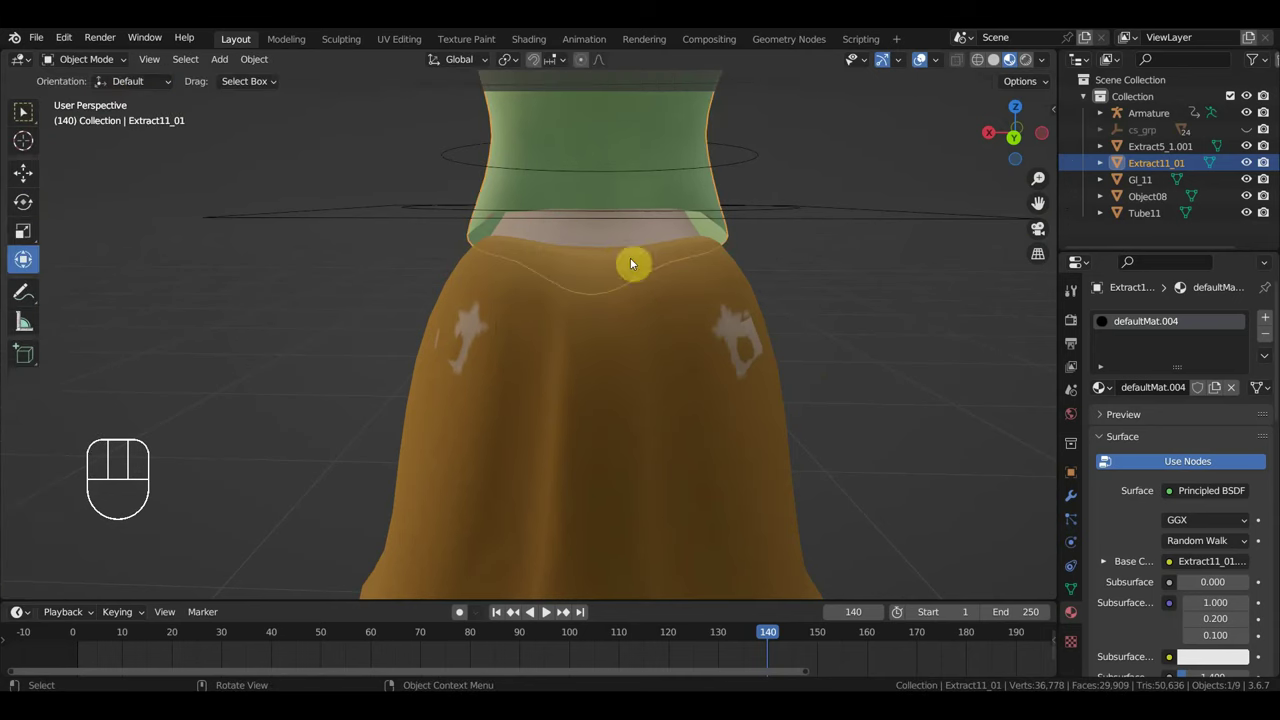
pyautogui.click(558, 295)
pyautogui.click(94, 66)
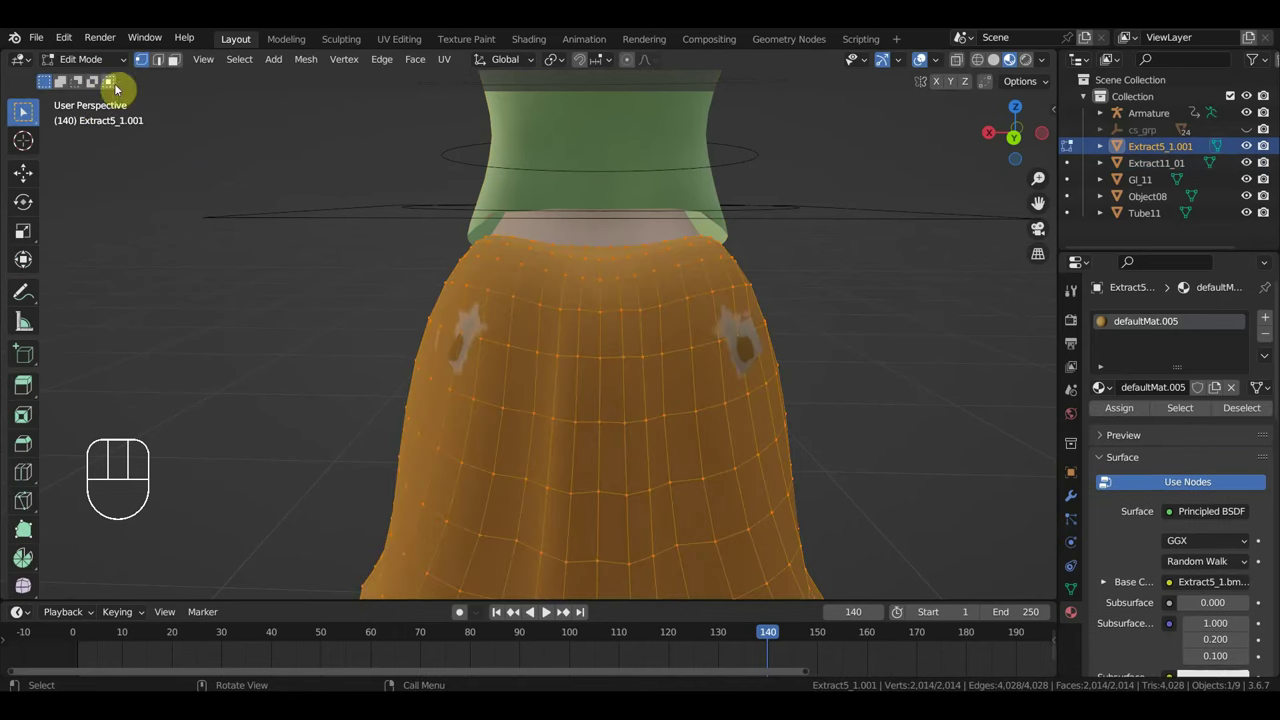
pyautogui.click(558, 215)
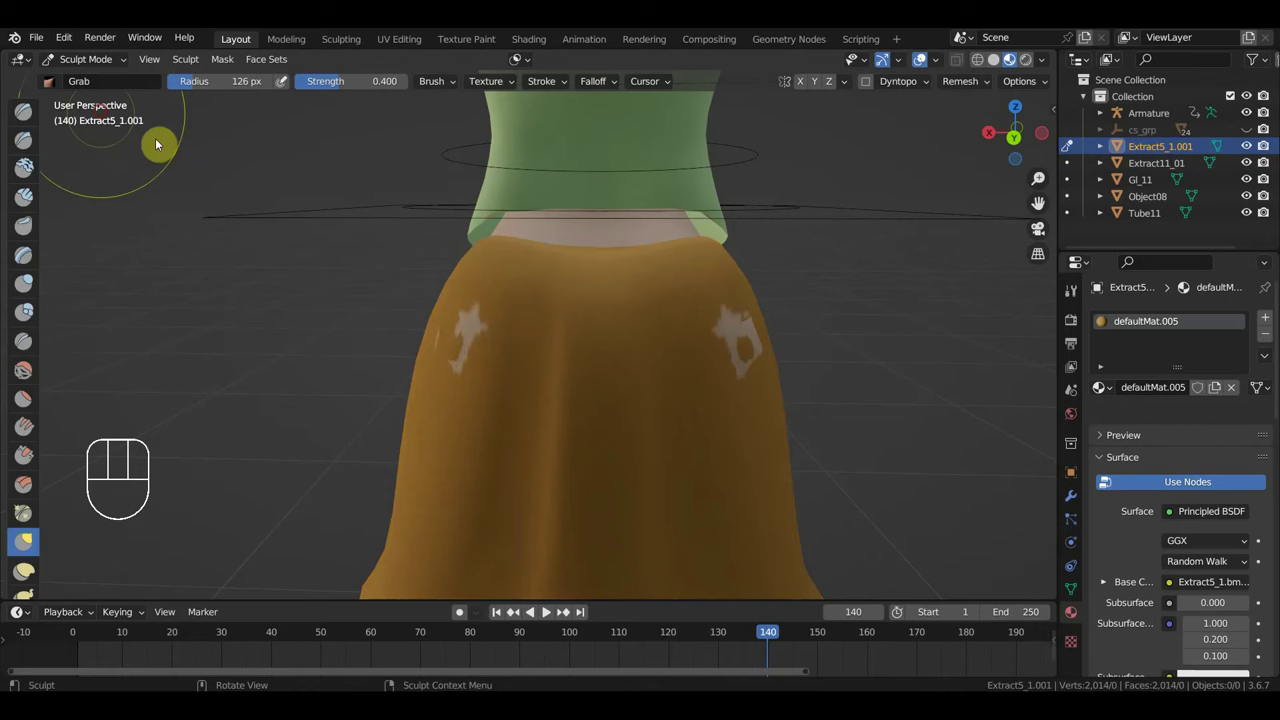
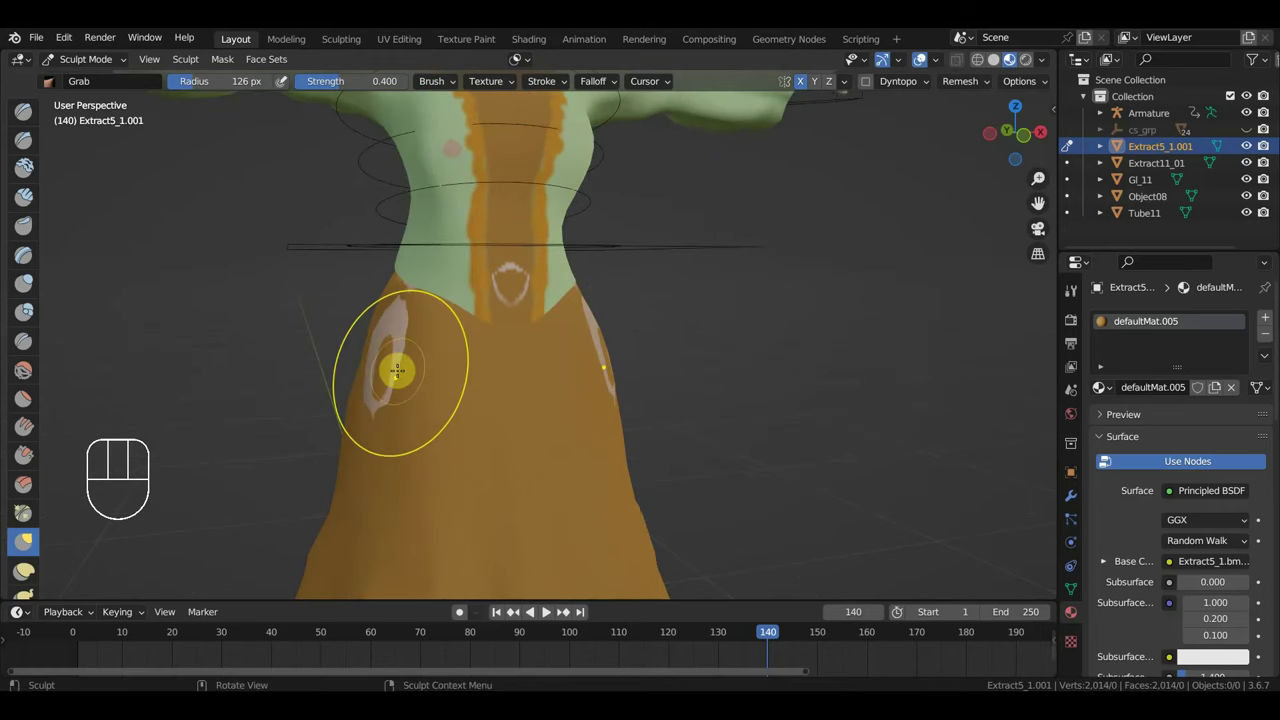
pyautogui.press('ctrl+z')
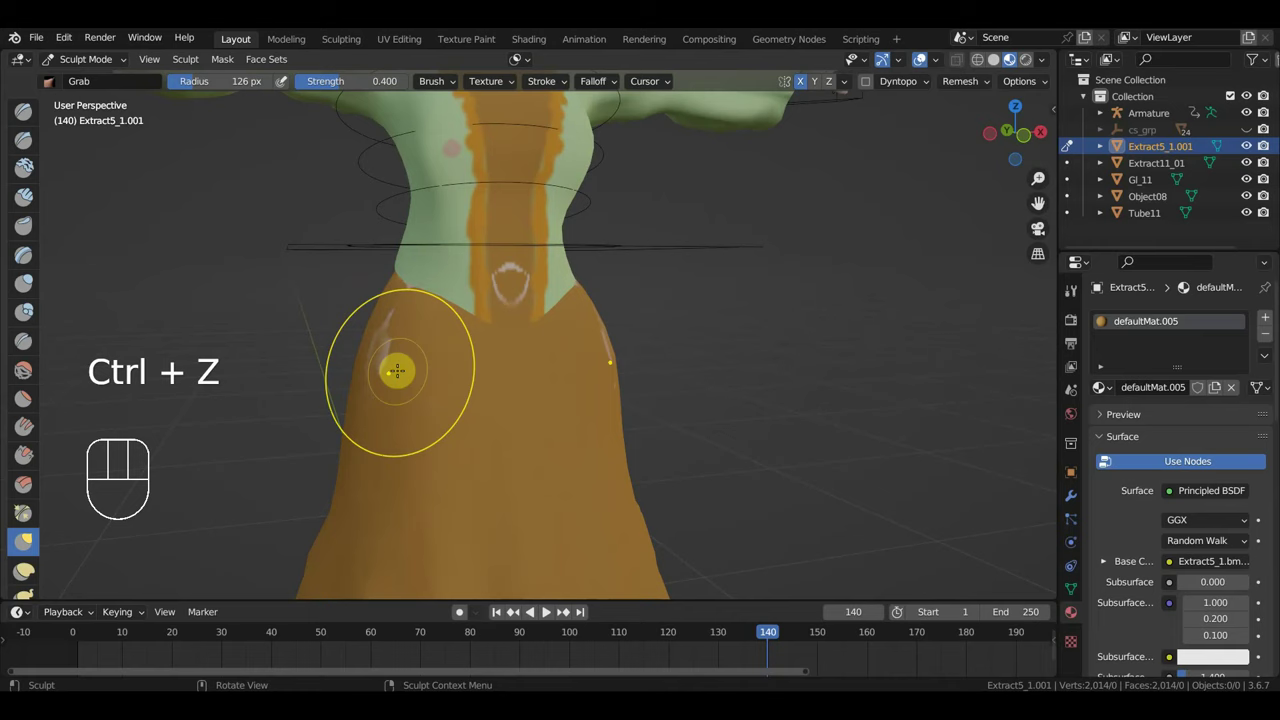
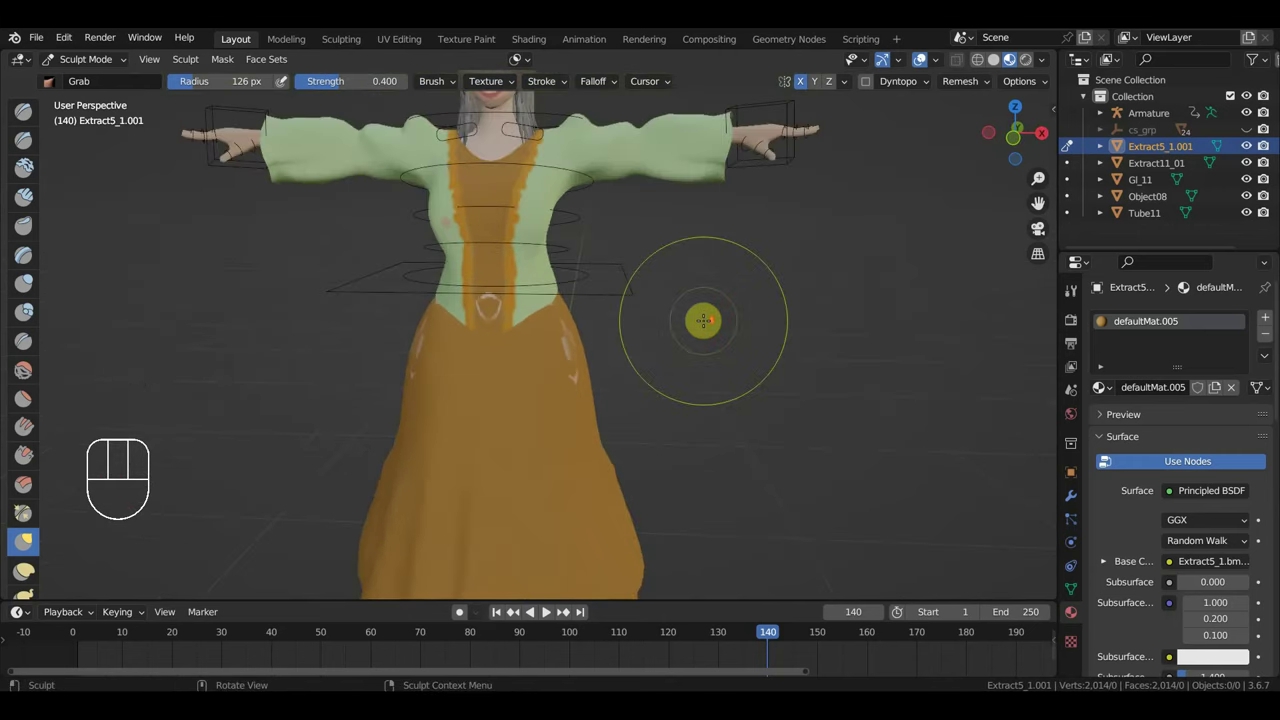
# Edit the skirt mesh and nudge stray waist vertices into a neat V-shaped waistline
pyautogui.click(577, 422)
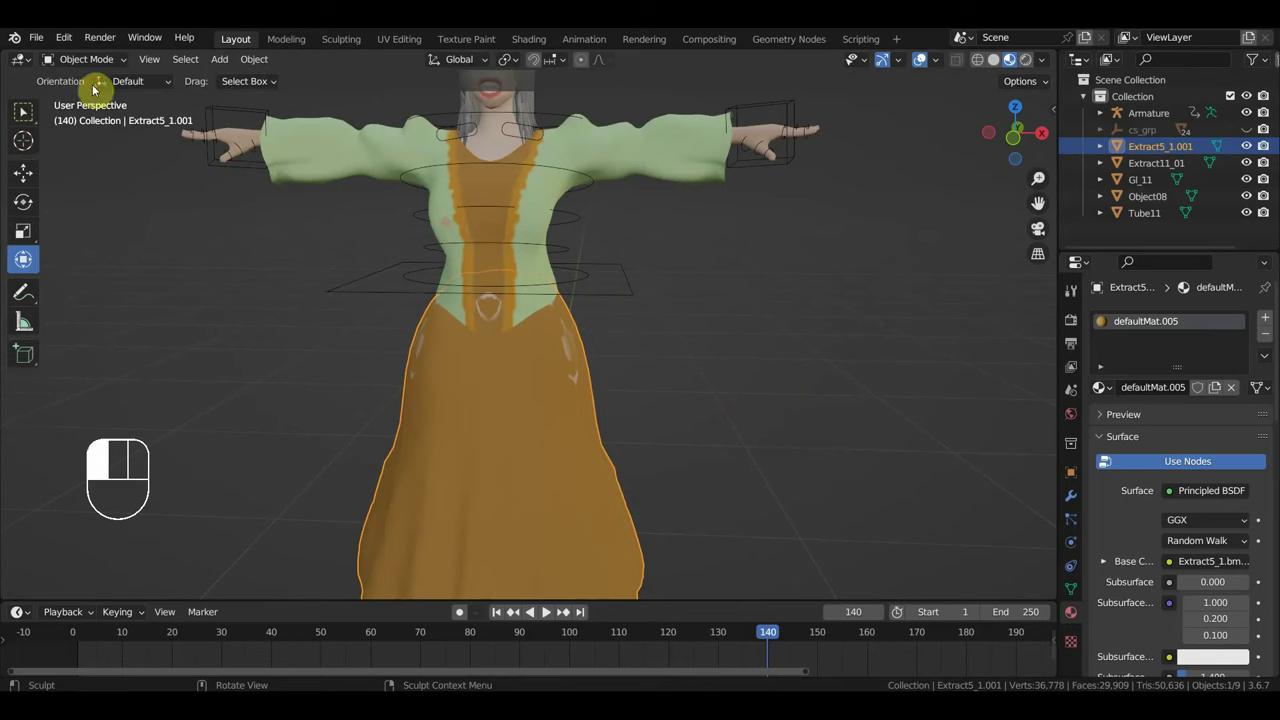
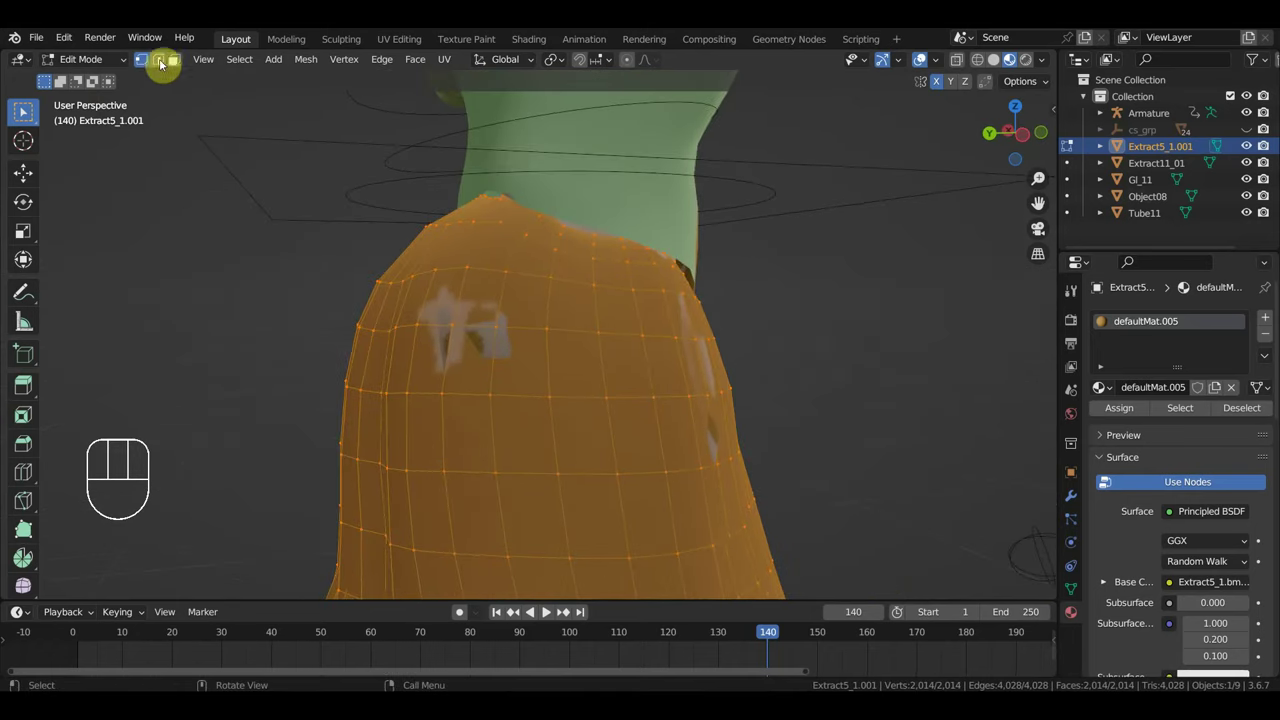
pyautogui.click(80, 65)
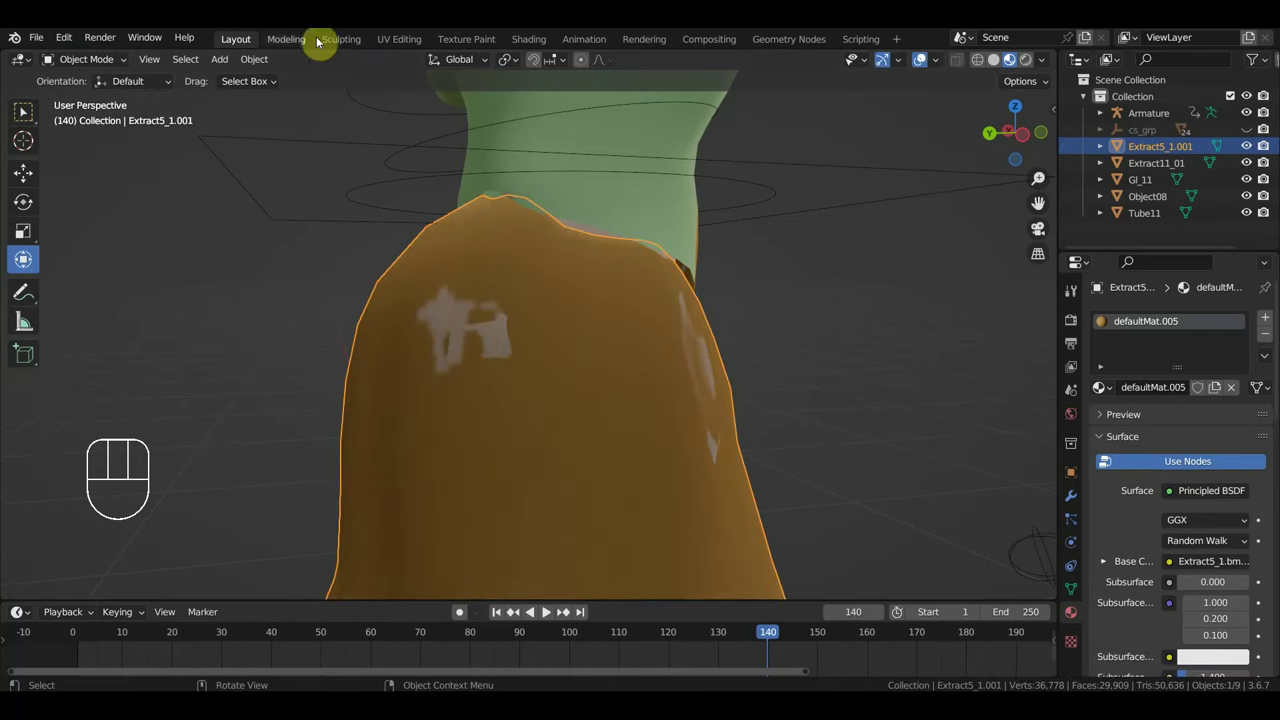
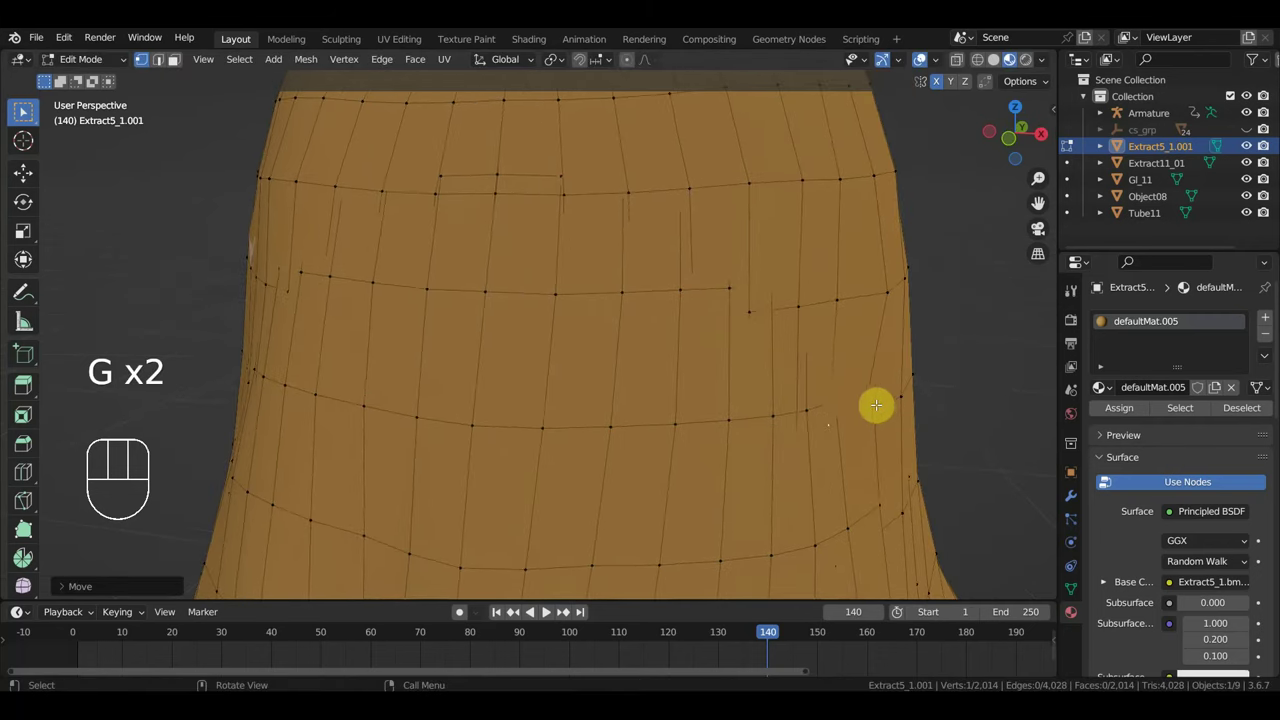
pyautogui.press('g')
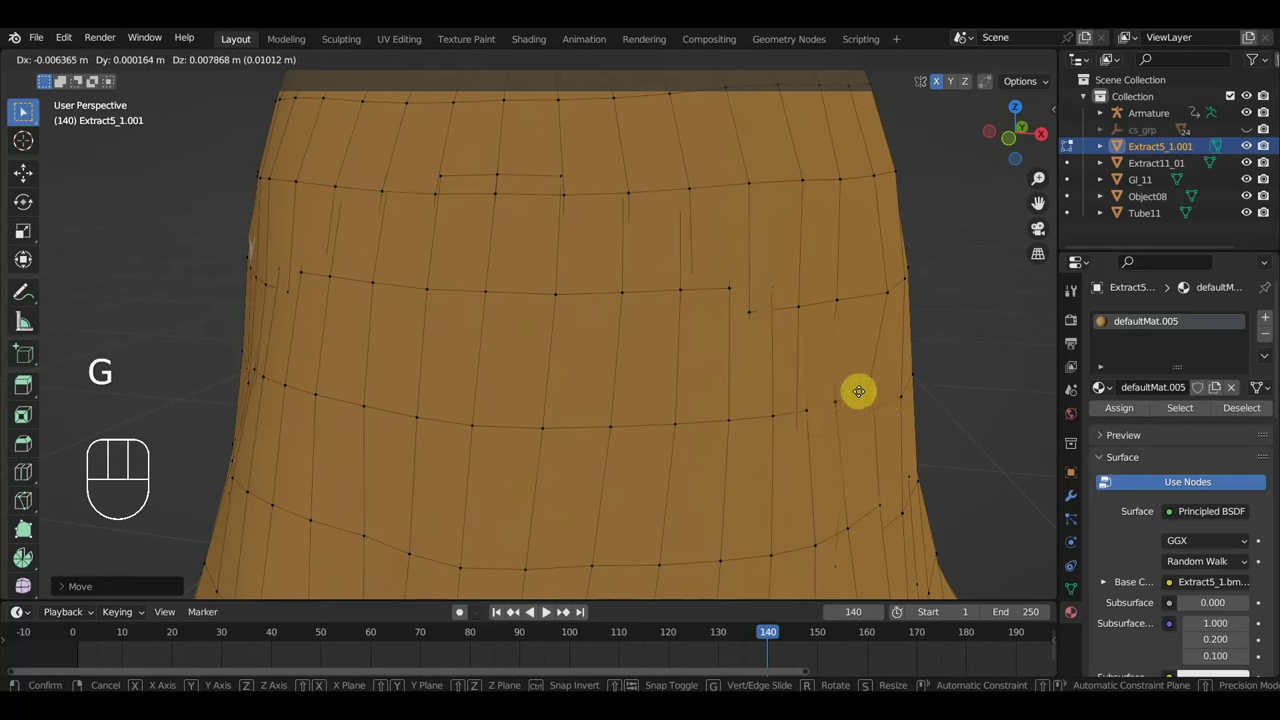
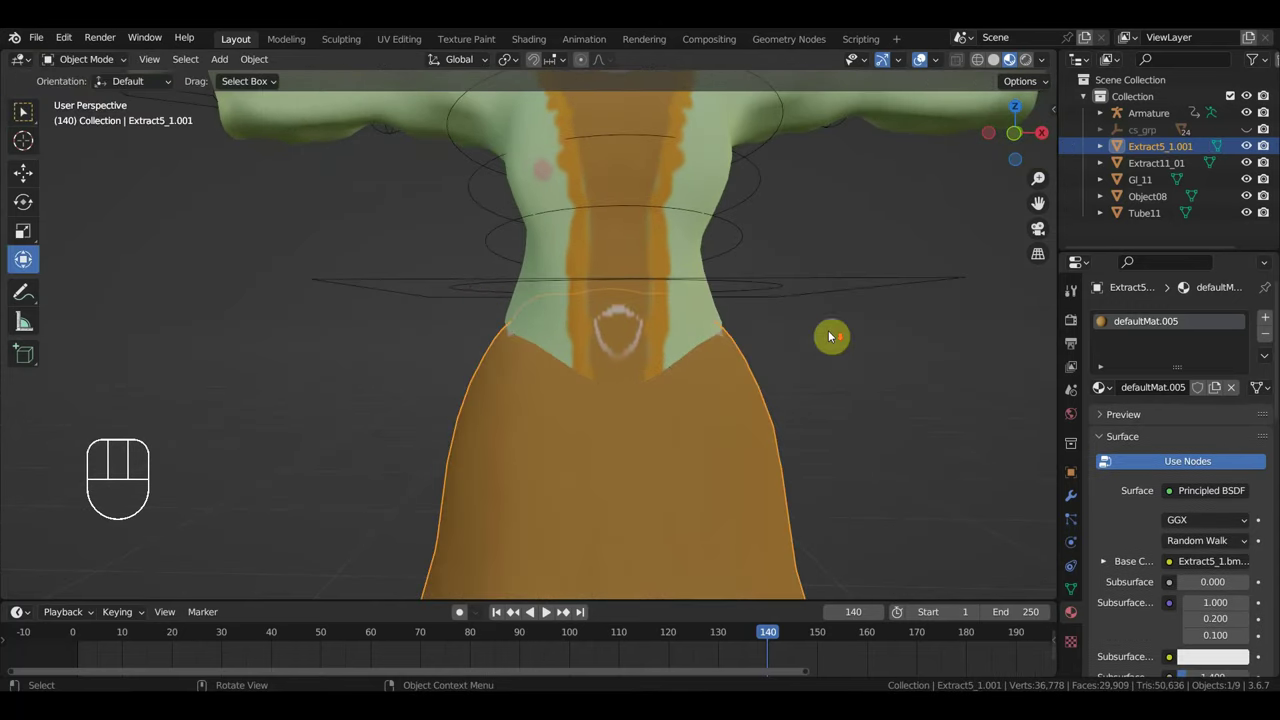
pyautogui.moveTo(802, 381); pyautogui.dragTo(440, 387)
pyautogui.moveTo(511, 383); pyautogui.dragTo(565, 258)
pyautogui.moveTo(574, 366); pyautogui.dragTo(487, 366)
pyautogui.click(562, 381)
pyautogui.moveTo(613, 396); pyautogui.dragTo(568, 398)
pyautogui.moveTo(620, 394); pyautogui.dragTo(640, 394)
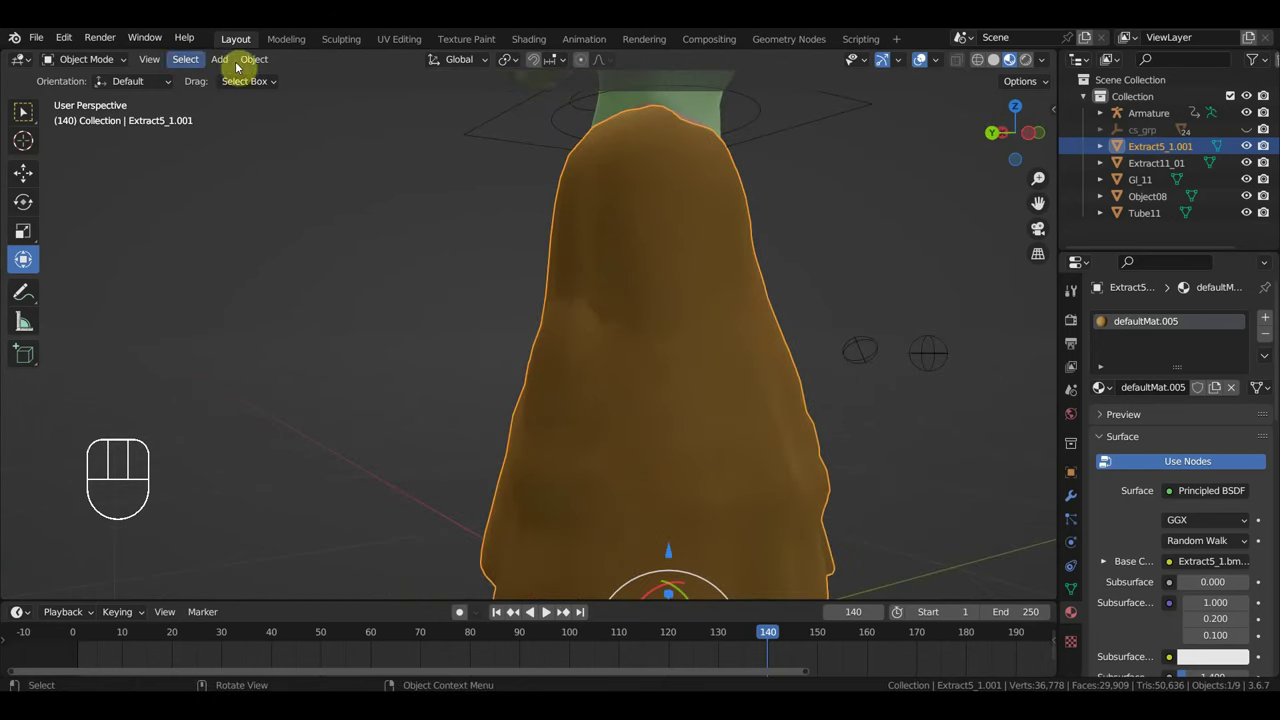
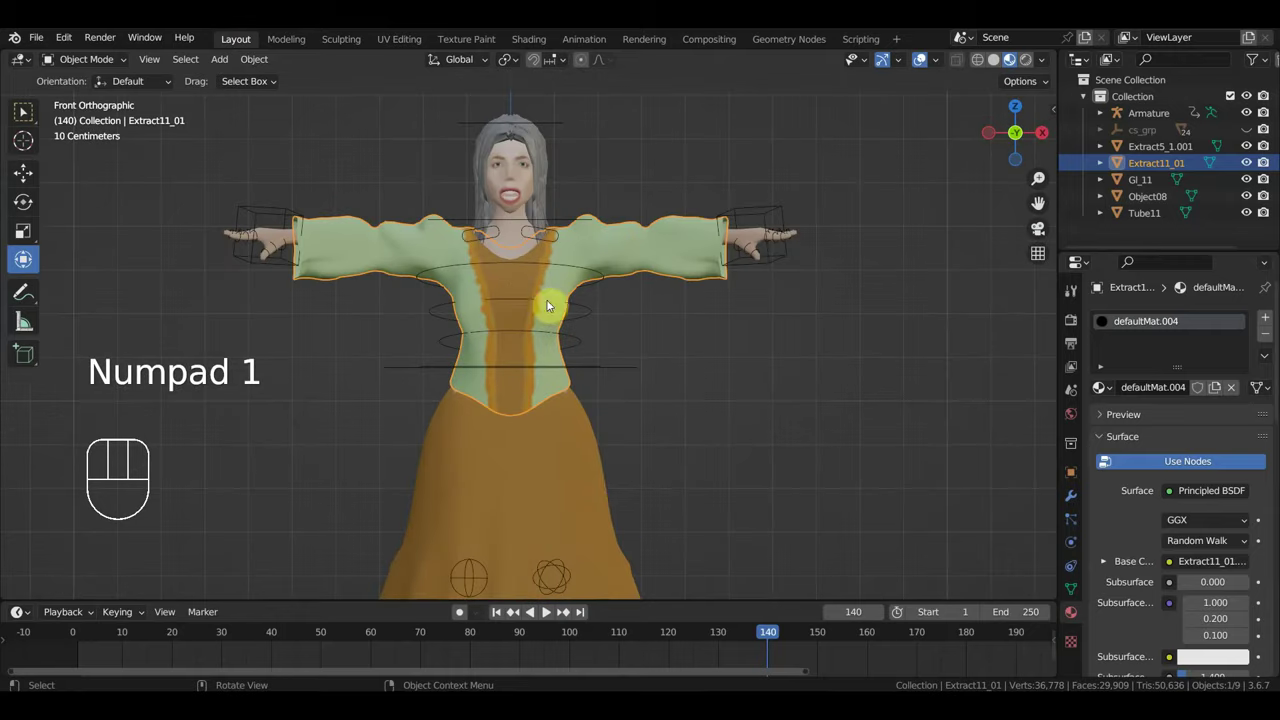
# Zoom to the character's upper body and show the active tool's settings
pyautogui.moveTo(629, 312); pyautogui.dragTo(646, 282)
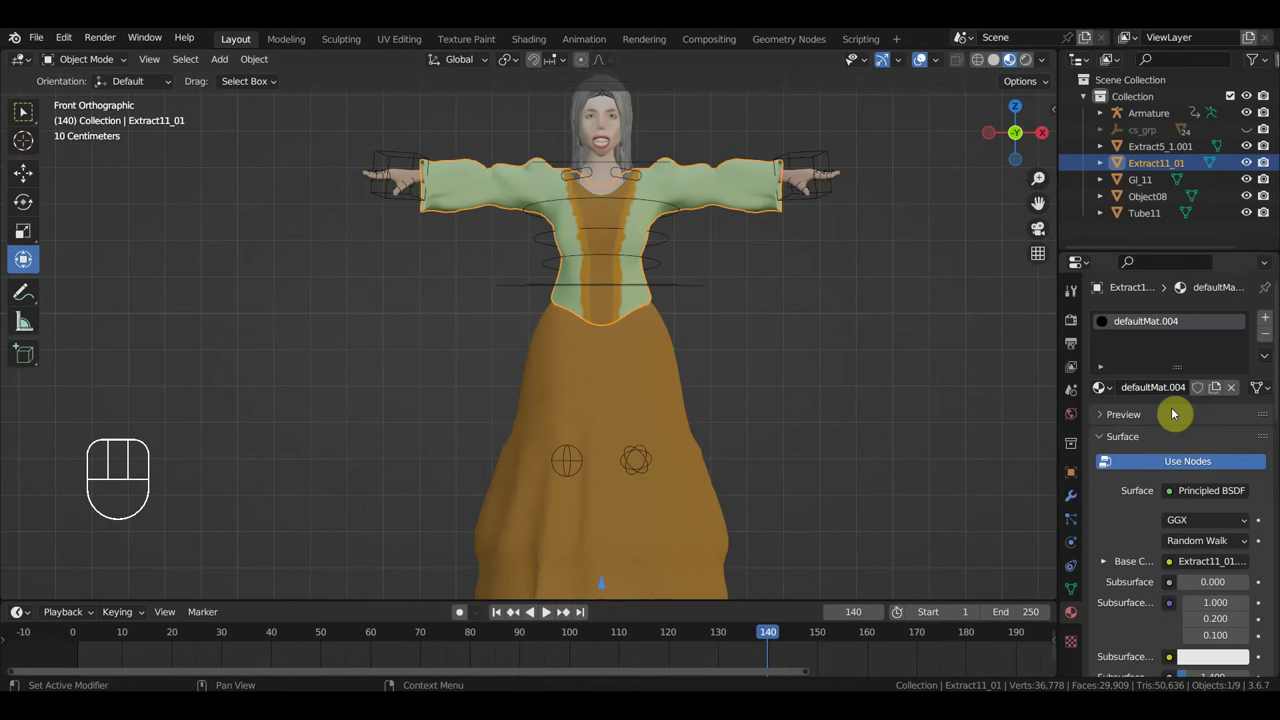
pyautogui.click(1076, 309)
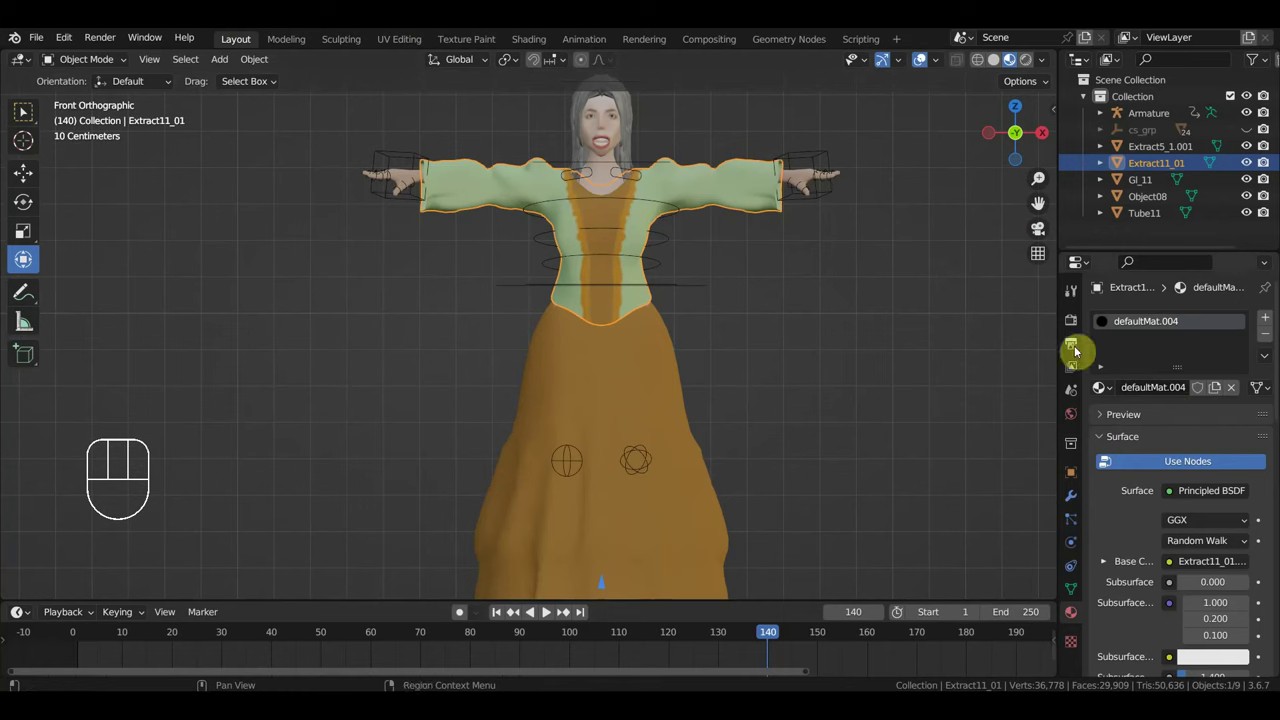
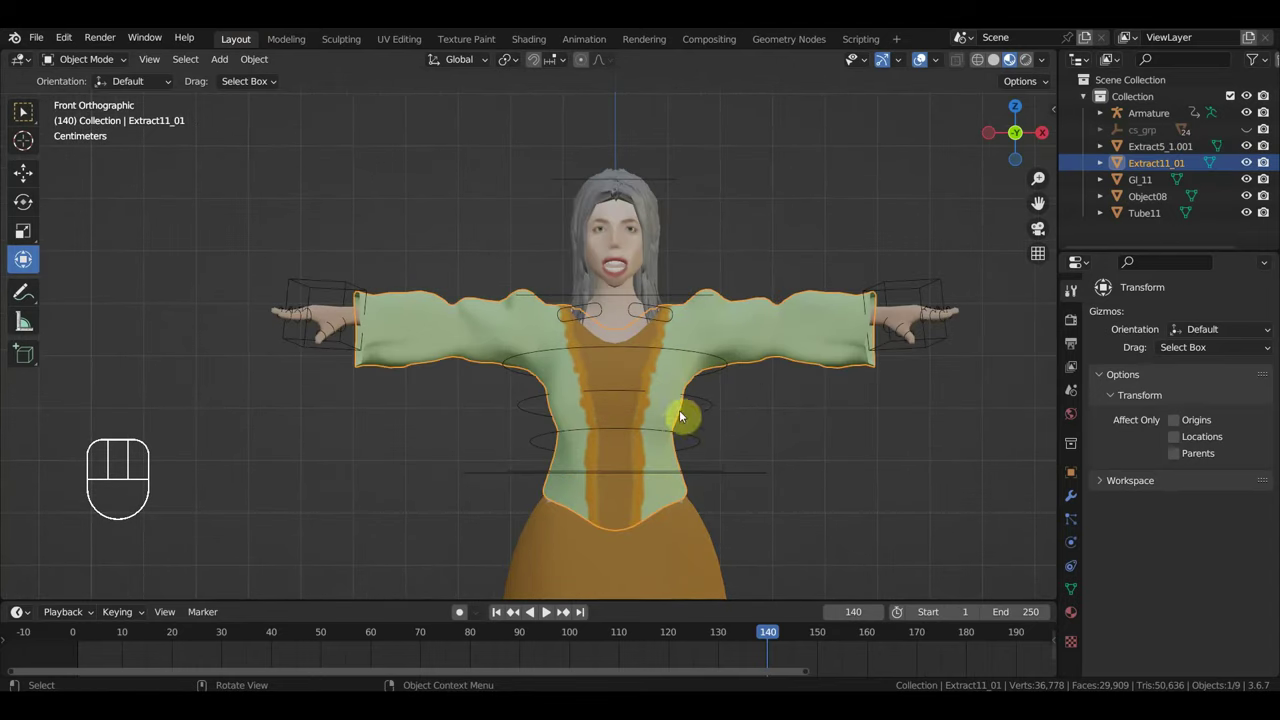
# Parent the blouse to the armature with automatic weights
pyautogui.click(915, 286)
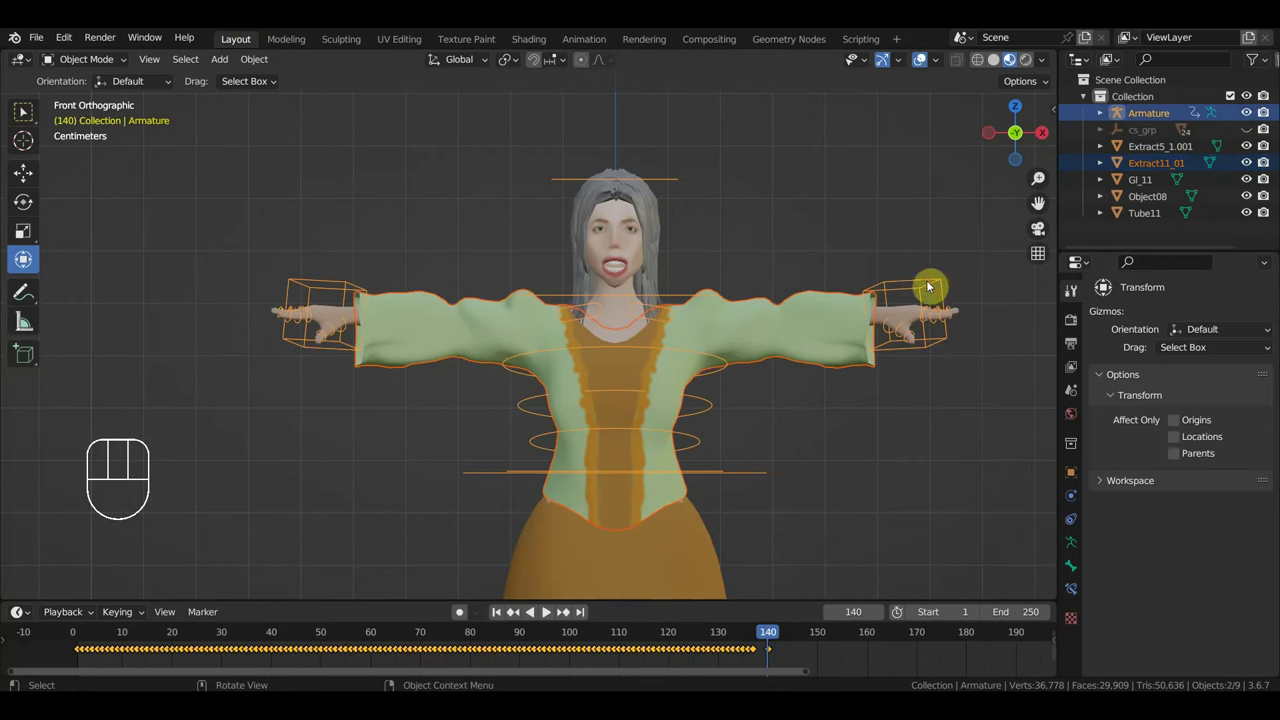
pyautogui.press('ctrl+p')
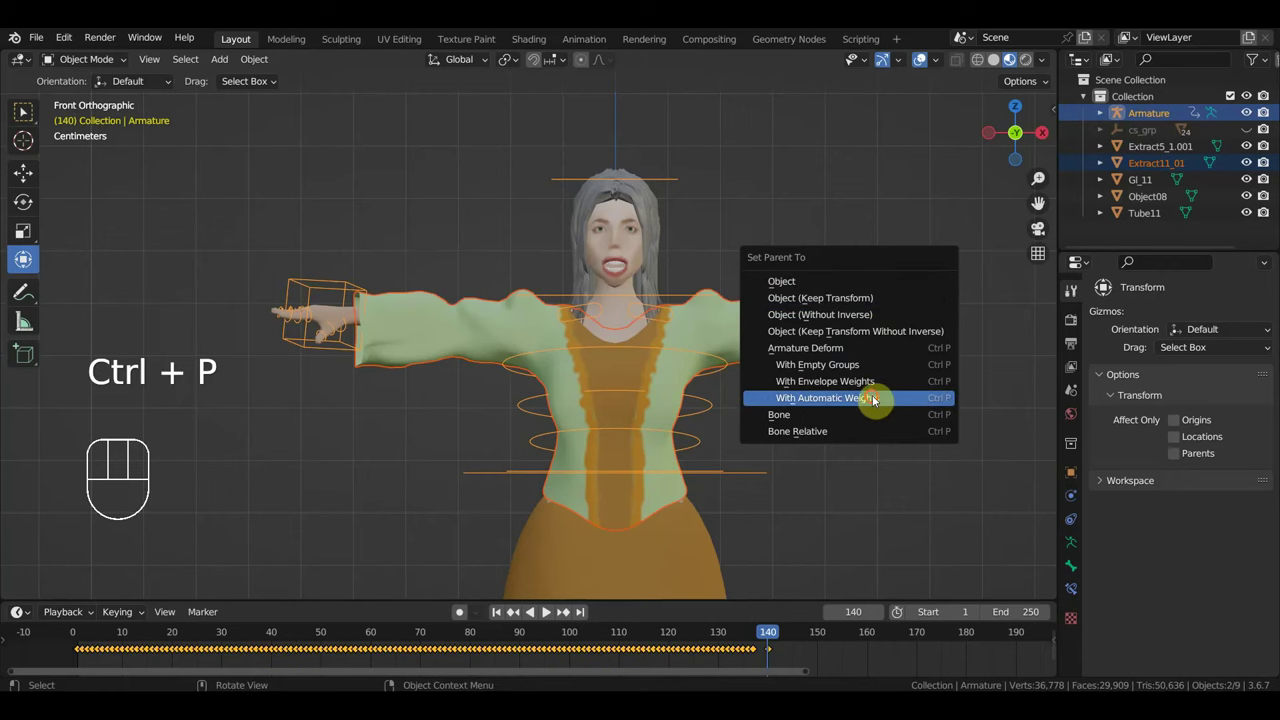
pyautogui.moveTo(737, 500); pyautogui.dragTo(752, 350)
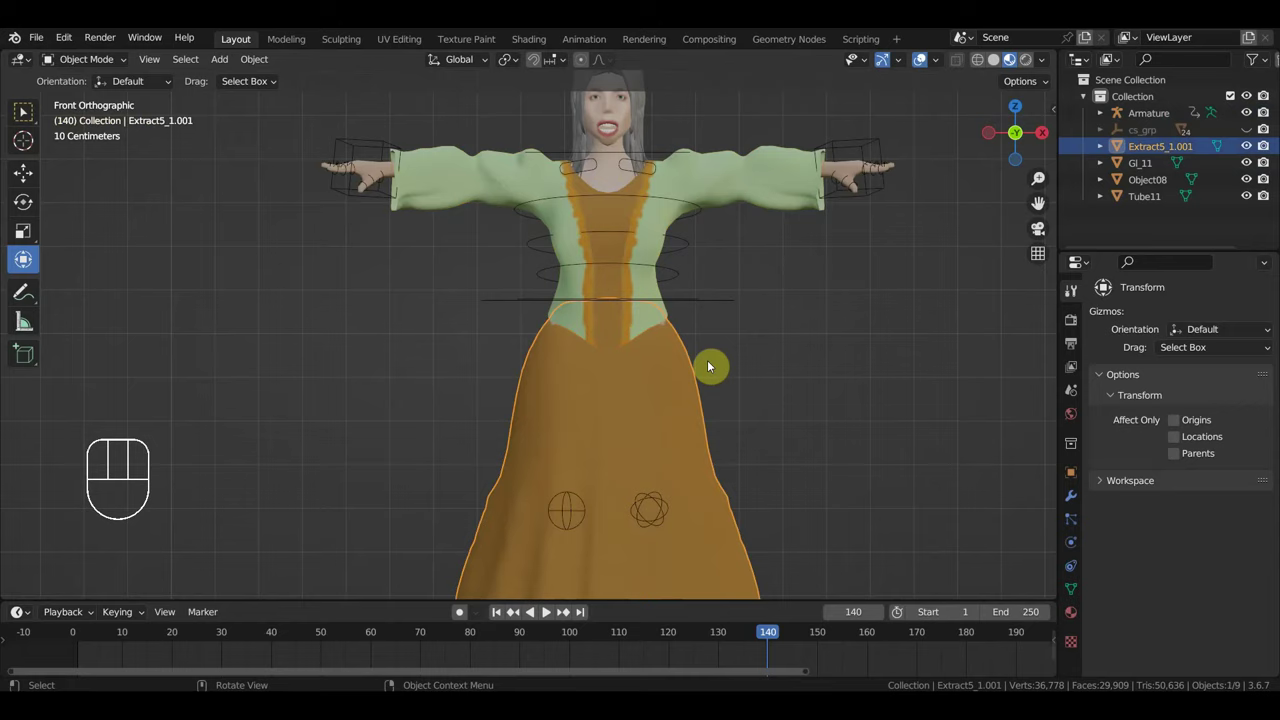
pyautogui.middleClick(728, 331)
# Parent the skirt to the armature with automatic weights and check its Armature modifier
pyautogui.click(757, 312)
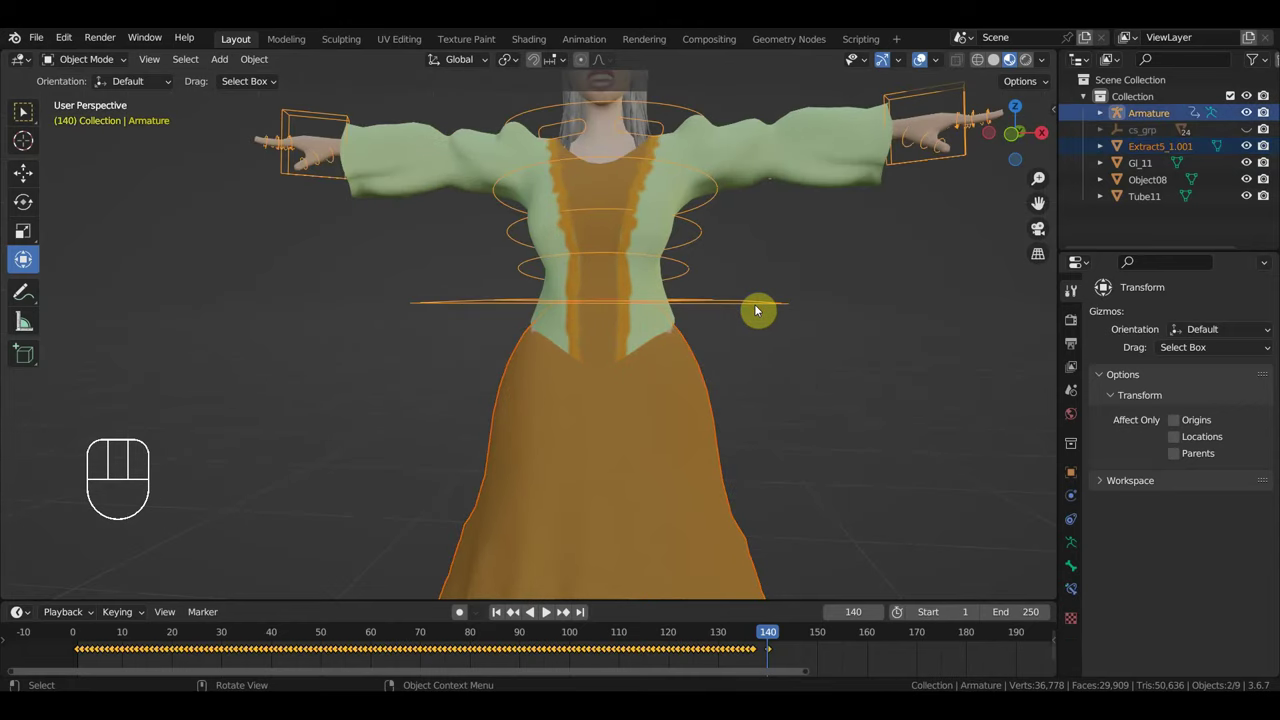
pyautogui.press('ctrl+p')
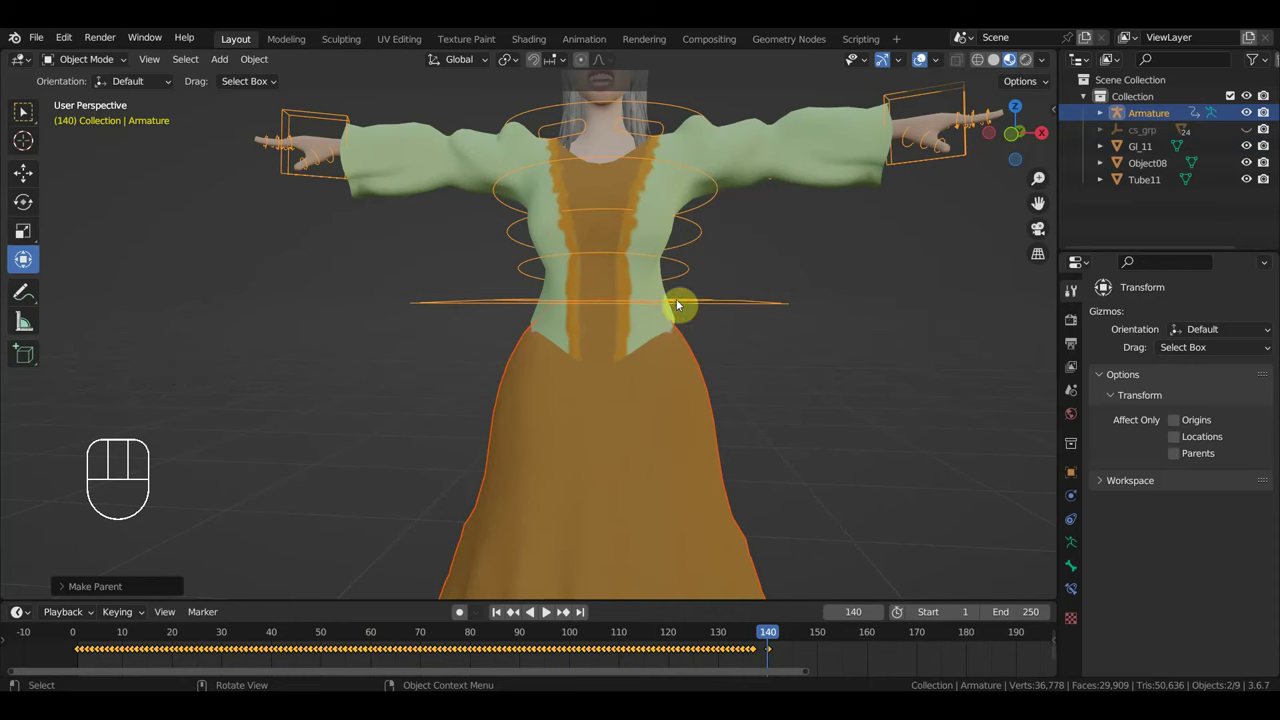
pyautogui.click(684, 366)
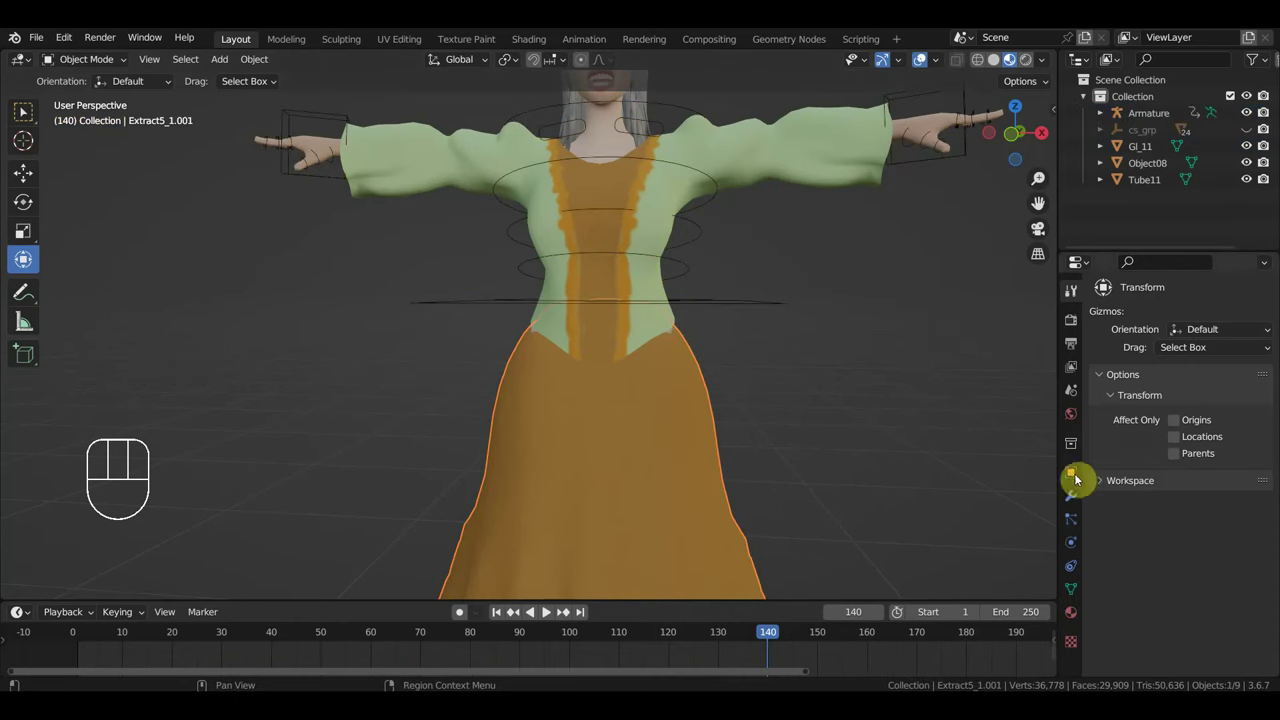
pyautogui.click(1076, 501)
pyautogui.moveTo(1152, 324); pyautogui.dragTo(1097, 288)
pyautogui.click(1097, 288)
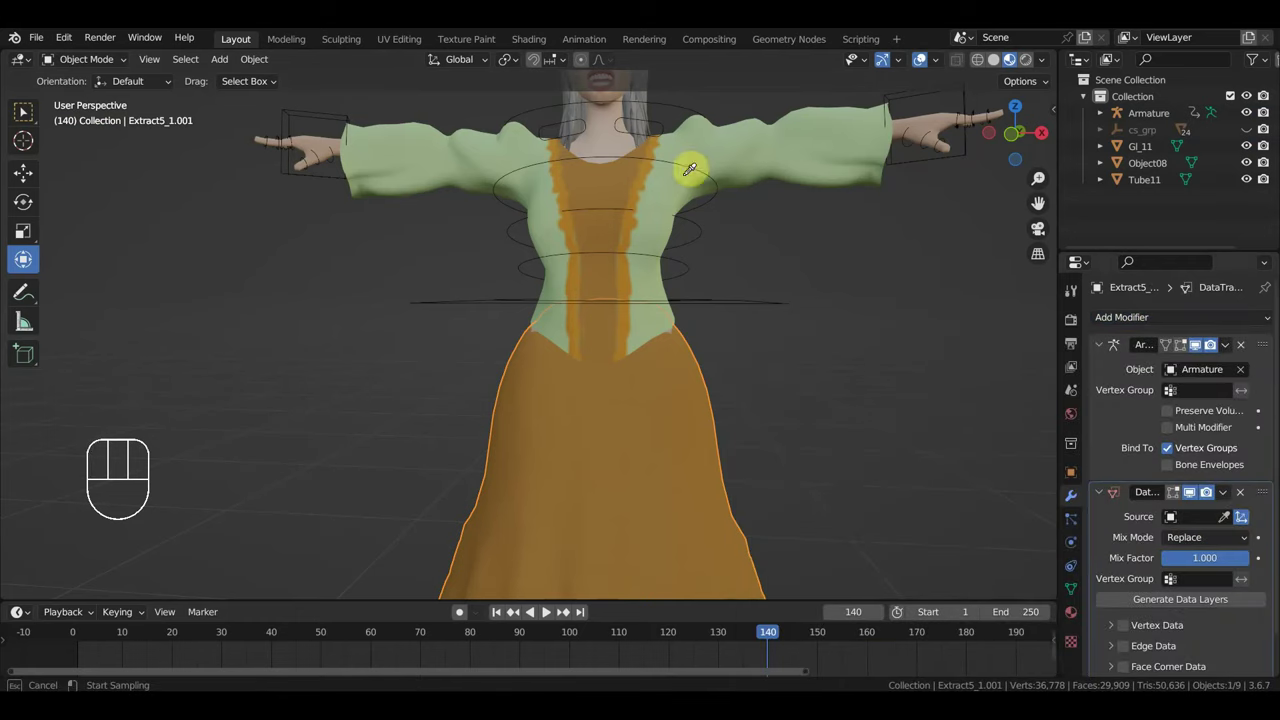
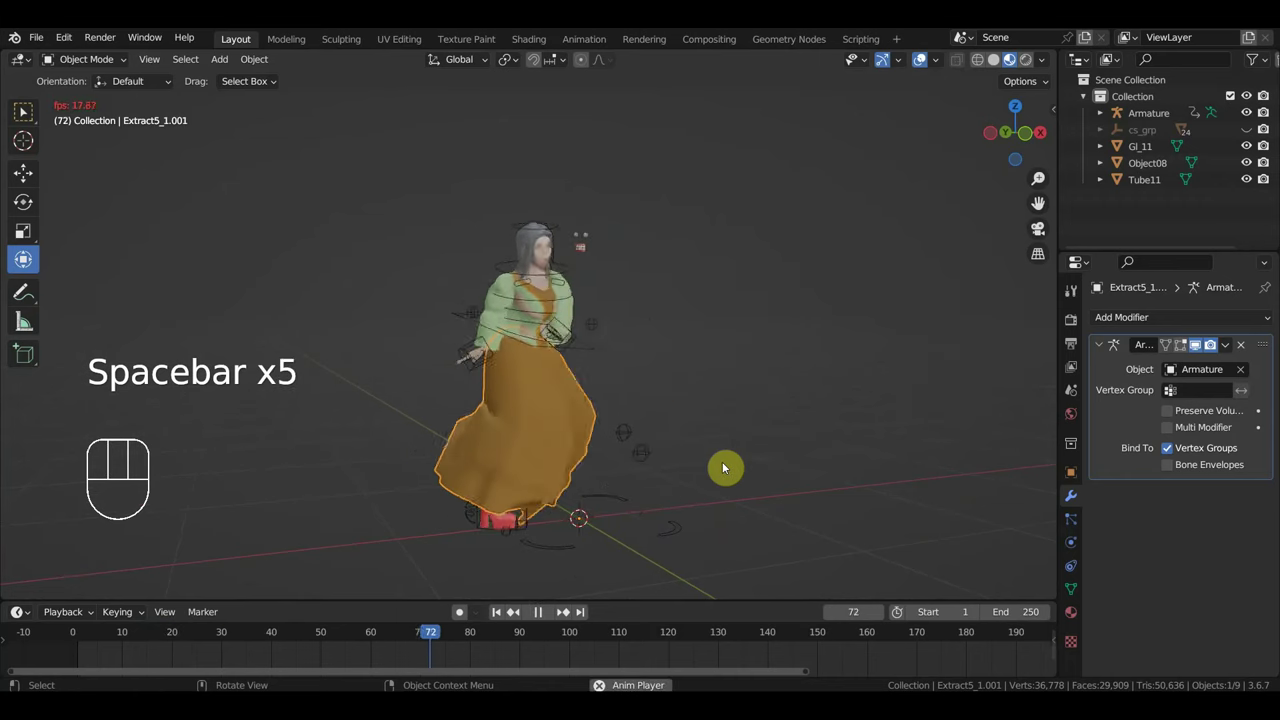
# Stop playback at frame 141 and view the character from the front, zoomed on head and chest
pyautogui.press('space')
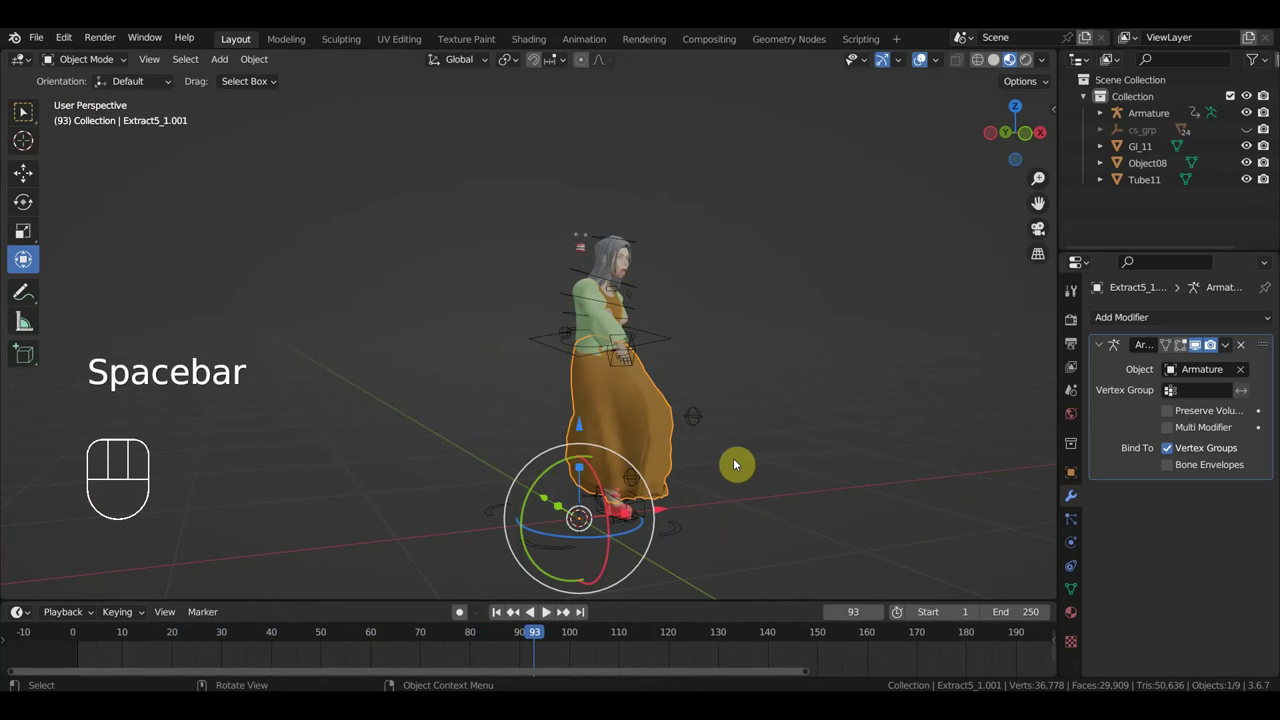
pyautogui.click(774, 634)
pyautogui.moveTo(801, 372); pyautogui.dragTo(743, 466)
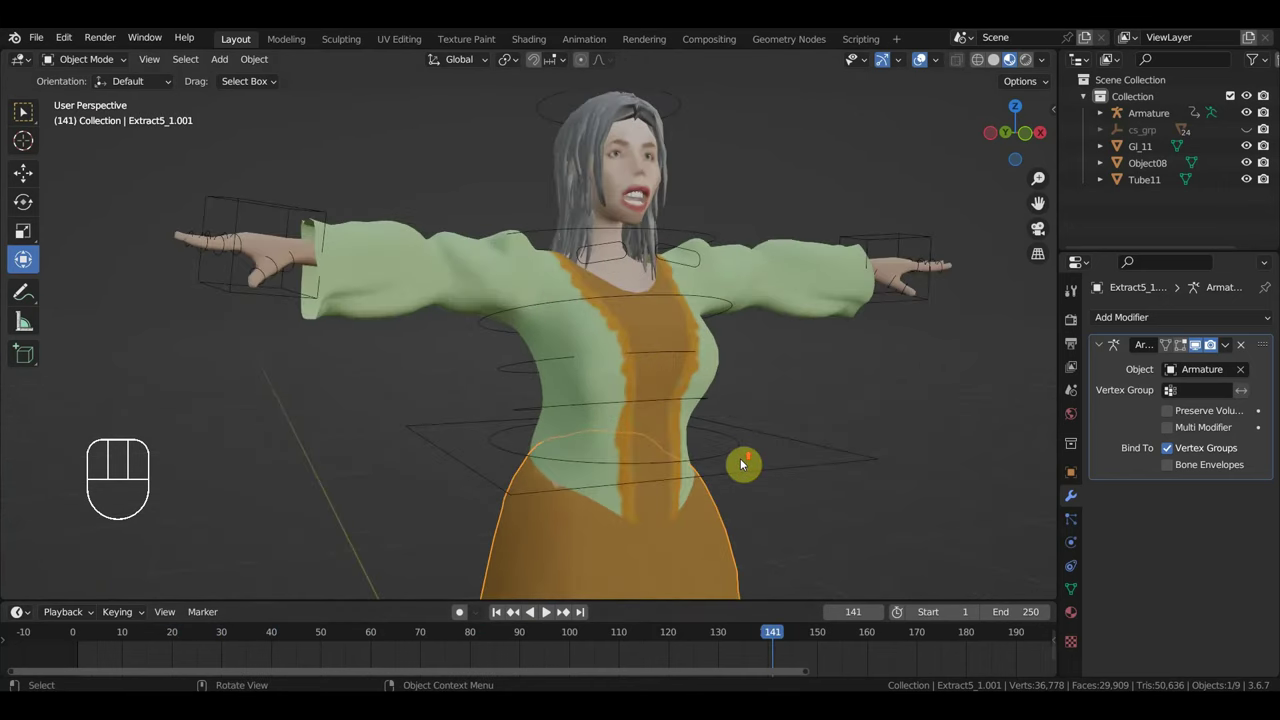
pyautogui.press('KP_1')
pyautogui.moveTo(736, 440); pyautogui.dragTo(730, 470)
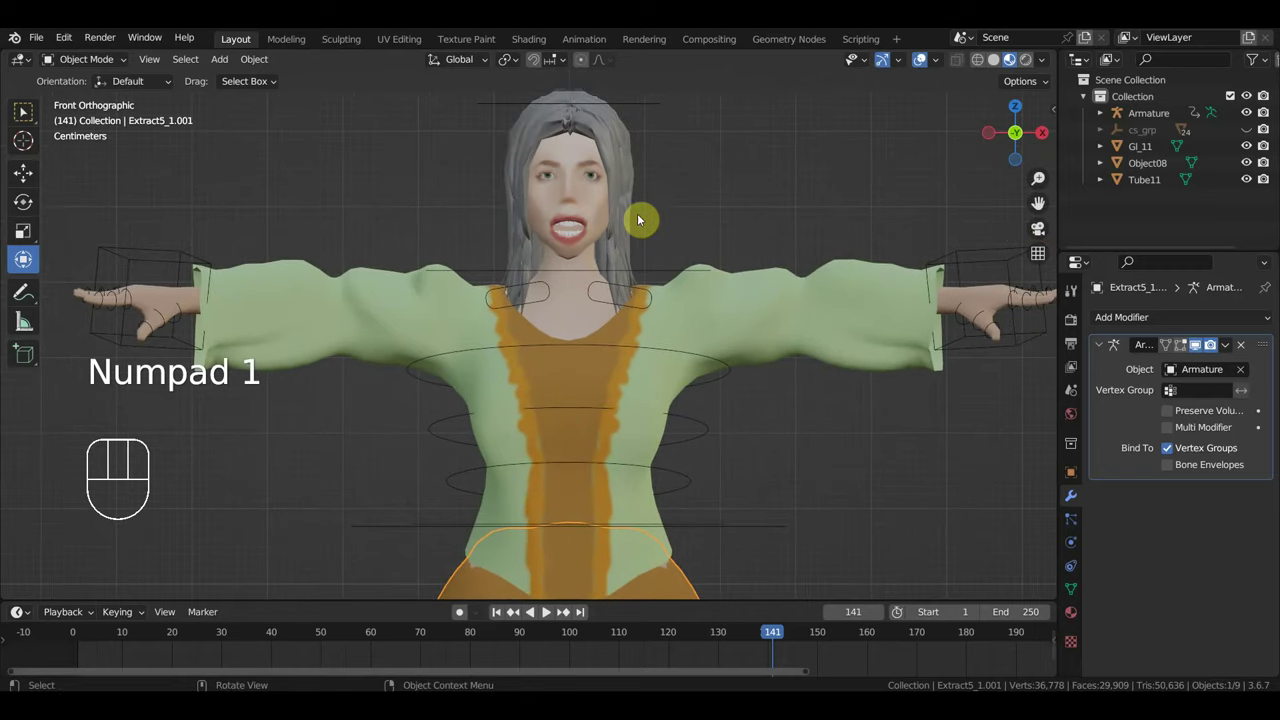
# Select the Armature and enable Viewport Display > In Front so bones show through the mesh
pyautogui.click(654, 112)
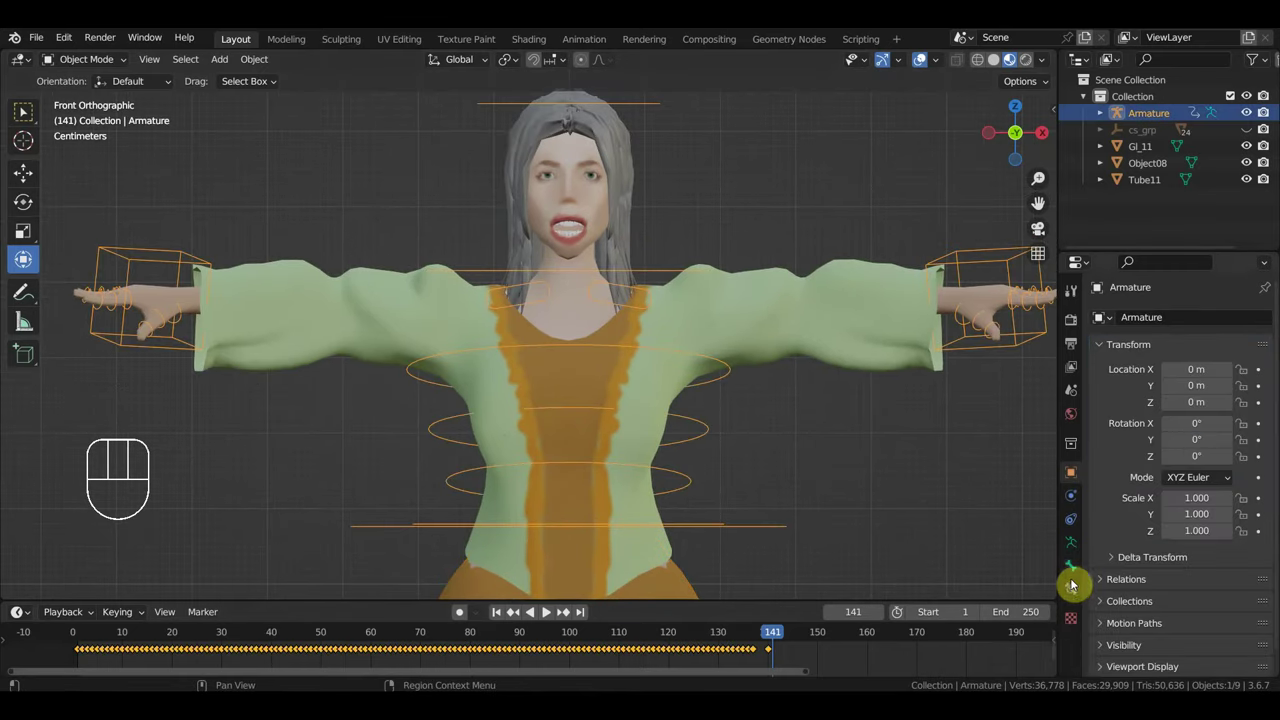
pyautogui.click(1074, 528)
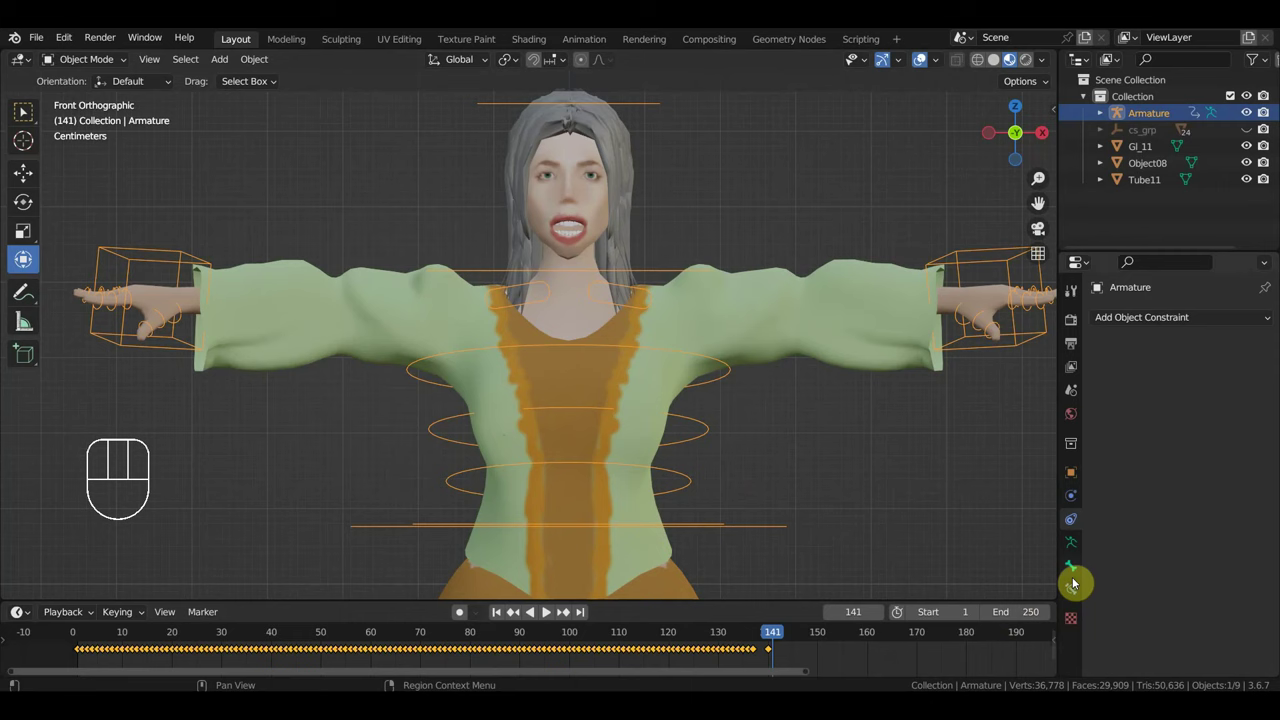
pyautogui.click(1073, 560)
pyautogui.click(1150, 542)
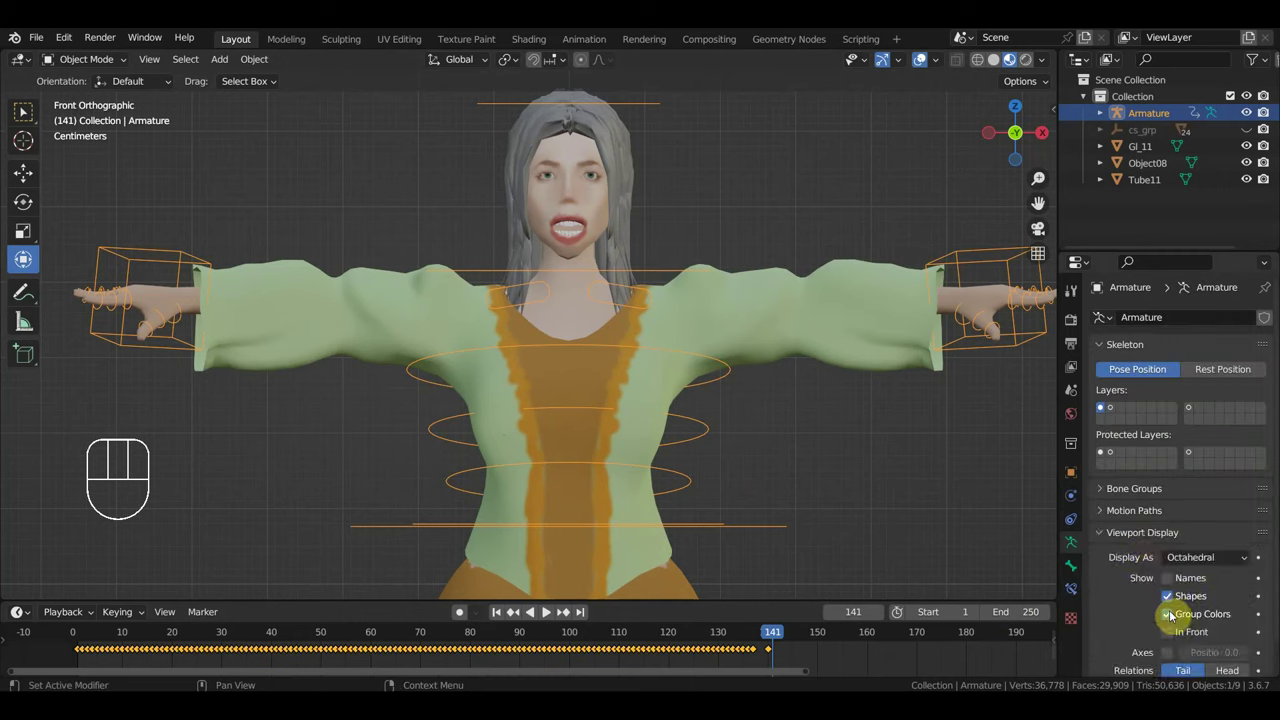
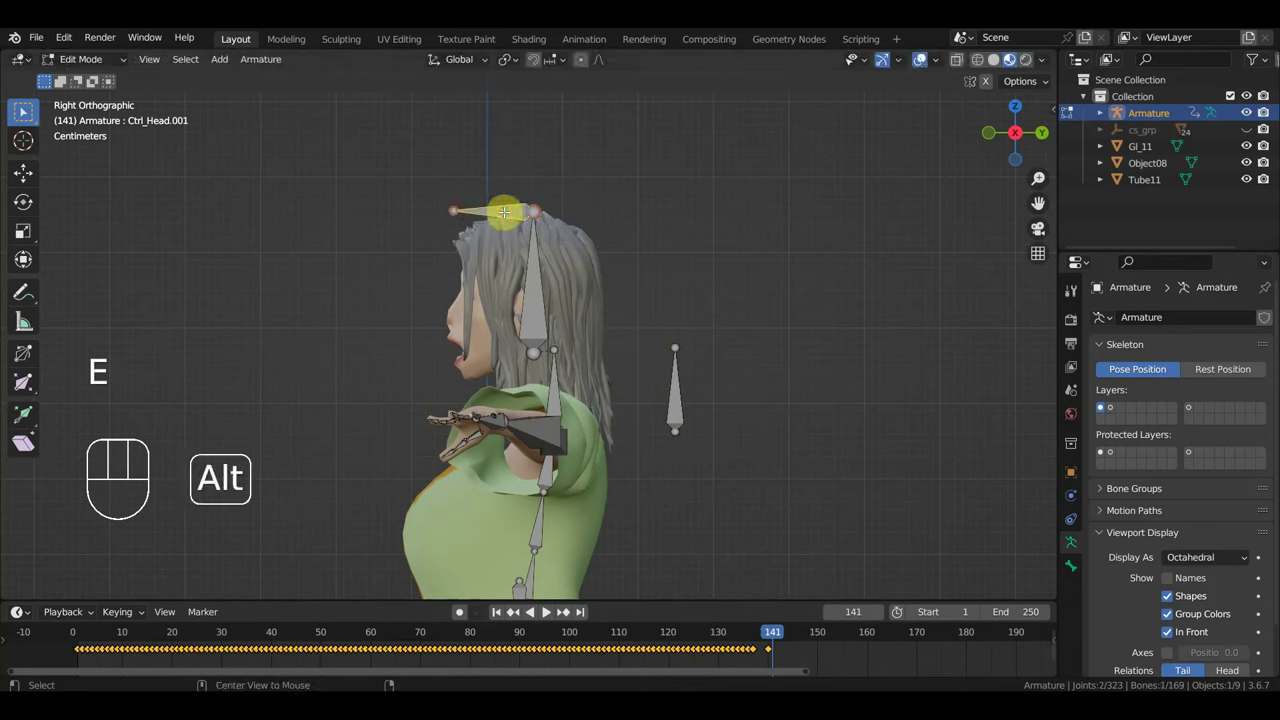
# Add two small head control bones, Ctrl_Head.001 and Ctrl_Head.002, positioned at the mouth
pyautogui.press('alt+p')
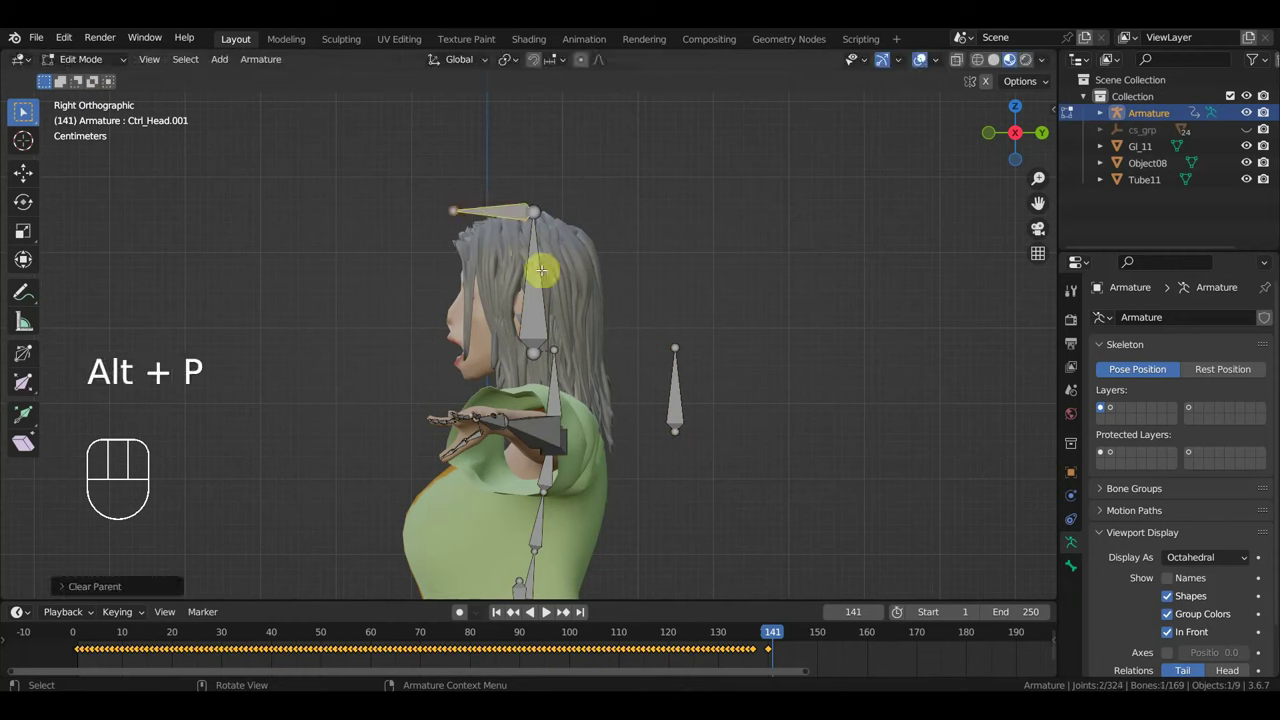
pyautogui.press('g')
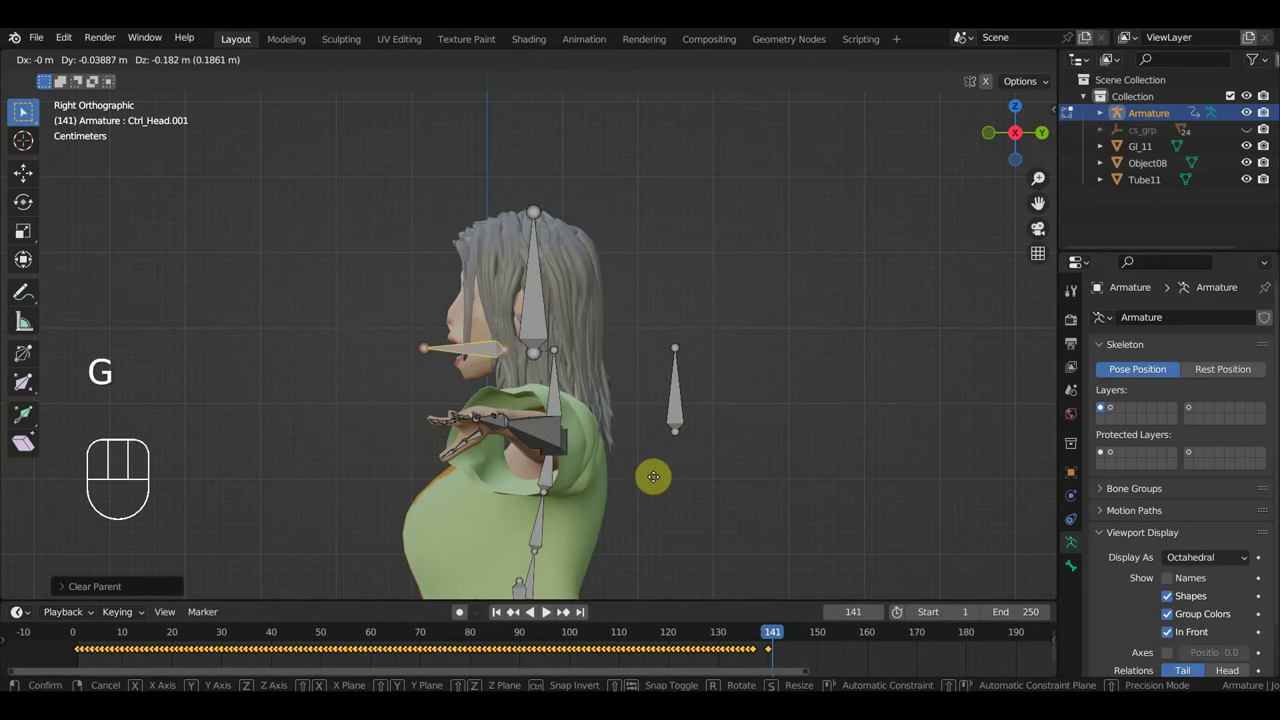
pyautogui.press('g')
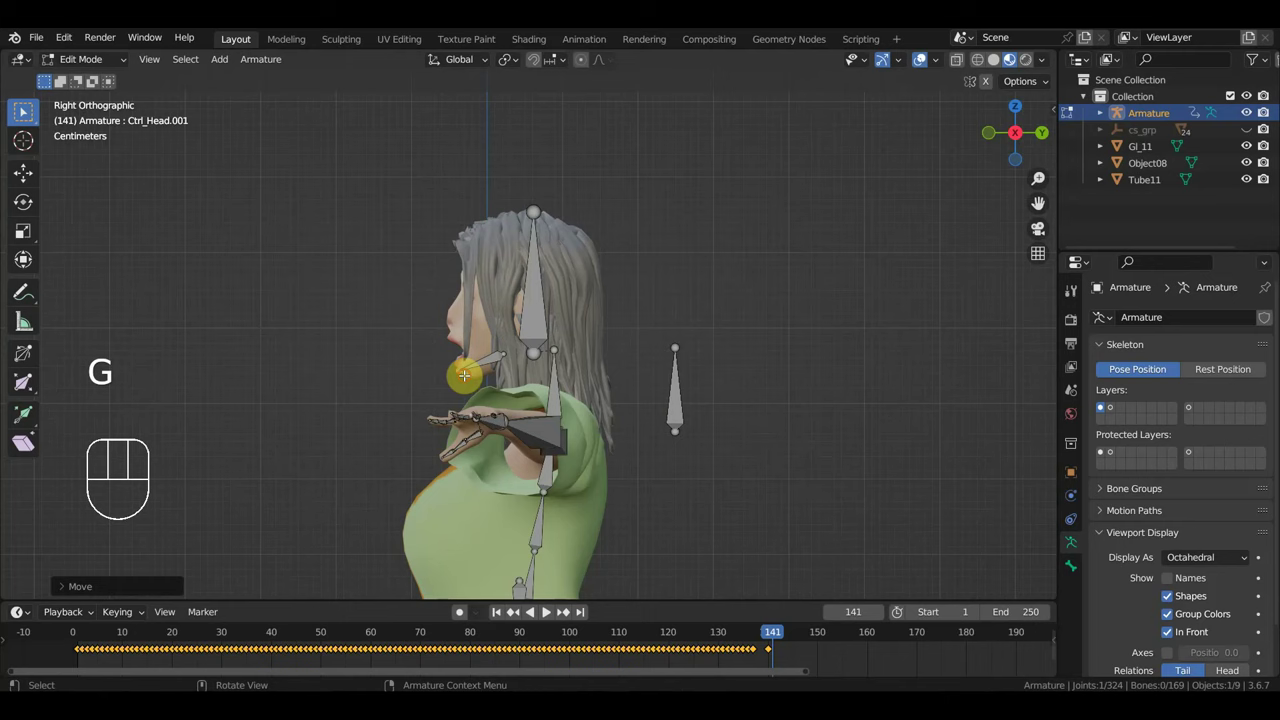
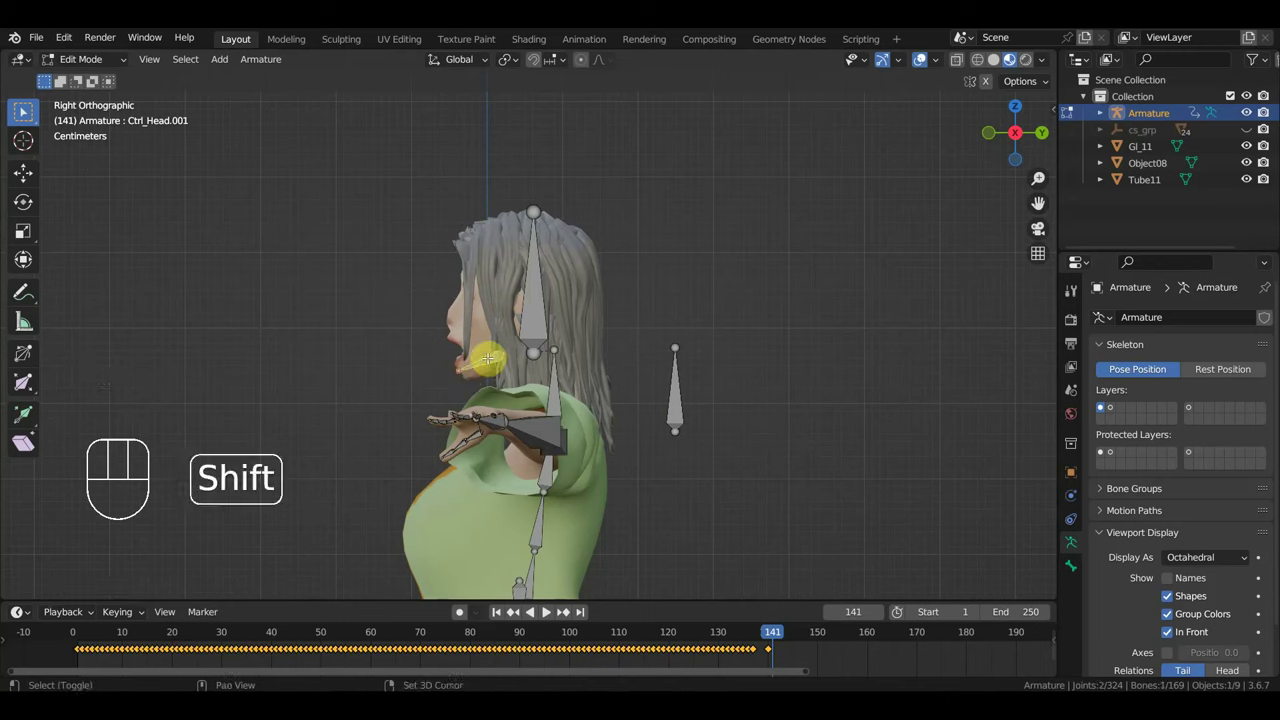
pyautogui.press('shift+d')
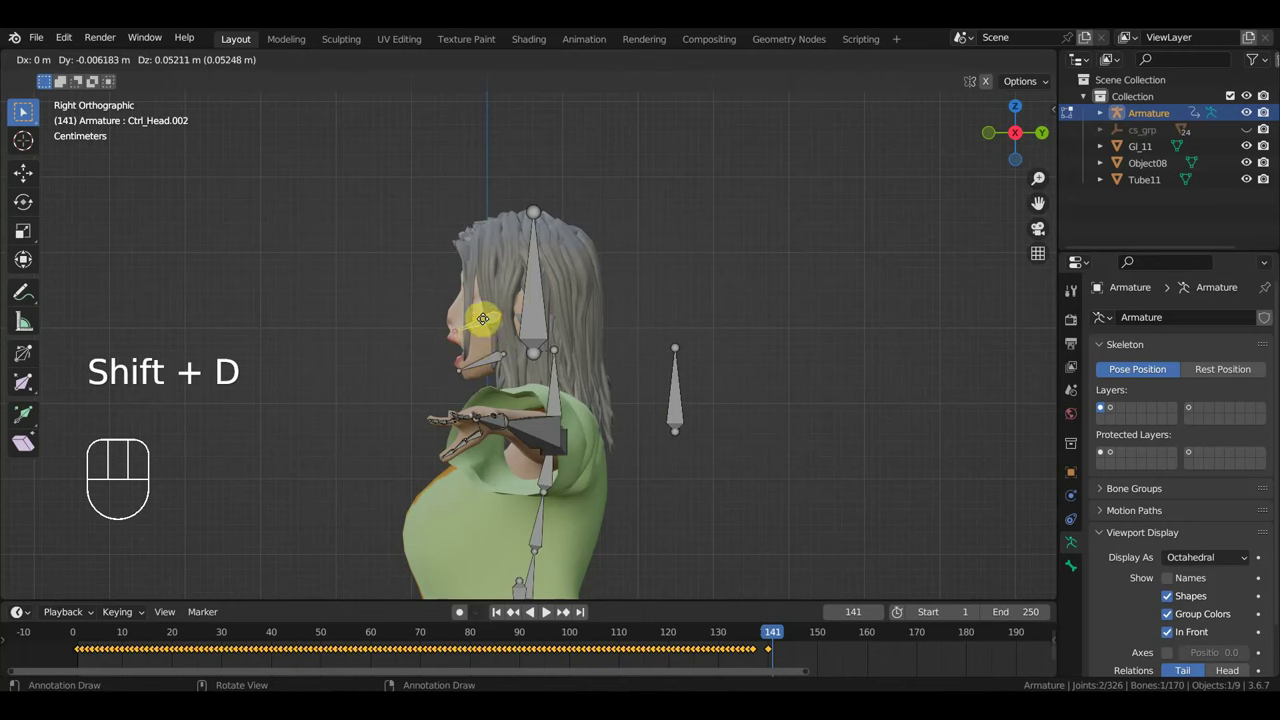
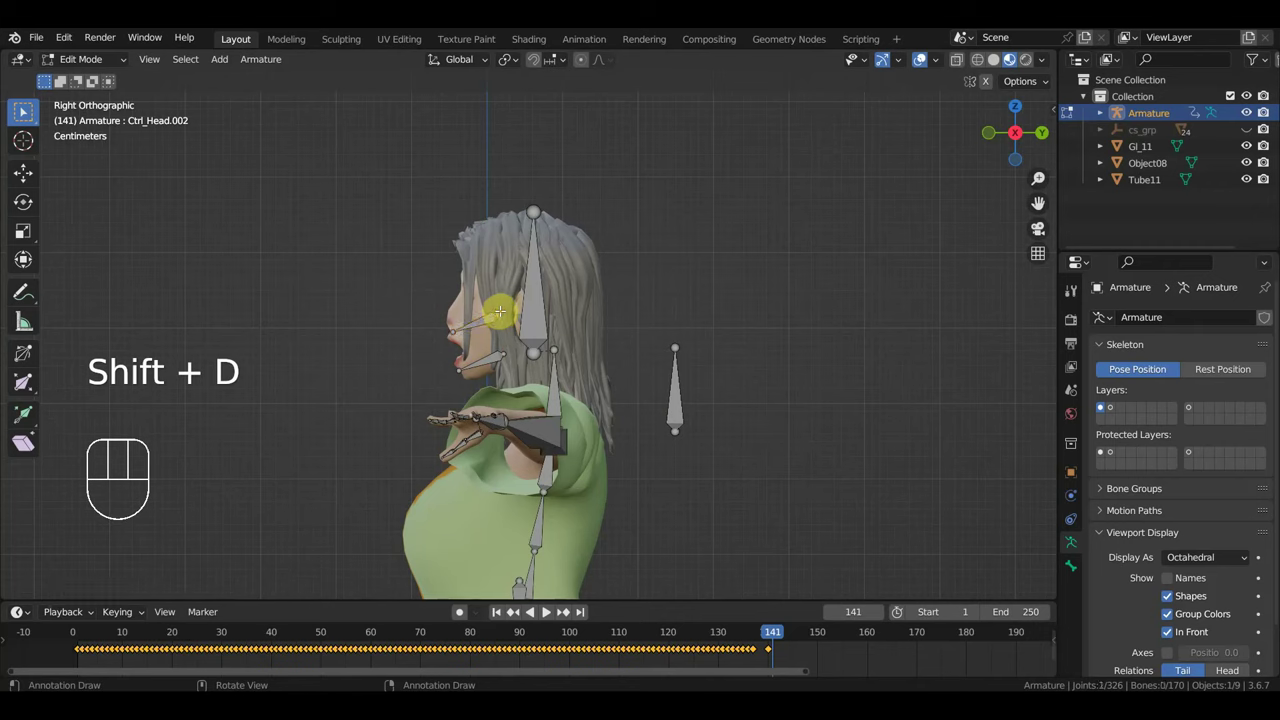
pyautogui.press('g')
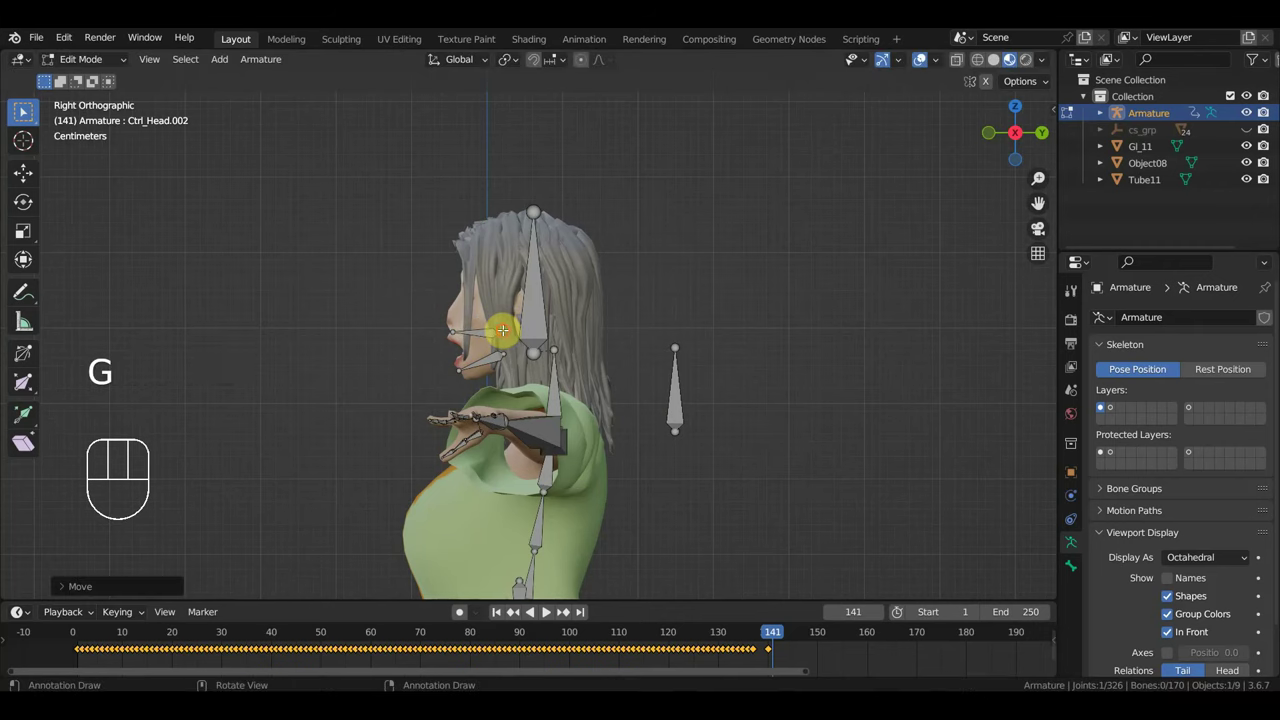
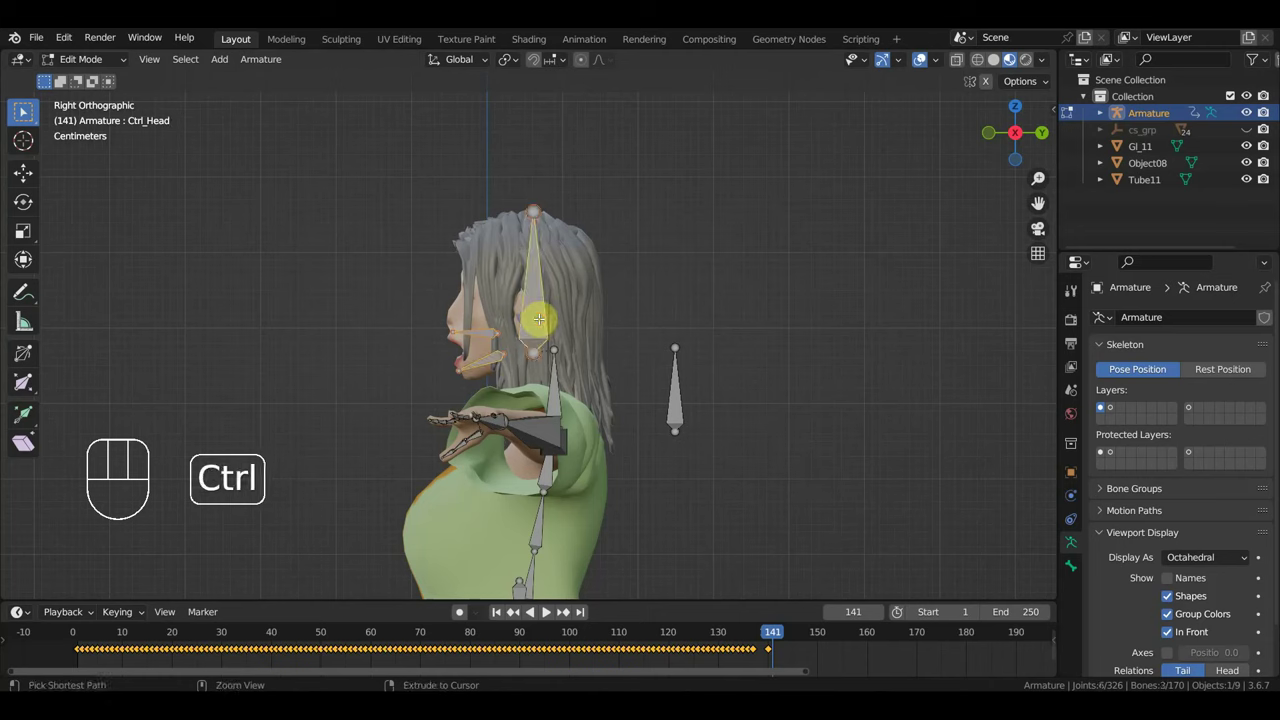
# Parent the two mouth bones to Ctrl_Head with Keep Offset
pyautogui.press('ctrl+p')
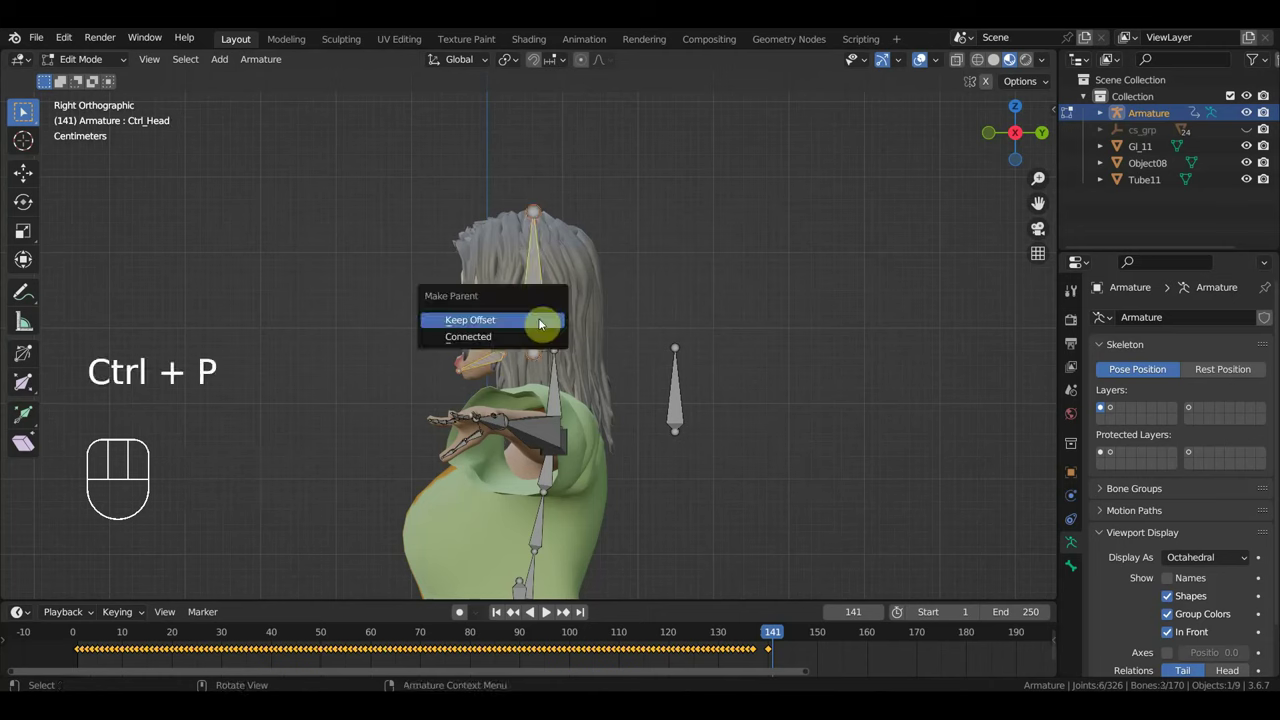
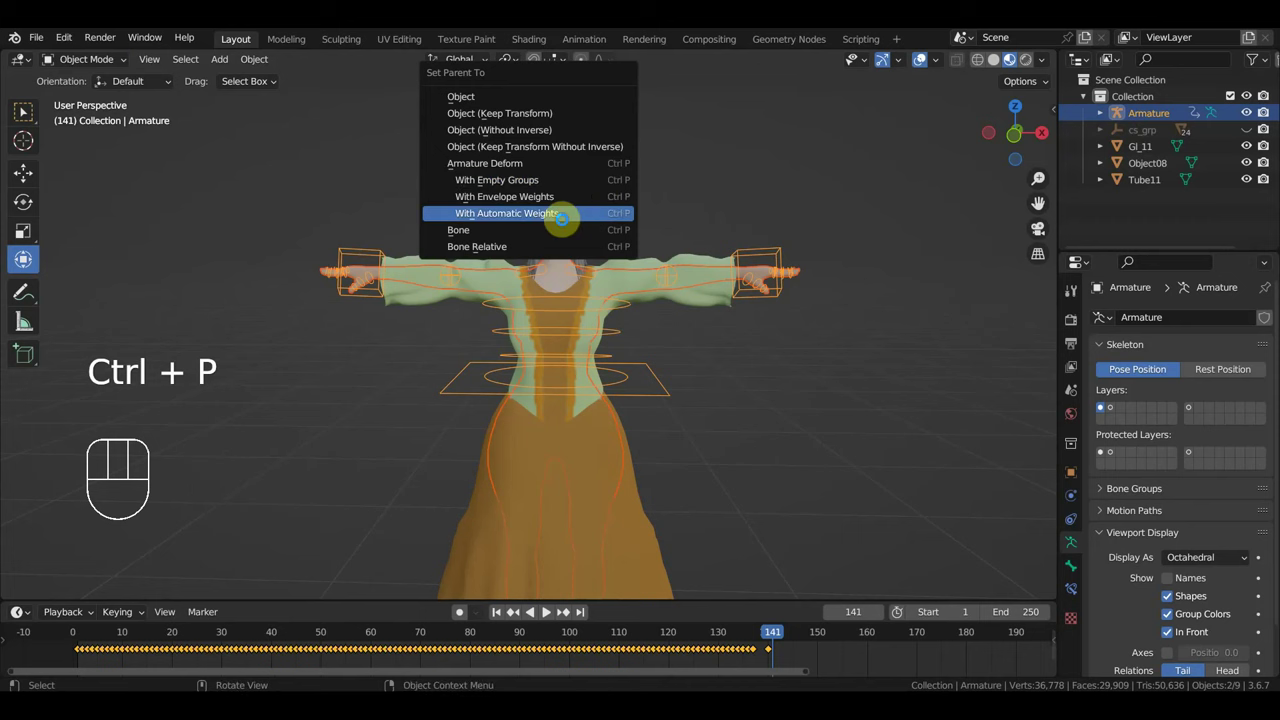
# Bind mouth piece Object08 to the armature's lower mouth bone with automatic weights
pyautogui.middleClick(641, 322)
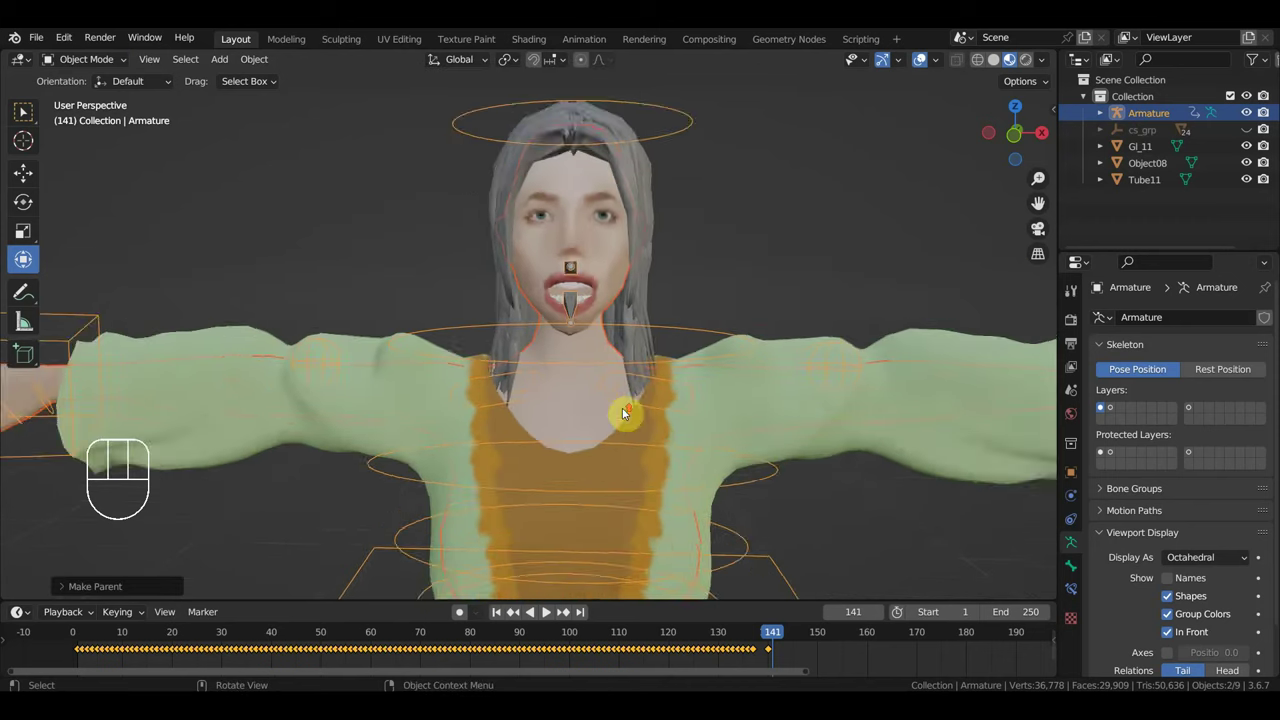
pyautogui.middleClick(607, 410)
pyautogui.click(574, 285)
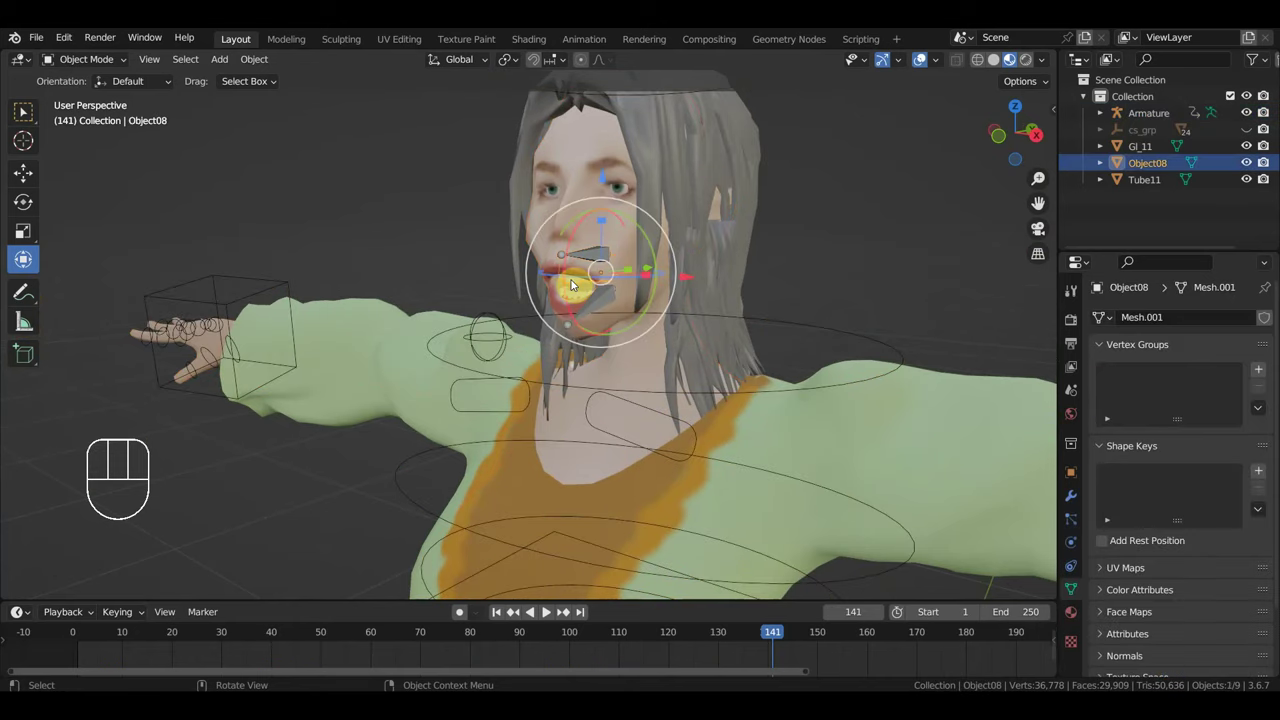
pyautogui.click(31, 114)
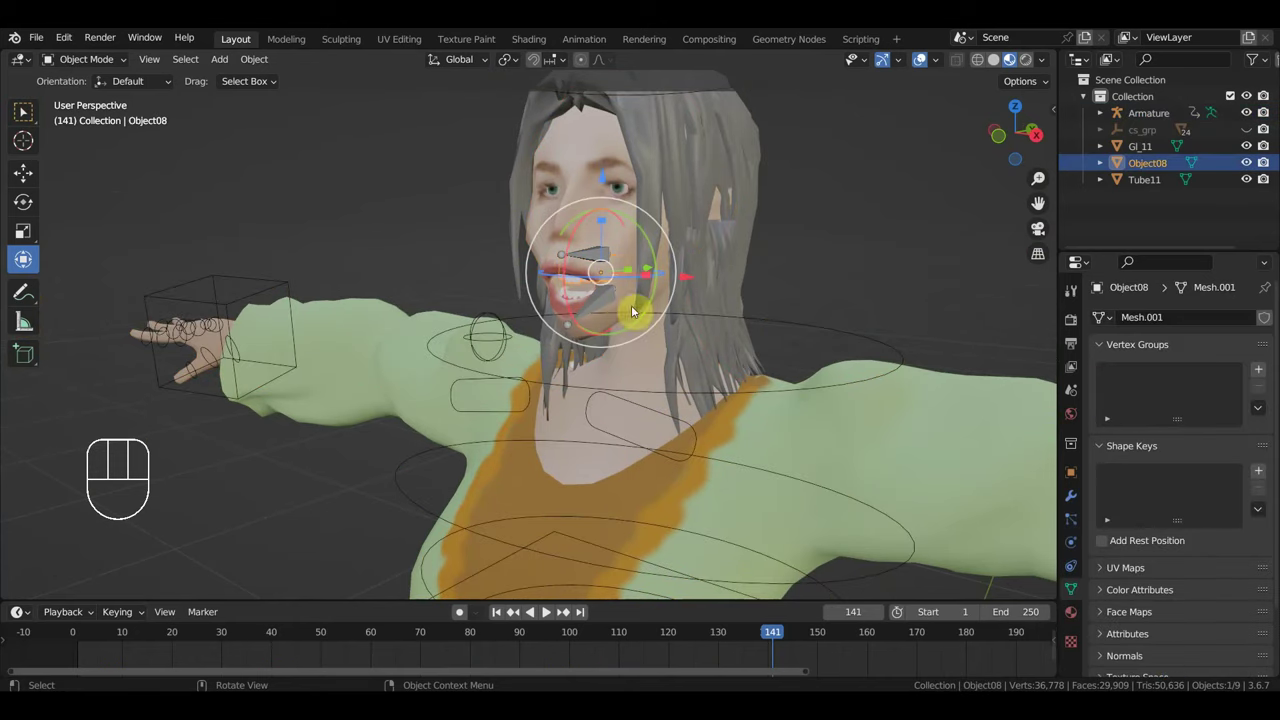
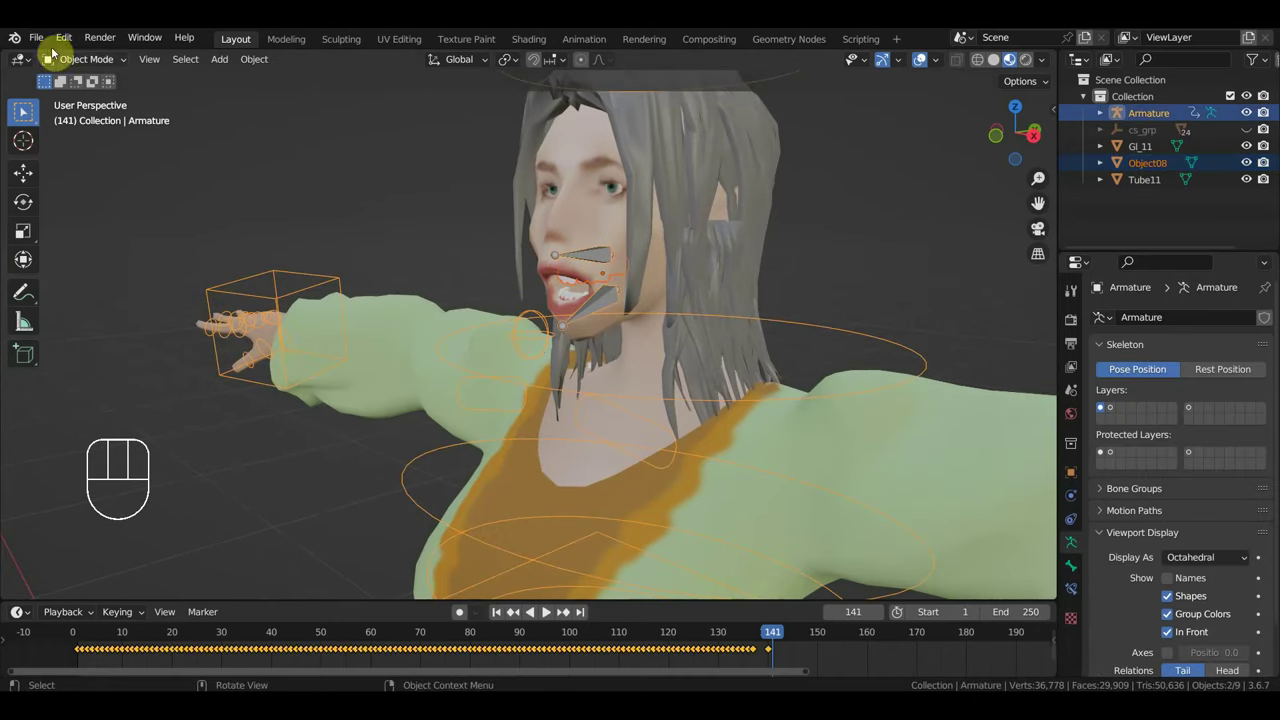
pyautogui.moveTo(78, 66); pyautogui.dragTo(106, 120)
pyautogui.click(588, 260)
pyautogui.press('ctrl+p')
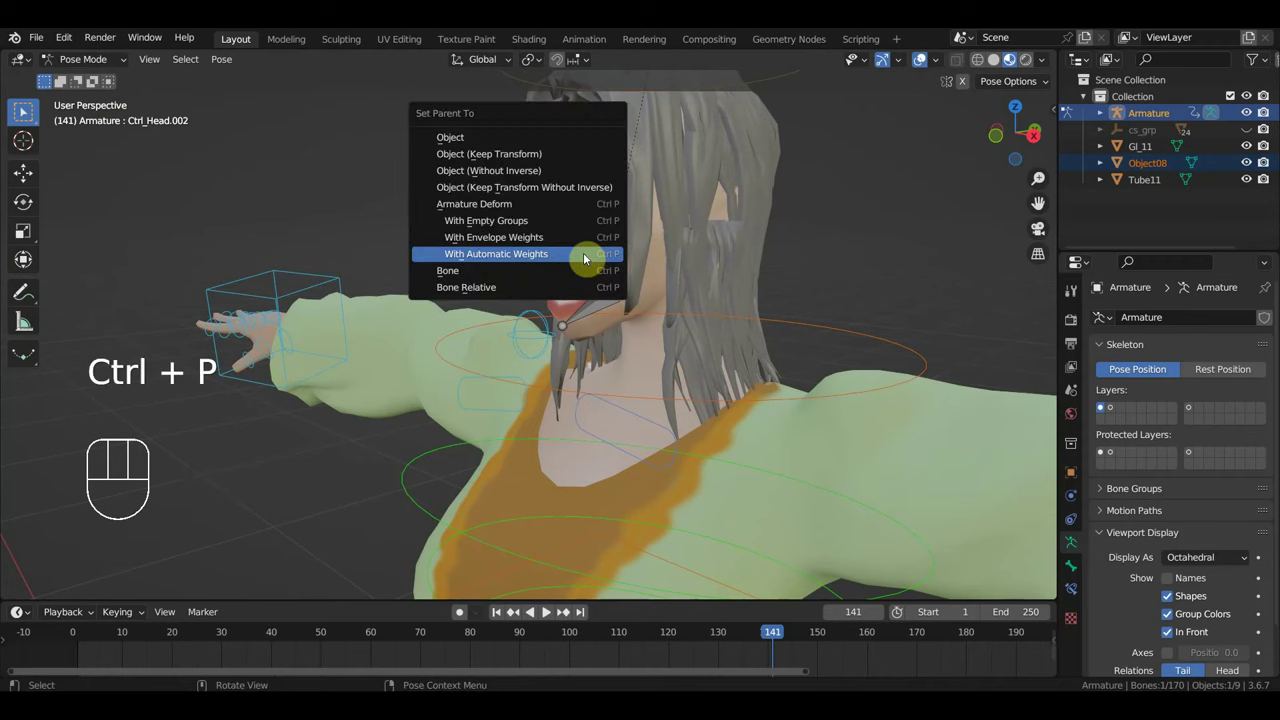
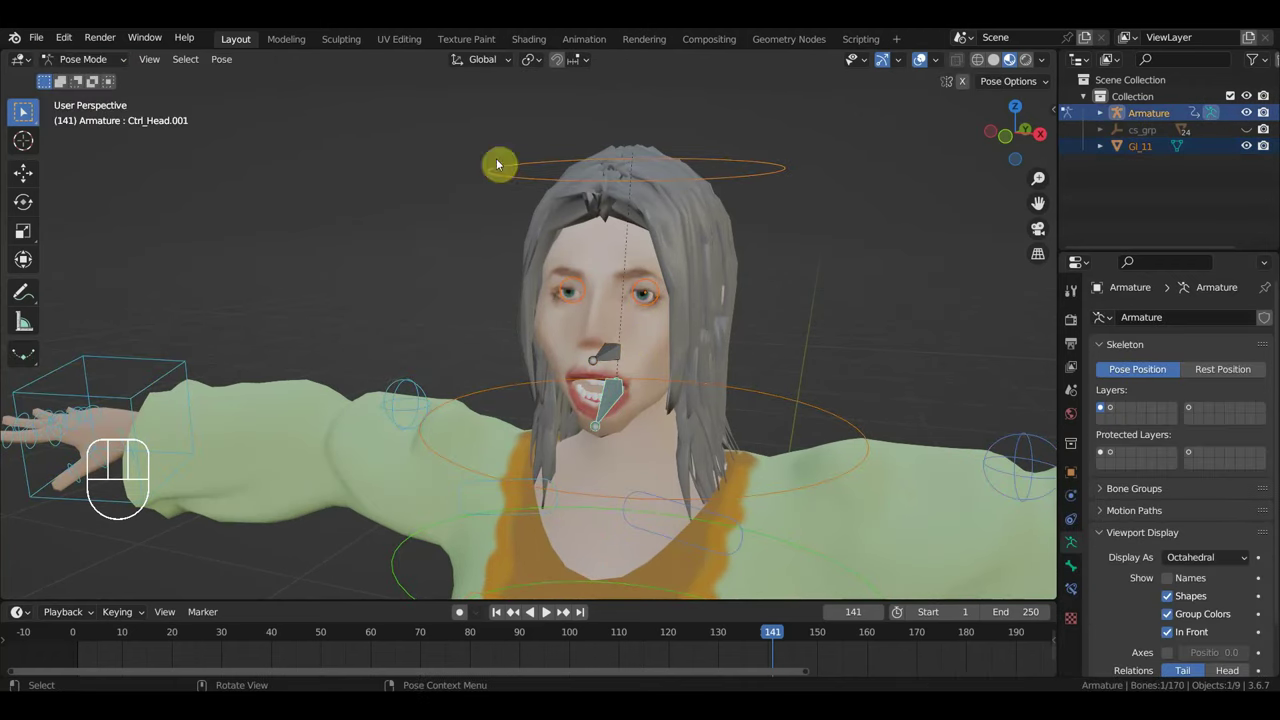
# Parent Gl_11 to the Ctrl_Head bone
pyautogui.click(784, 178)
pyautogui.press('ctrl+p')
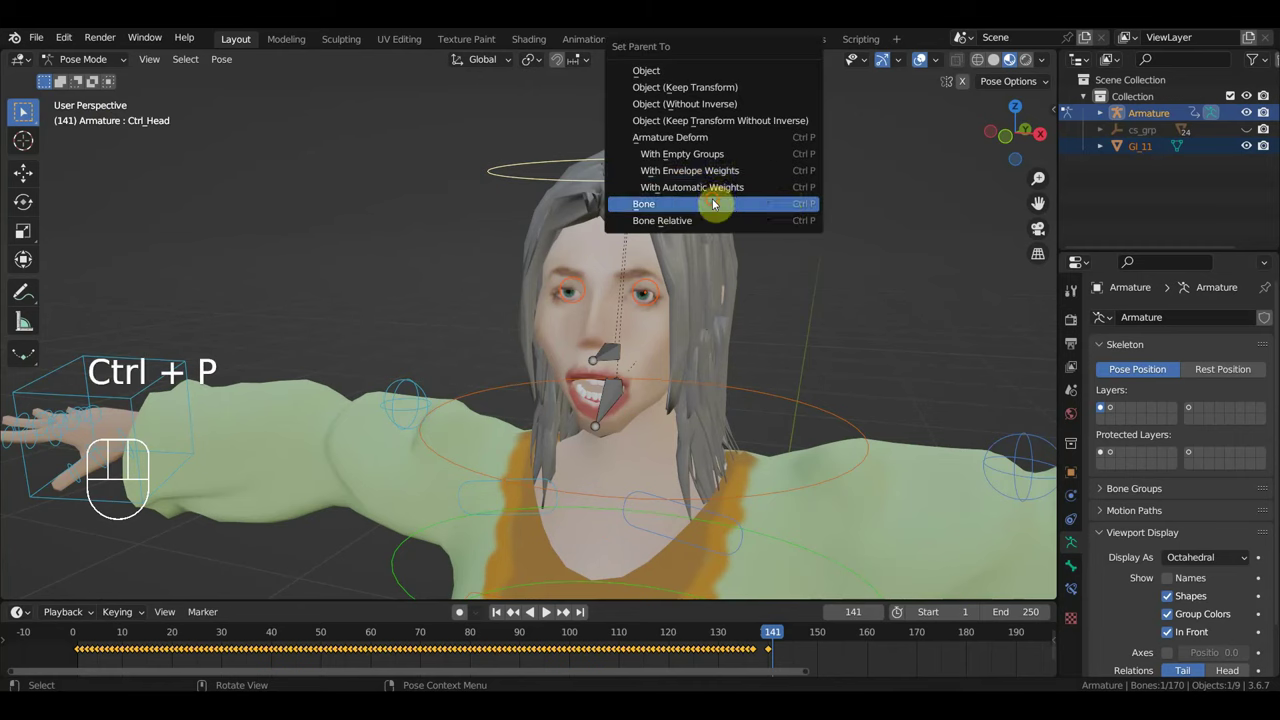
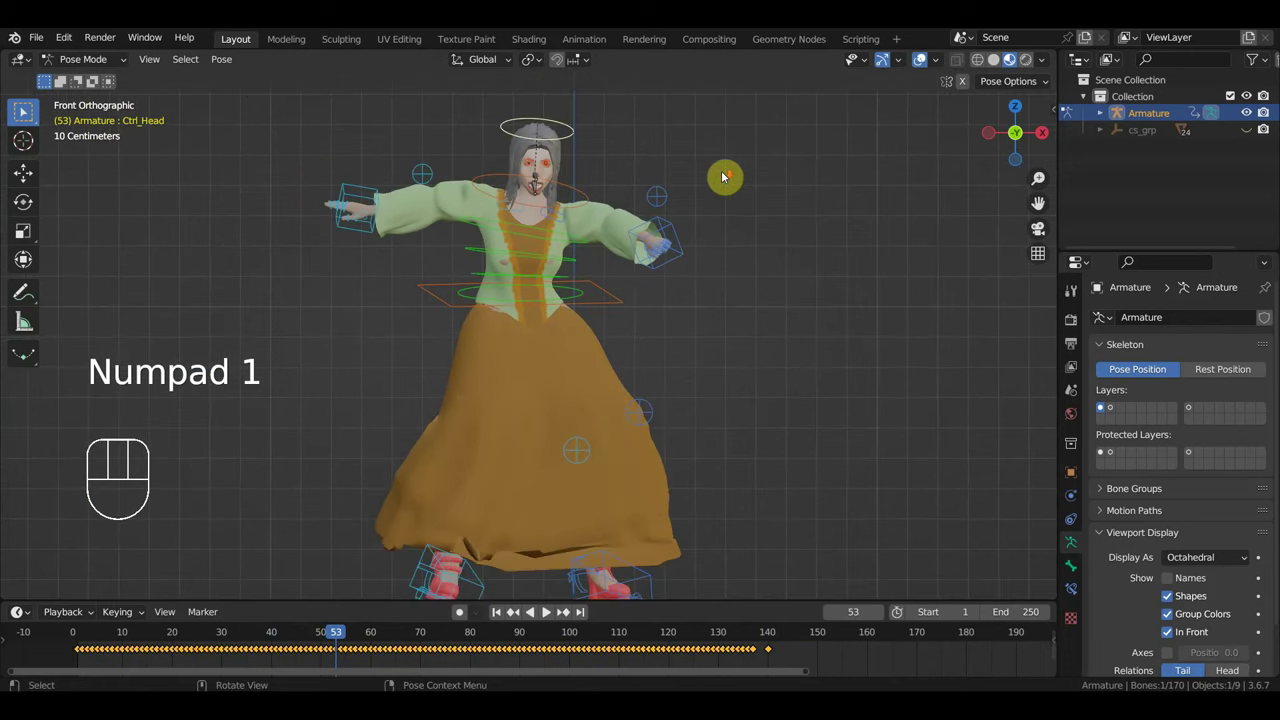
# Preview the dance, then set the scene's end frame to 139
pyautogui.press('space')
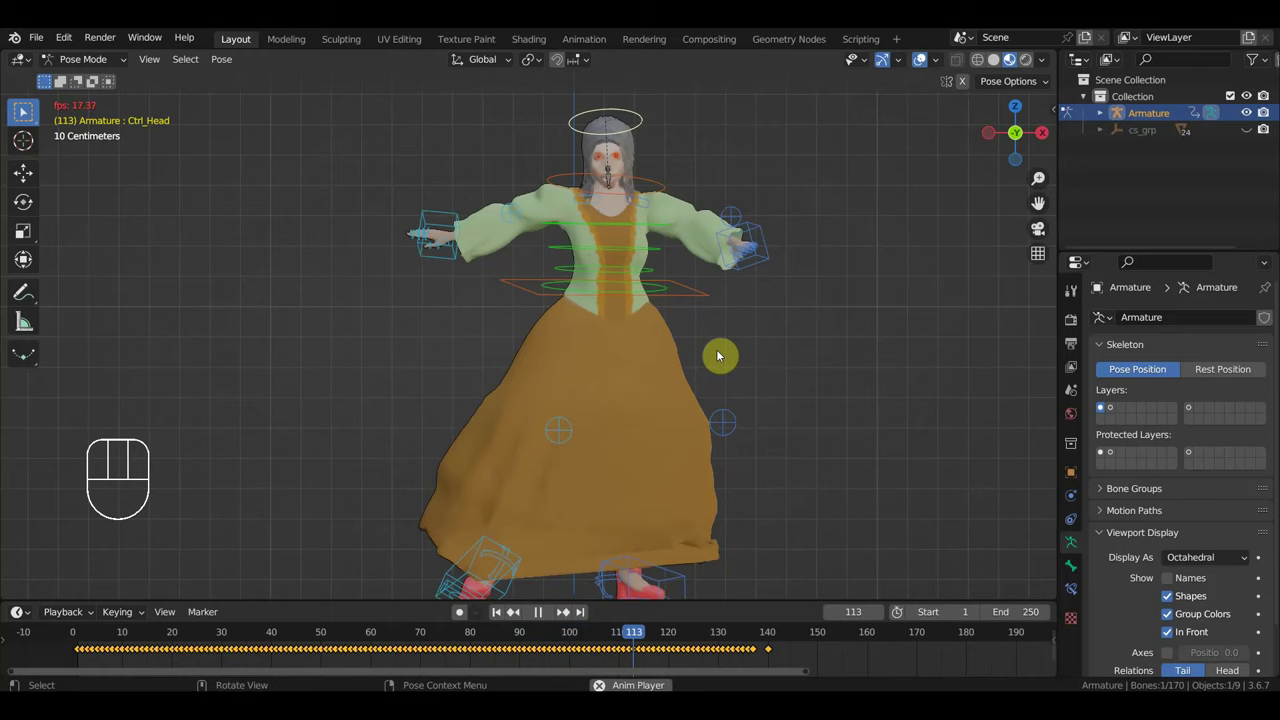
pyautogui.press('space')
pyautogui.click(601, 540)
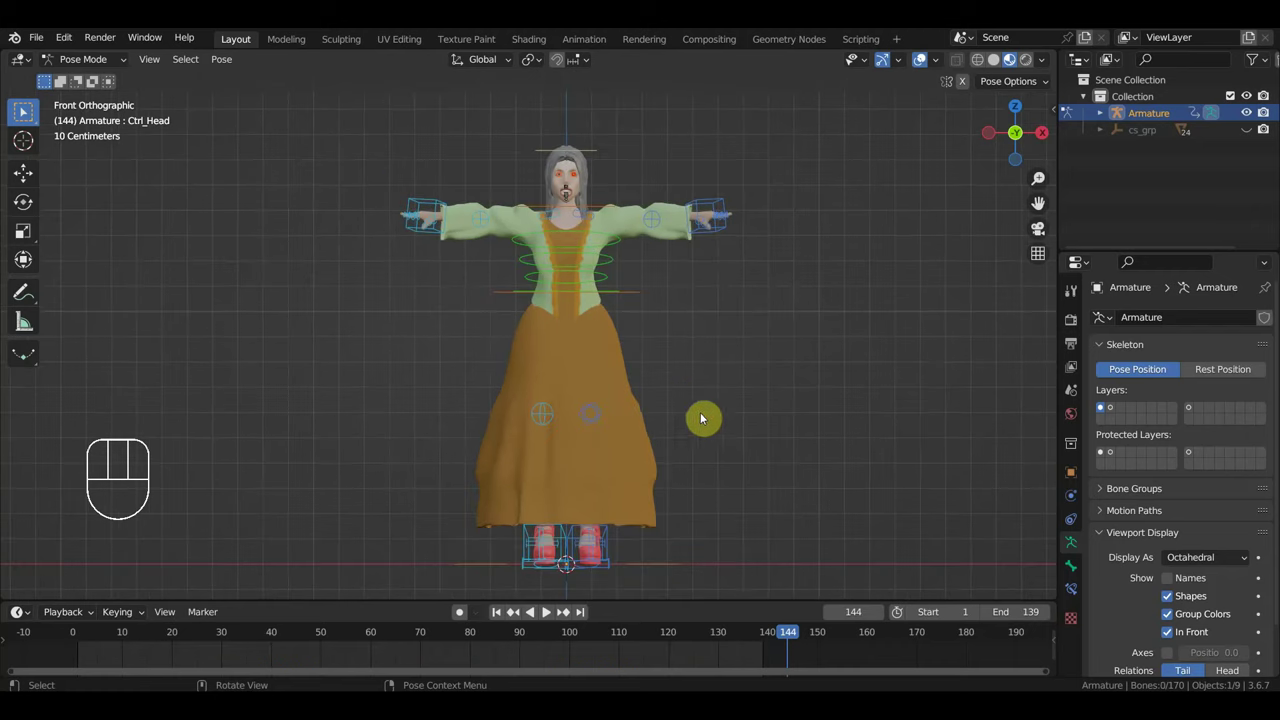
pyautogui.moveTo(783, 360); pyautogui.dragTo(742, 352)
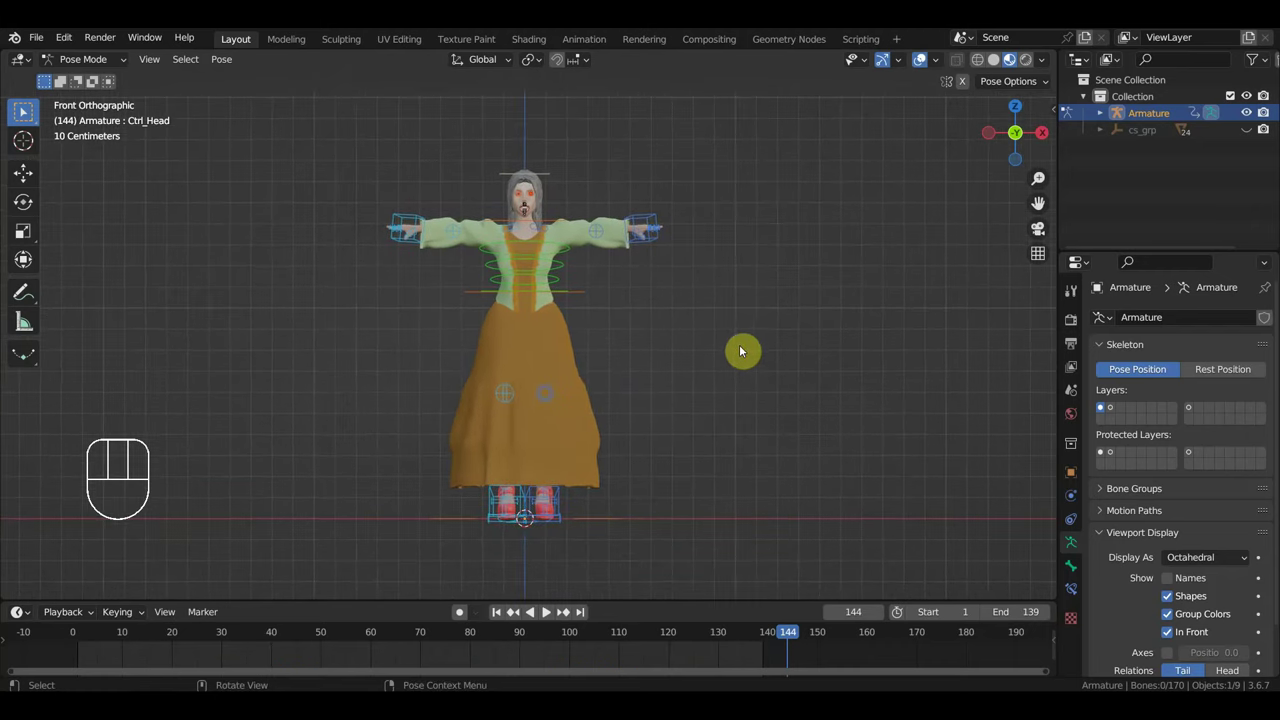
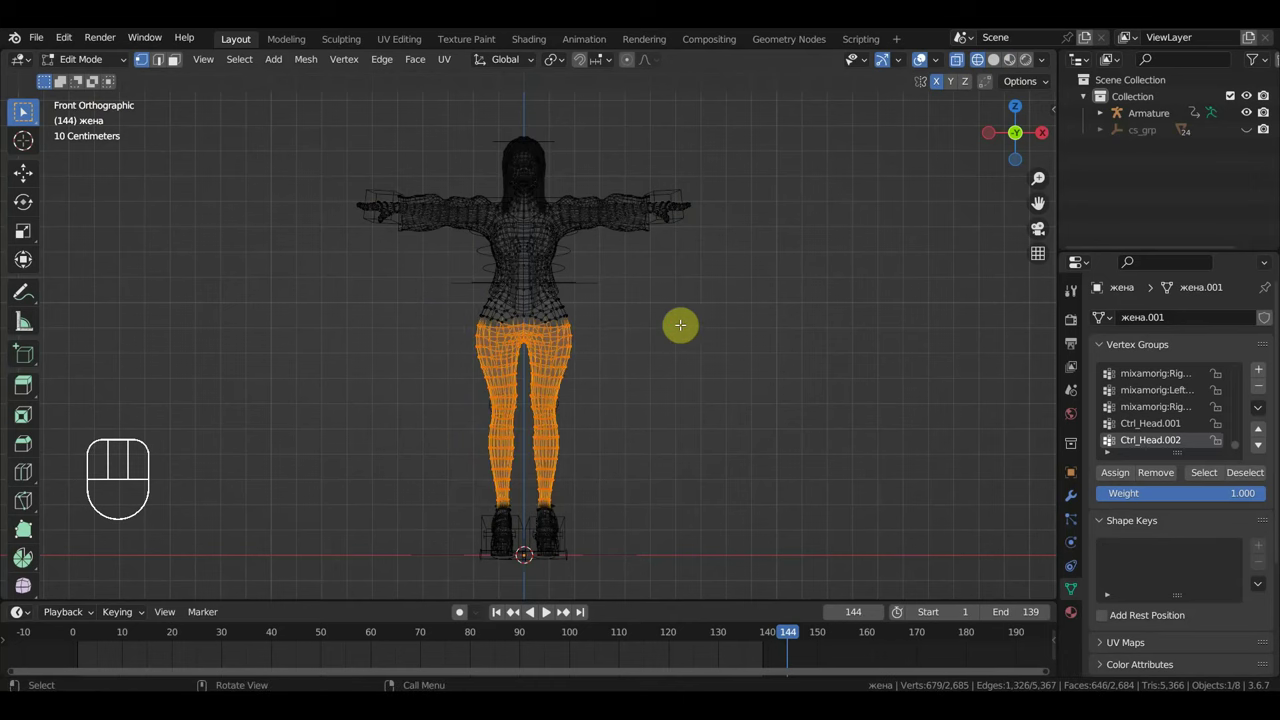
# Delete the leg vertices hidden under the skirt and unhide the skirt and blouse
pyautogui.press('Delete')
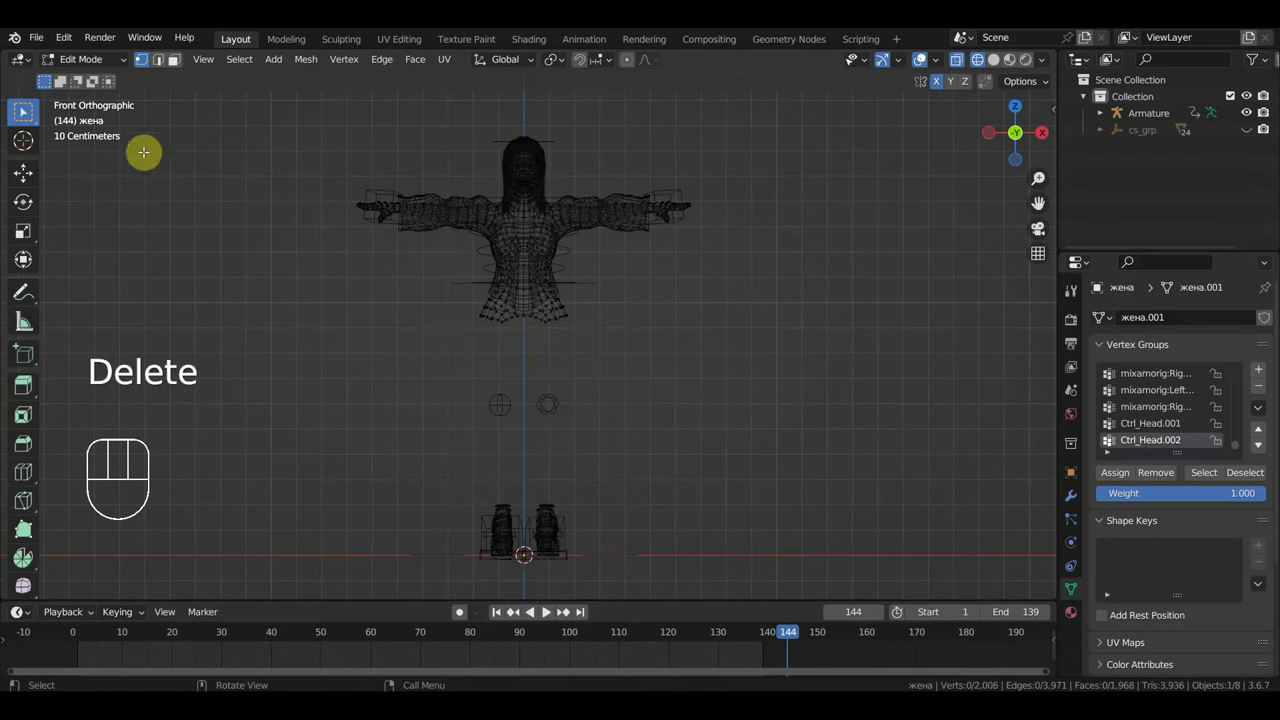
pyautogui.click(80, 66)
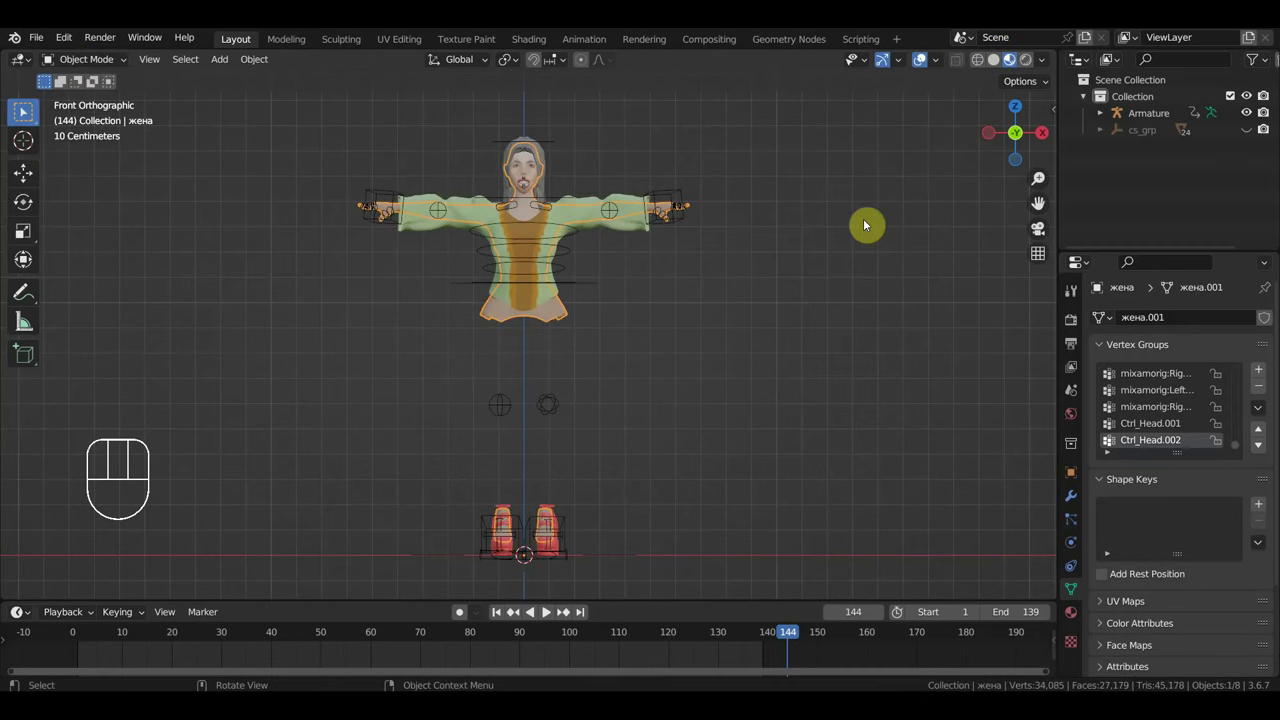
pyautogui.press('alt+h')
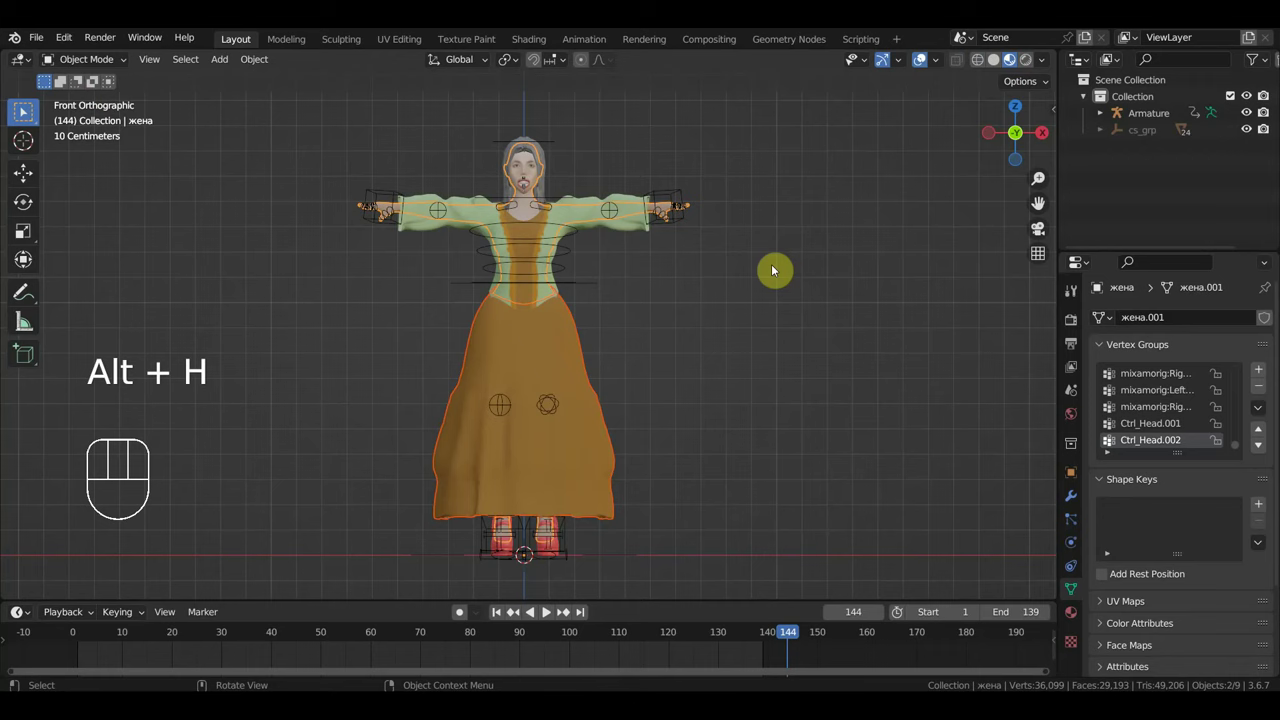
# Select the skirt and blouse with the armature and parent them with automatic weights
pyautogui.click(568, 342)
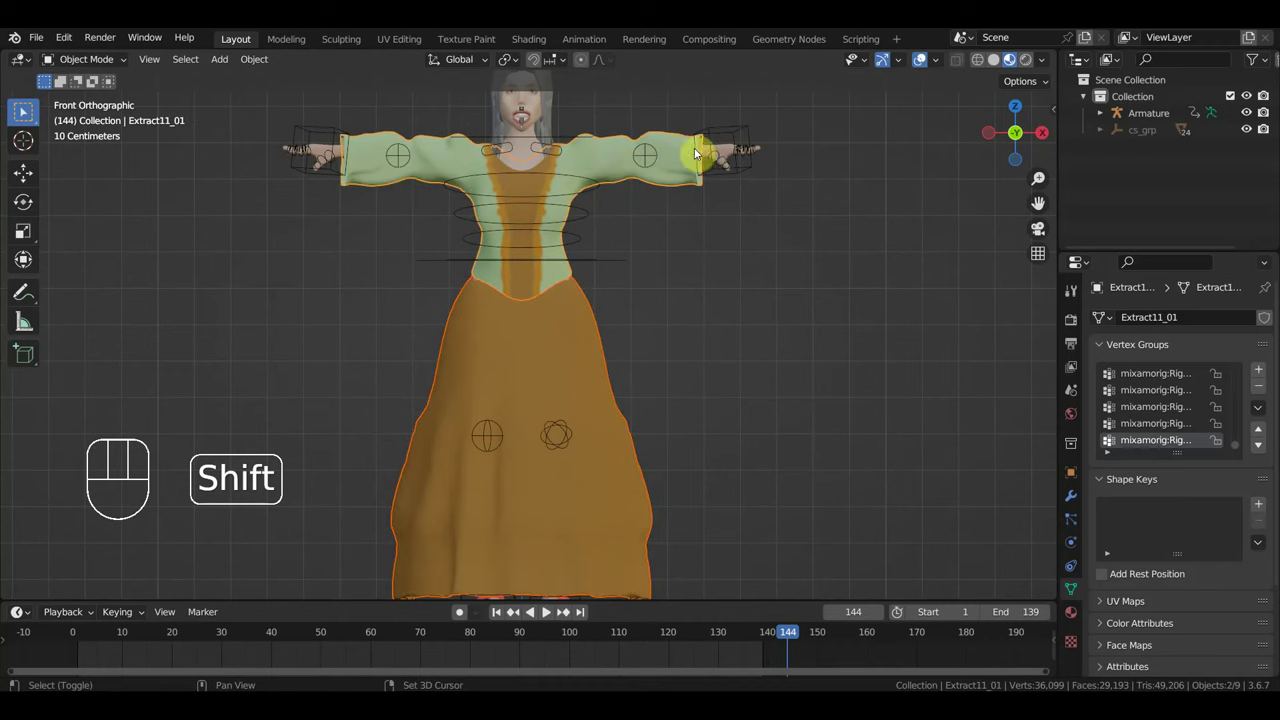
pyautogui.click(729, 140)
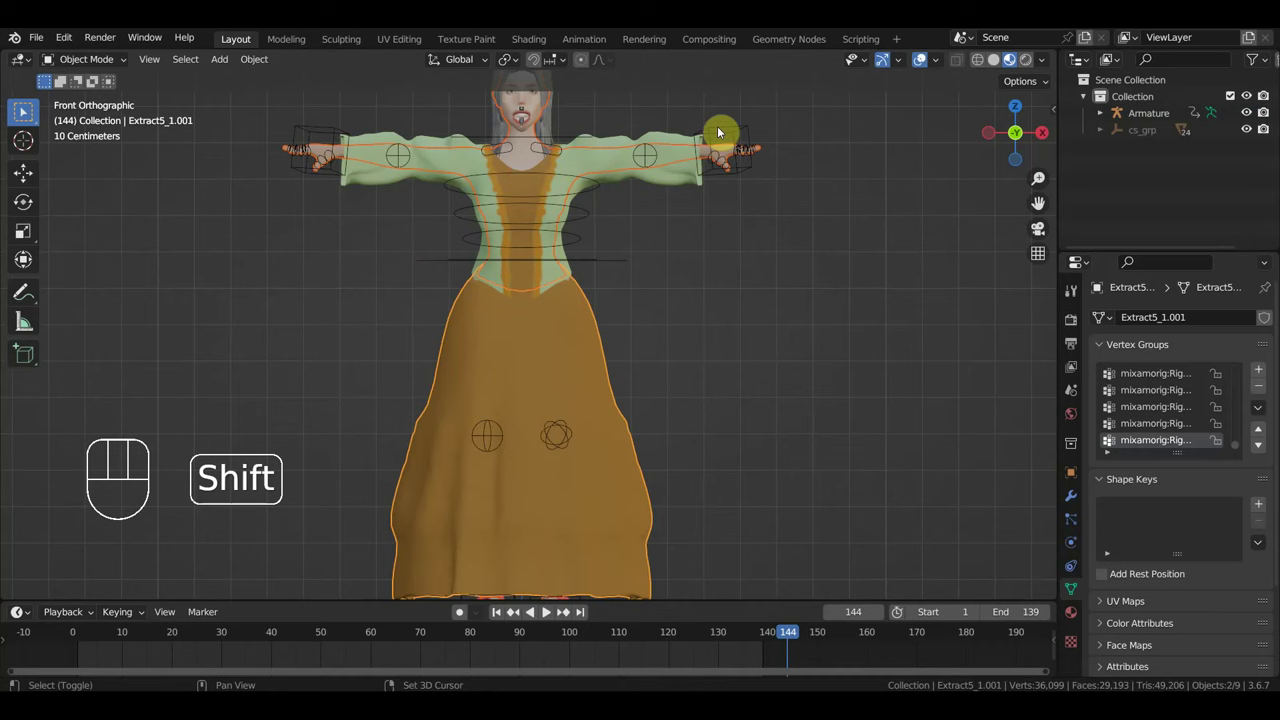
pyautogui.press('ctrl+p')
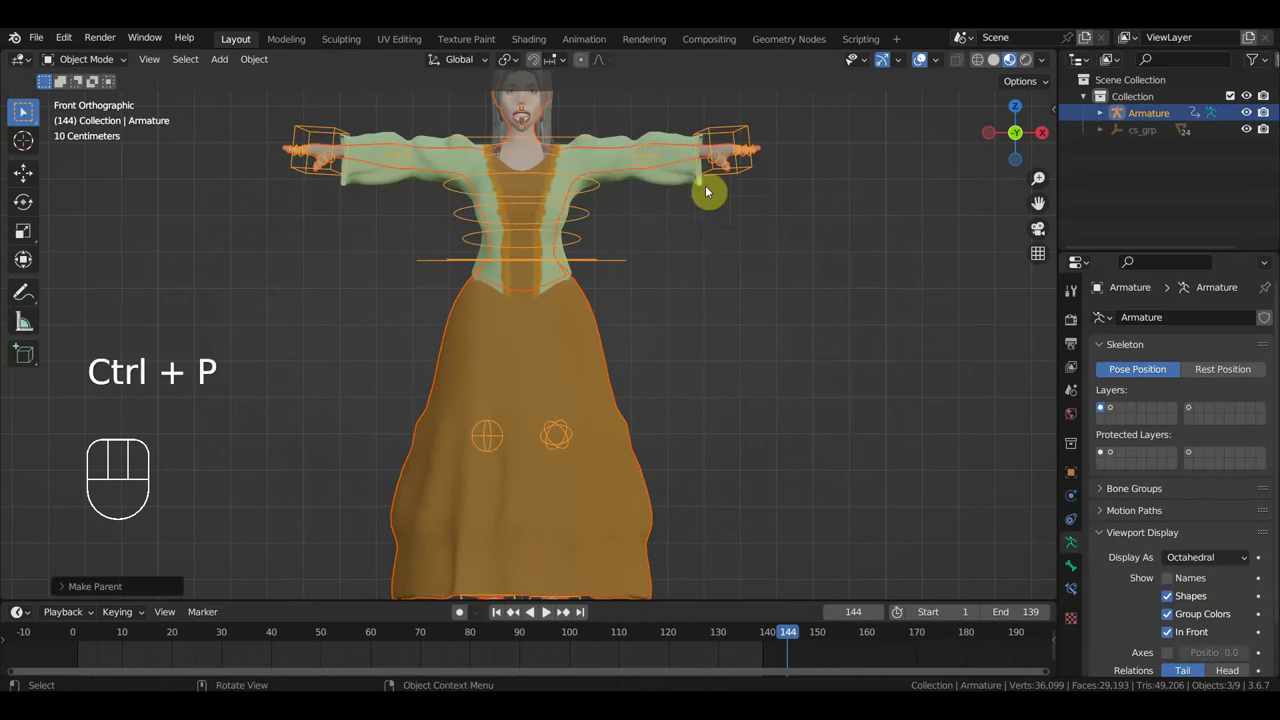
# Play and scrub the dance from several angles to check how the clothing follows the body
pyautogui.press('space')
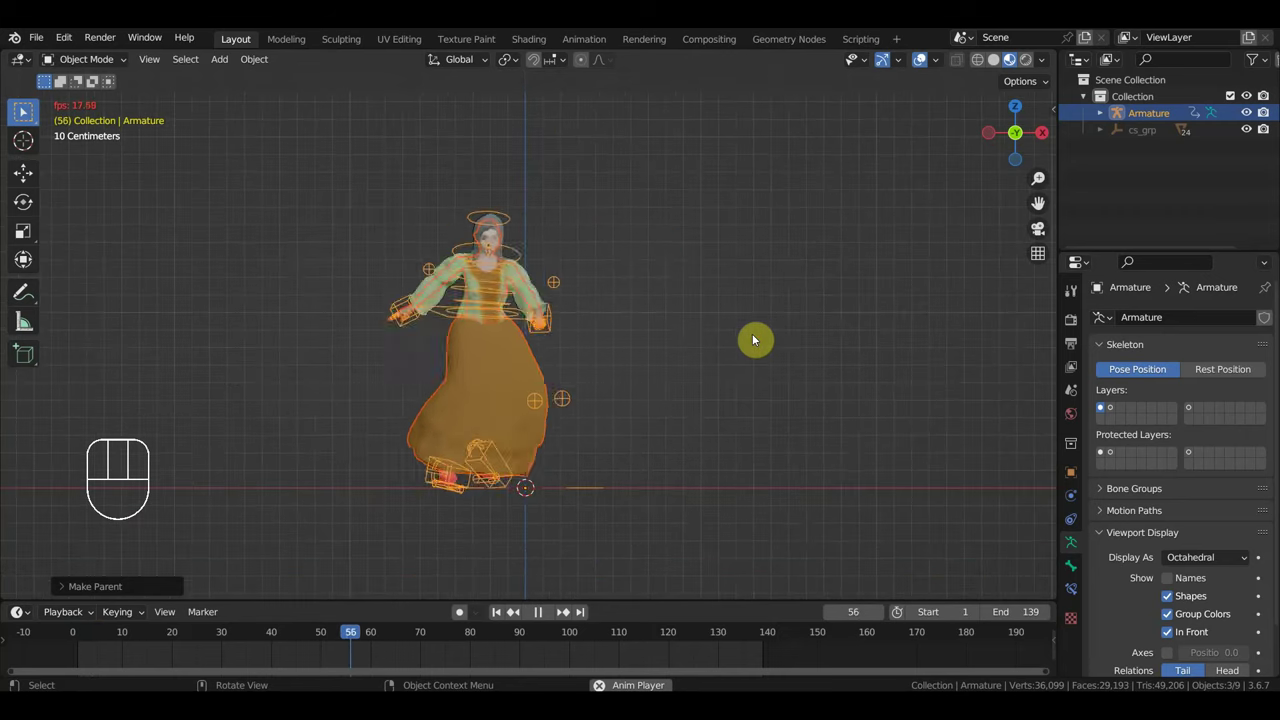
pyautogui.moveTo(721, 357); pyautogui.dragTo(426, 369)
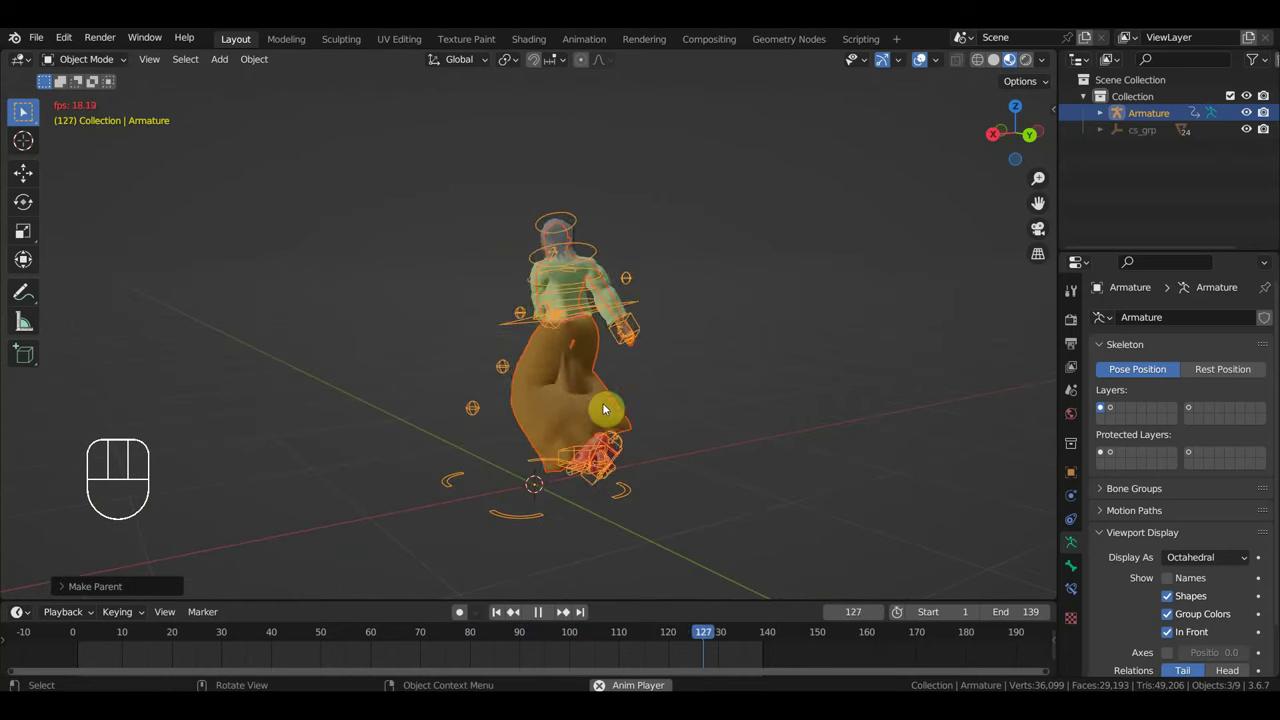
pyautogui.press('space')
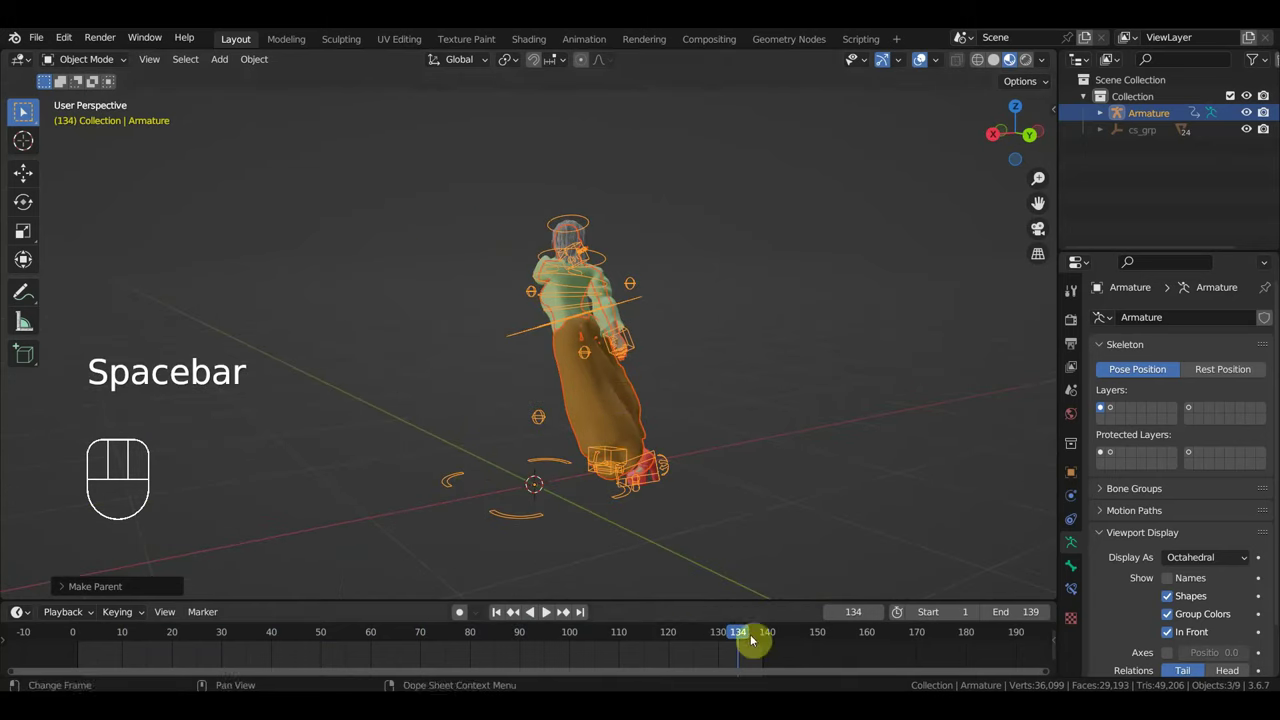
pyautogui.moveTo(702, 643); pyautogui.dragTo(620, 599)
pyautogui.moveTo(613, 477); pyautogui.dragTo(508, 458)
pyautogui.moveTo(509, 426); pyautogui.dragTo(919, 422)
pyautogui.press('KP_1')
pyautogui.moveTo(618, 642); pyautogui.dragTo(776, 662)
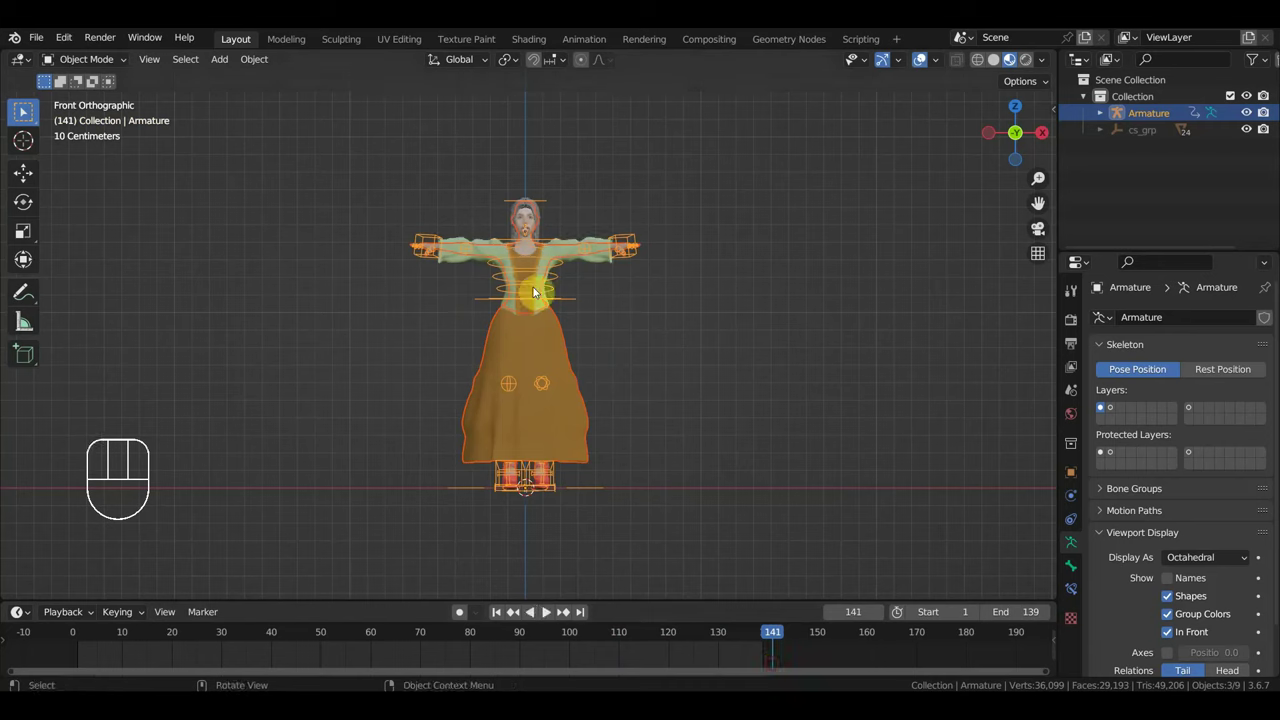
# Select the skirt mesh to show its bone vertex groups
pyautogui.moveTo(89, 66); pyautogui.dragTo(190, 131)
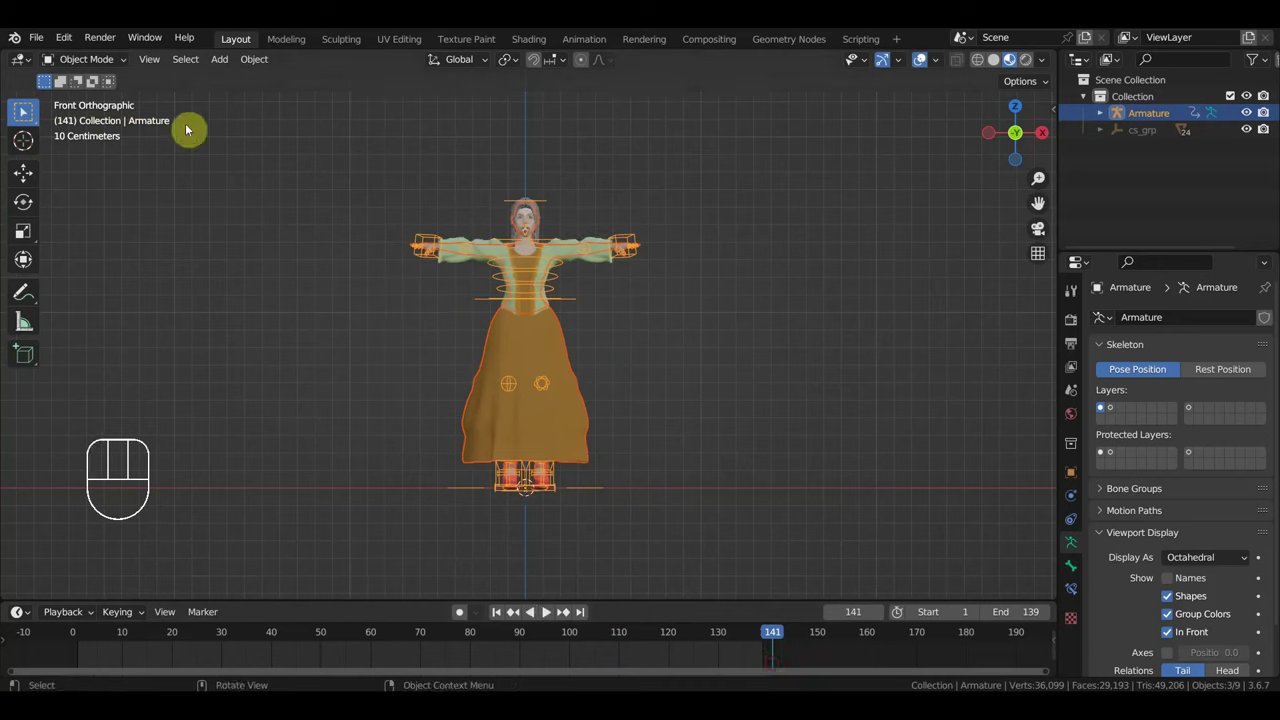
pyautogui.moveTo(94, 63); pyautogui.dragTo(183, 107)
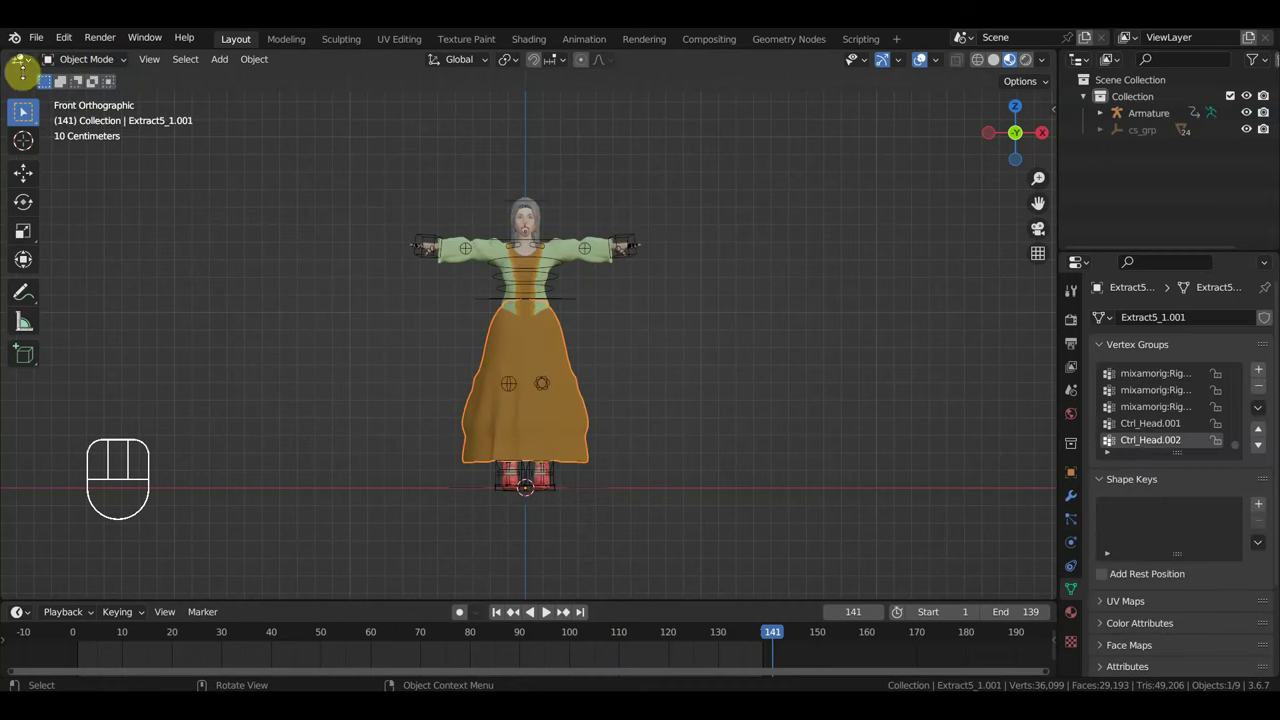
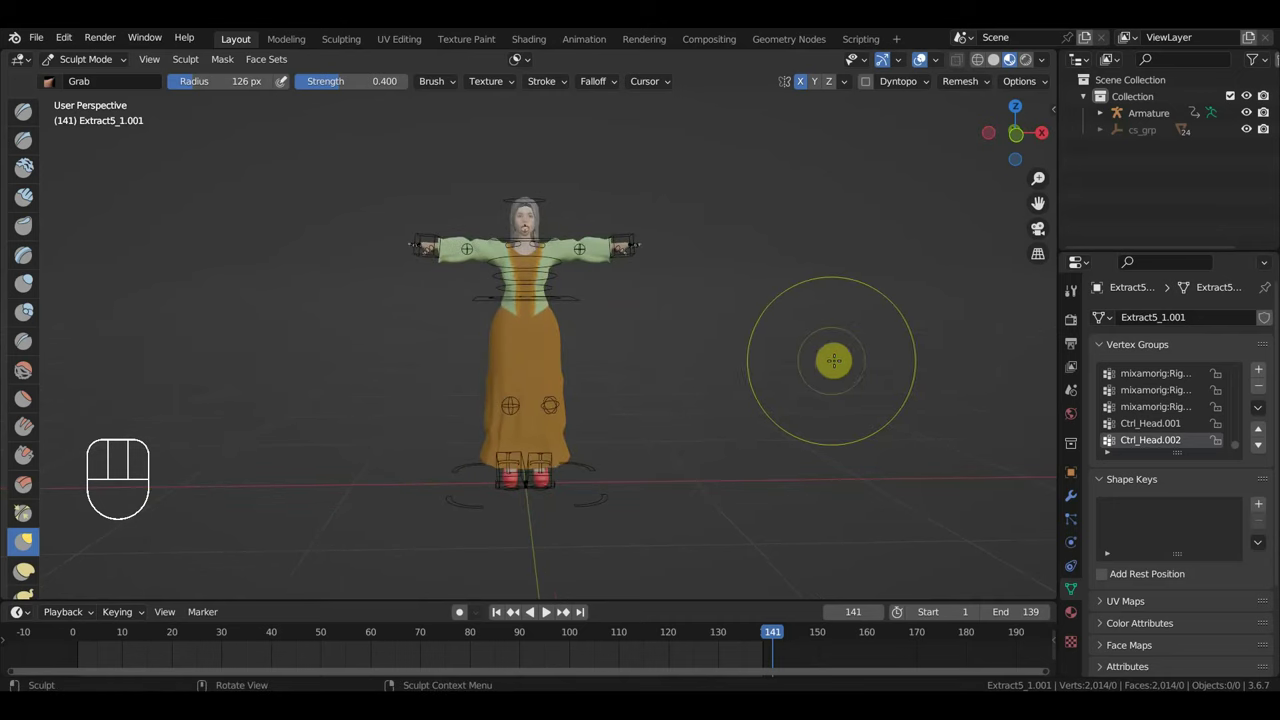
# Play the dance again and orbit round to the character's front to inspect the blouse and skirt
pyautogui.moveTo(112, 66); pyautogui.dragTo(107, 86)
pyautogui.press('space')
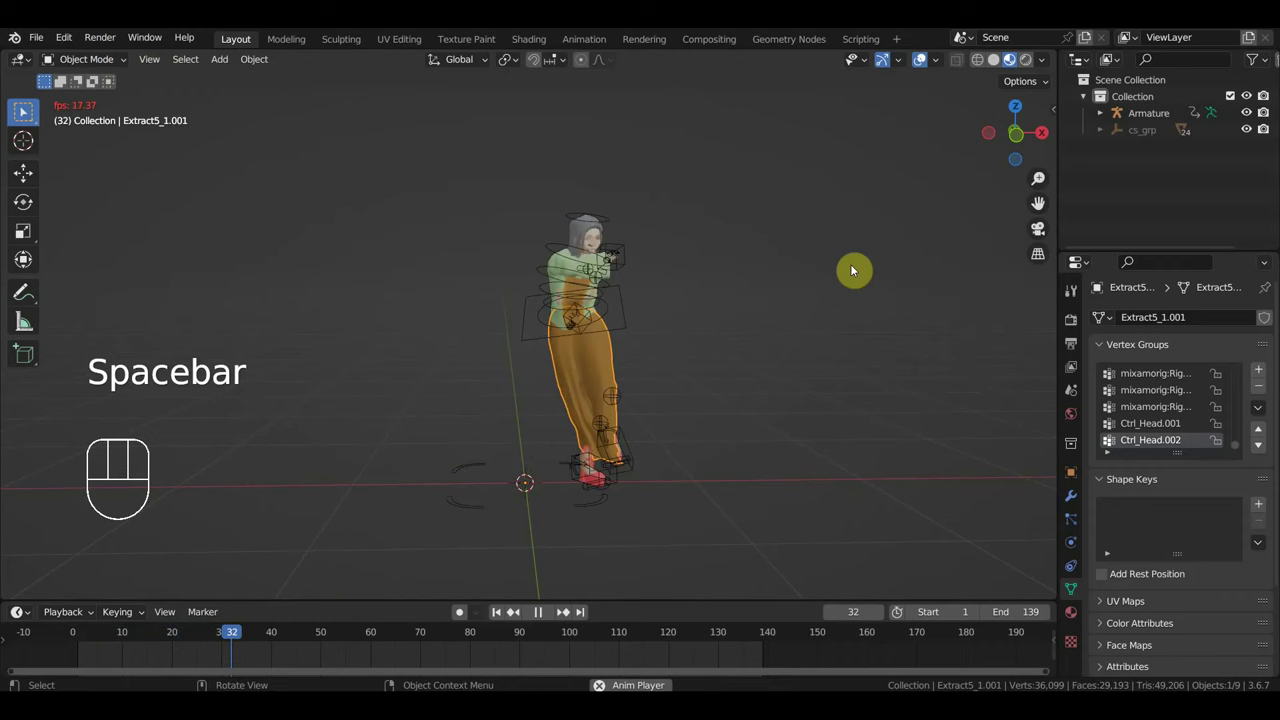
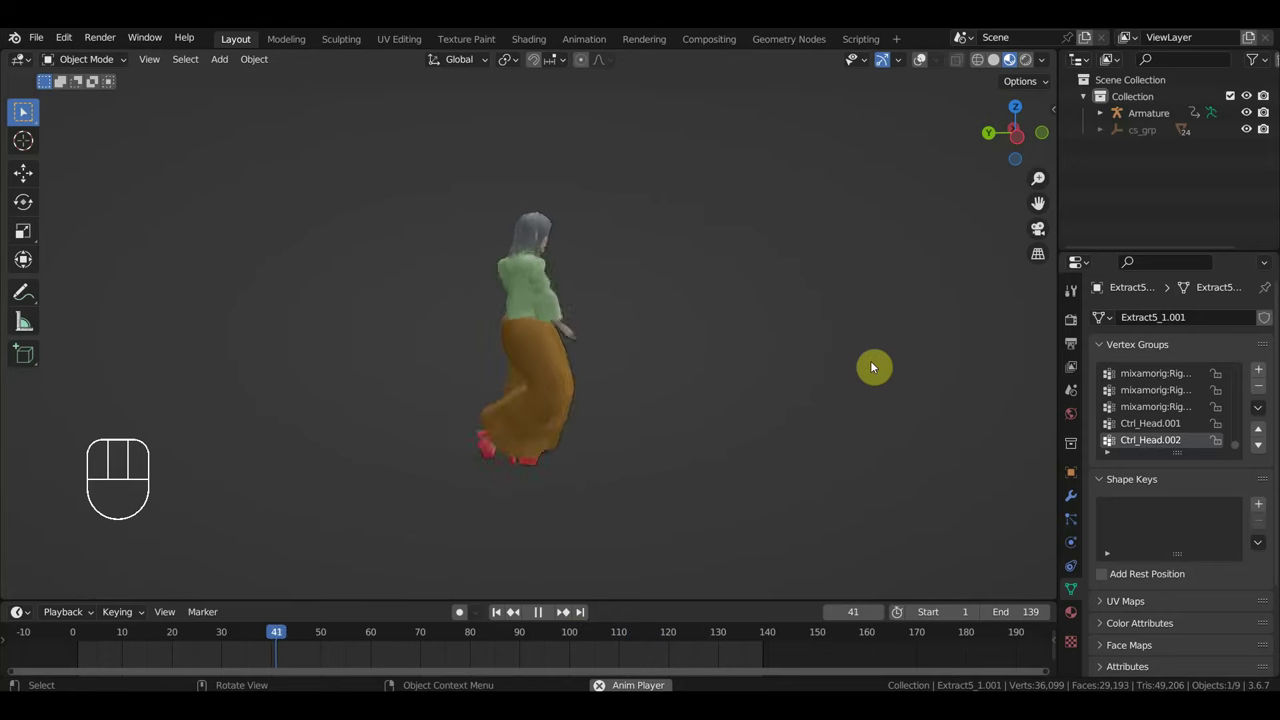
pyautogui.moveTo(845, 401); pyautogui.dragTo(504, 395)
pyautogui.moveTo(704, 399); pyautogui.dragTo(808, 398)
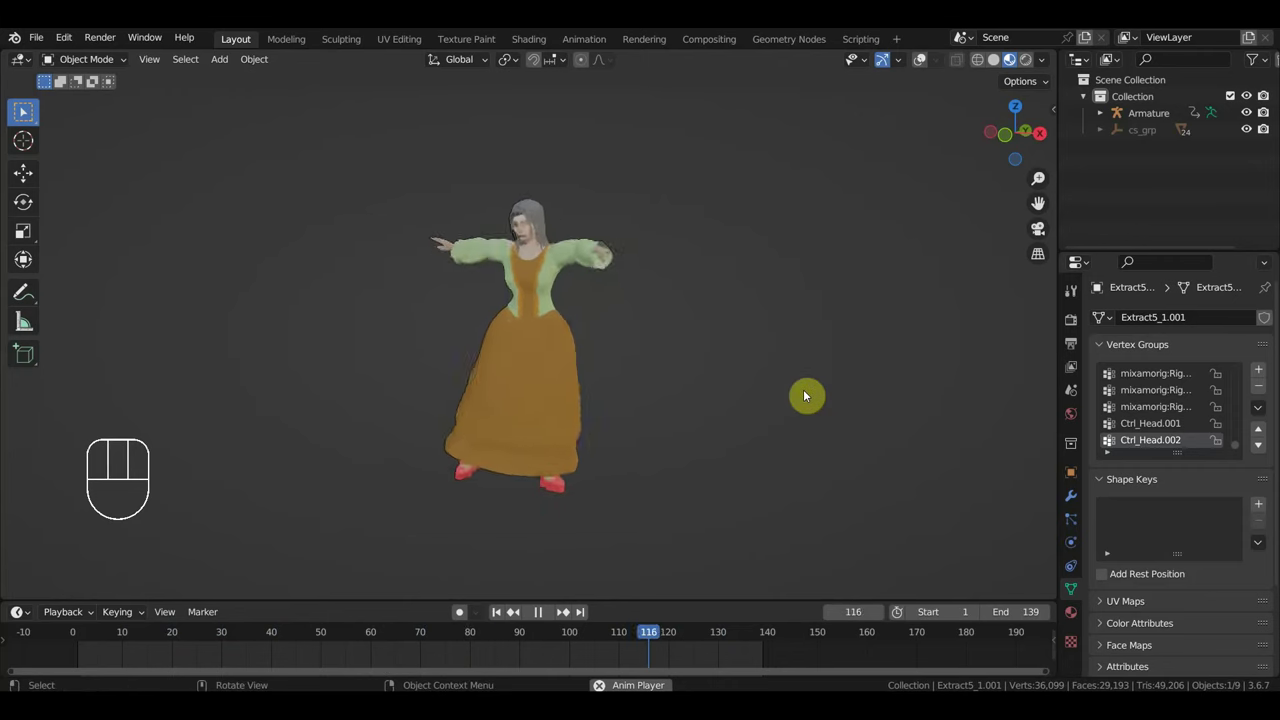
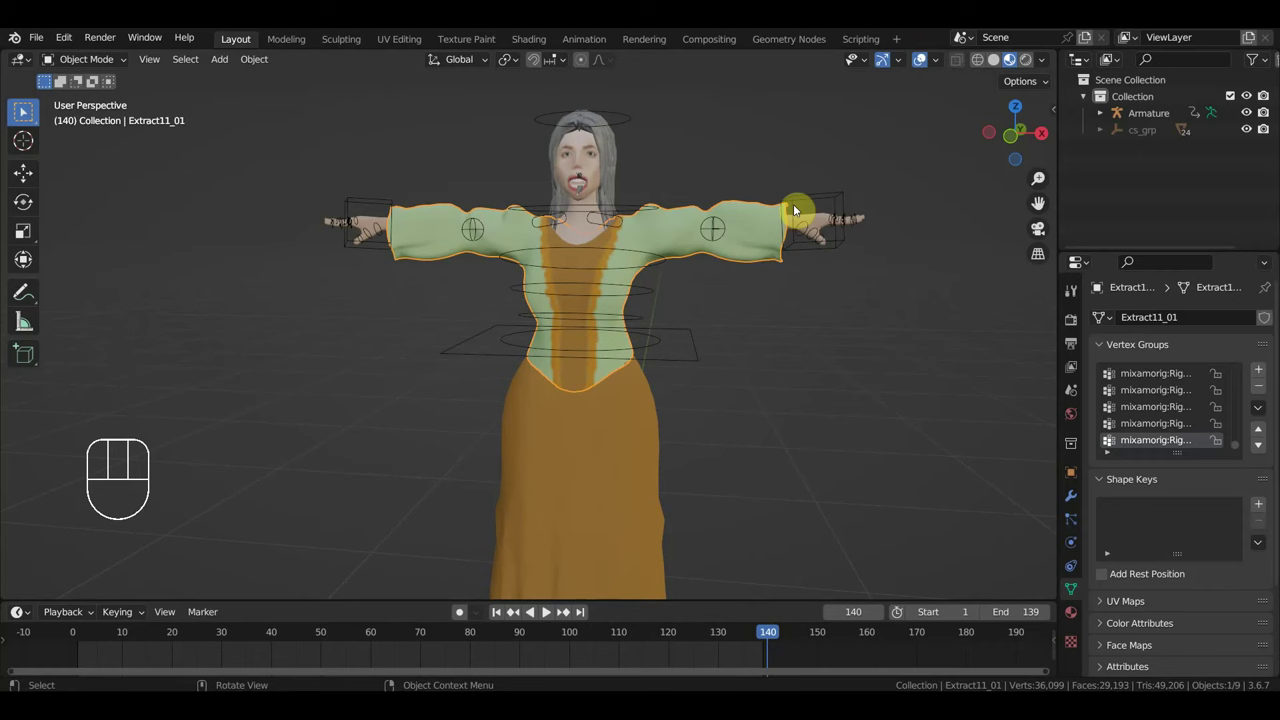
# Parent the blouse to the armature with empty vertex groups
pyautogui.click(1074, 499)
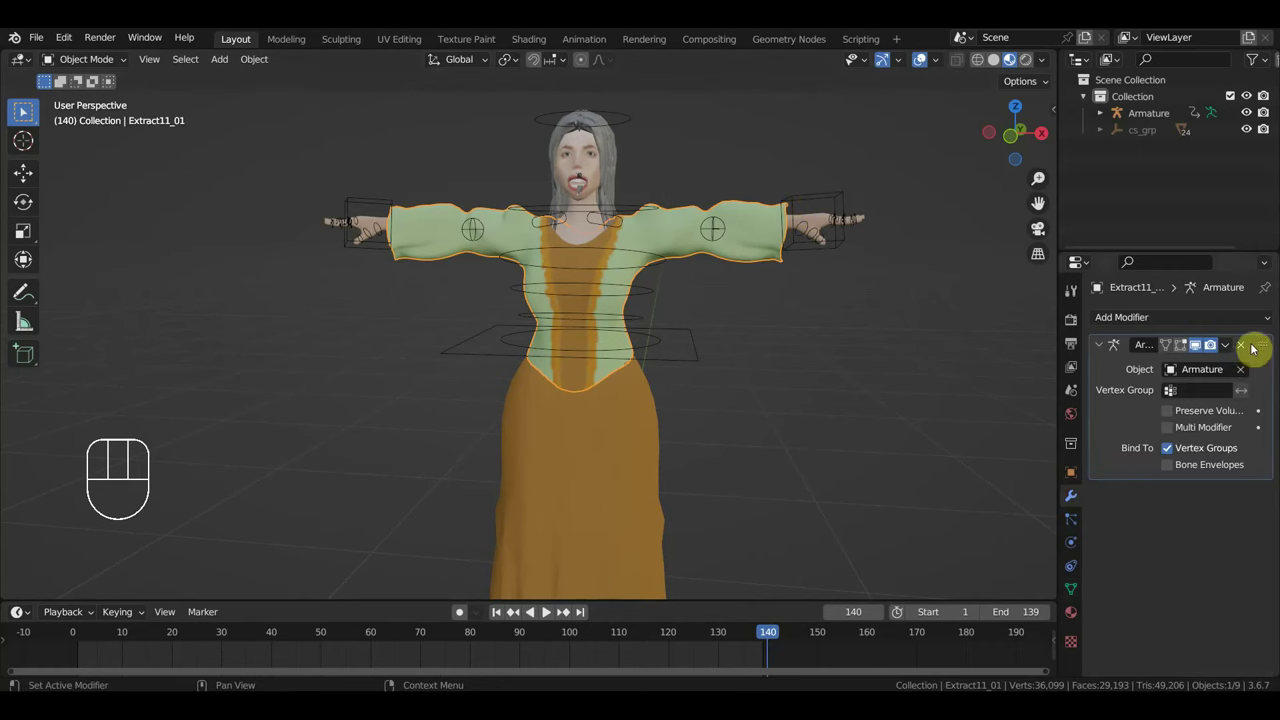
pyautogui.click(1245, 352)
pyautogui.click(752, 231)
pyautogui.click(814, 202)
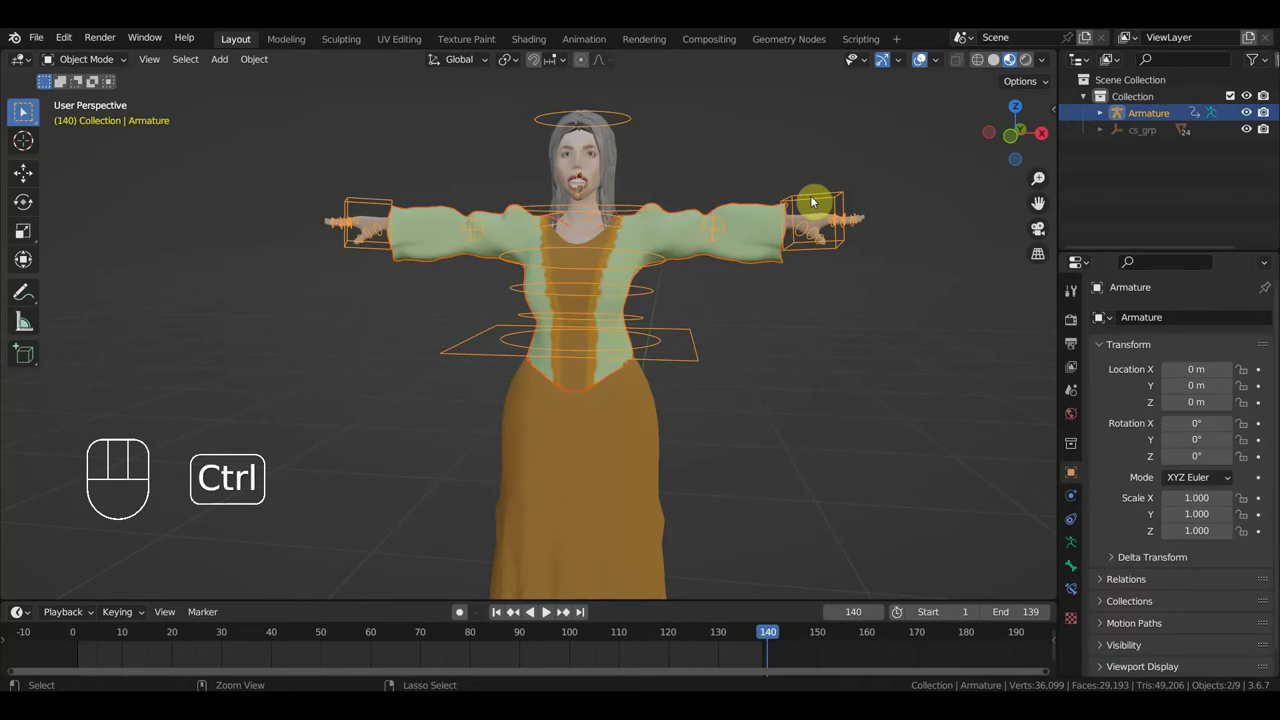
pyautogui.press('ctrl+p')
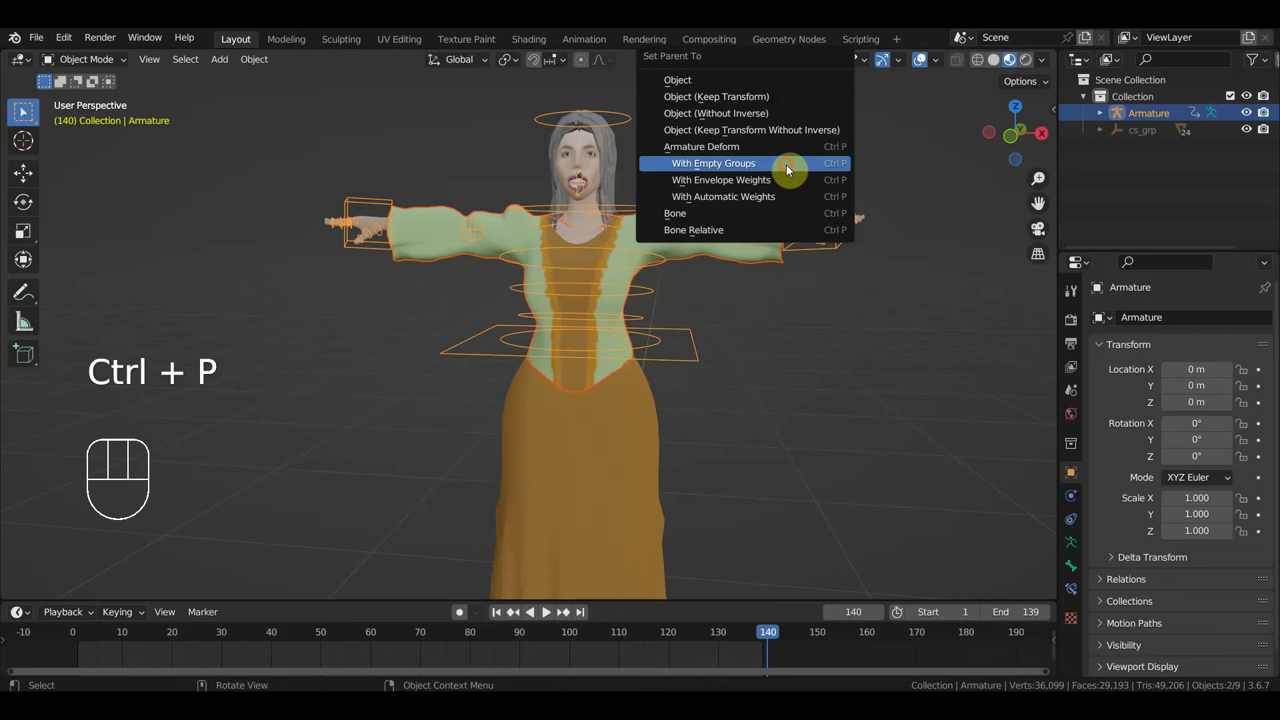
pyautogui.click(761, 227)
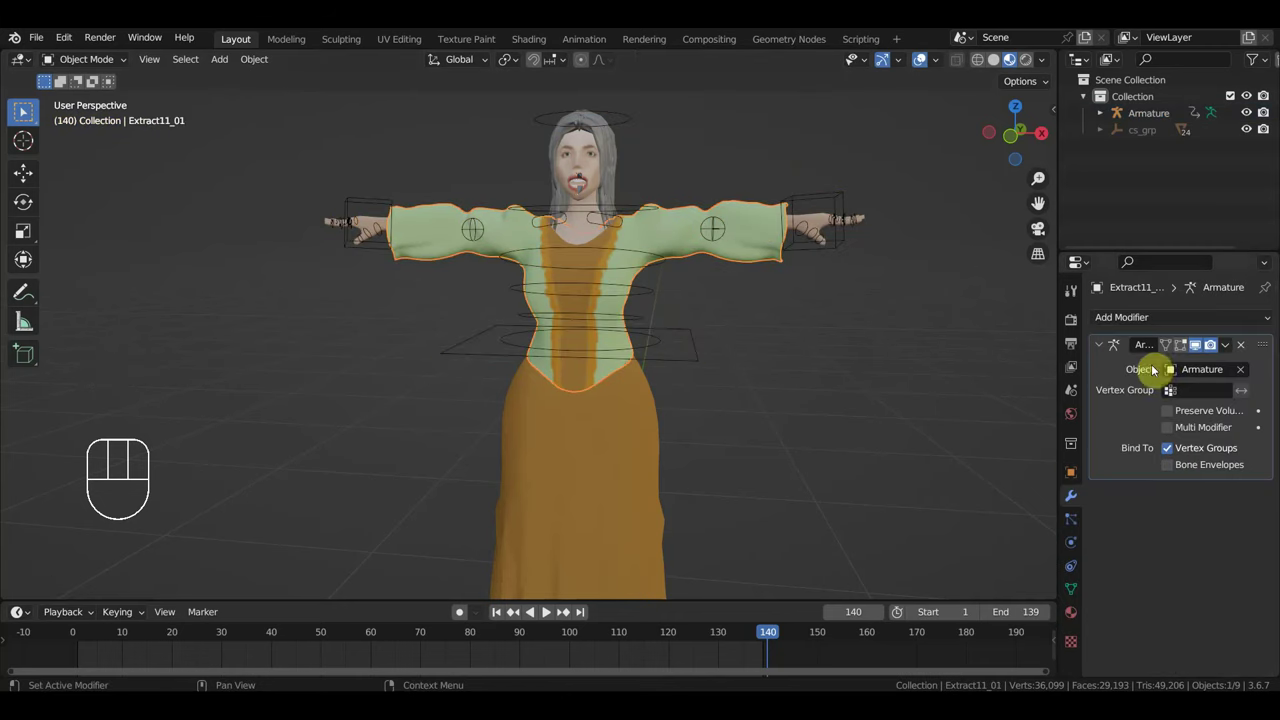
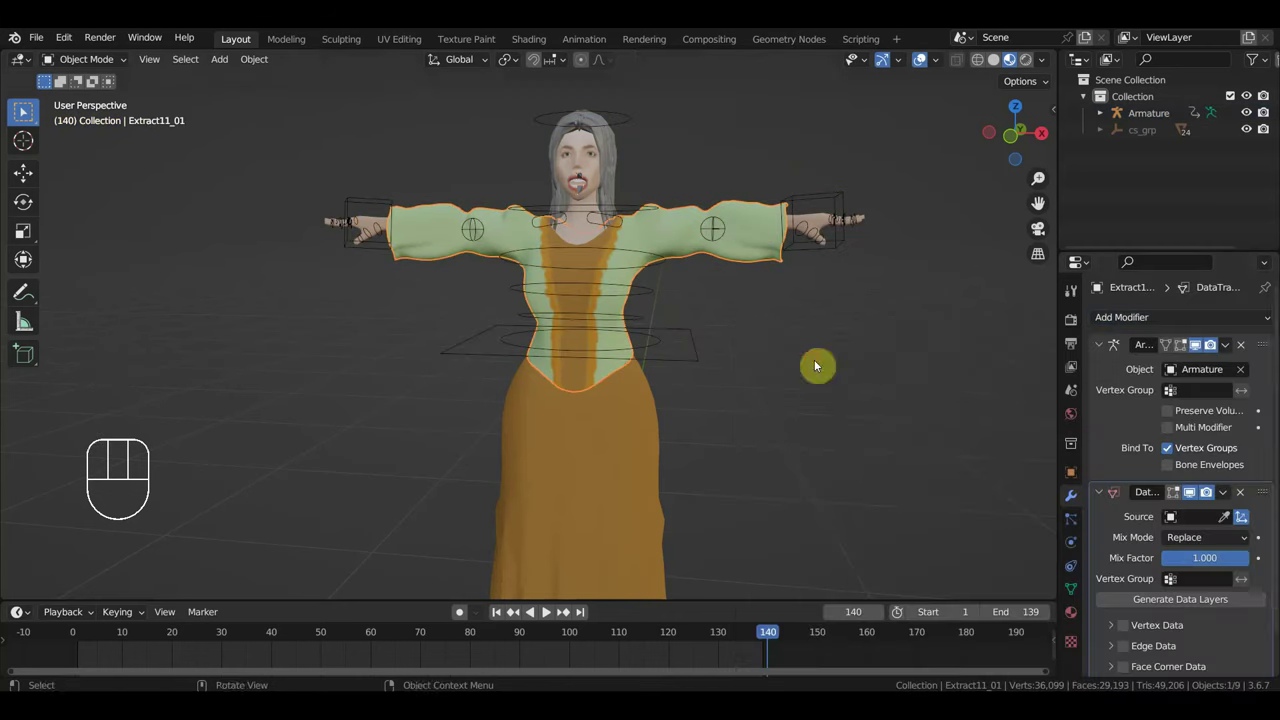
# Copy the body's vertex group weights onto the blouse with a Data Transfer modifier and apply it
pyautogui.click(1228, 527)
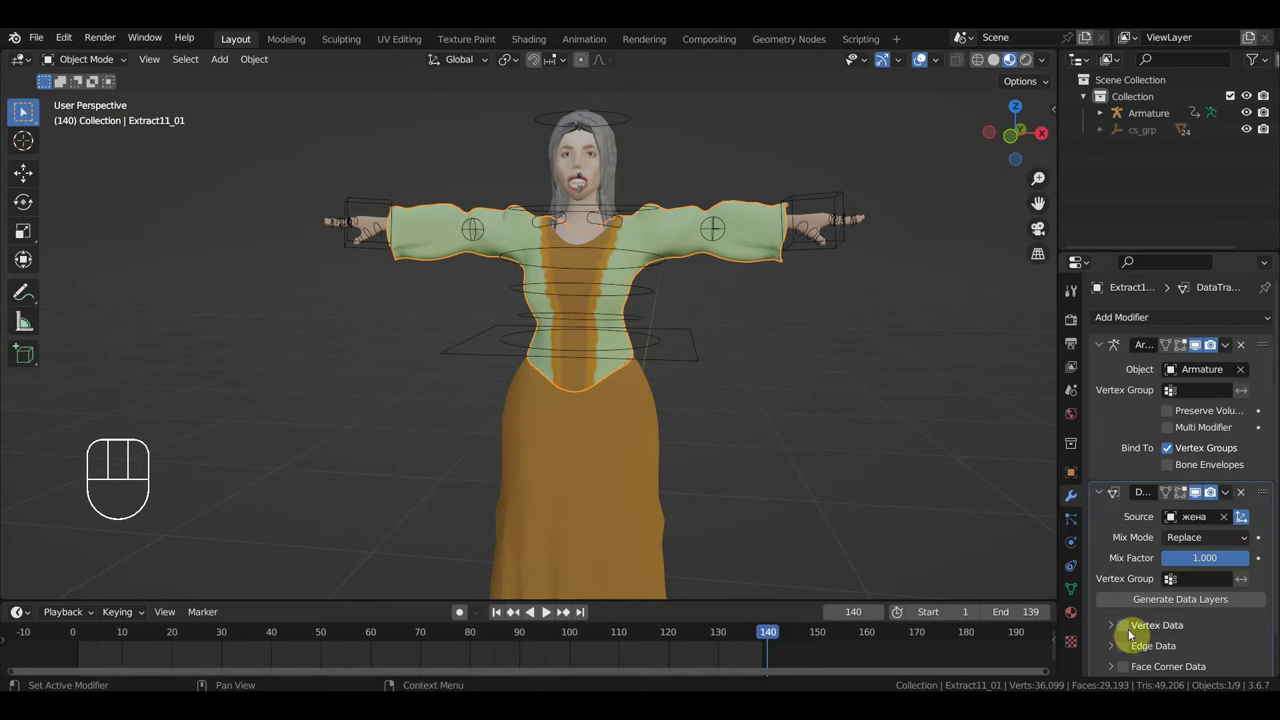
pyautogui.click(1128, 632)
pyautogui.click(1114, 631)
pyautogui.click(1137, 654)
pyautogui.moveTo(1231, 499); pyautogui.dragTo(1177, 519)
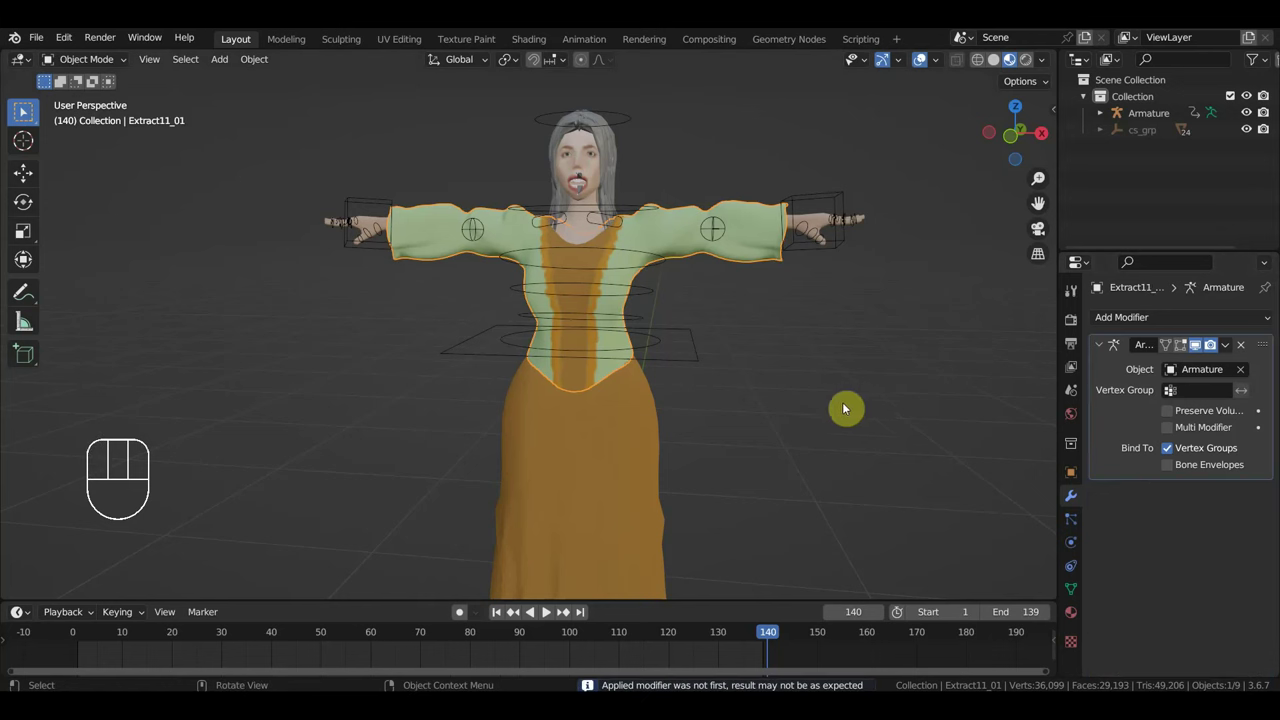
# Play the dance to check the blouse deforms, then select the armature
pyautogui.press('space')
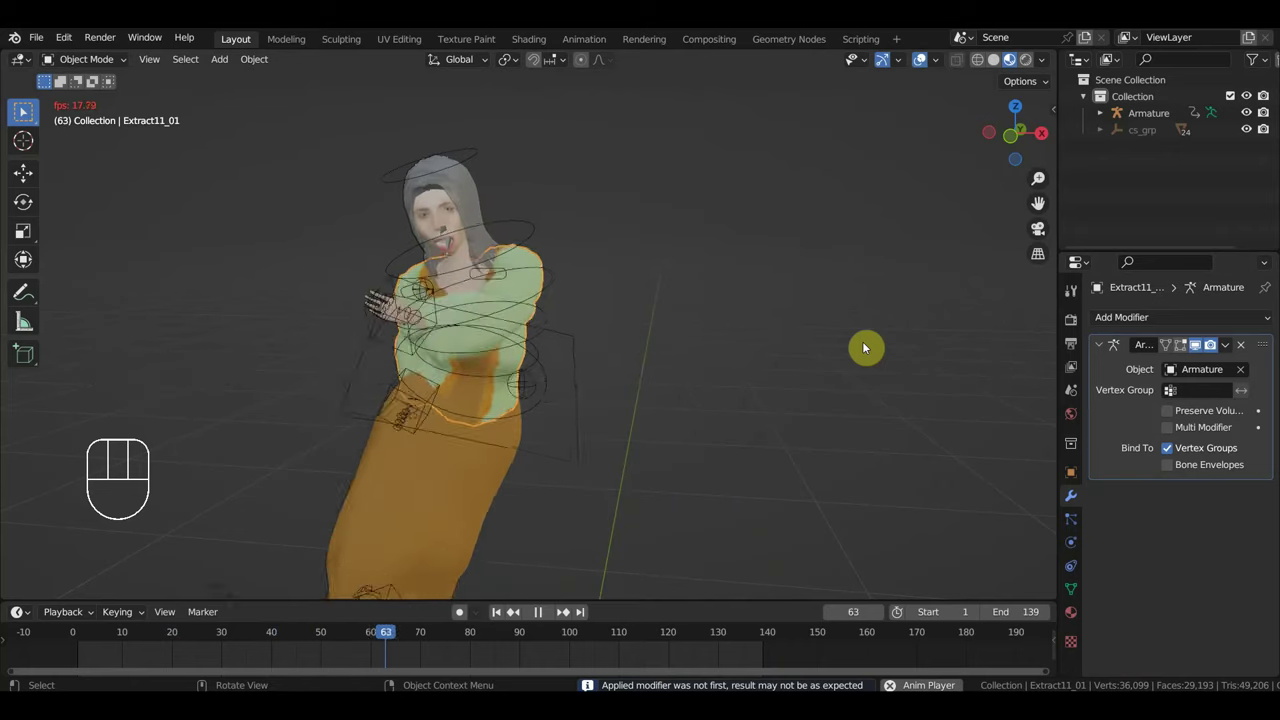
pyautogui.press('space')
pyautogui.moveTo(816, 357); pyautogui.dragTo(806, 354)
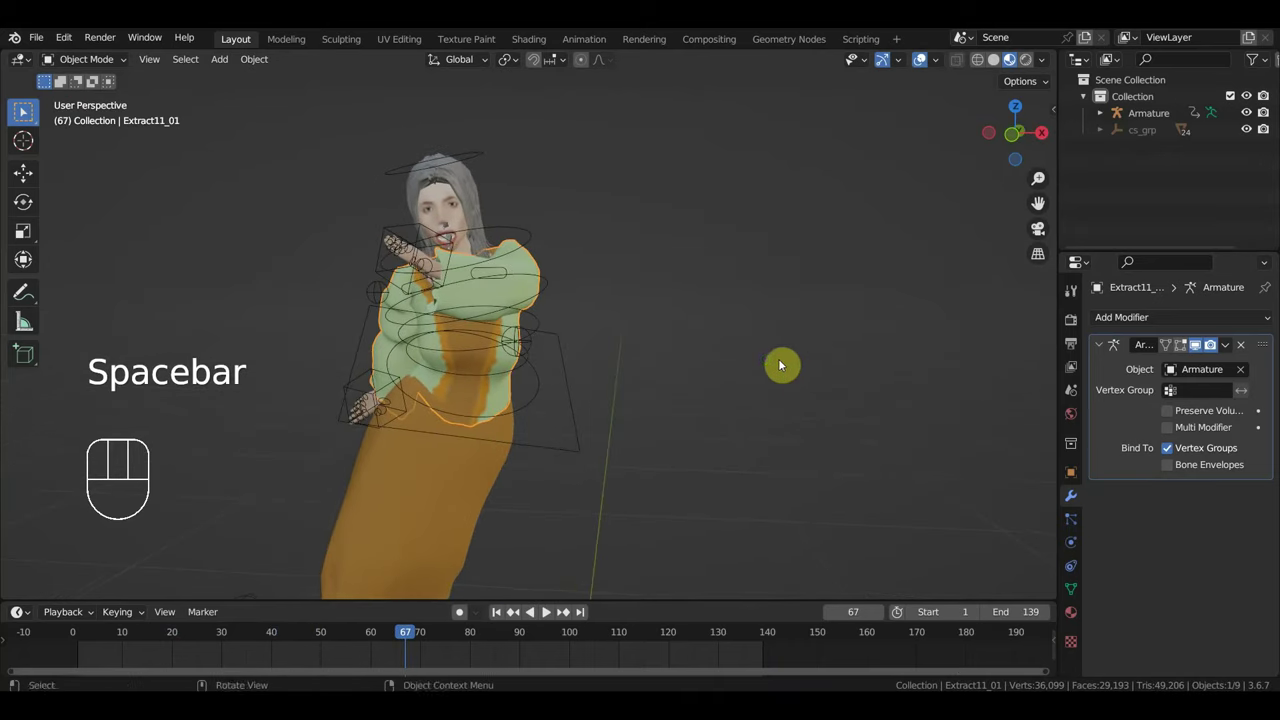
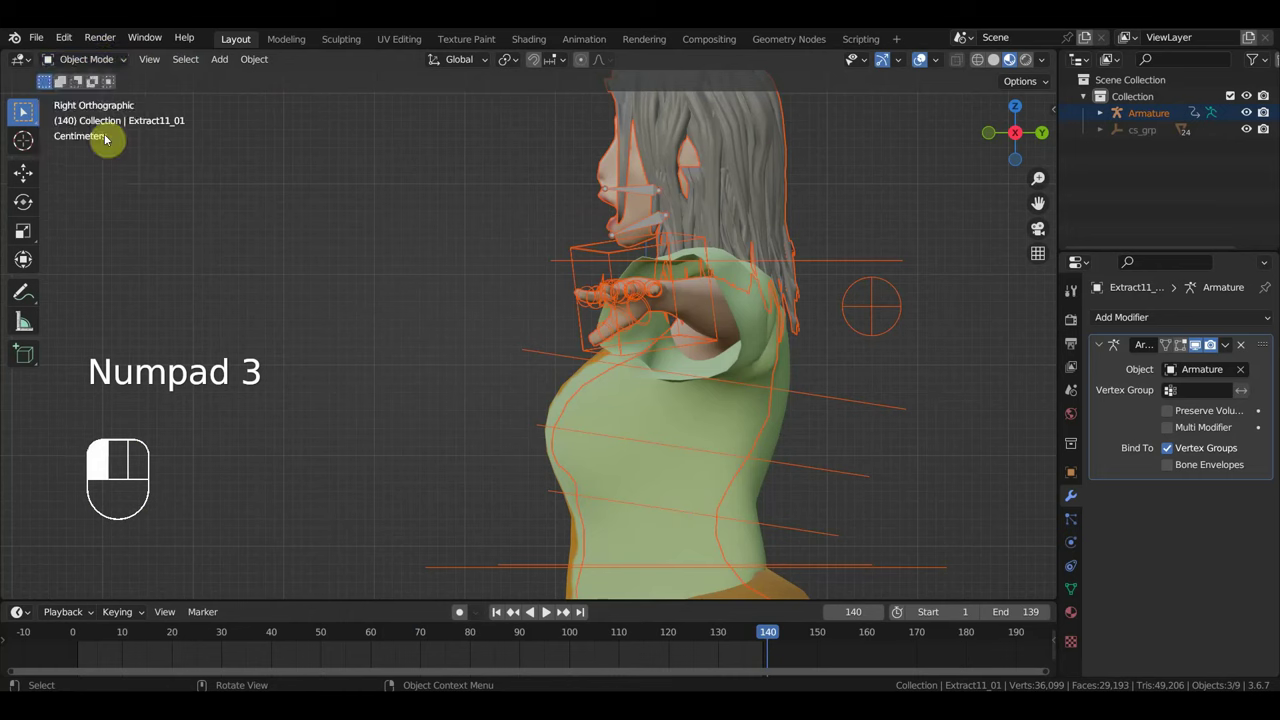
pyautogui.click(697, 363)
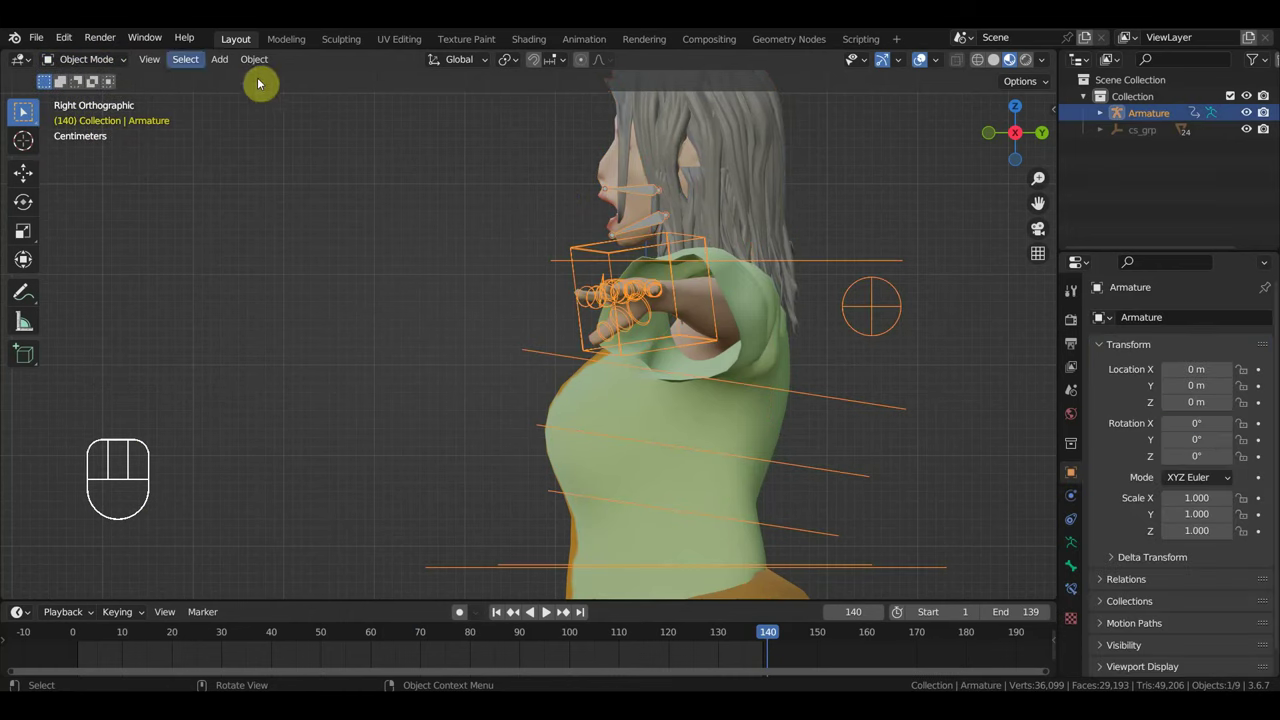
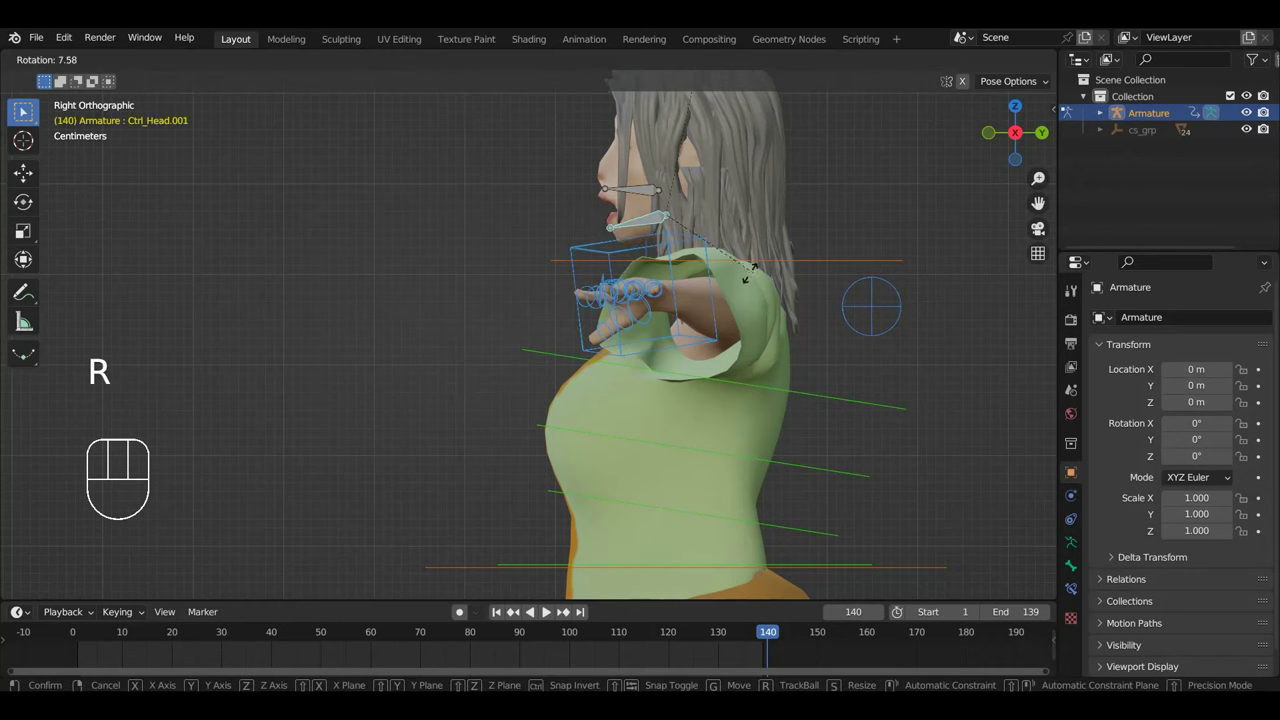
# Adjust the head control and move the view in close to the character's face
pyautogui.press('g')
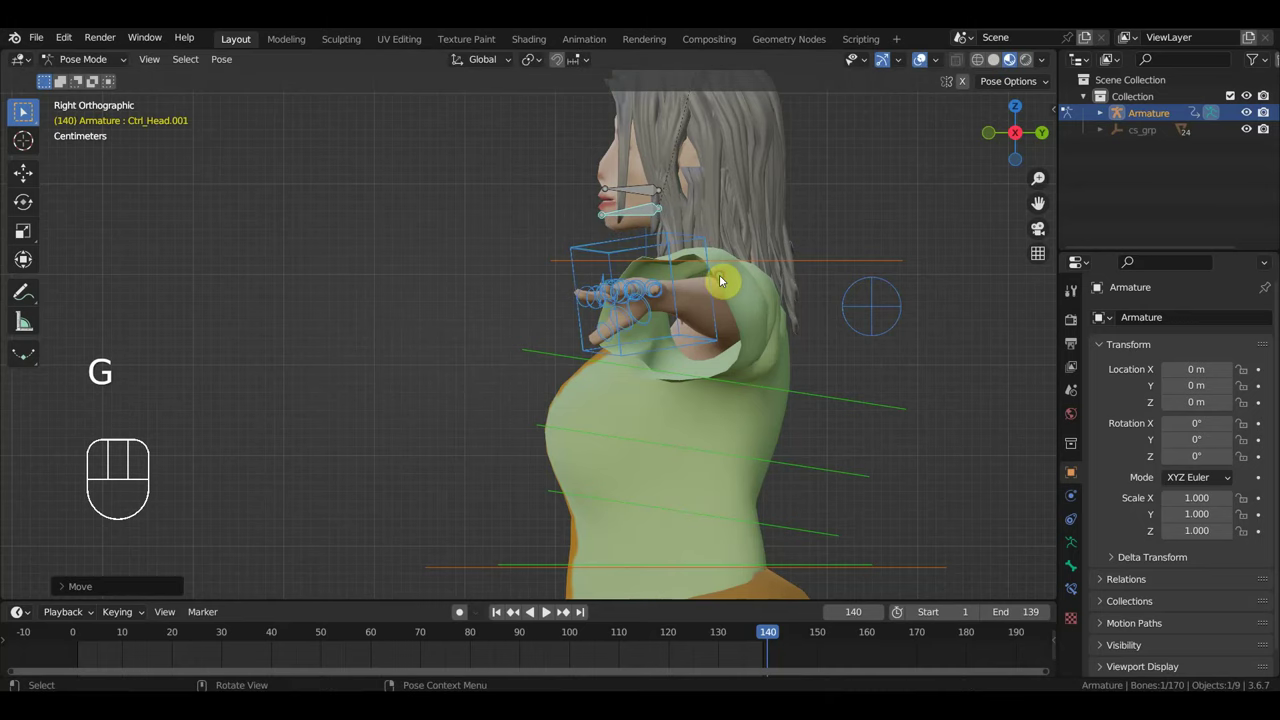
pyautogui.middleClick(1097, 288)
pyautogui.moveTo(820, 288); pyautogui.dragTo(1021, 289)
pyautogui.middleClick(756, 274)
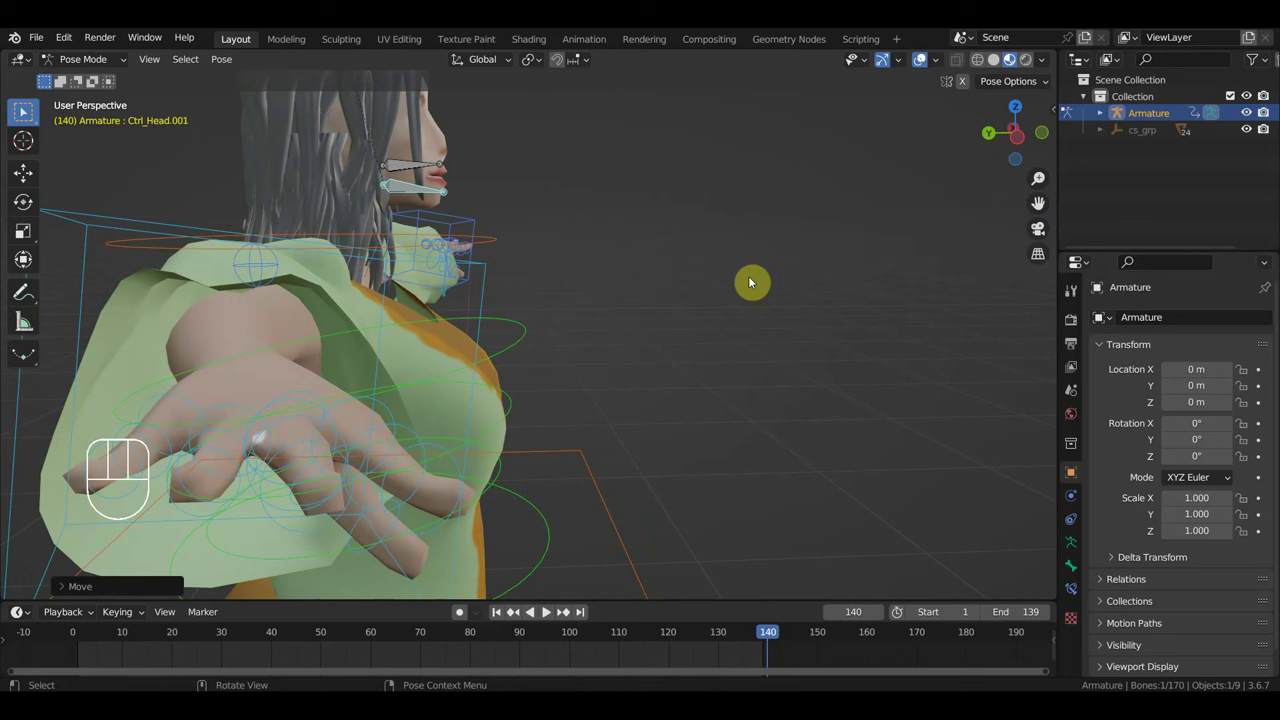
pyautogui.press('g')
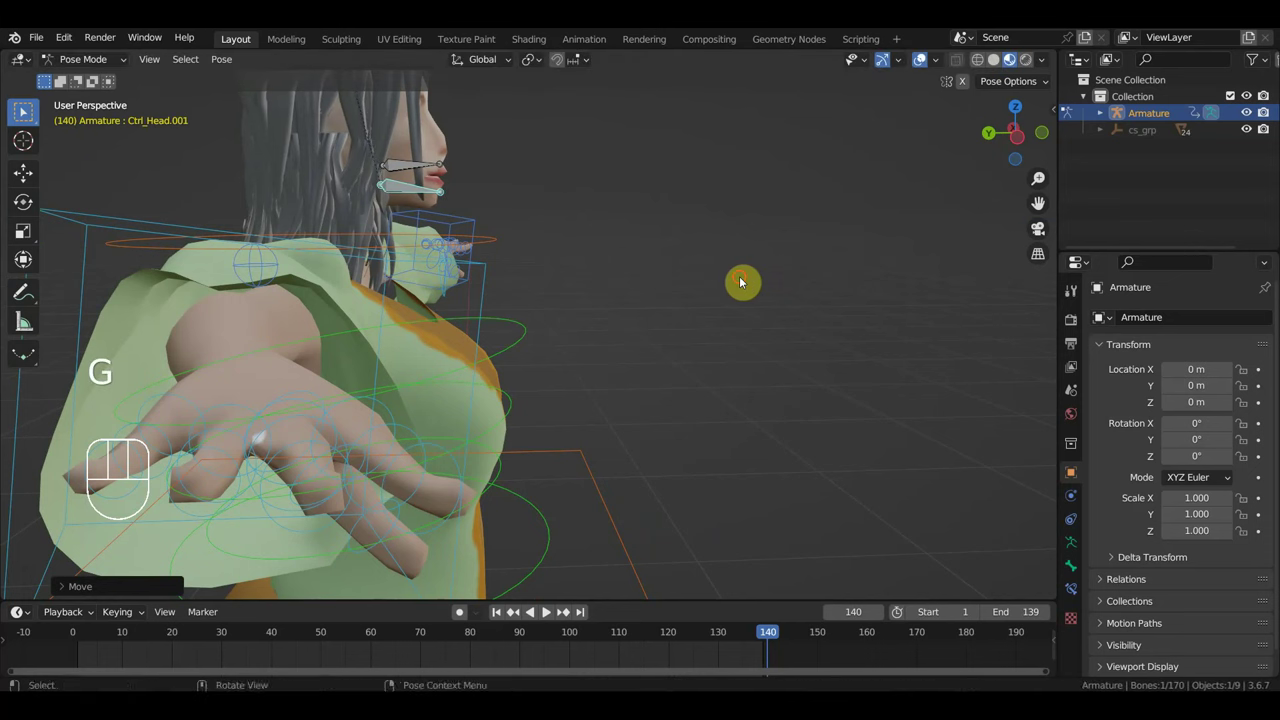
pyautogui.moveTo(727, 292); pyautogui.dragTo(336, 295)
pyautogui.middleClick(360, 289)
# Select the jaw control bone at the lips to close the mouth
pyautogui.click(663, 214)
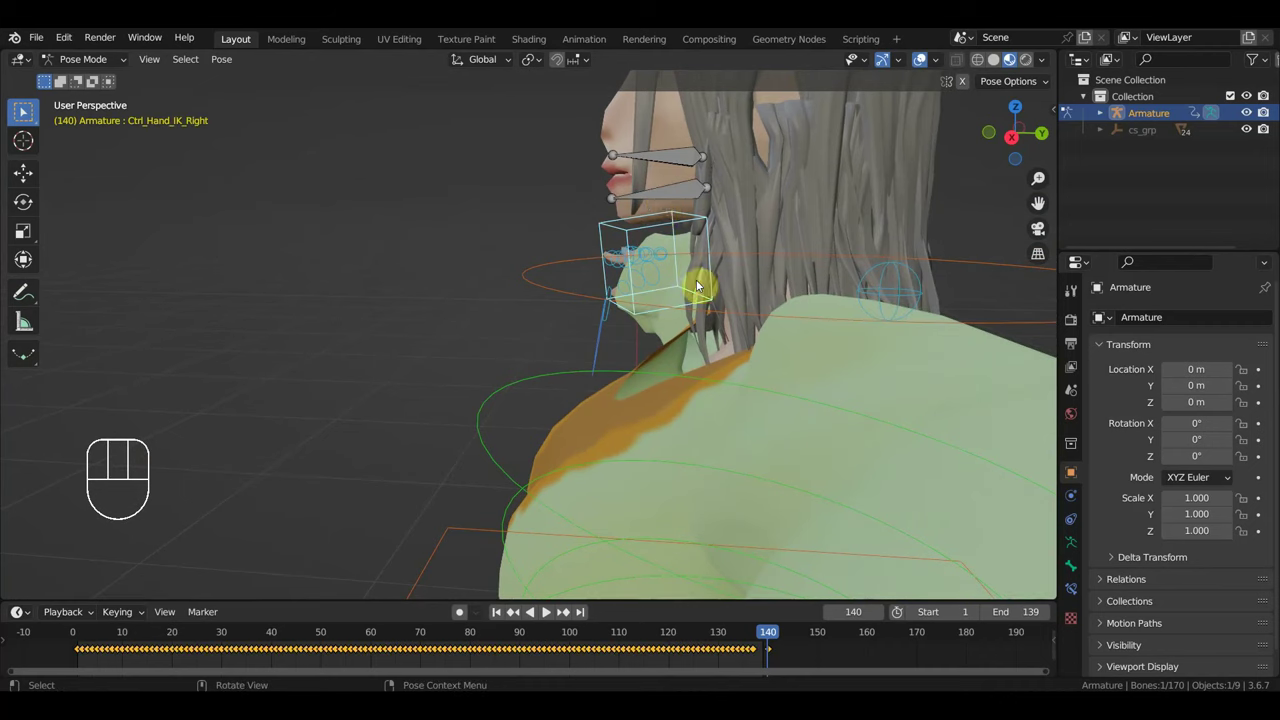
pyautogui.click(680, 188)
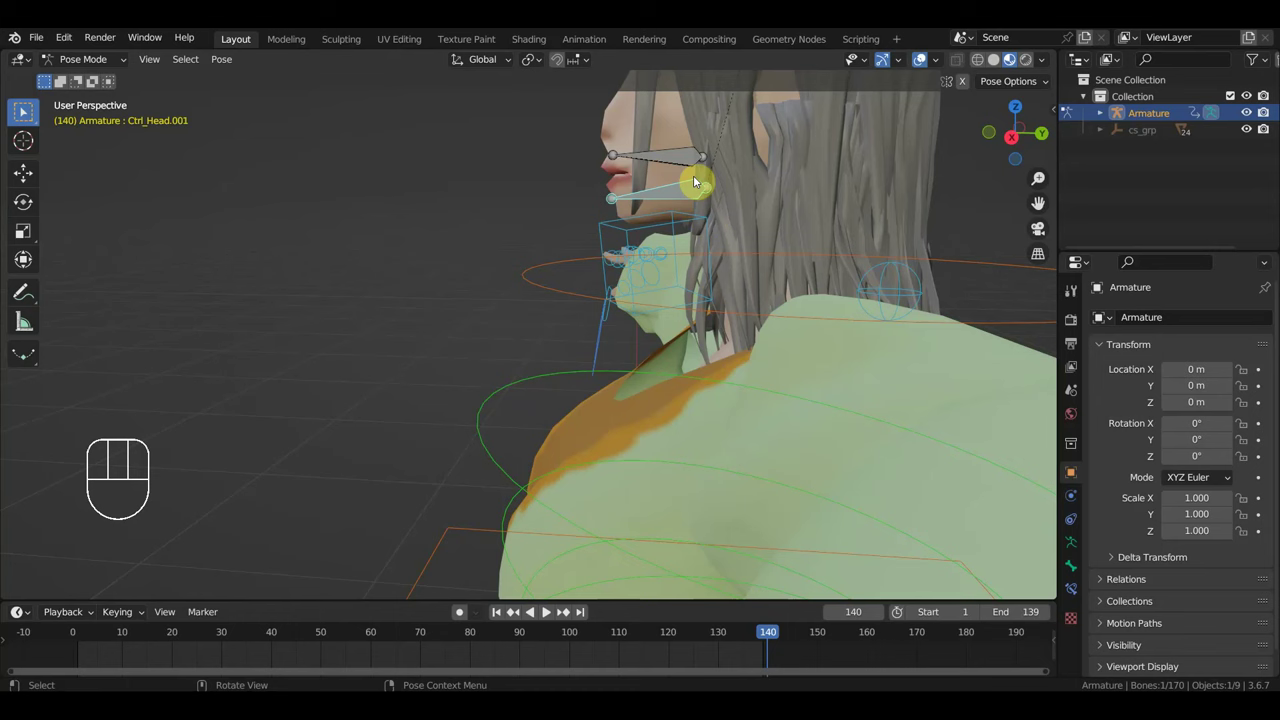
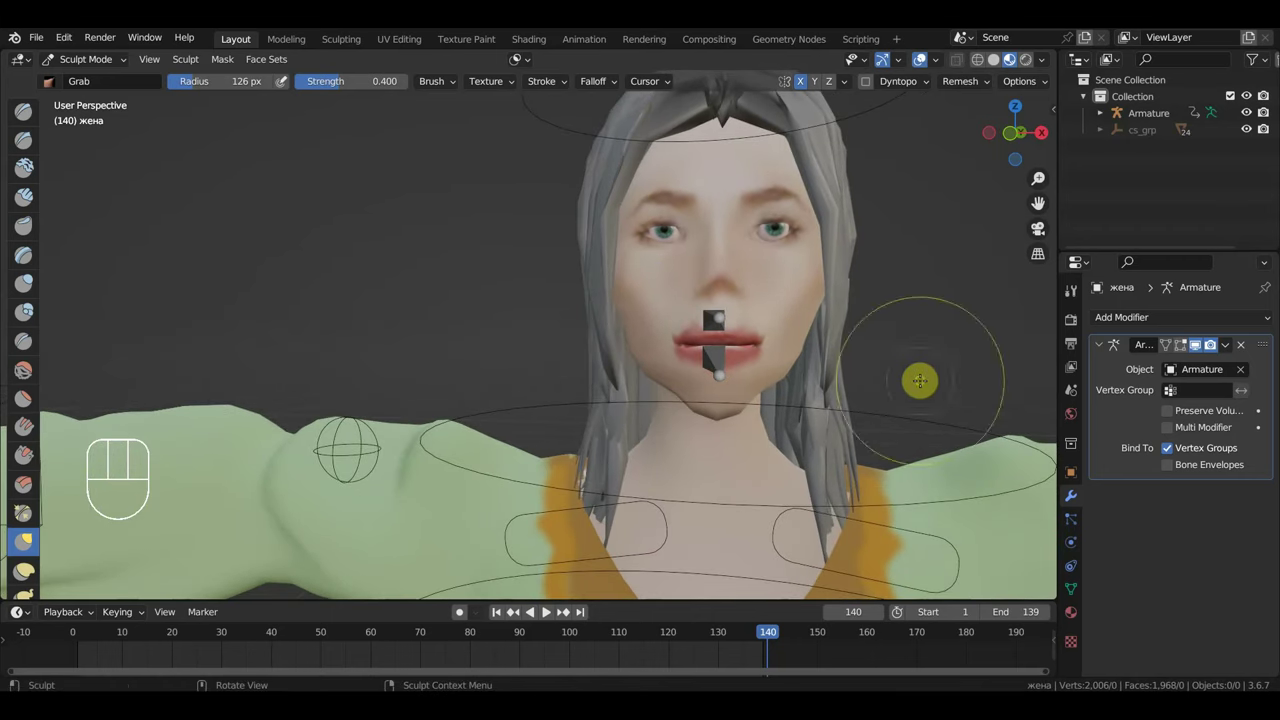
# Return to Object Mode, play the dance and zoom on the feet where the skirt hem clips a shoe
pyautogui.moveTo(100, 67); pyautogui.dragTo(182, 186)
pyautogui.press('KP_1')
pyautogui.click(922, 69)
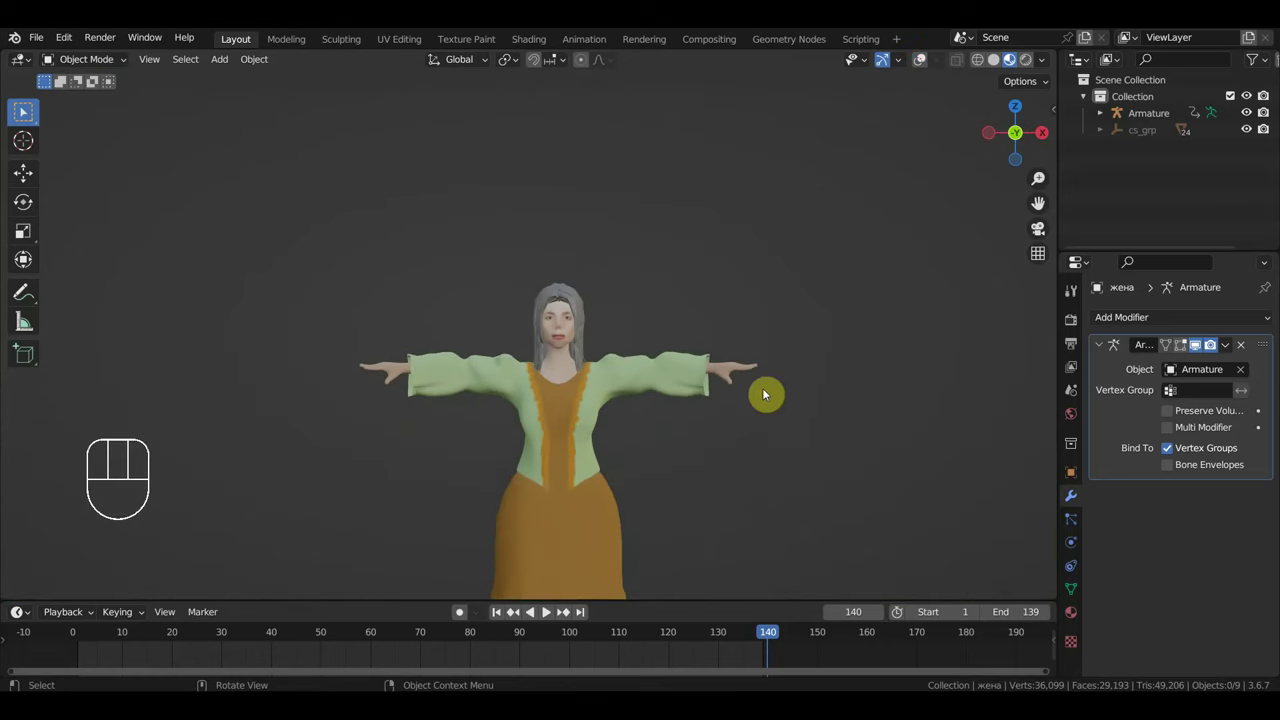
pyautogui.moveTo(744, 439); pyautogui.dragTo(746, 318)
pyautogui.moveTo(736, 645); pyautogui.dragTo(376, 624)
pyautogui.moveTo(620, 496); pyautogui.dragTo(597, 374)
pyautogui.moveTo(710, 420); pyautogui.dragTo(620, 444)
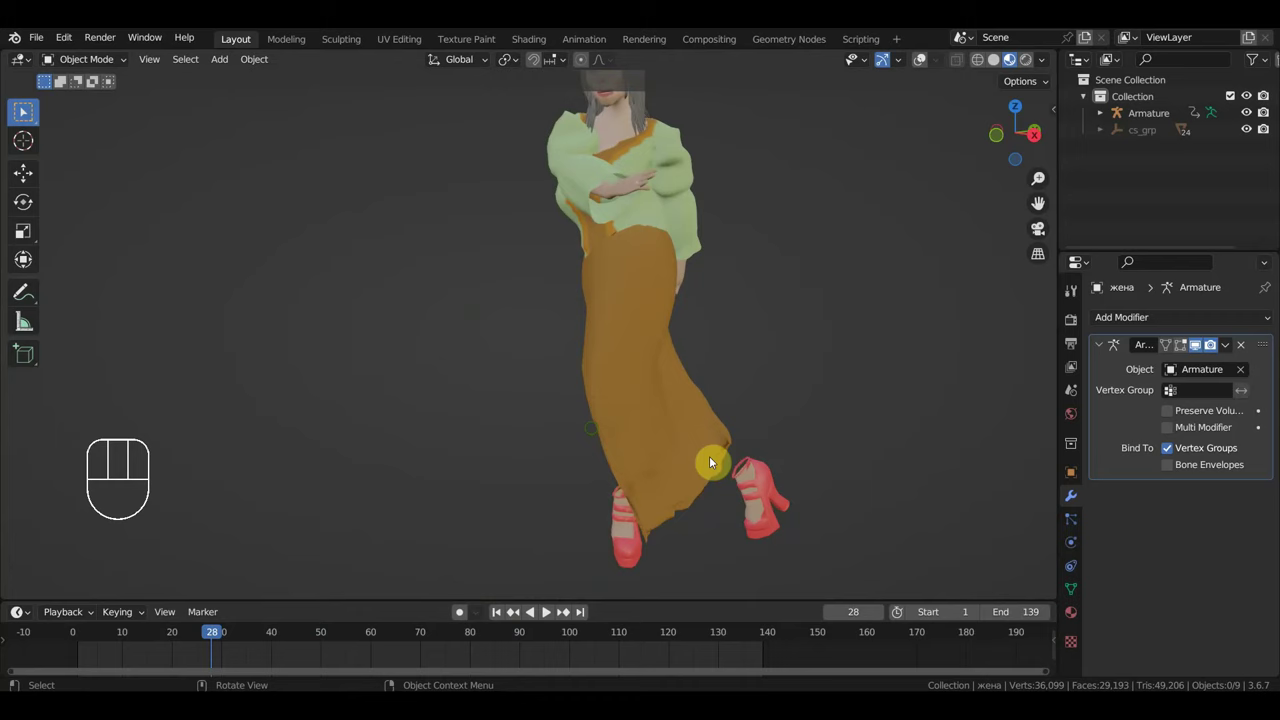
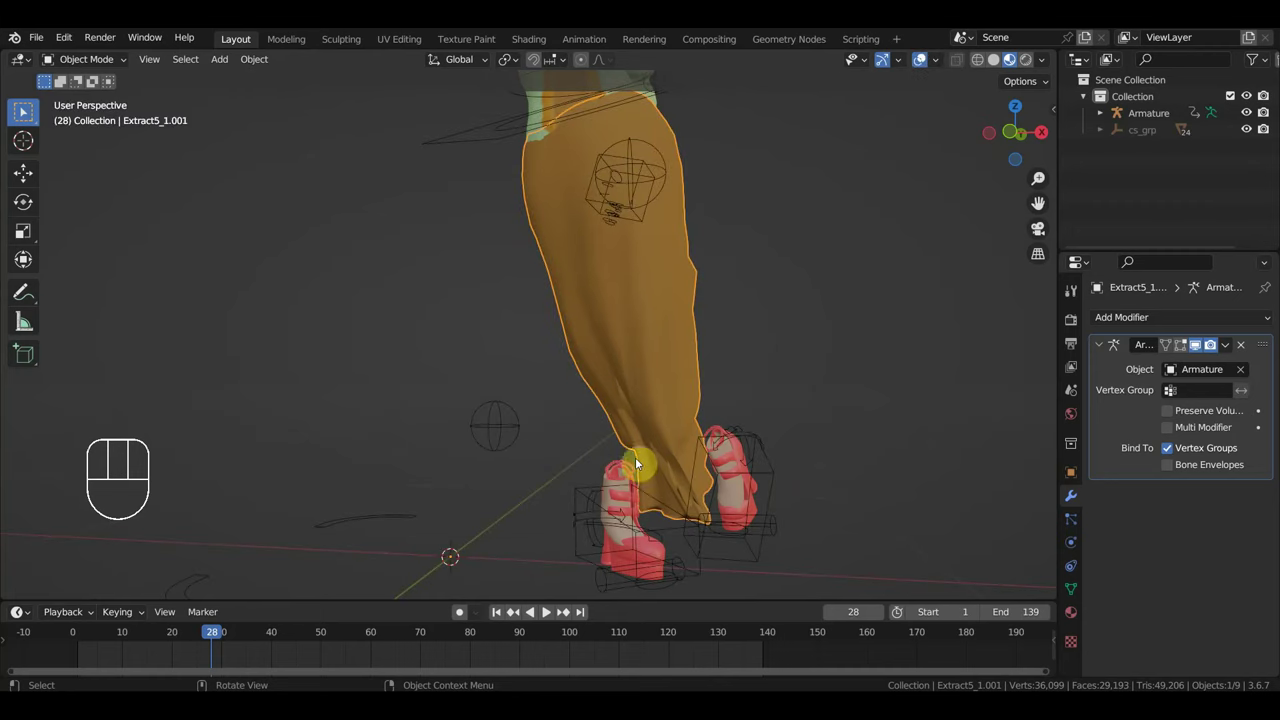
# Add Basis and Key 1 shape keys to the skirt and switch it into Sculpt Mode
pyautogui.click(1079, 586)
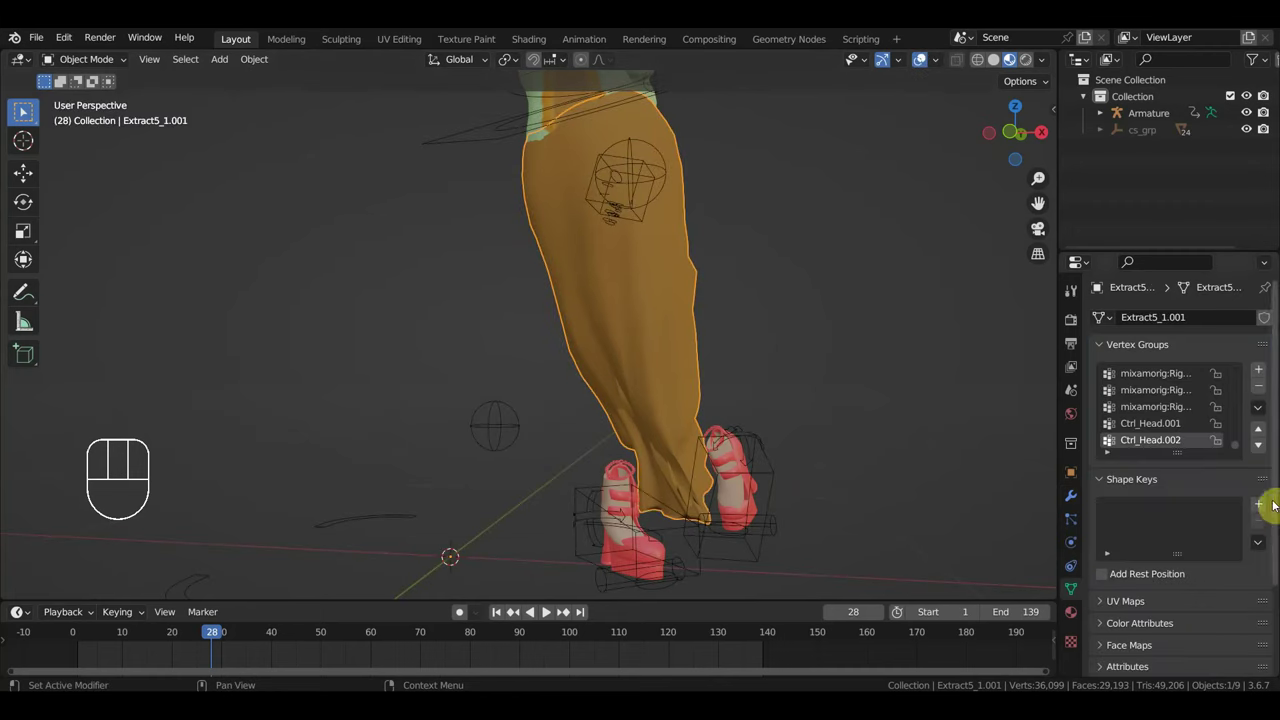
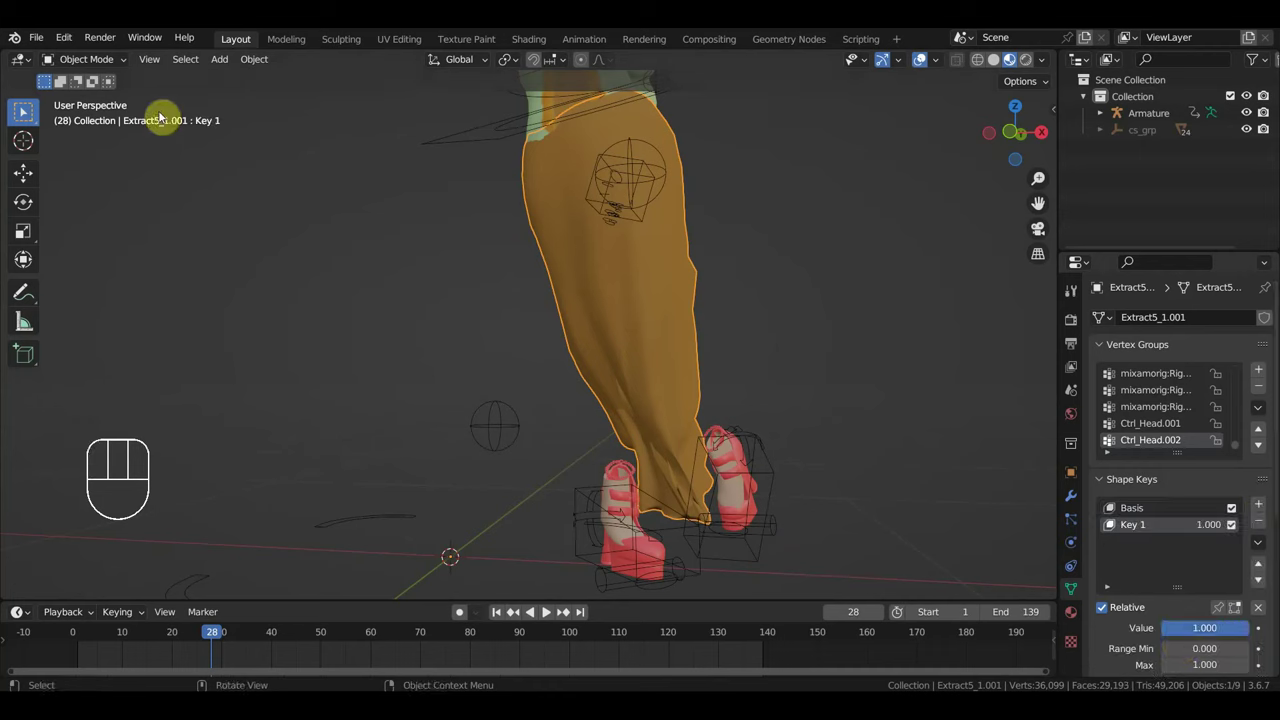
pyautogui.moveTo(109, 70); pyautogui.dragTo(112, 126)
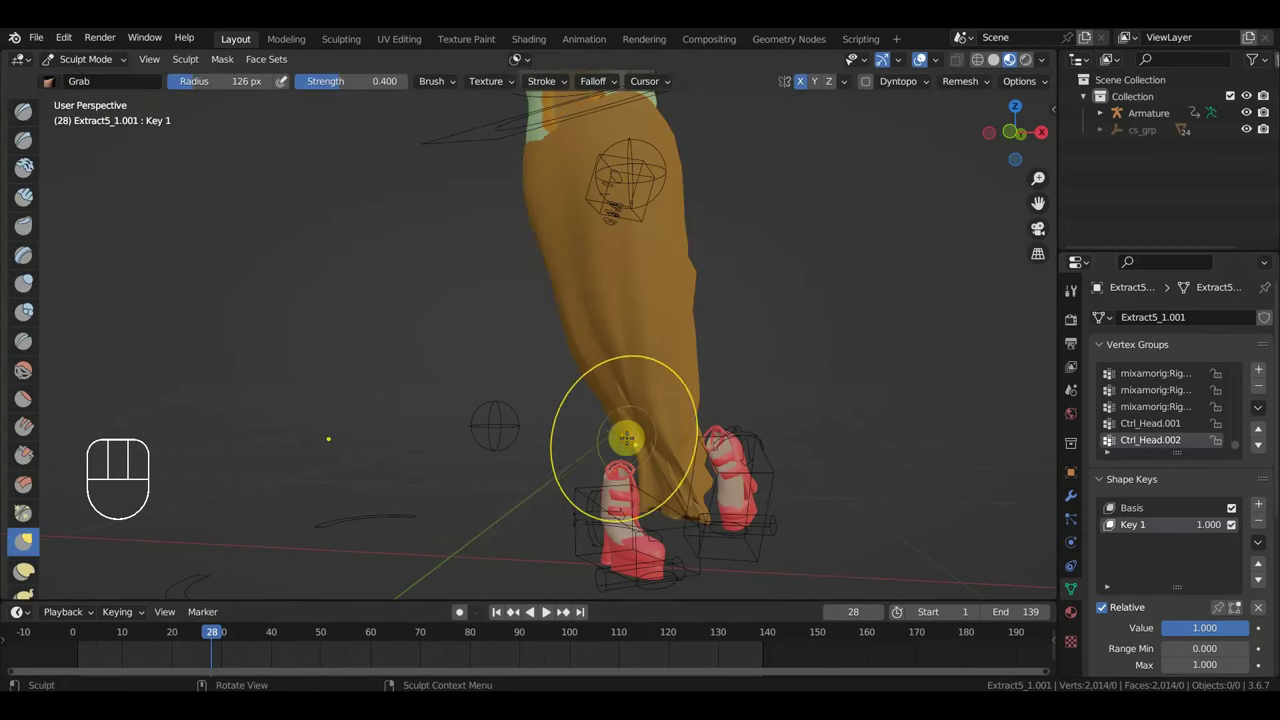
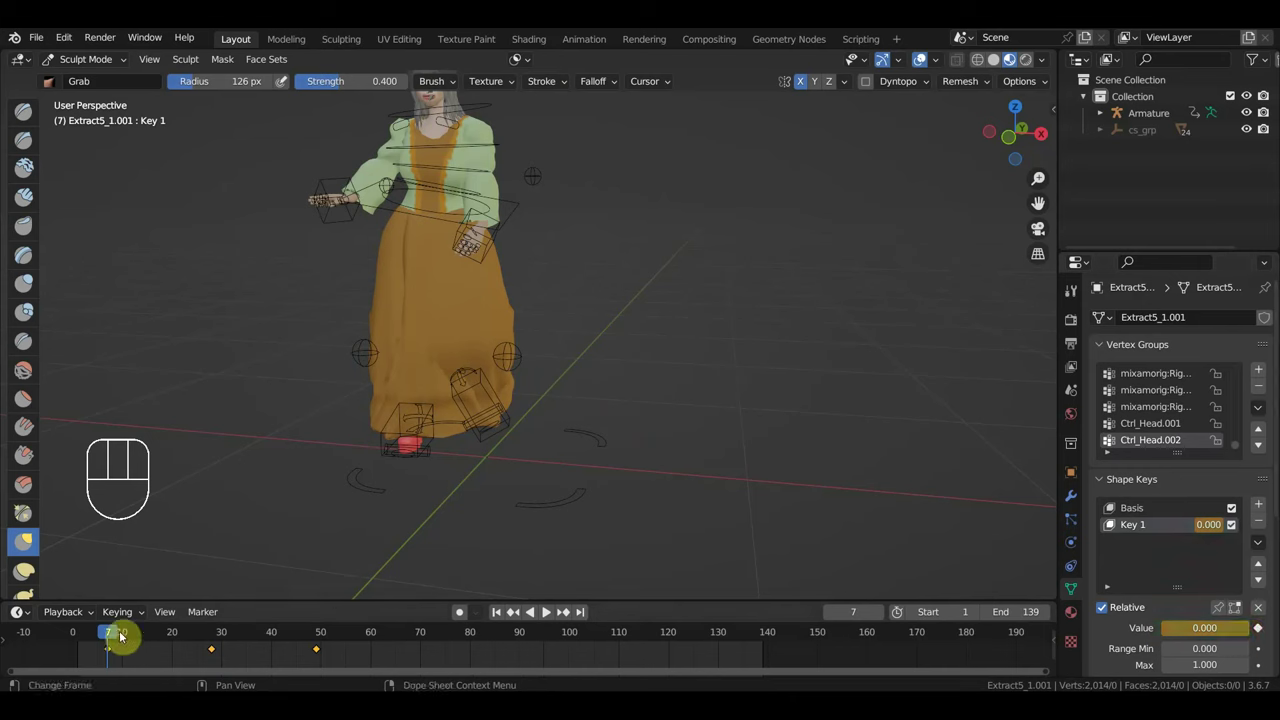
# Scrub later in the dance and key the skirt's Key 1 to zero at frame 87 and full at 95
pyautogui.moveTo(145, 638); pyautogui.dragTo(550, 658)
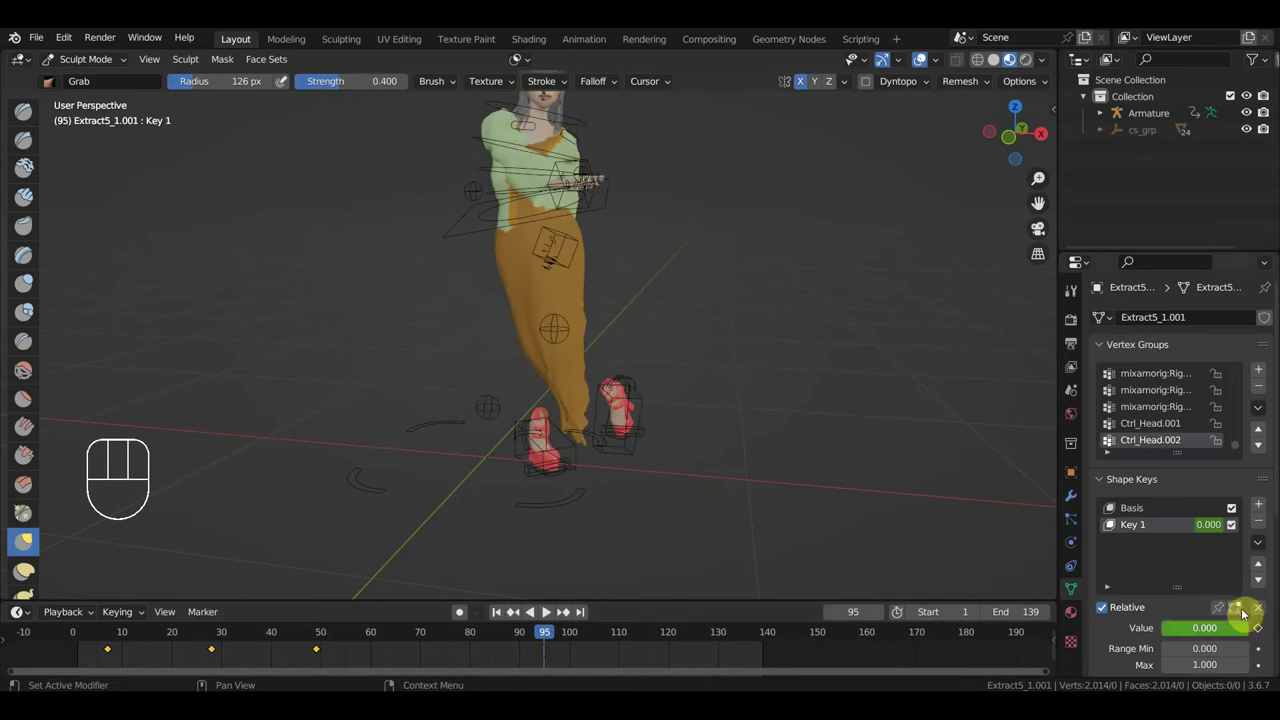
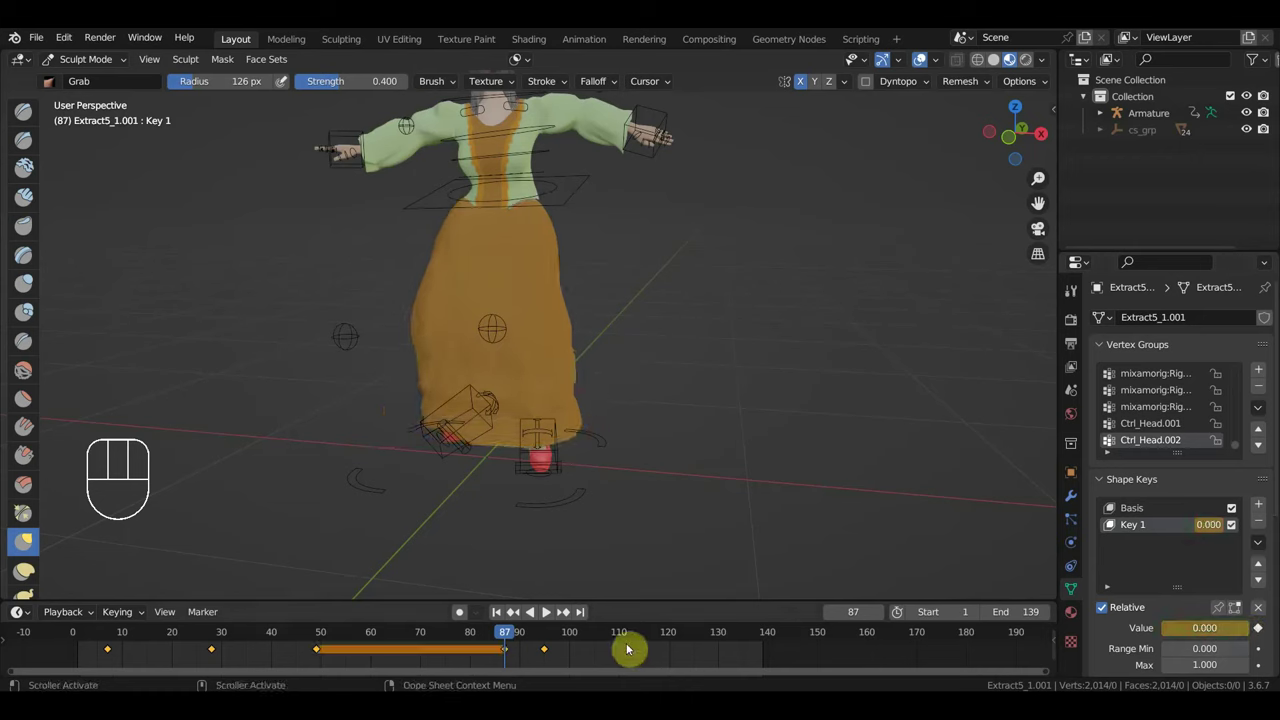
pyautogui.click(601, 645)
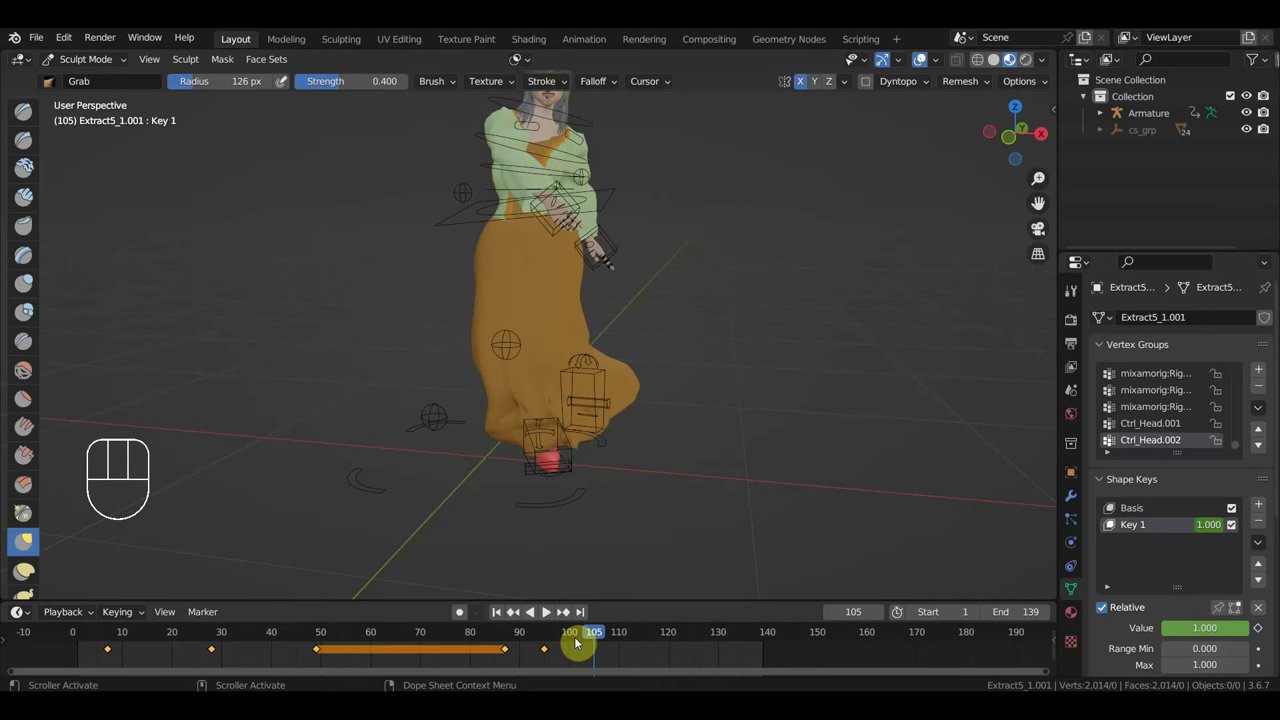
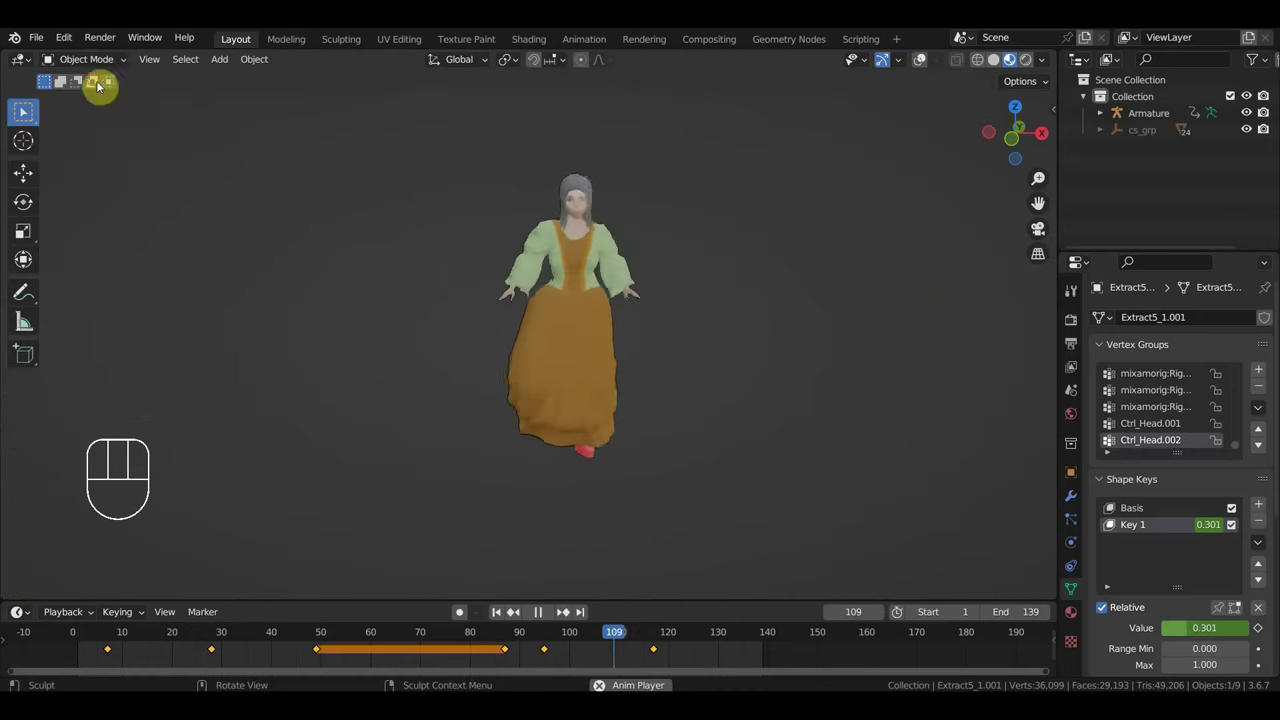
# View the character from the front and save the scene as жена1.blend
pyautogui.middleClick(690, 271)
pyautogui.press('KP_1')
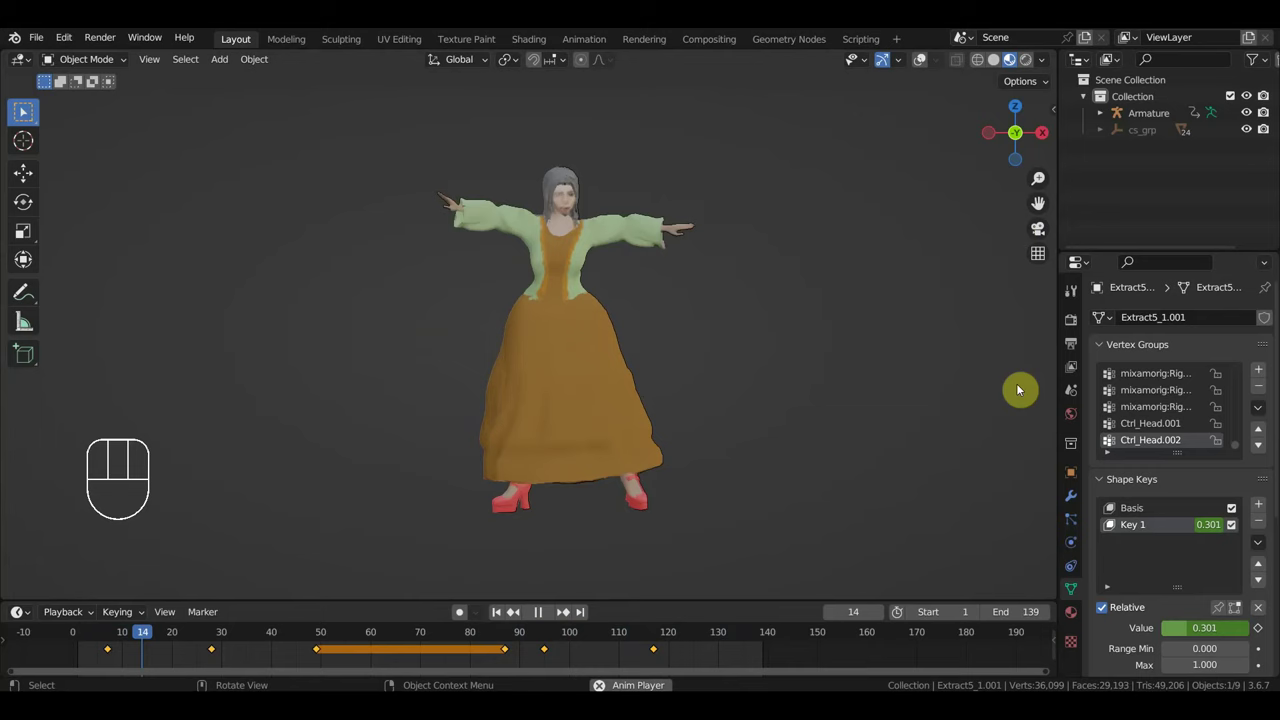
pyautogui.click(1097, 288)
pyautogui.moveTo(44, 43); pyautogui.dragTo(89, 167)
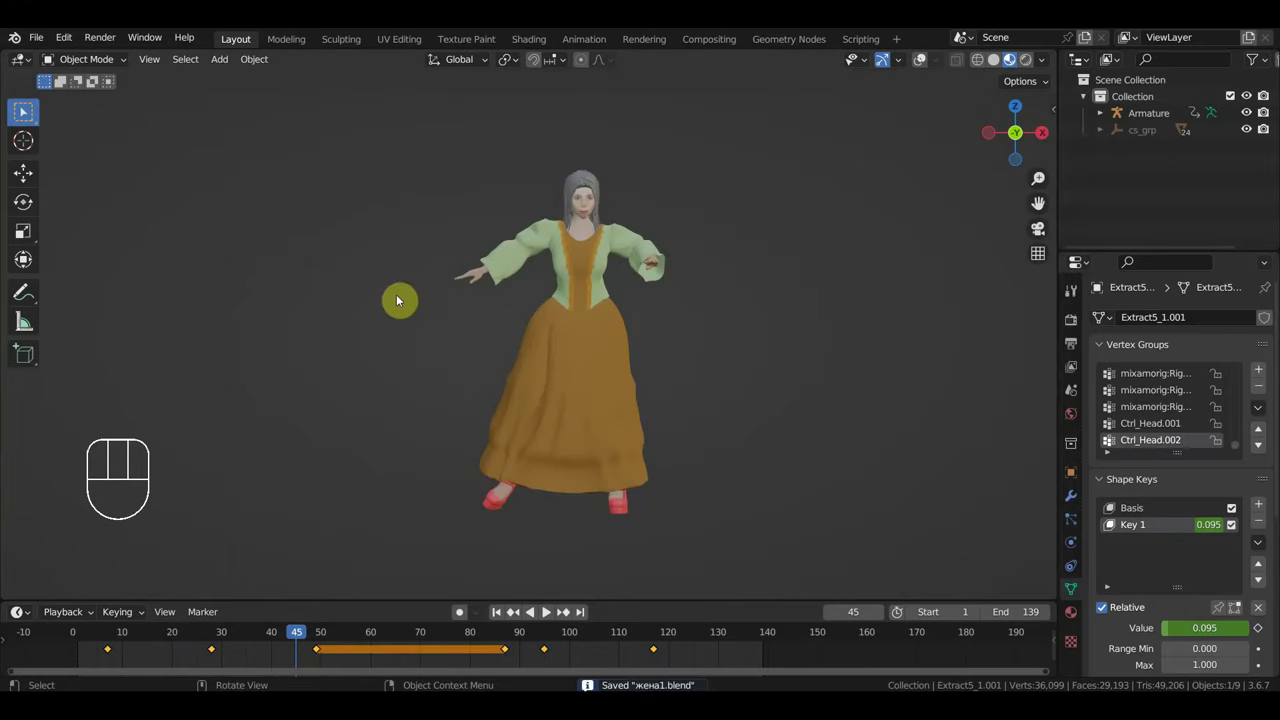
# Reopen the earlier жена.blend file and leave Pose Mode for Object Mode on the character
pyautogui.moveTo(40, 43); pyautogui.dragTo(841, 461)
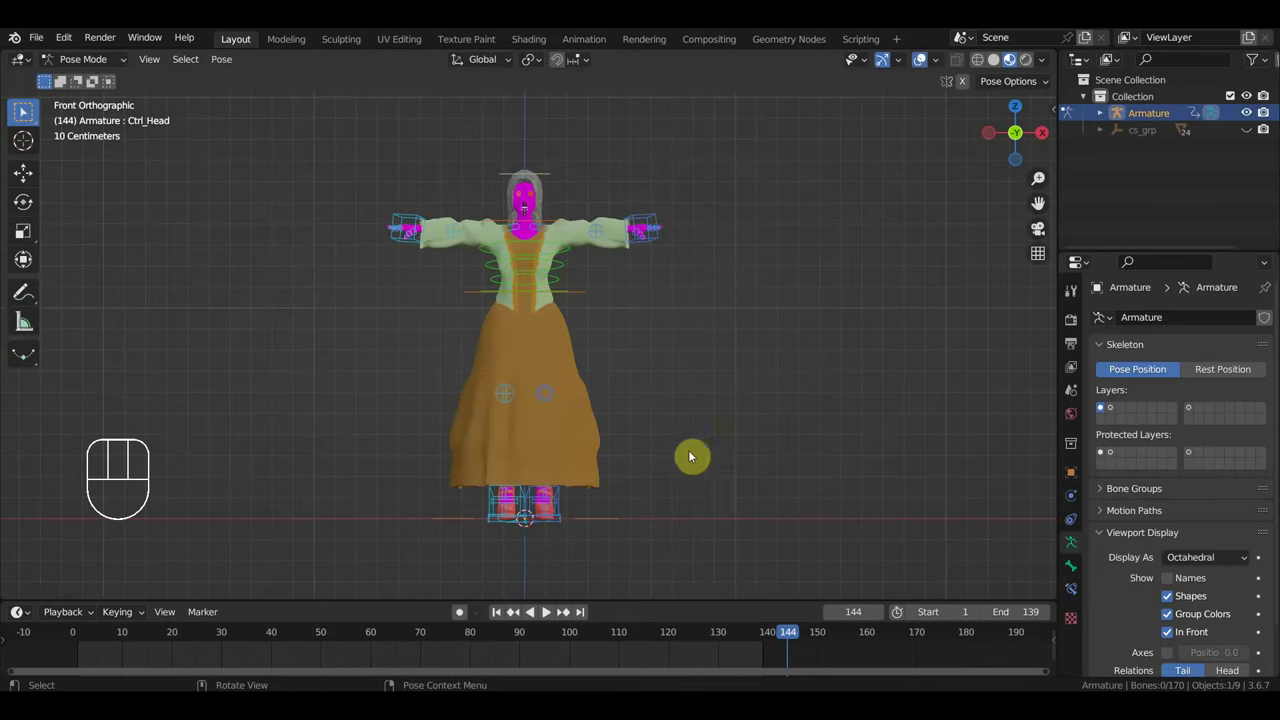
pyautogui.moveTo(44, 47); pyautogui.dragTo(358, 282)
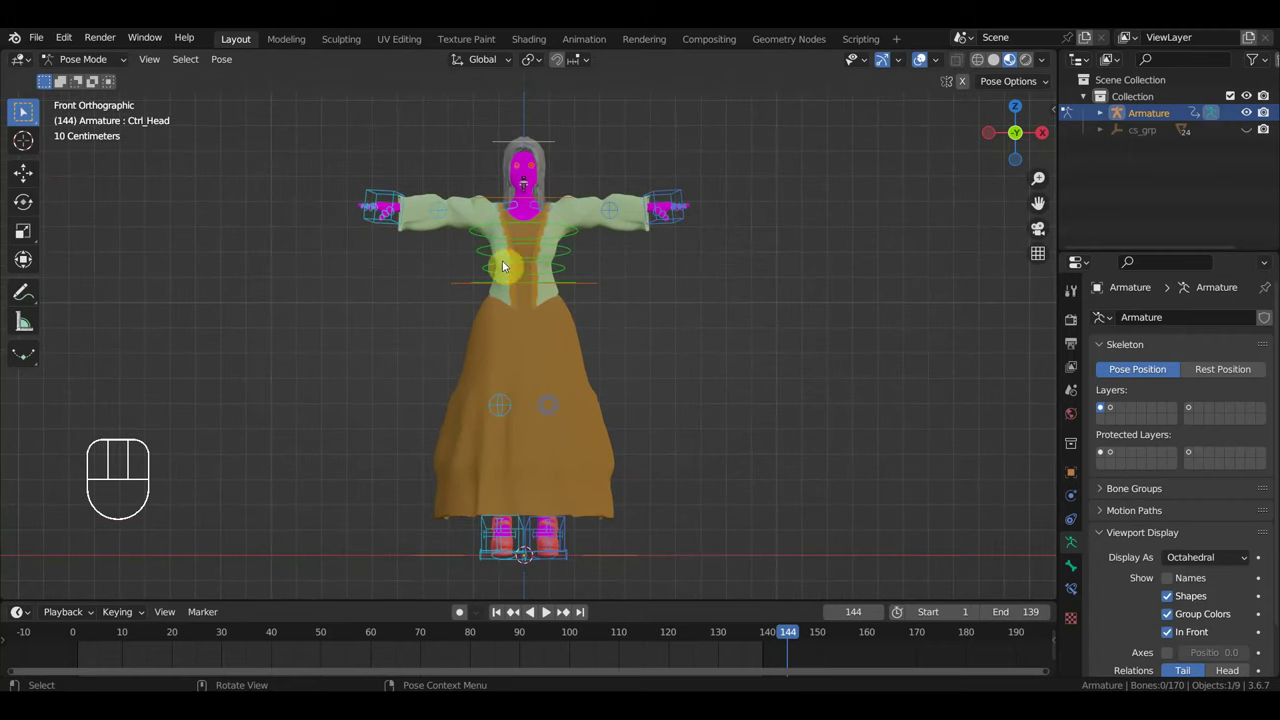
pyautogui.moveTo(102, 65); pyautogui.dragTo(90, 84)
pyautogui.moveTo(44, 44); pyautogui.dragTo(289, 456)
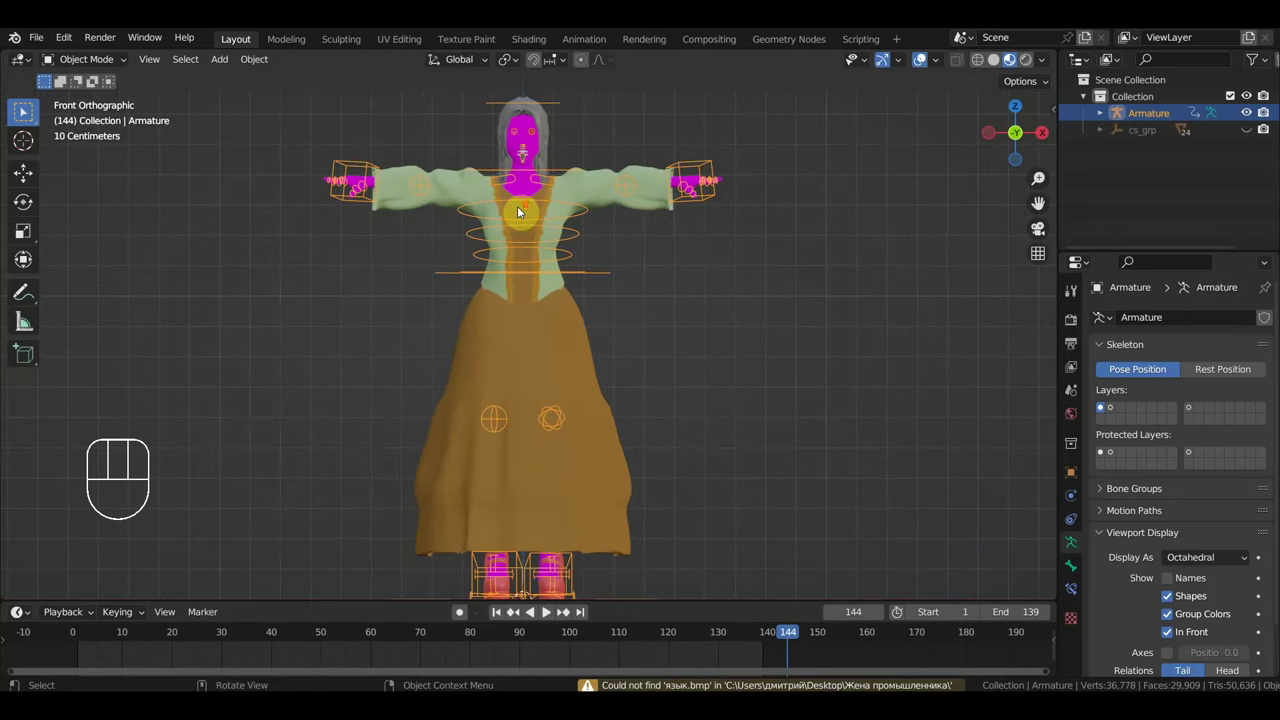
# Select the clothed body mesh and then the eye object to inspect its shader nodes
pyautogui.click(538, 143)
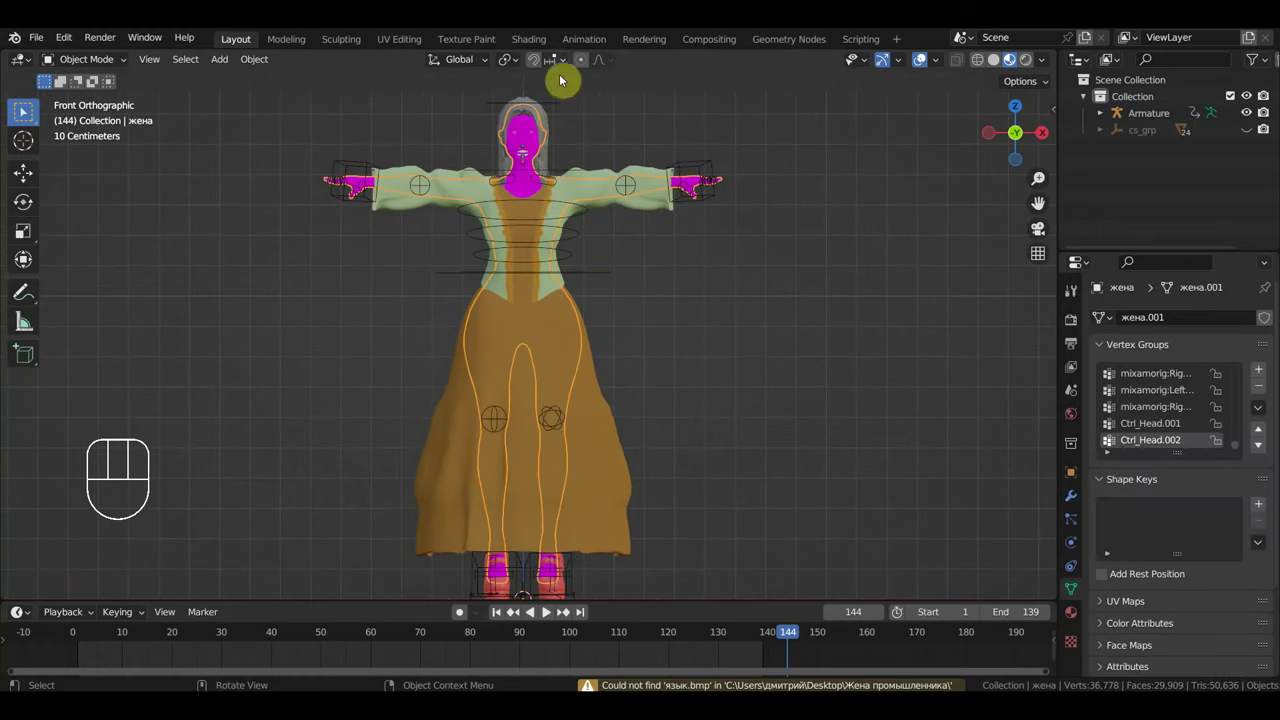
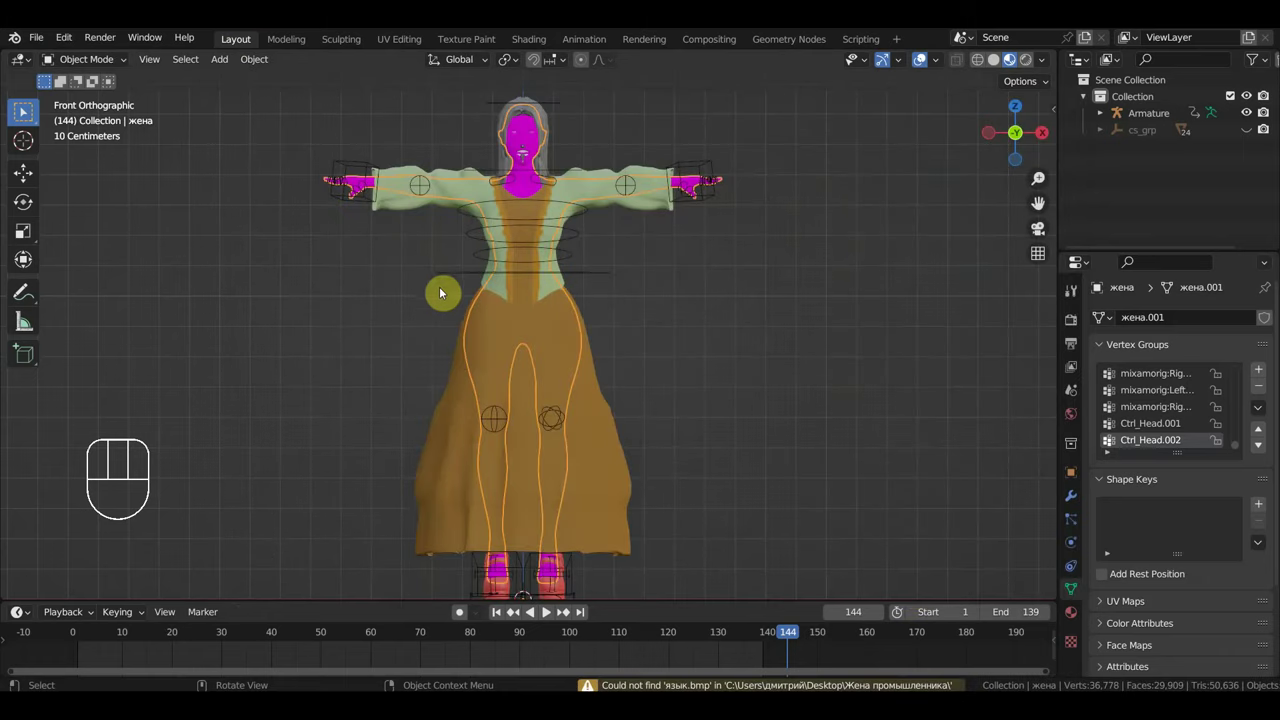
pyautogui.click(536, 157)
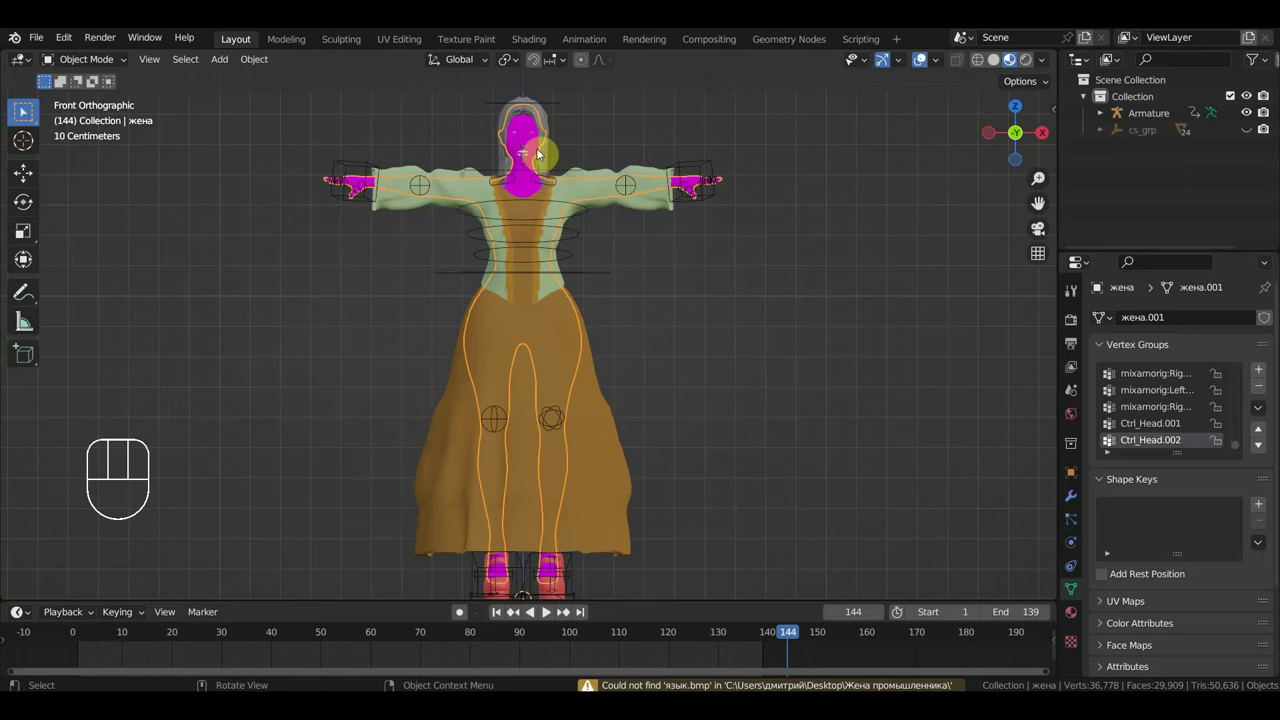
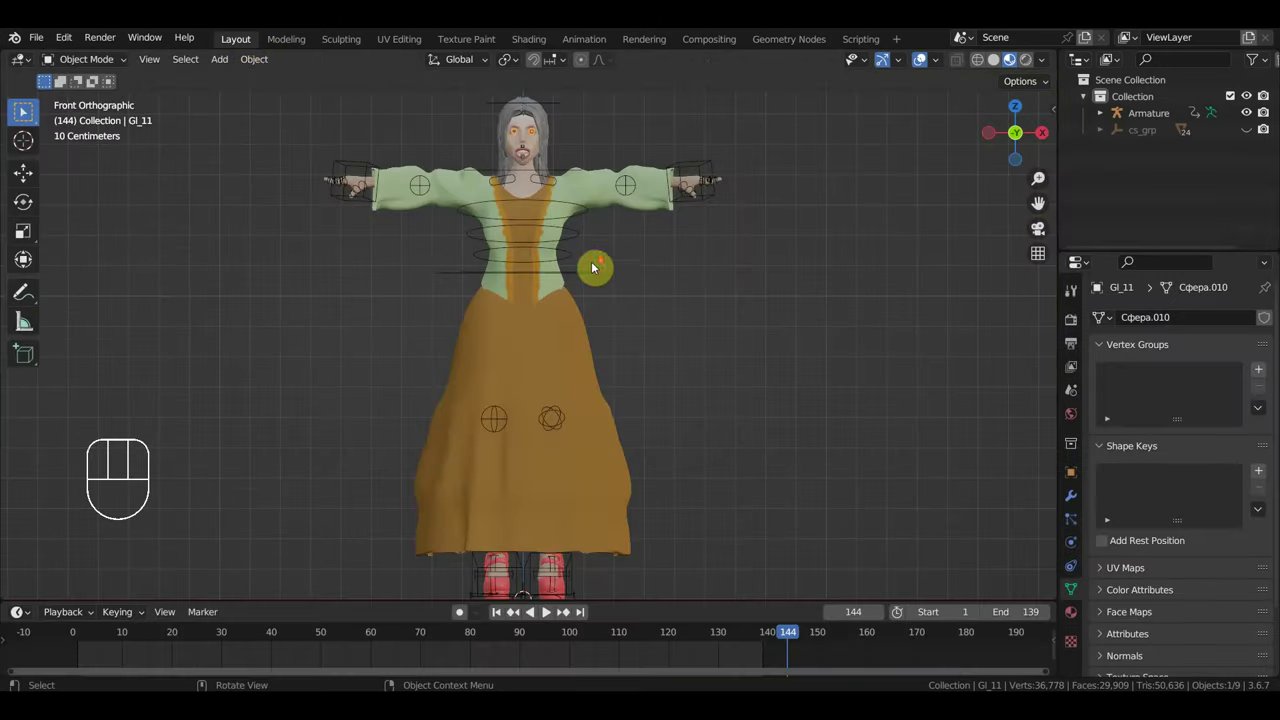
# Save the file and append the second character's armature from Hip Hop Dancing.fbx
pyautogui.moveTo(39, 47); pyautogui.dragTo(89, 155)
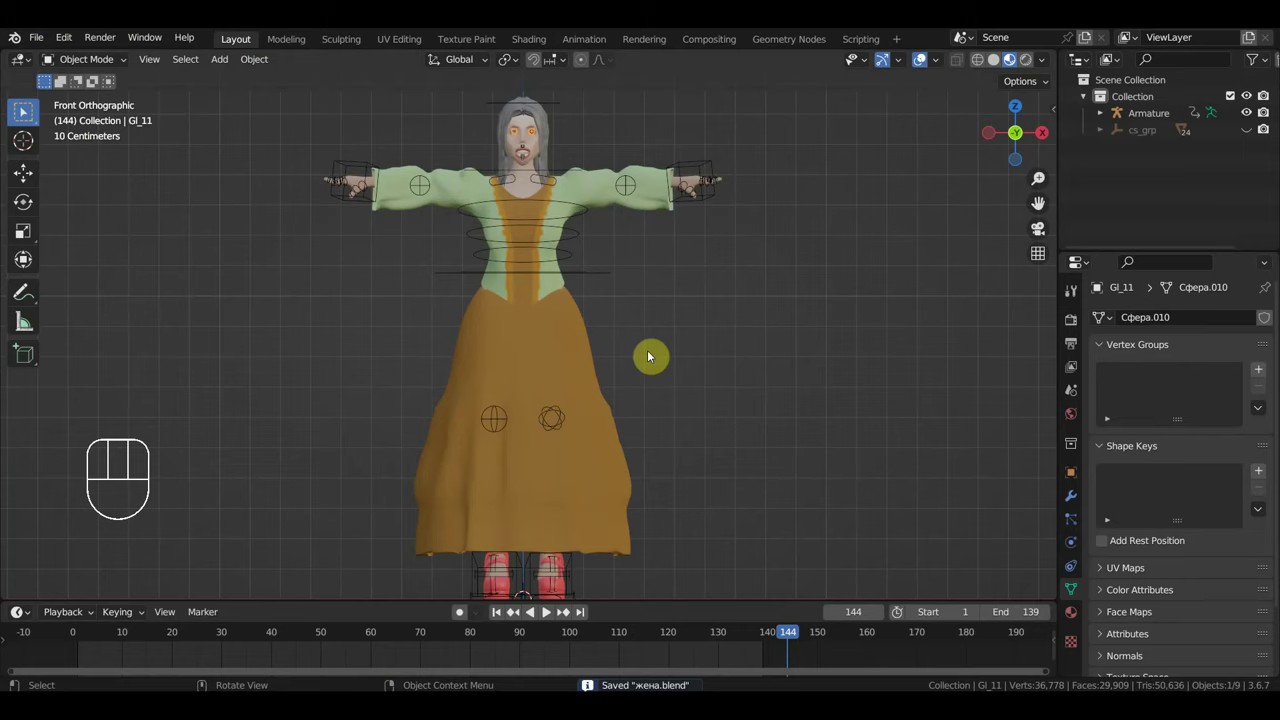
pyautogui.moveTo(39, 45); pyautogui.dragTo(271, 448)
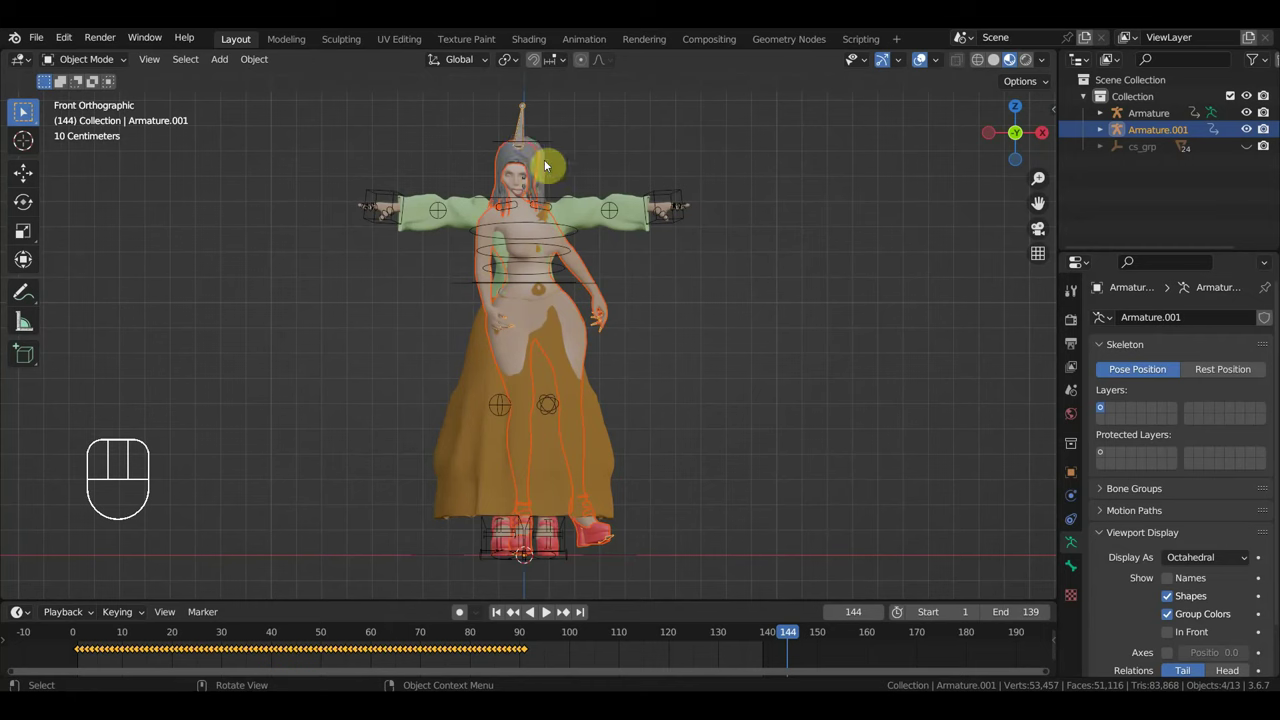
# Select only the new Armature.001 rig with the Move tool to shift it right of the clothed character
pyautogui.click(32, 178)
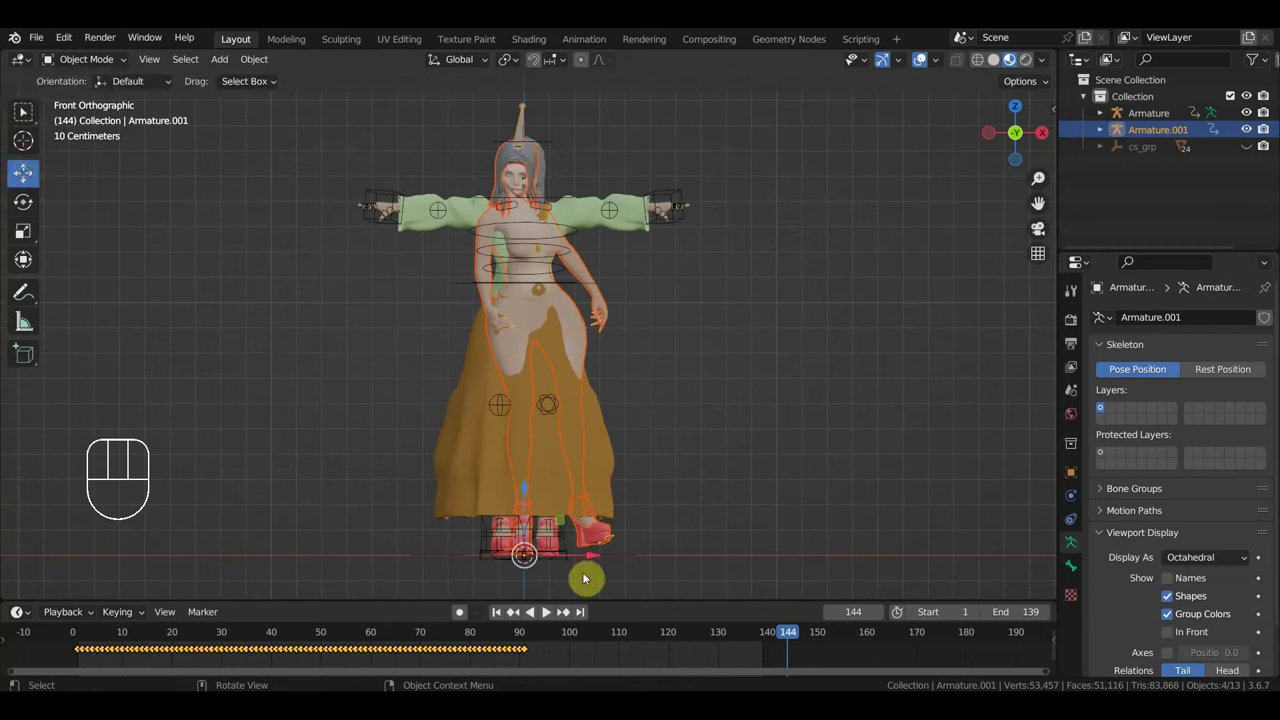
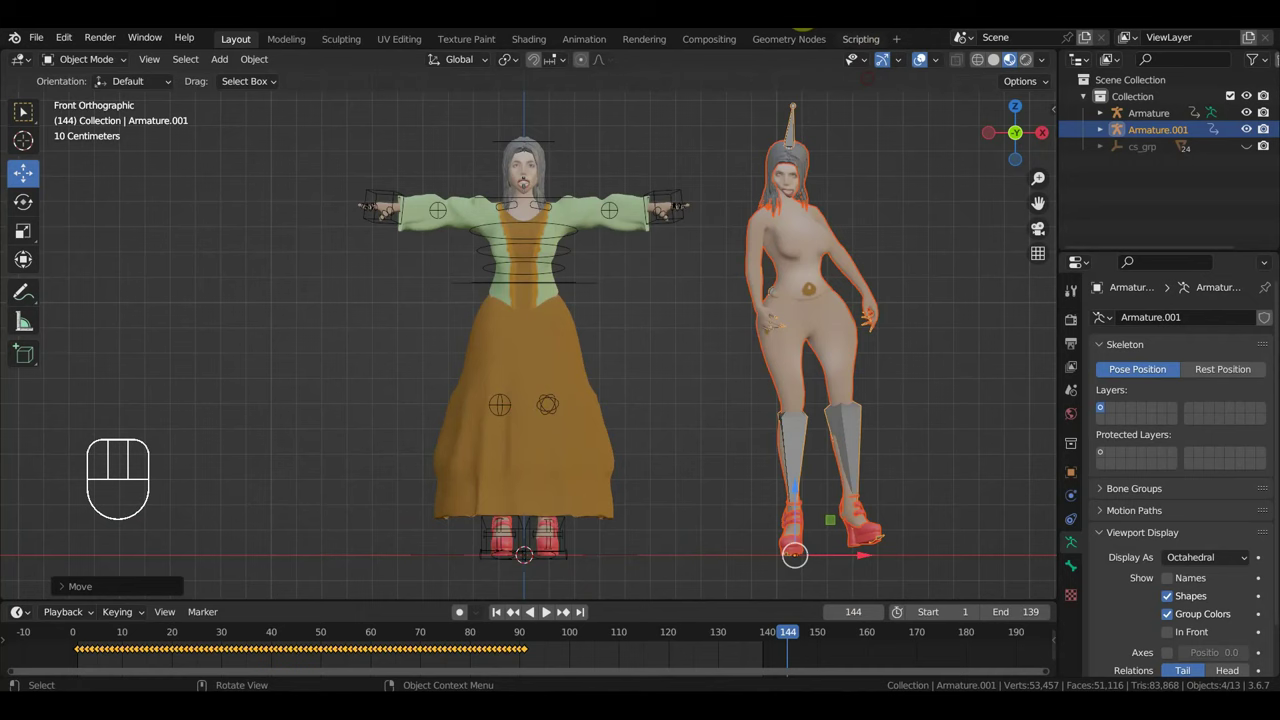
pyautogui.click(543, 496)
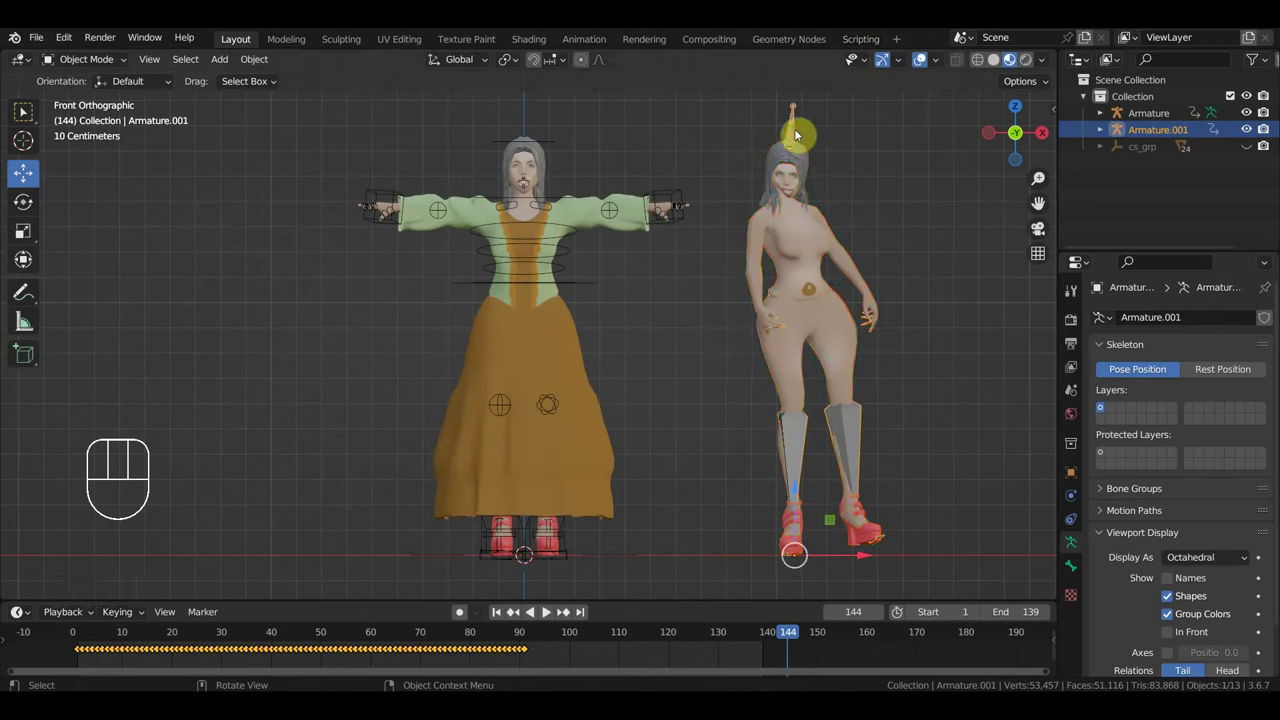
# Create a Mixamo control rig for the second character from the sidebar's Mixamo tools
pyautogui.press('n')
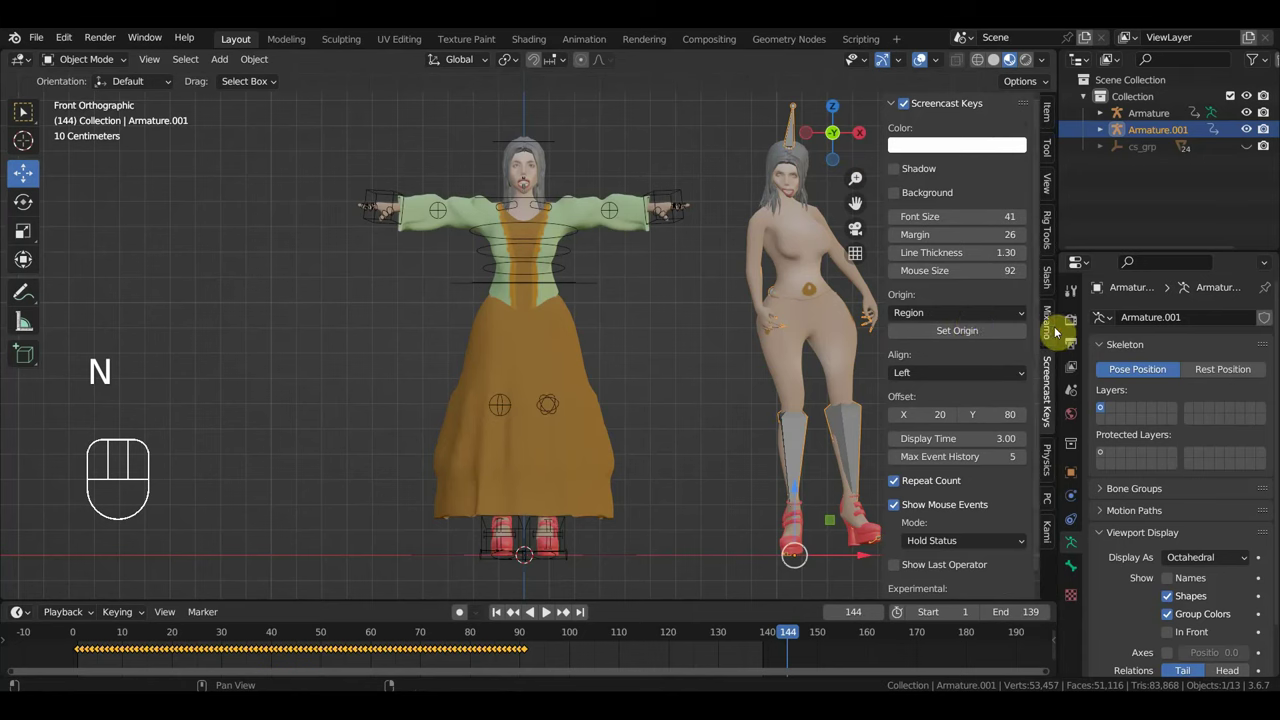
pyautogui.click(545, 497)
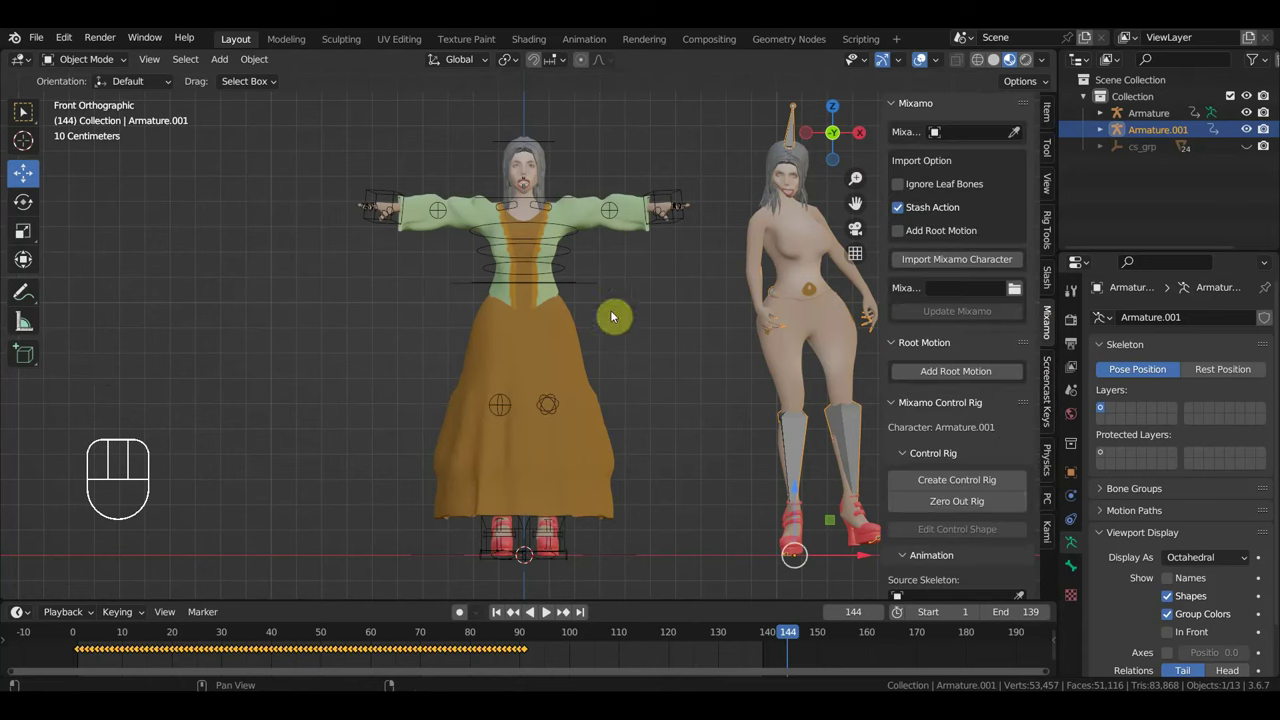
pyautogui.moveTo(545, 497); pyautogui.dragTo(807, 405)
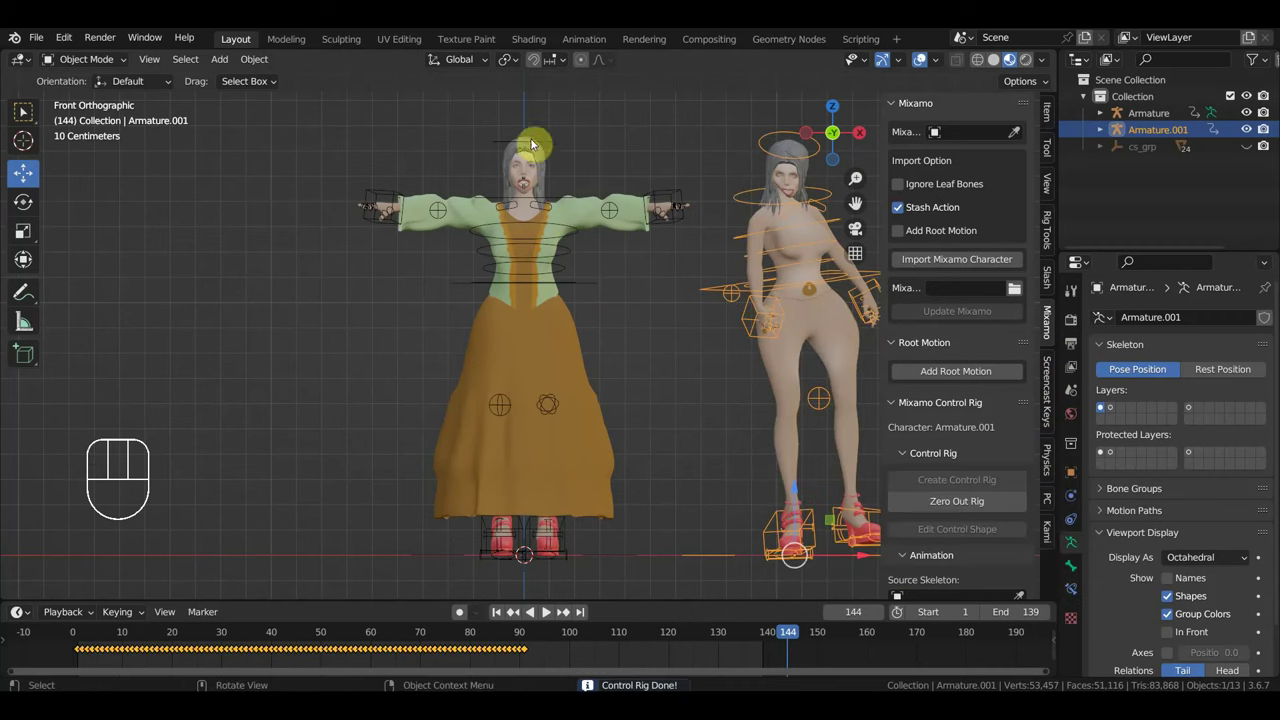
# Select the clothed character's rig and add Armature.001 to the selection
pyautogui.click(545, 150)
pyautogui.press('n')
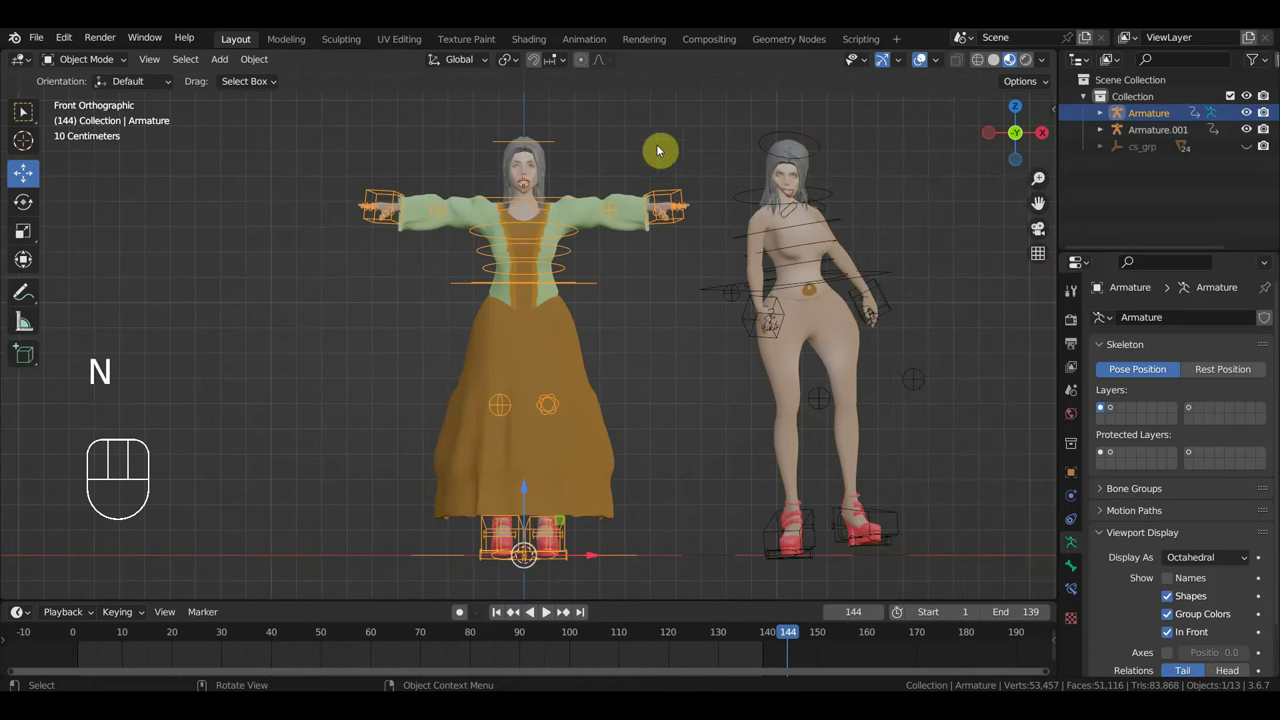
pyautogui.click(765, 146)
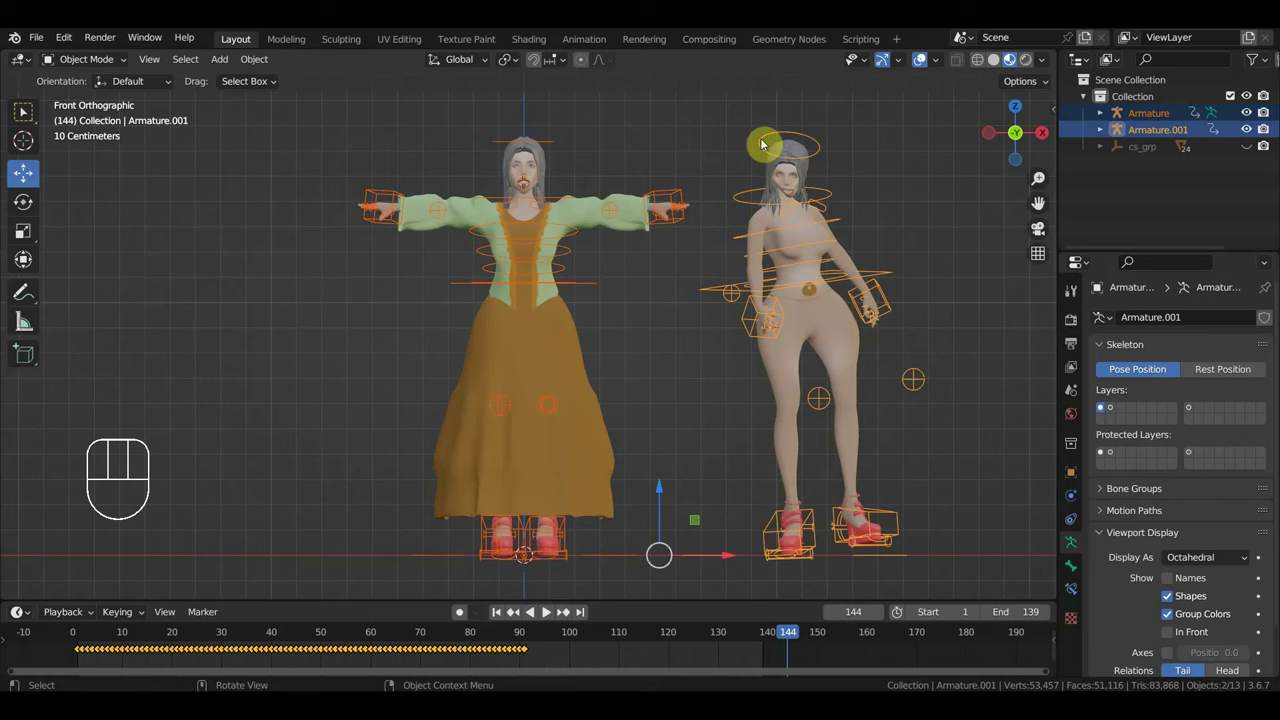
# Bring up the Link/Transfer Data options to link the dance animation between the two rigs
pyautogui.press('ctrl+l')
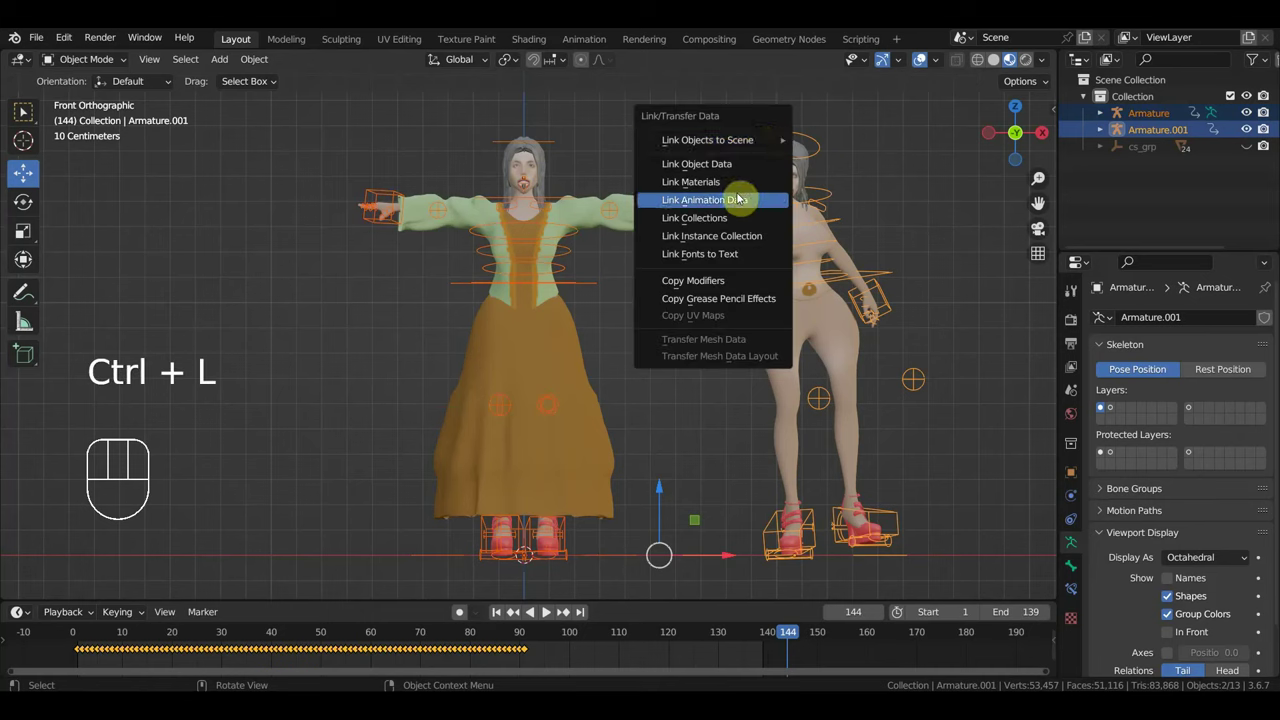
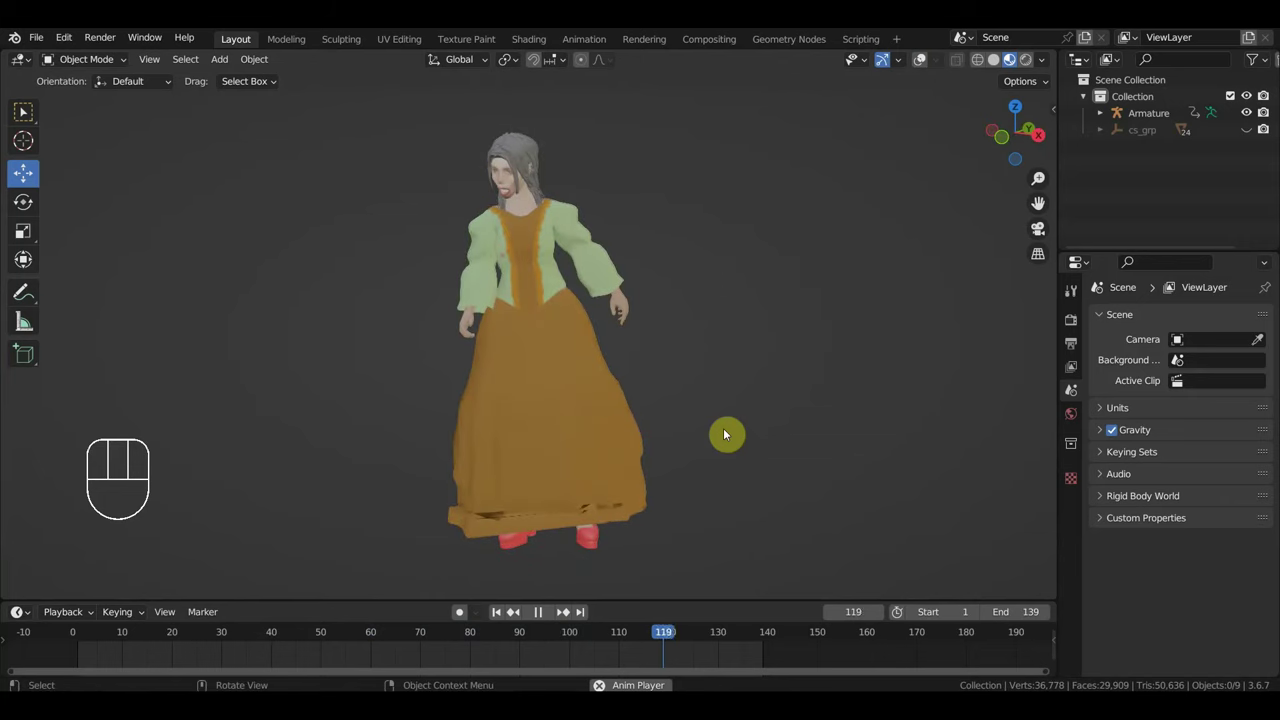
# Stop playback, view the clothed character from the front and rewind the timeline to frame 0
pyautogui.press('space')
pyautogui.click(605, 409)
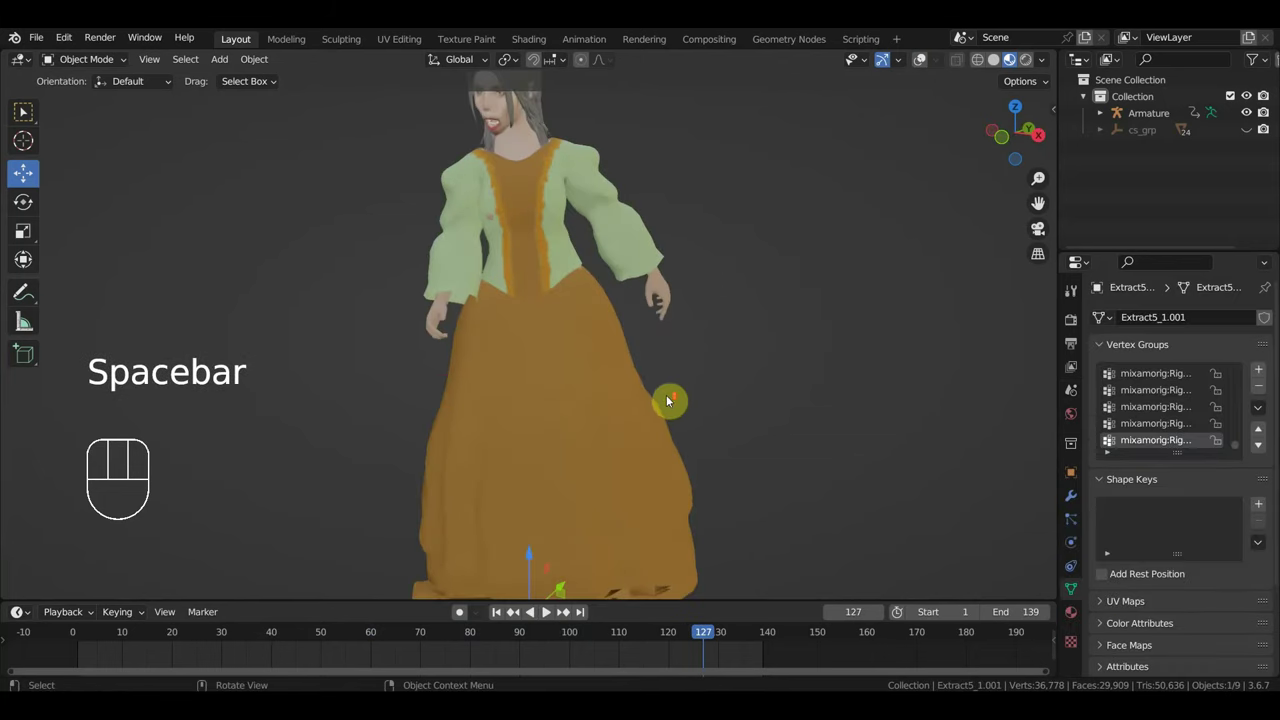
pyautogui.moveTo(674, 404); pyautogui.dragTo(724, 393)
pyautogui.moveTo(724, 394); pyautogui.dragTo(731, 390)
pyautogui.press('KP_1')
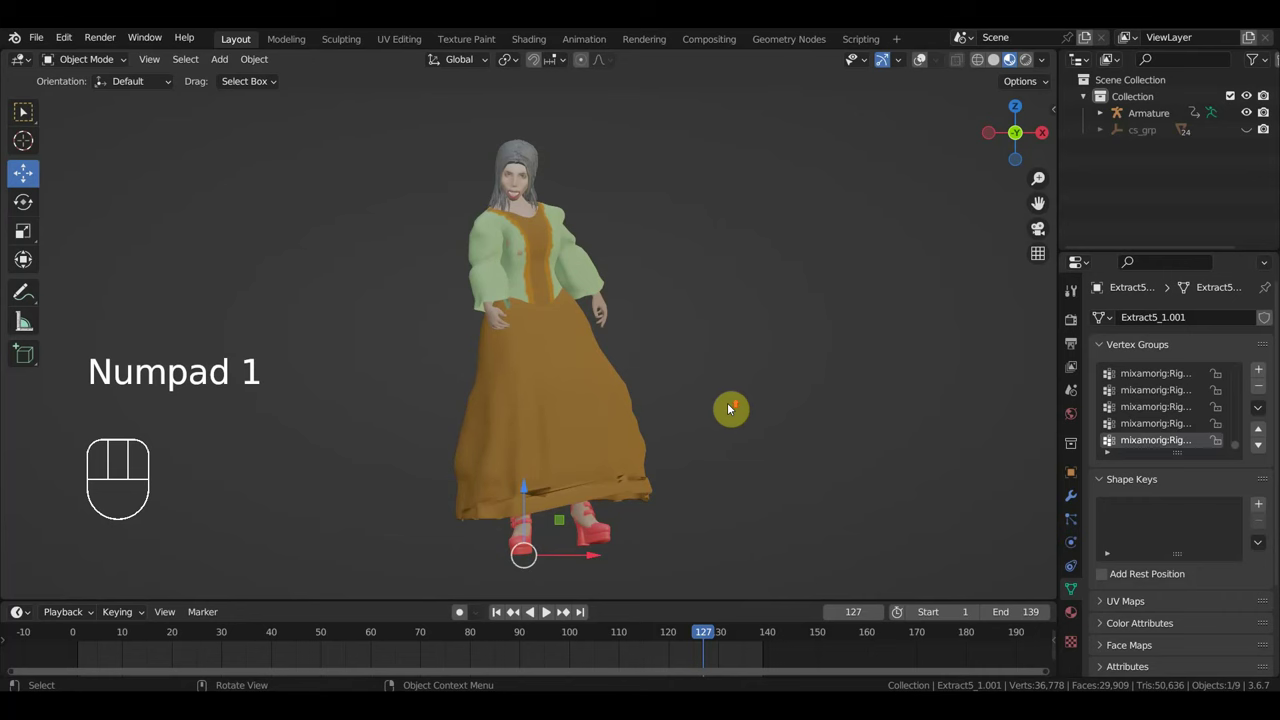
pyautogui.click(927, 66)
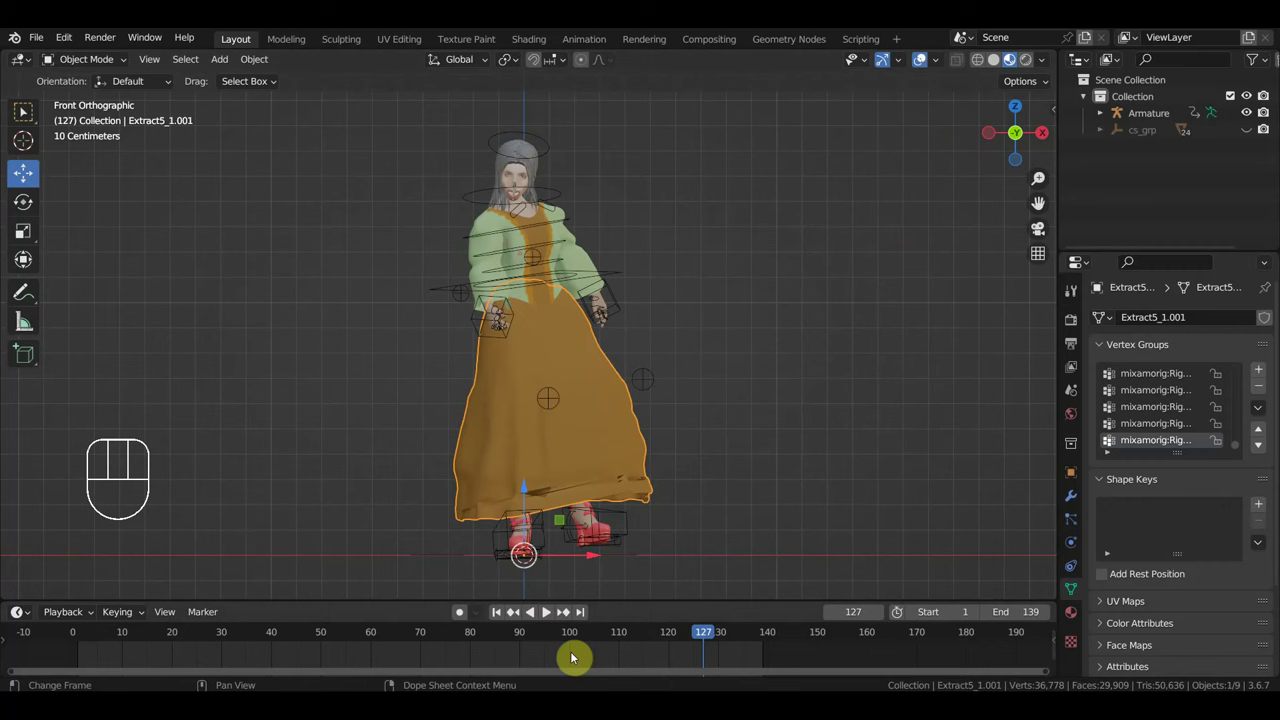
pyautogui.moveTo(680, 642); pyautogui.dragTo(584, 418)
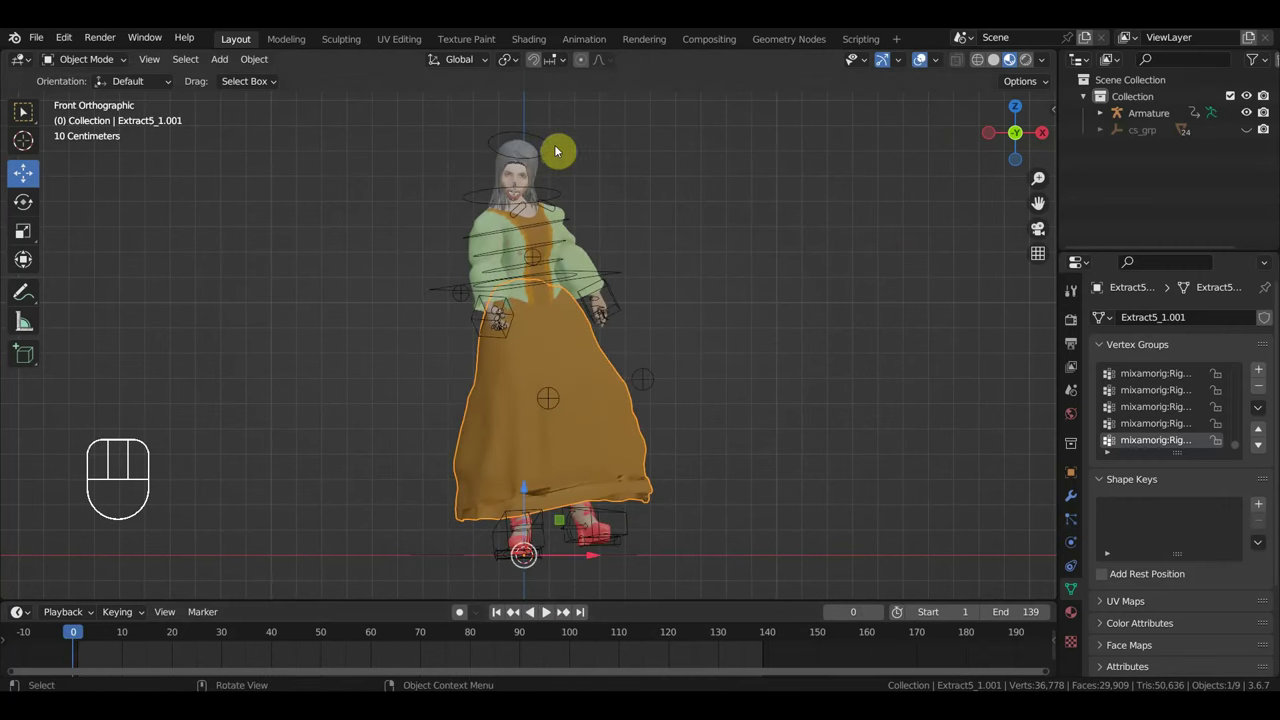
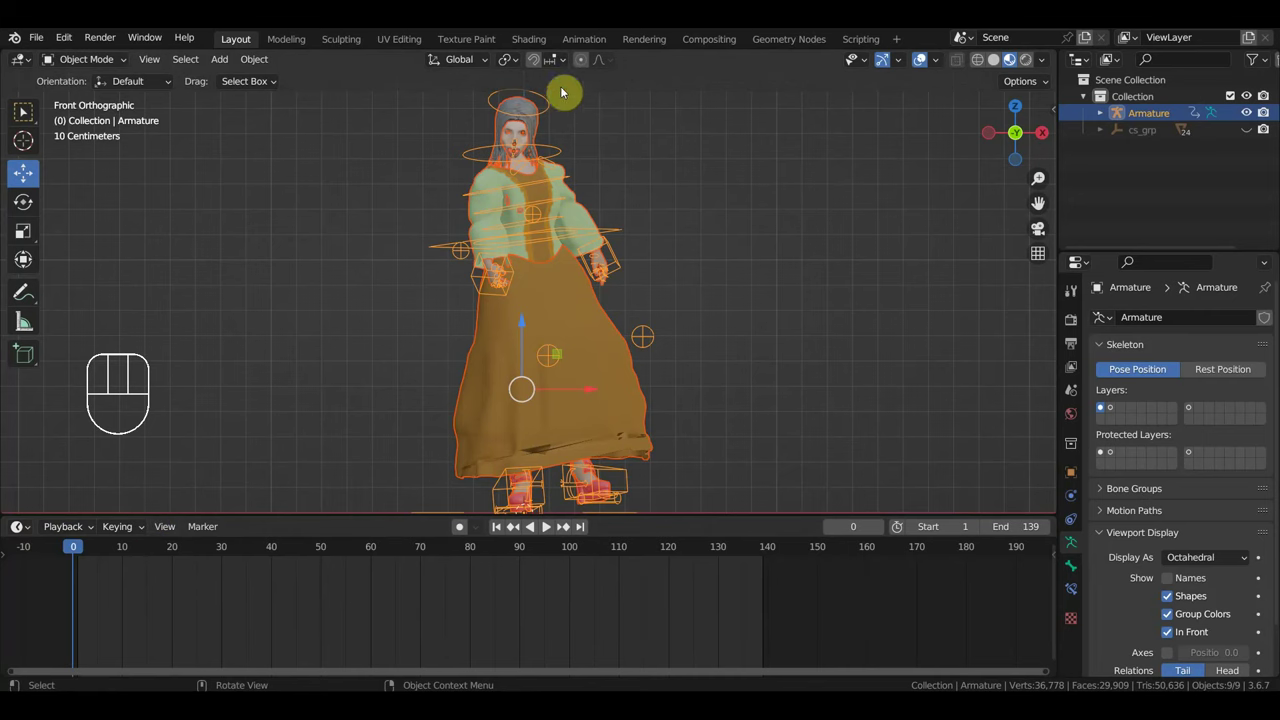
# Select the character's armature and switch it into Pose Mode
pyautogui.click(552, 110)
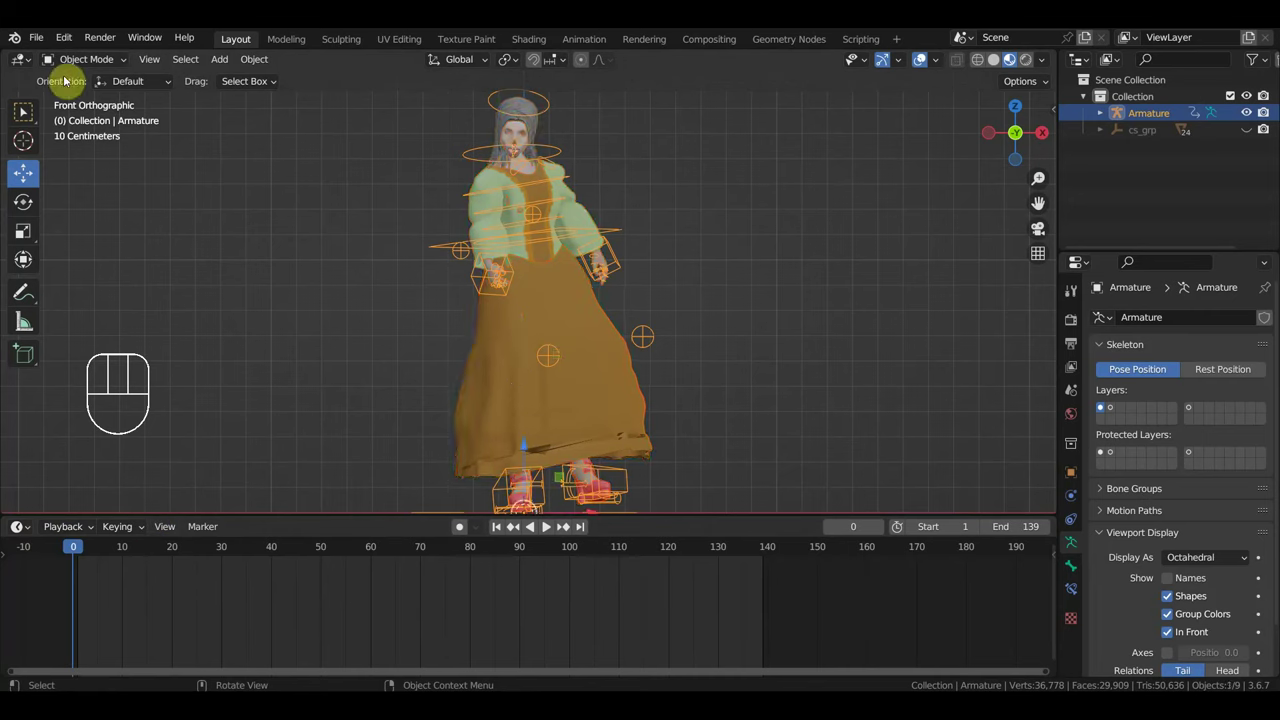
pyautogui.moveTo(200, 533); pyautogui.dragTo(169, 534)
pyautogui.moveTo(169, 534); pyautogui.dragTo(215, 364)
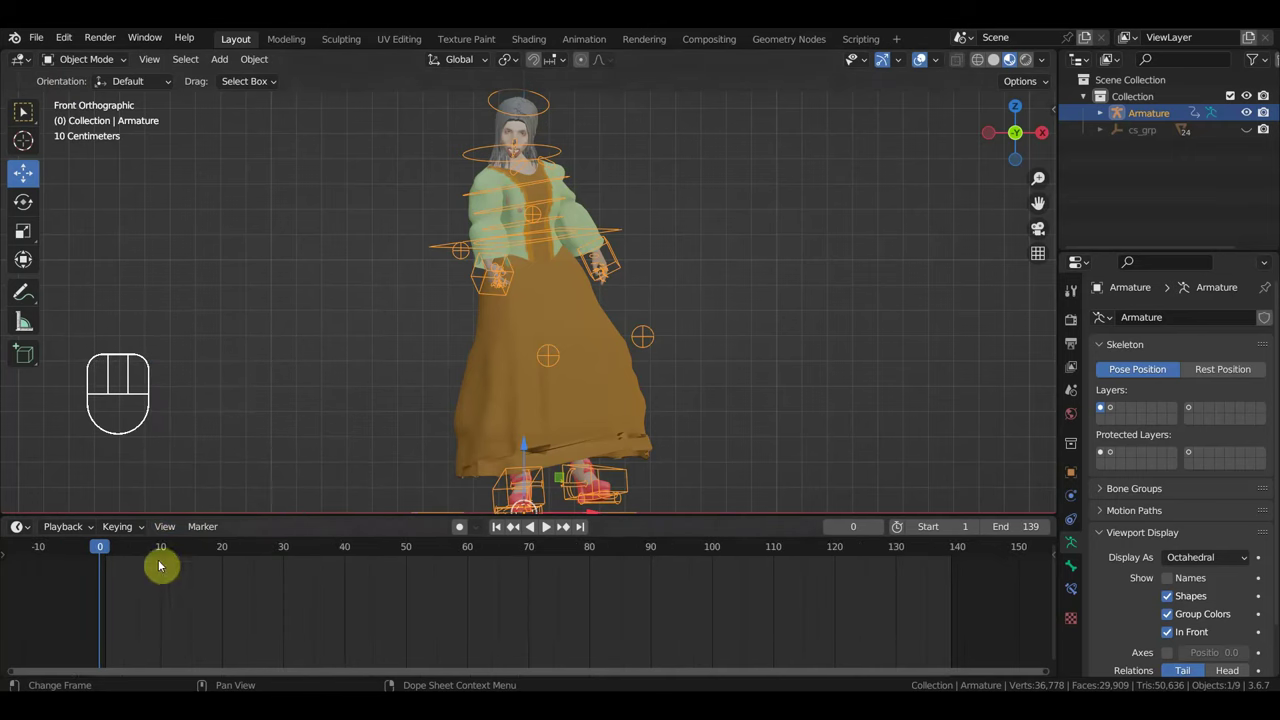
pyautogui.click(546, 527)
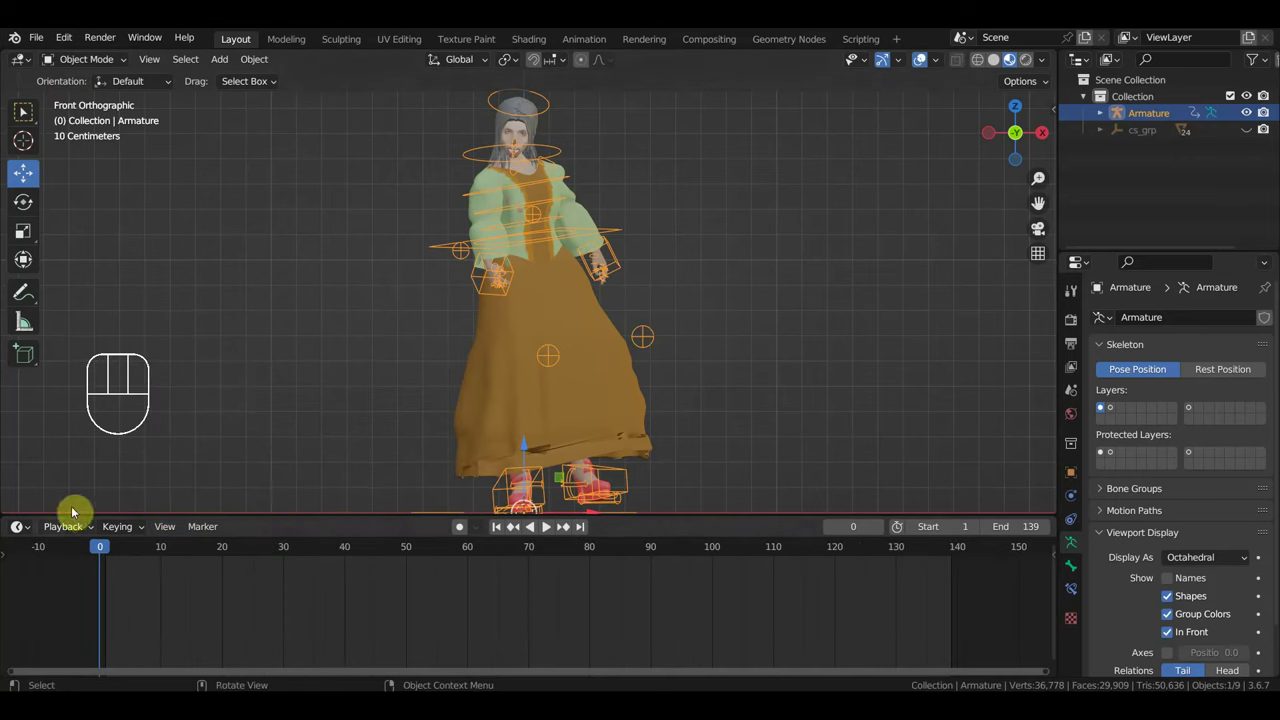
pyautogui.click(546, 527)
pyautogui.press('a')
# Set the scene's End frame to 91 to match the dance keys and play the animation back
pyautogui.click(546, 527)
pyautogui.click(546, 527)
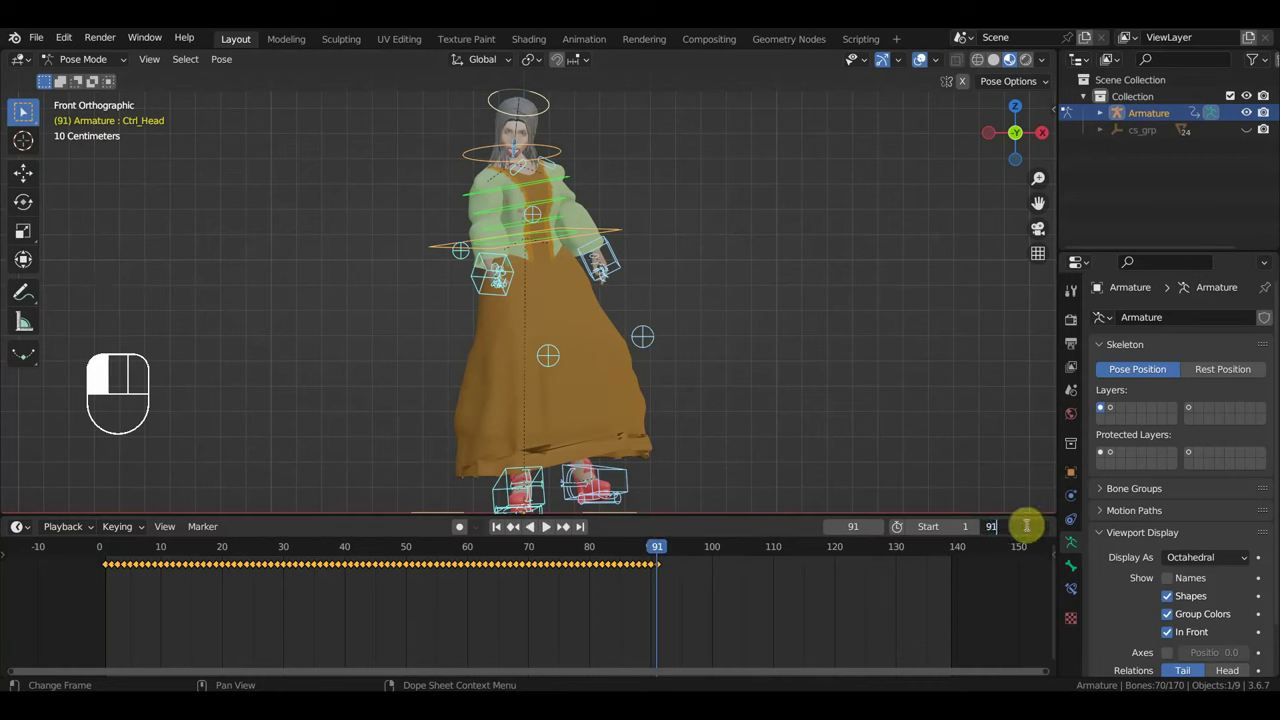
pyautogui.press('KP_1')
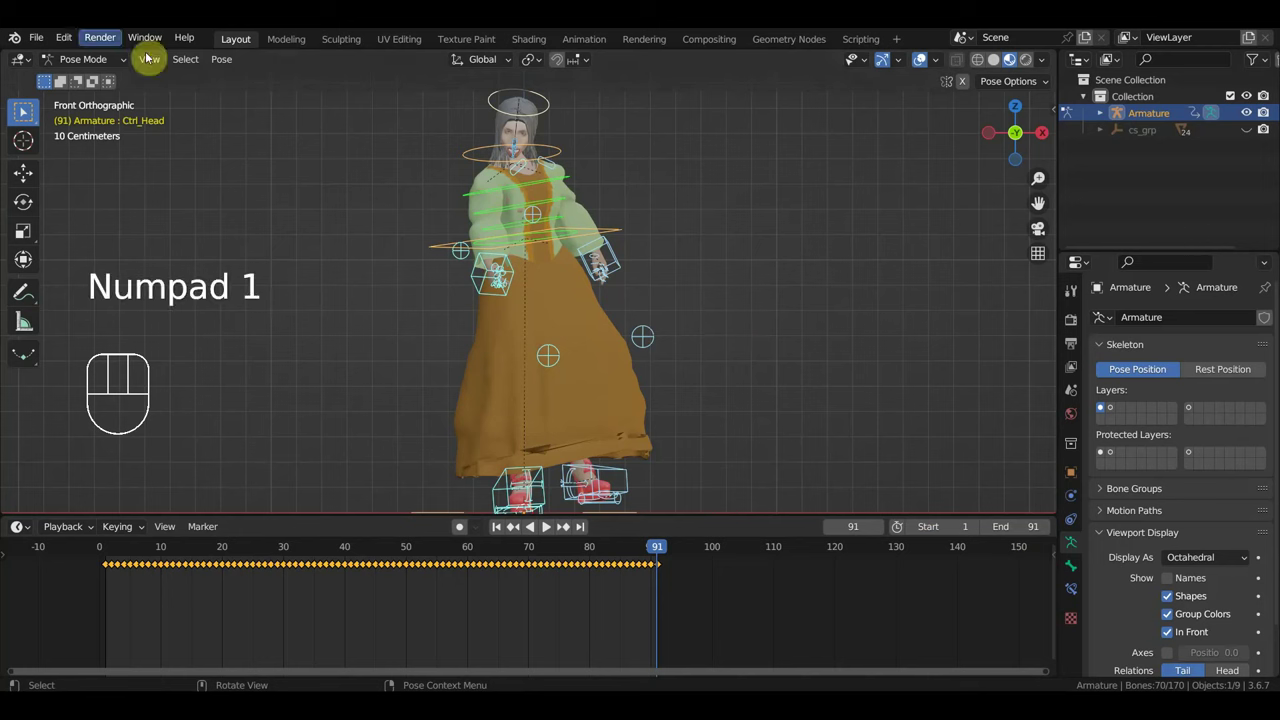
pyautogui.click(546, 527)
pyautogui.press('space')
pyautogui.moveTo(101, 62); pyautogui.dragTo(104, 83)
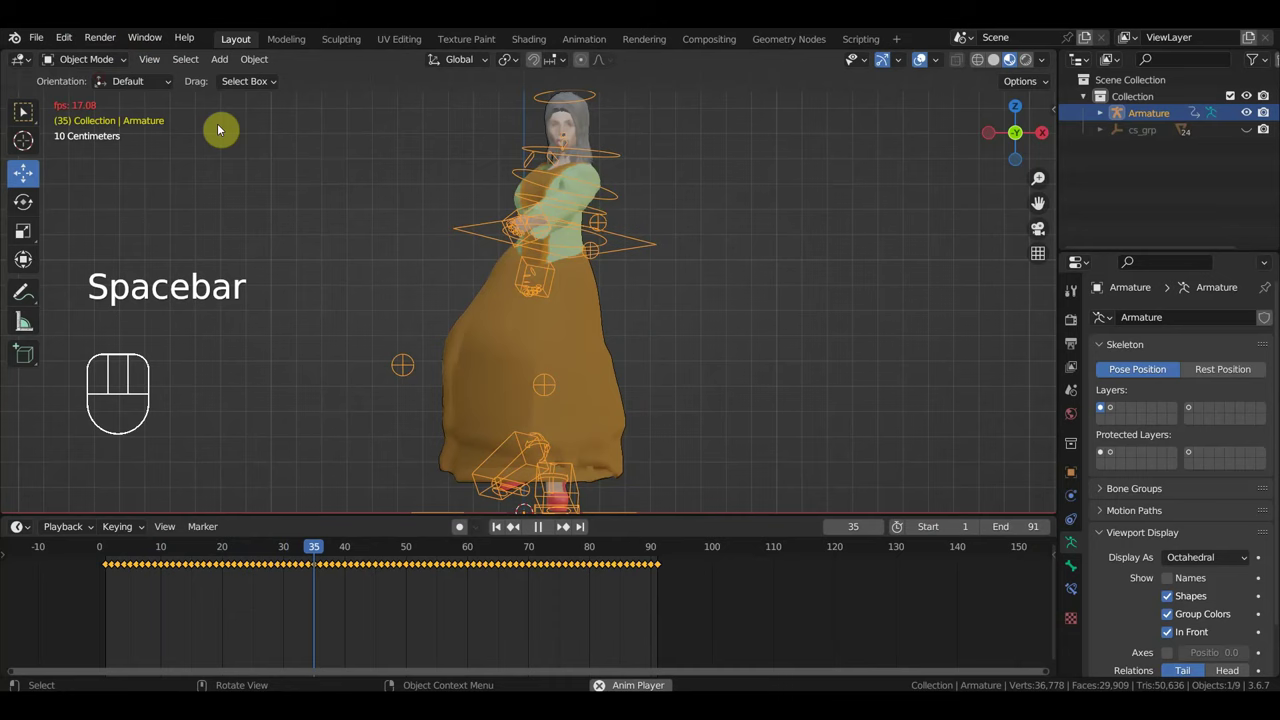
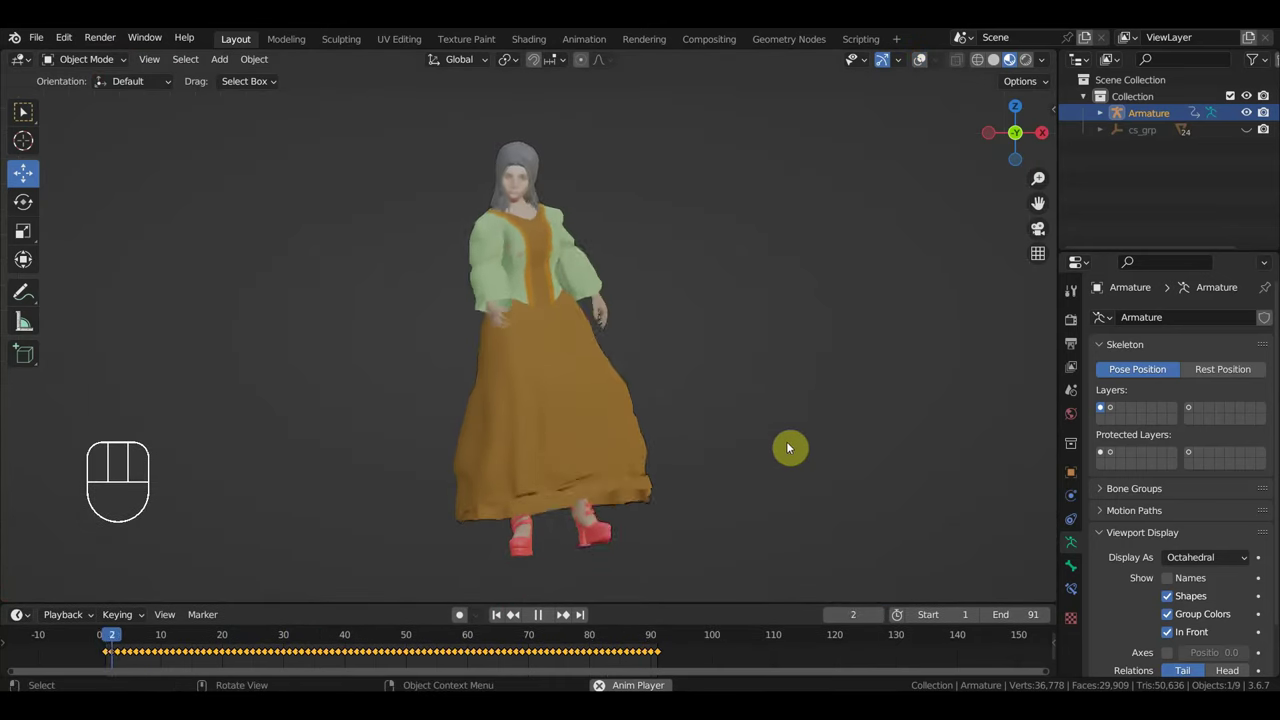
# Orbit around the dancing character to view it from behind
pyautogui.moveTo(808, 419); pyautogui.dragTo(806, 438)
pyautogui.moveTo(772, 433); pyautogui.dragTo(661, 420)
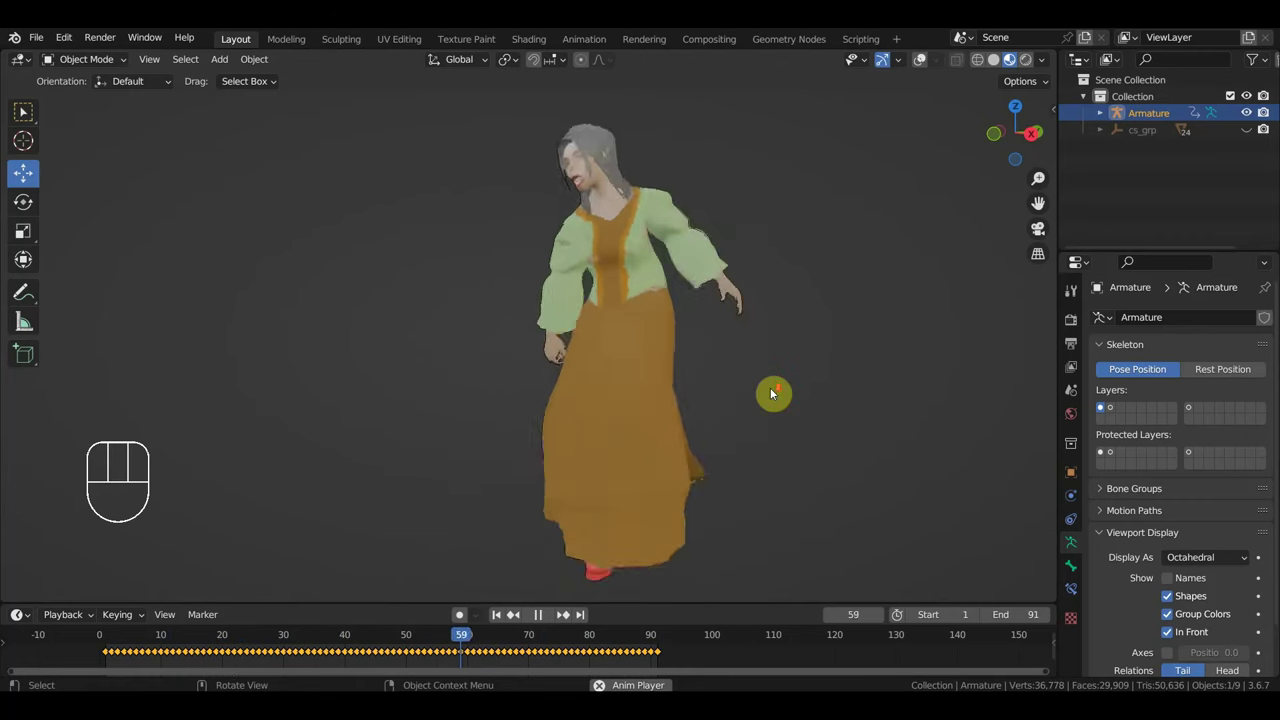
pyautogui.middleClick(710, 395)
pyautogui.moveTo(764, 443); pyautogui.dragTo(745, 439)
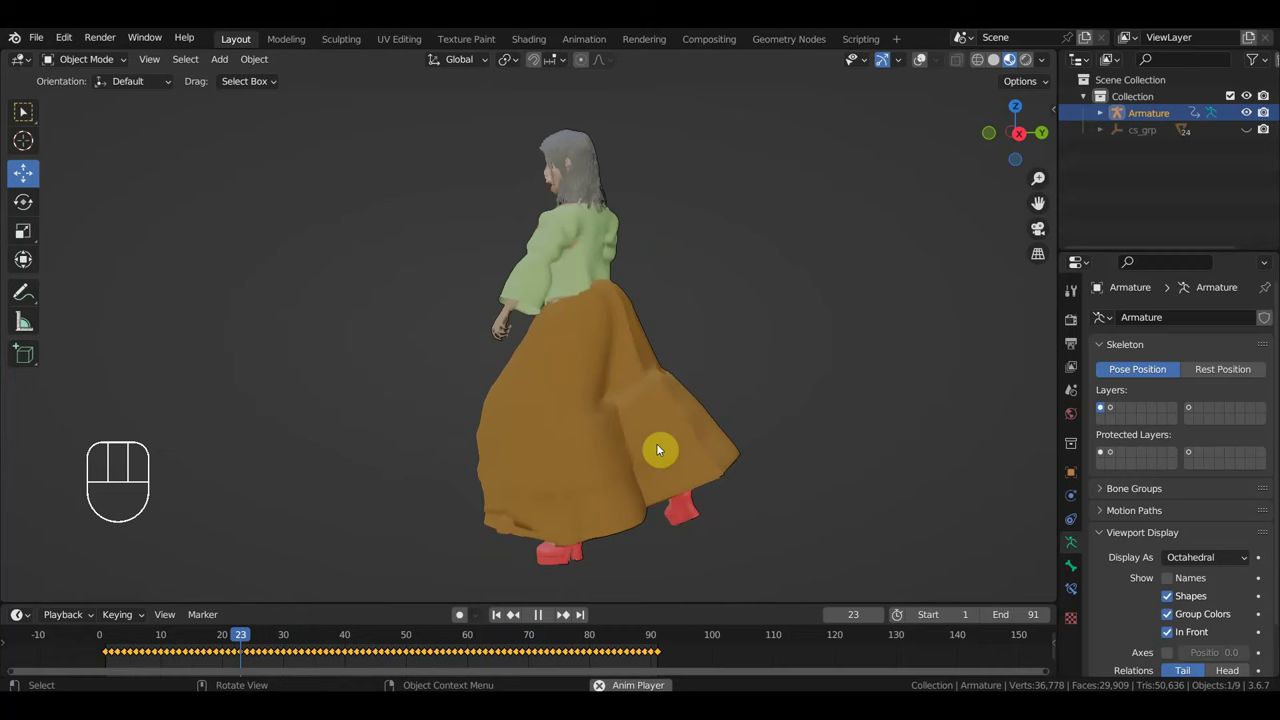
# Hide the orange skirt with H so the bare legs show during the dance
pyautogui.press('space')
pyautogui.click(677, 416)
pyautogui.press('h')
pyautogui.press('space')
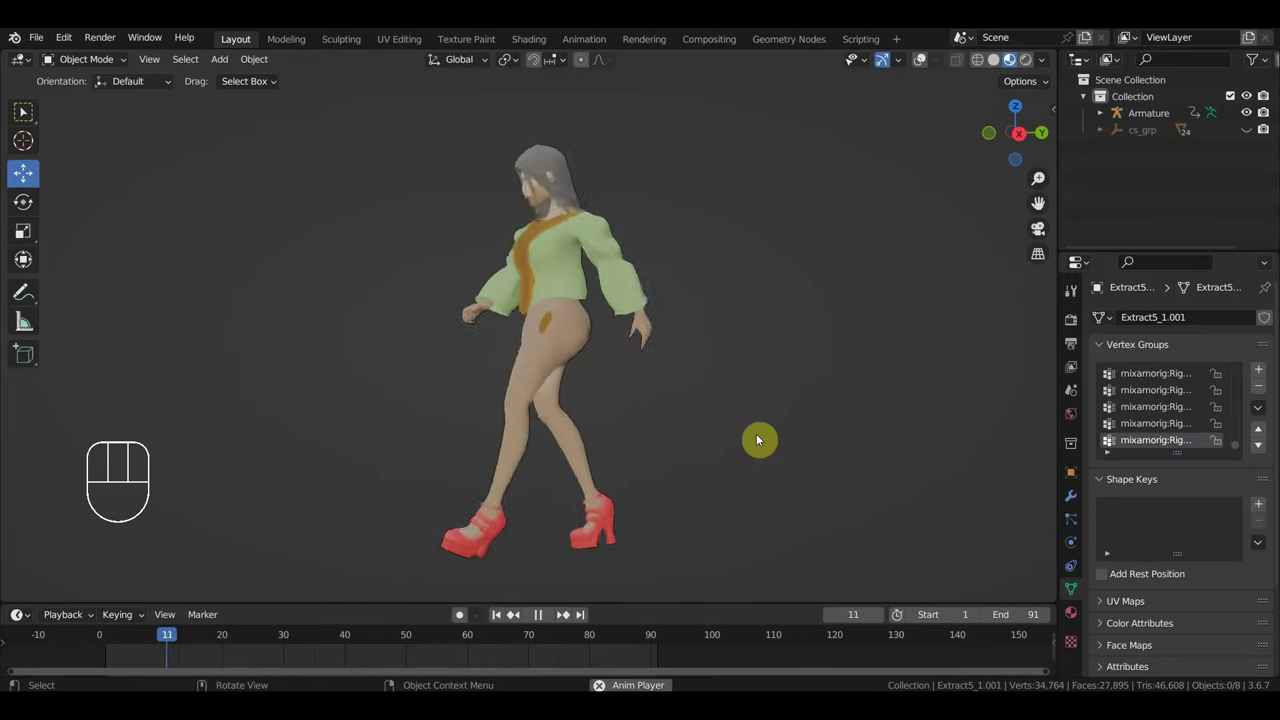
pyautogui.moveTo(719, 431); pyautogui.dragTo(882, 435)
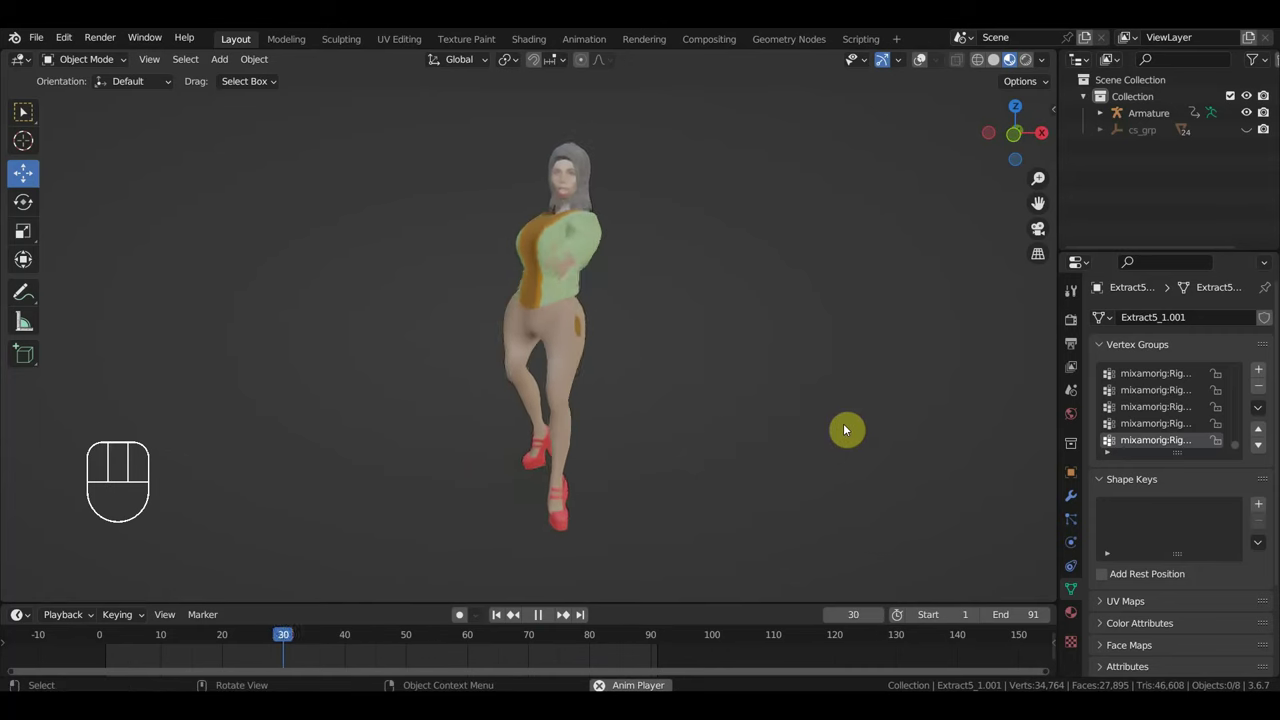
pyautogui.moveTo(782, 436); pyautogui.dragTo(889, 433)
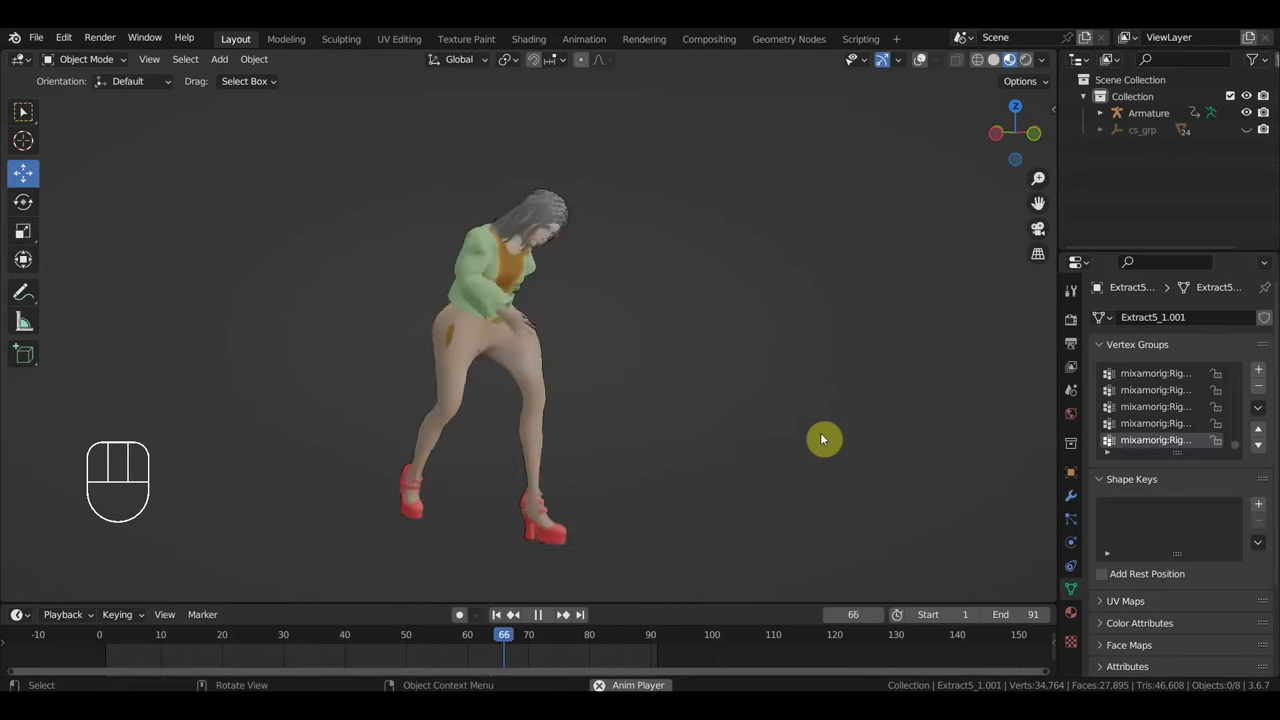
pyautogui.moveTo(796, 443); pyautogui.dragTo(650, 445)
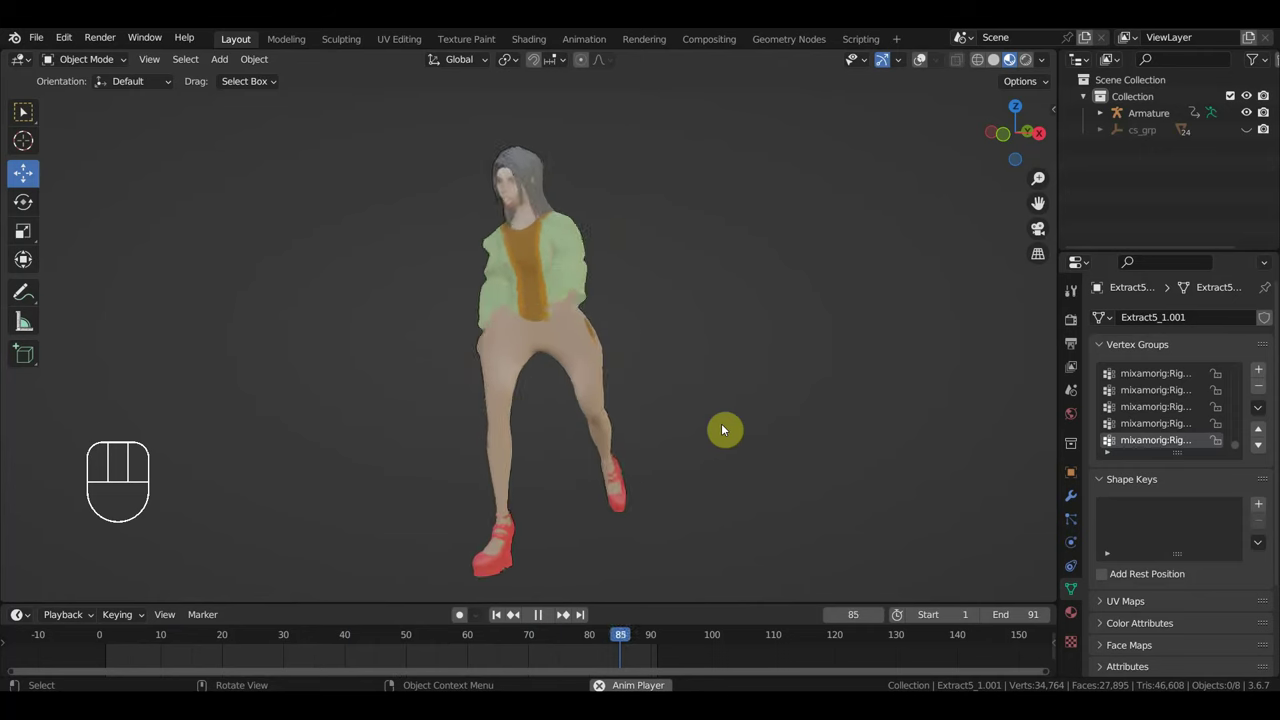
pyautogui.moveTo(720, 431); pyautogui.dragTo(562, 426)
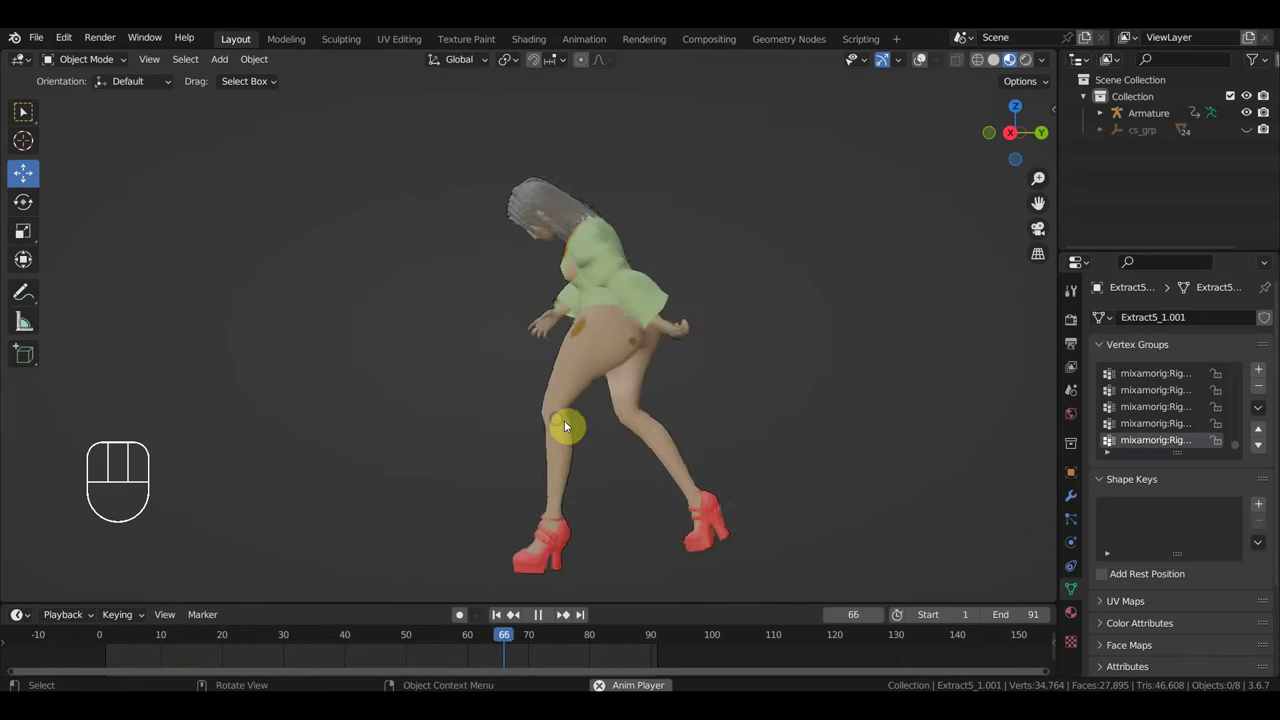
pyautogui.press('space')
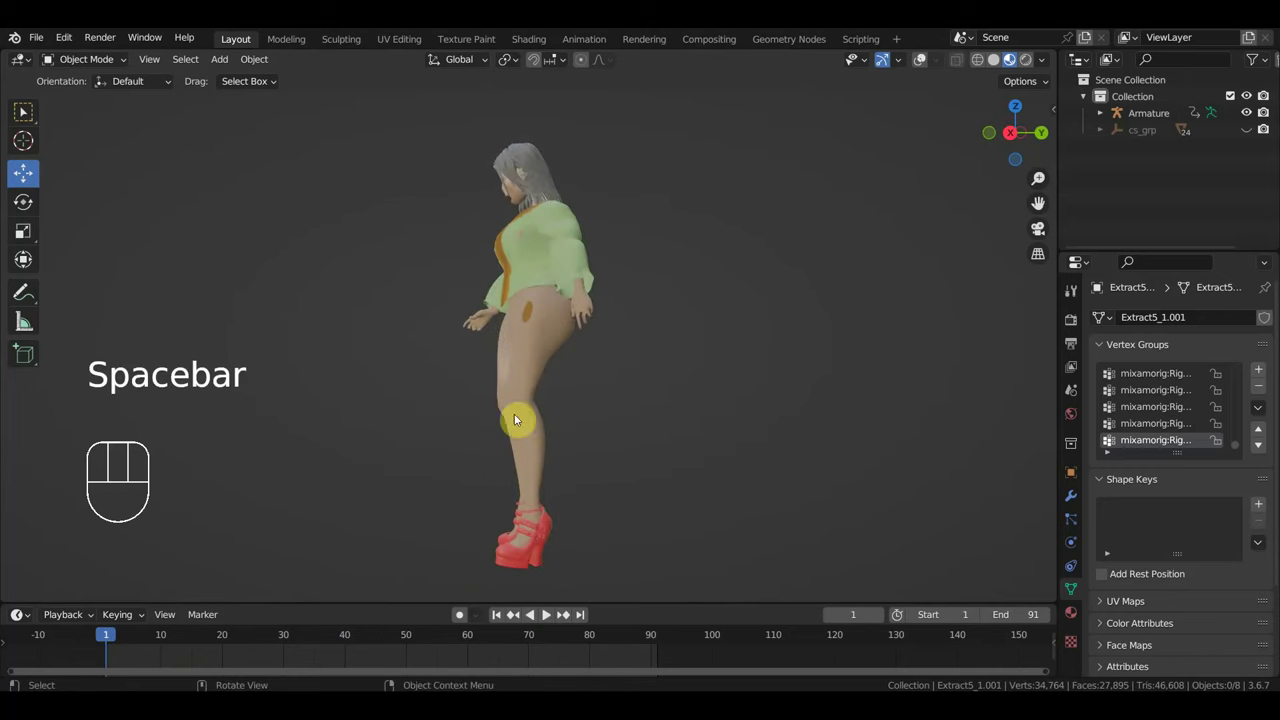
pyautogui.moveTo(633, 422); pyautogui.dragTo(879, 425)
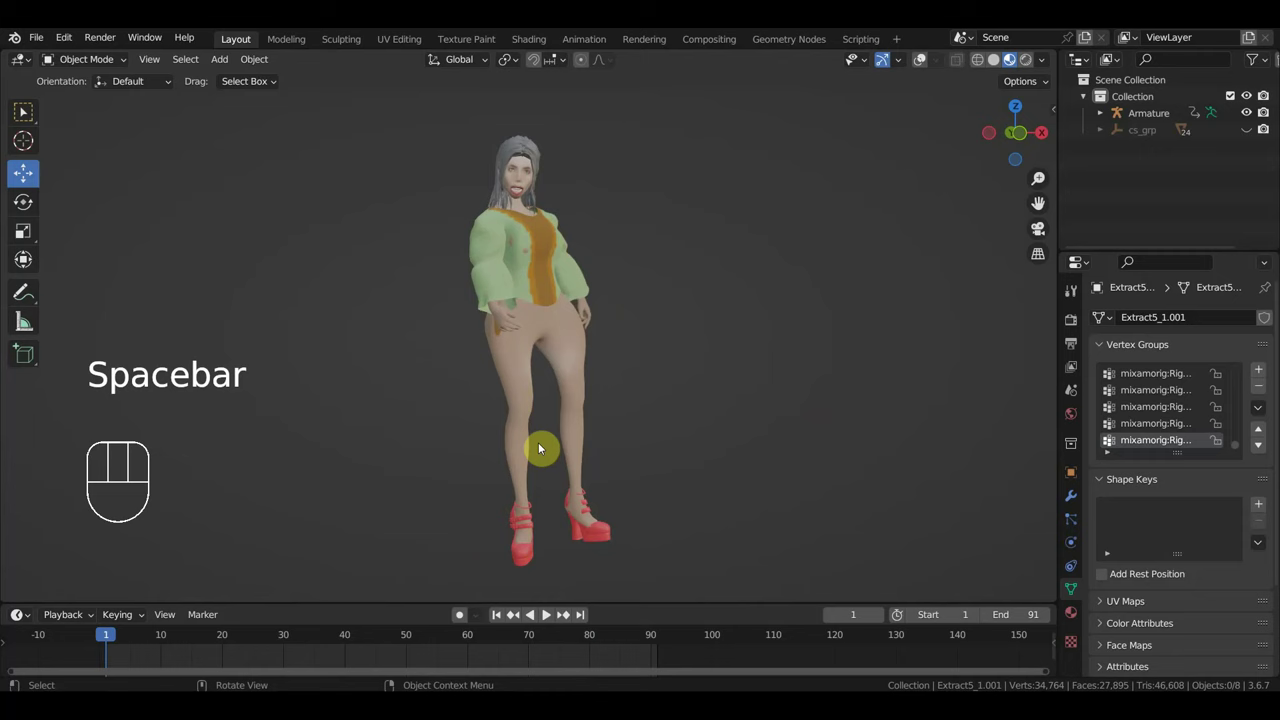
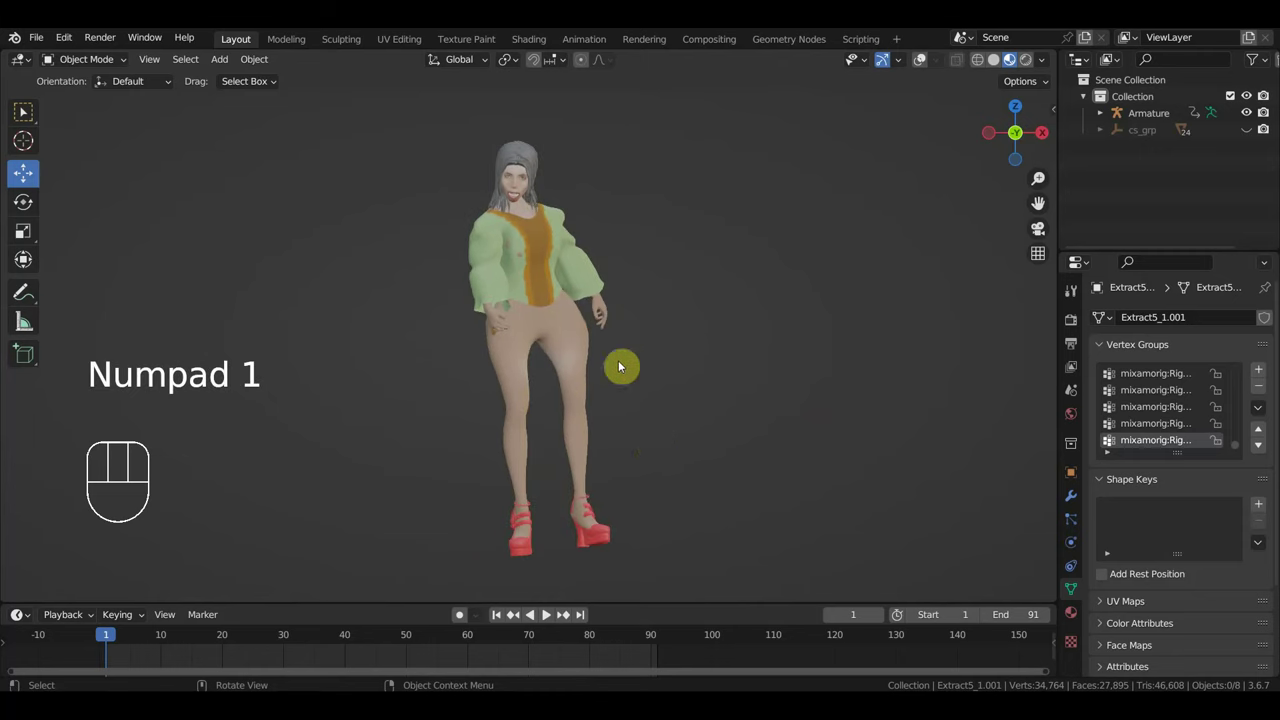
pyautogui.moveTo(730, 395); pyautogui.dragTo(856, 407)
pyautogui.press('space')
pyautogui.moveTo(812, 402); pyautogui.dragTo(837, 404)
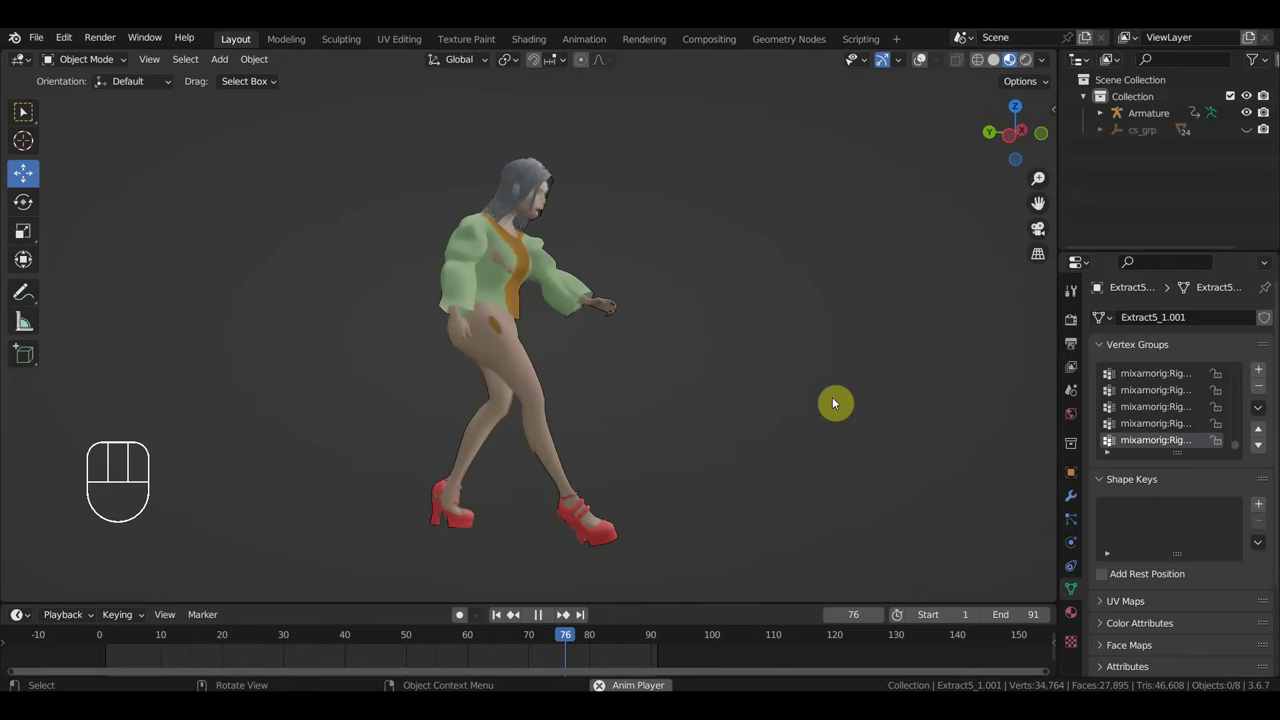
pyautogui.press('space')
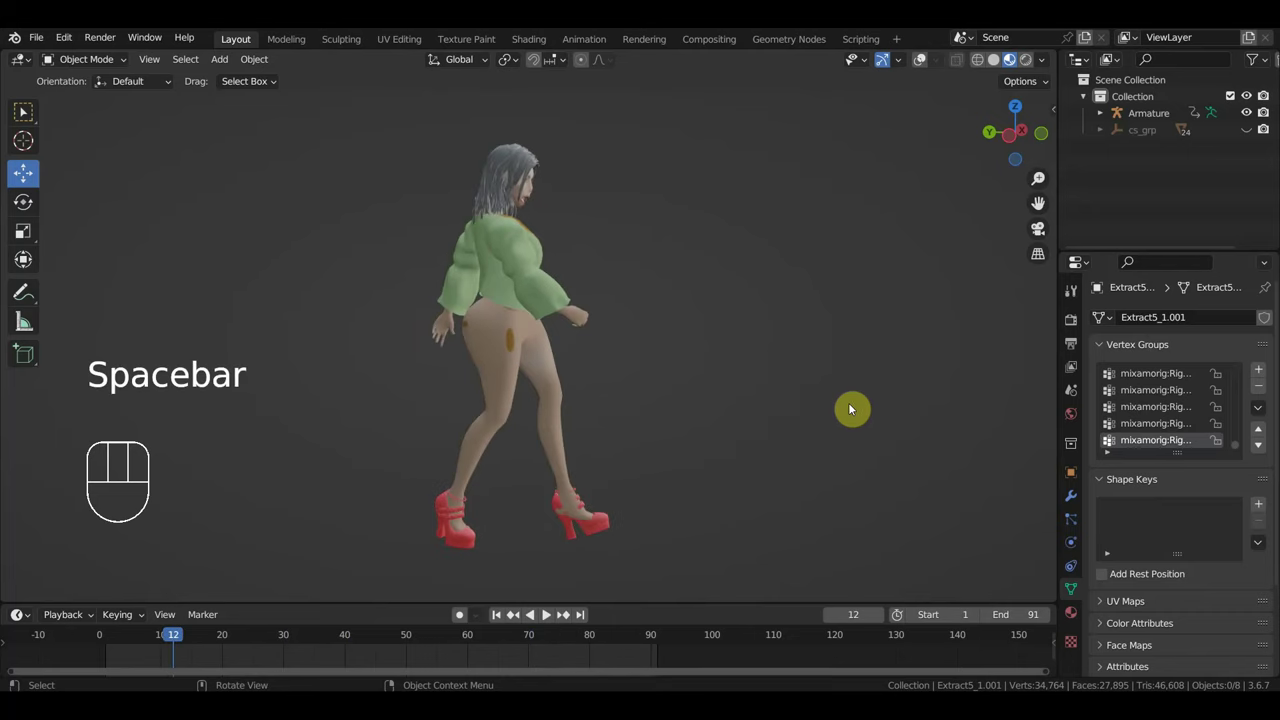
pyautogui.press('space')
pyautogui.press('space')
pyautogui.press('space')
pyautogui.press('space')
pyautogui.press('space')
pyautogui.press('space')
pyautogui.press('space')
pyautogui.moveTo(430, 637); pyautogui.dragTo(546, 615)
pyautogui.moveTo(619, 488); pyautogui.dragTo(565, 476)
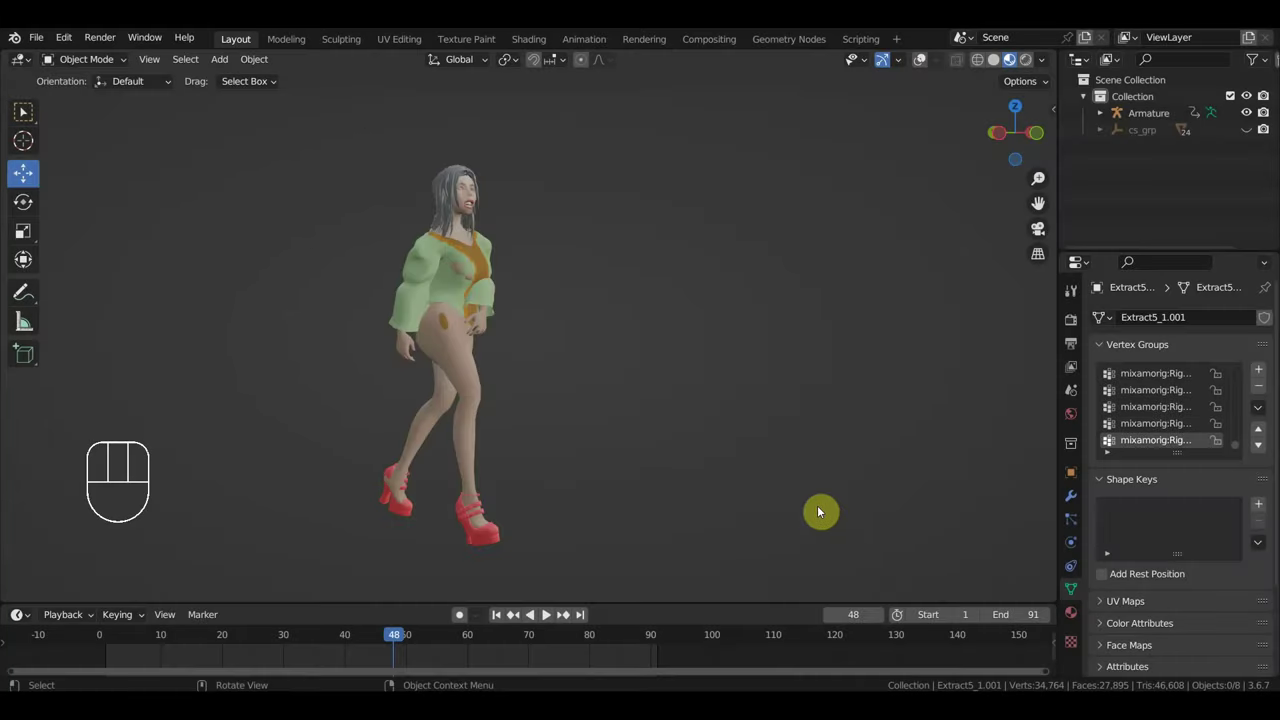
# Unhide the orange skirt with Alt+H and orbit to check it on the character from the front
pyautogui.press('space')
pyautogui.press('space')
pyautogui.press('alt+h')
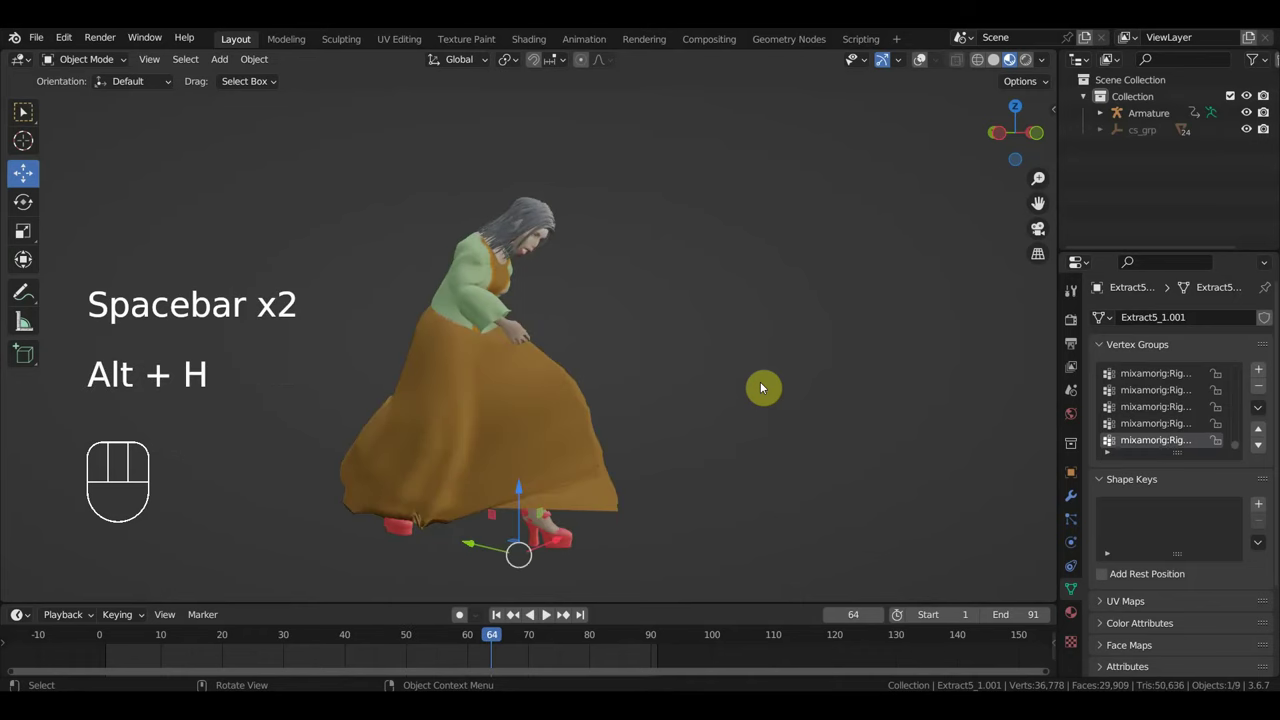
pyautogui.moveTo(714, 405); pyautogui.dragTo(381, 408)
pyautogui.moveTo(595, 435); pyautogui.dragTo(631, 439)
pyautogui.click(592, 413)
pyautogui.moveTo(634, 418); pyautogui.dragTo(776, 408)
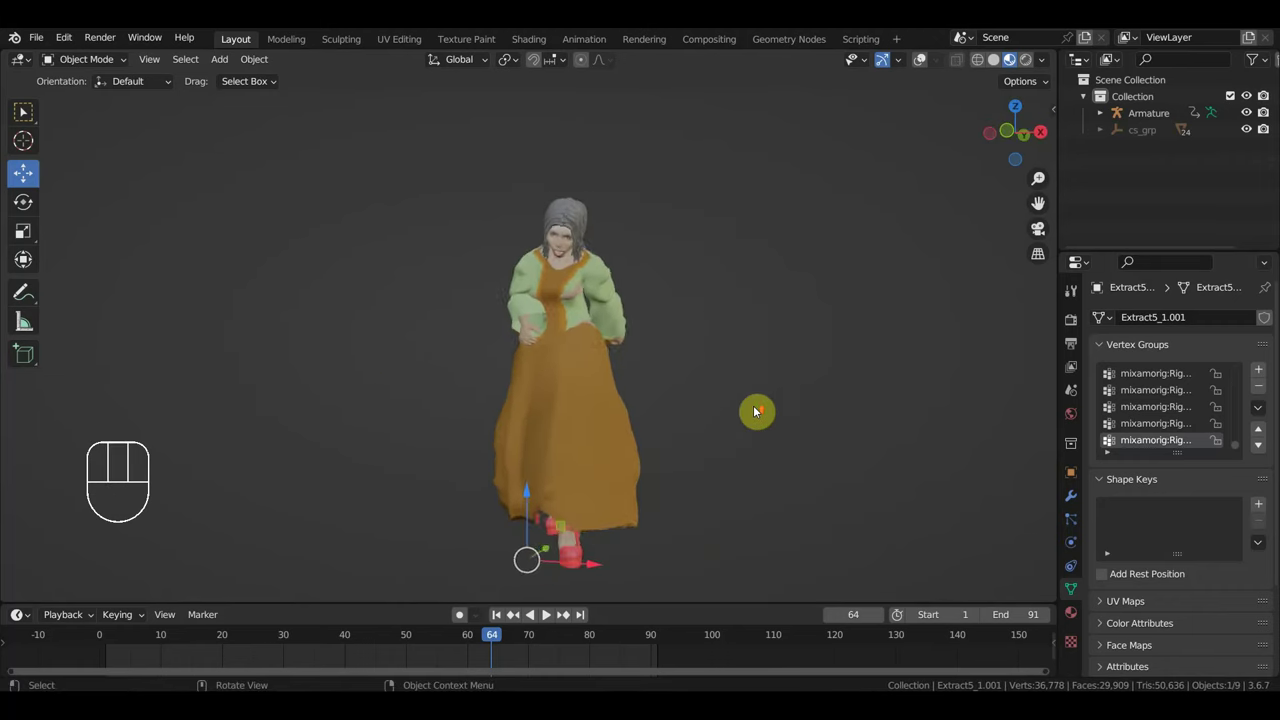
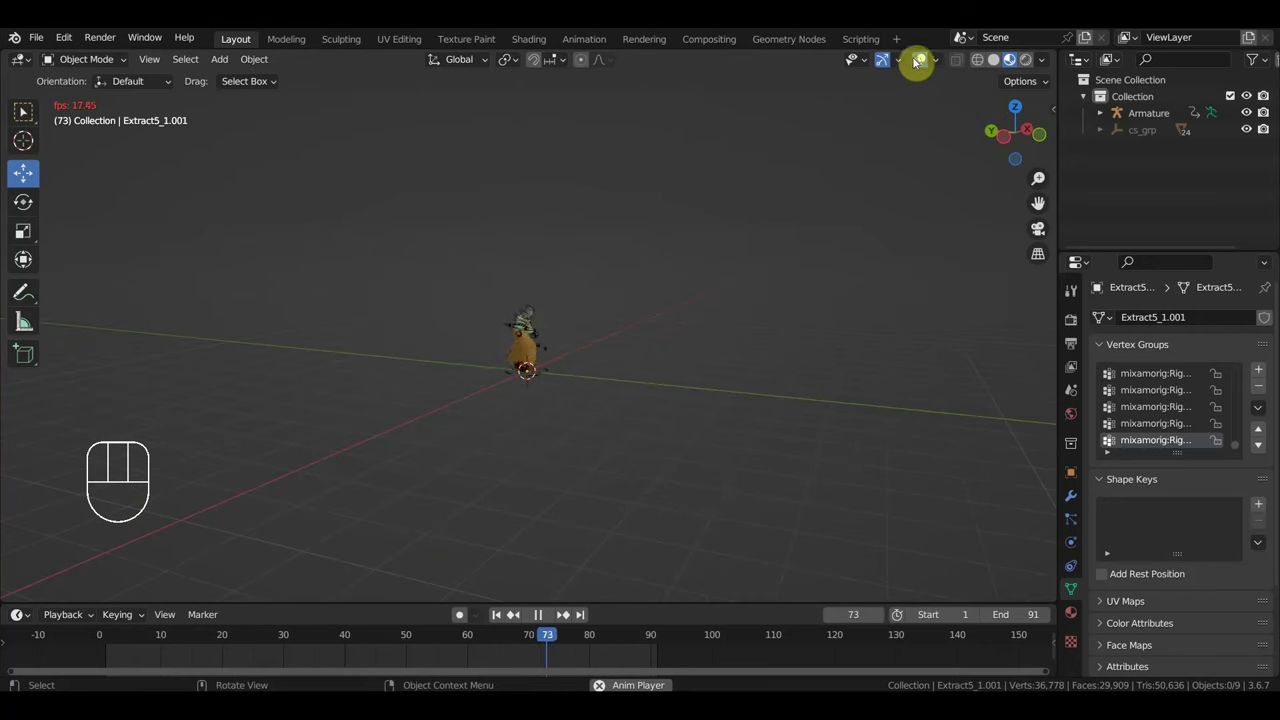
# Turn off viewport overlays and orbit around the dancing character, ending in front view
pyautogui.click(928, 62)
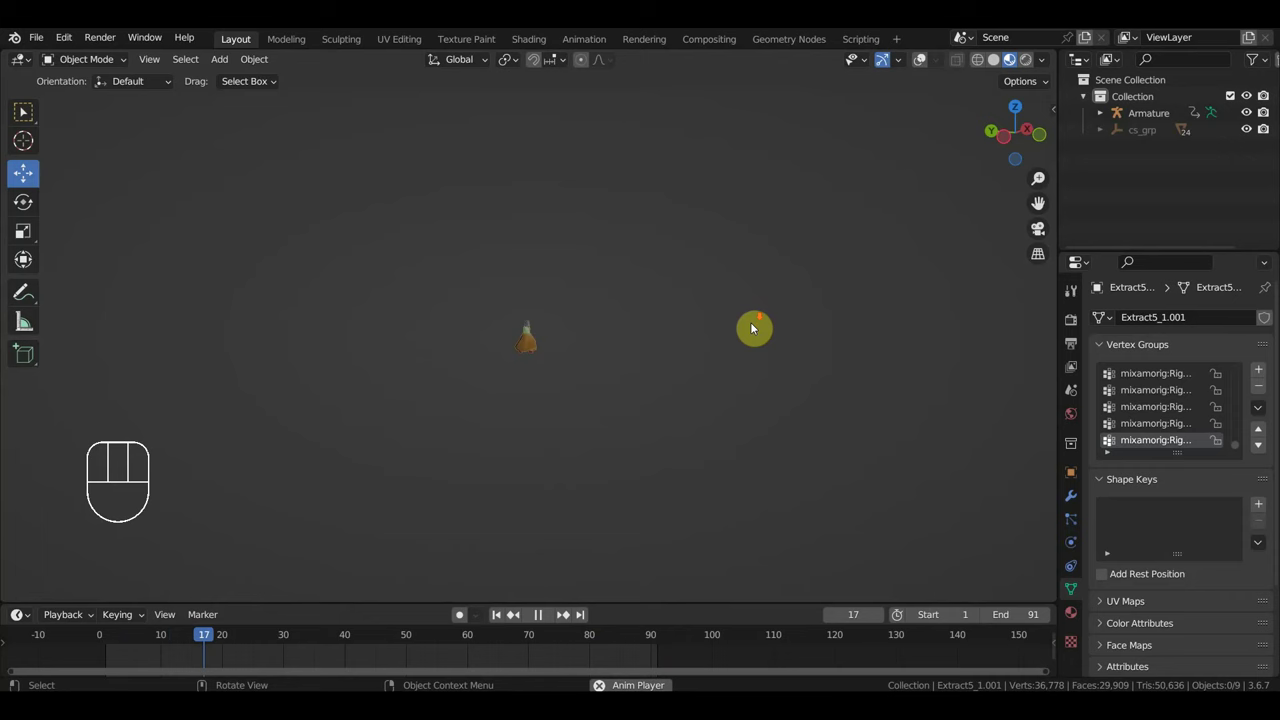
pyautogui.moveTo(710, 375); pyautogui.dragTo(870, 385)
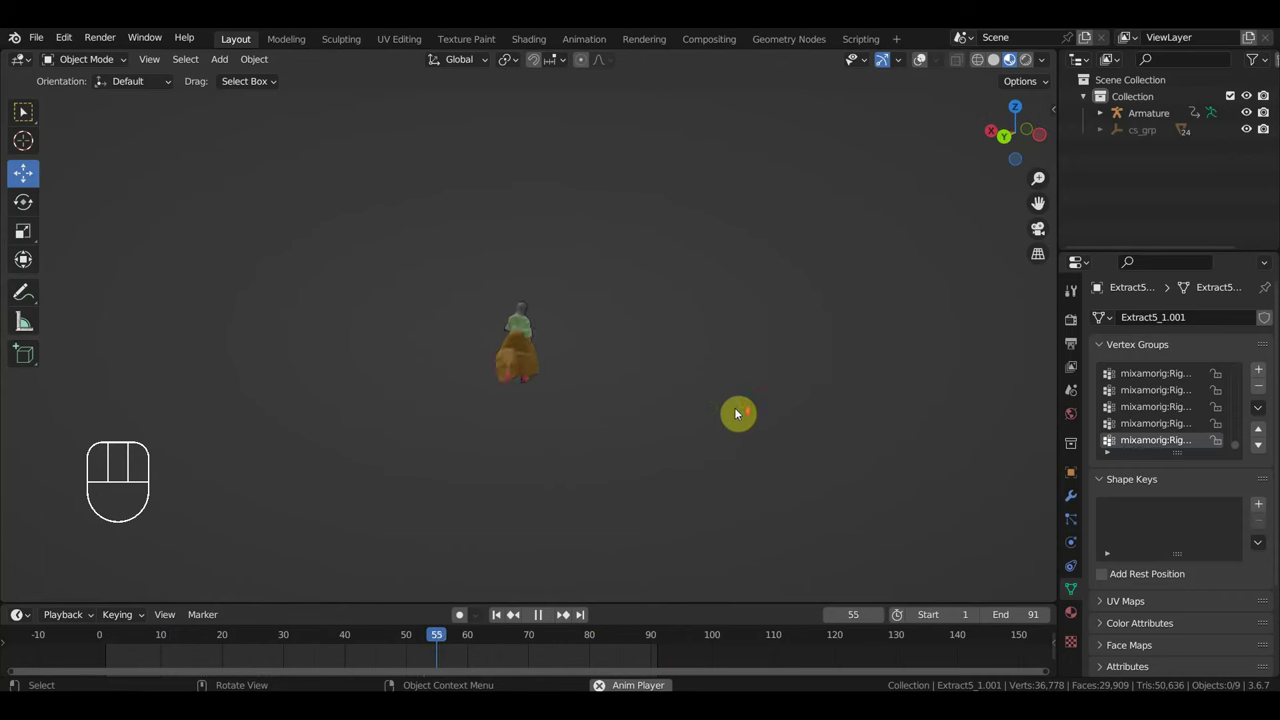
pyautogui.moveTo(771, 414); pyautogui.dragTo(812, 415)
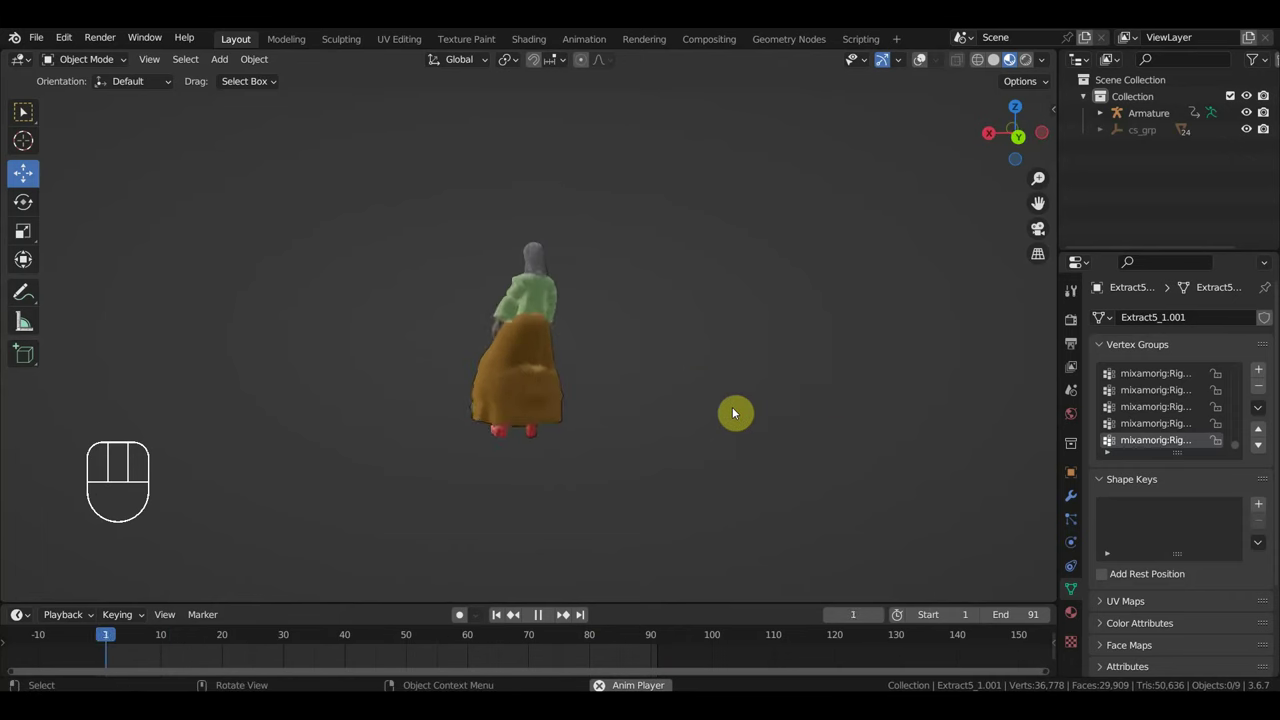
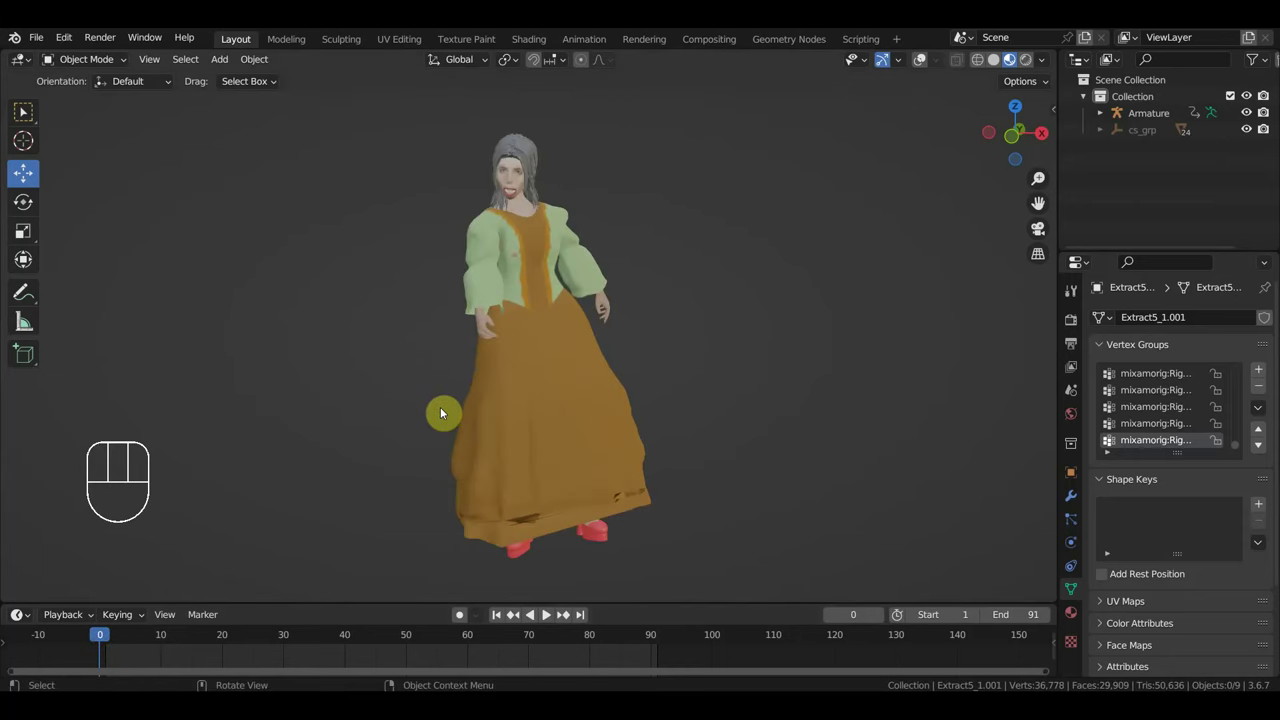
pyautogui.moveTo(609, 401); pyautogui.dragTo(758, 382)
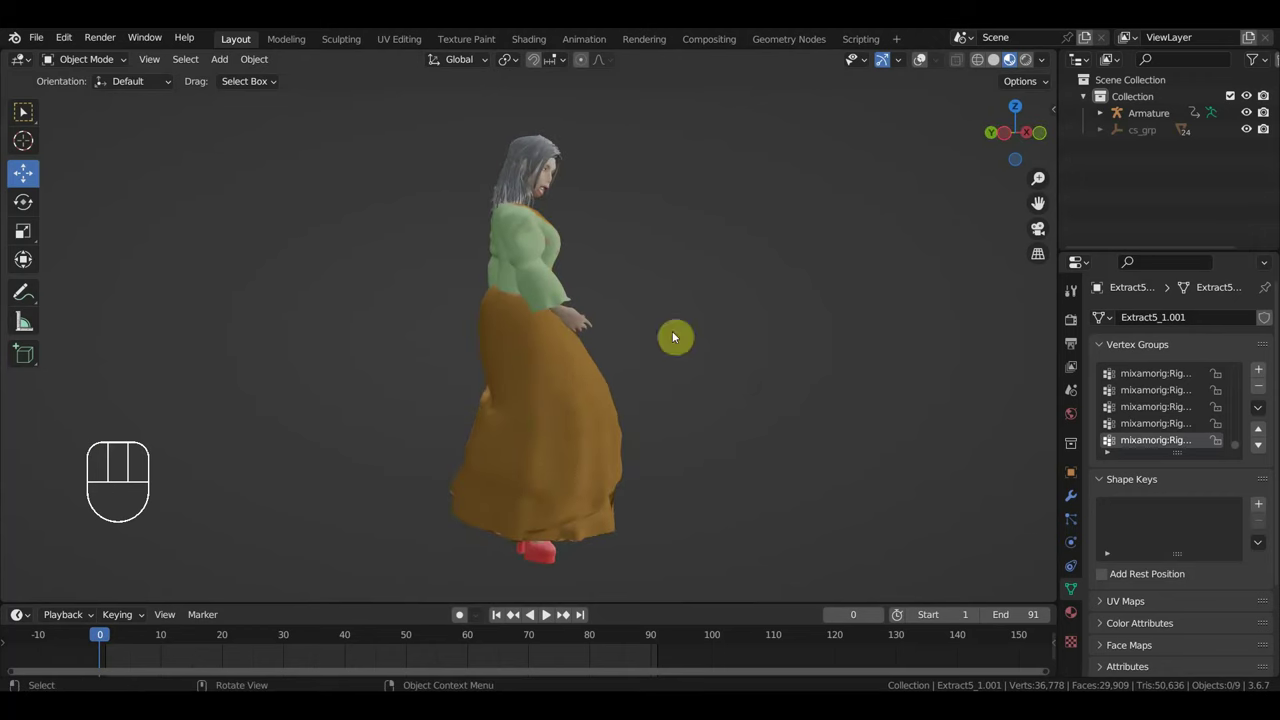
pyautogui.moveTo(654, 396); pyautogui.dragTo(479, 390)
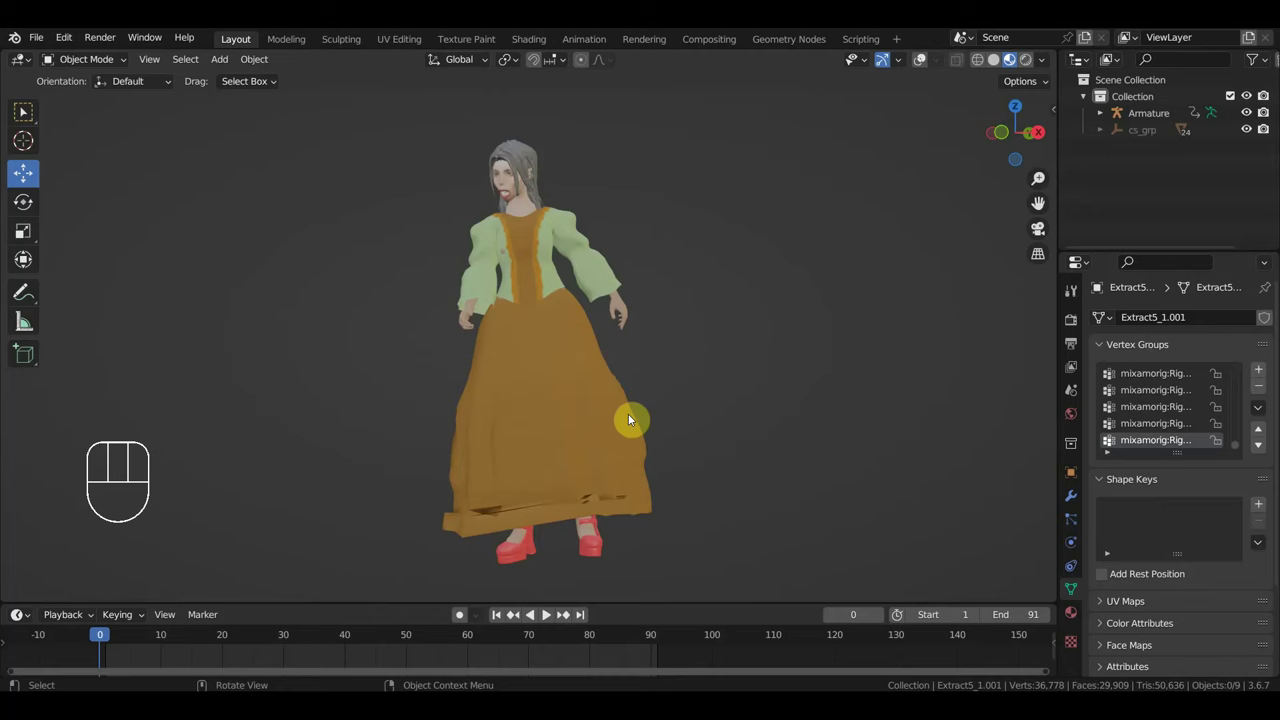
pyautogui.moveTo(707, 389); pyautogui.dragTo(724, 392)
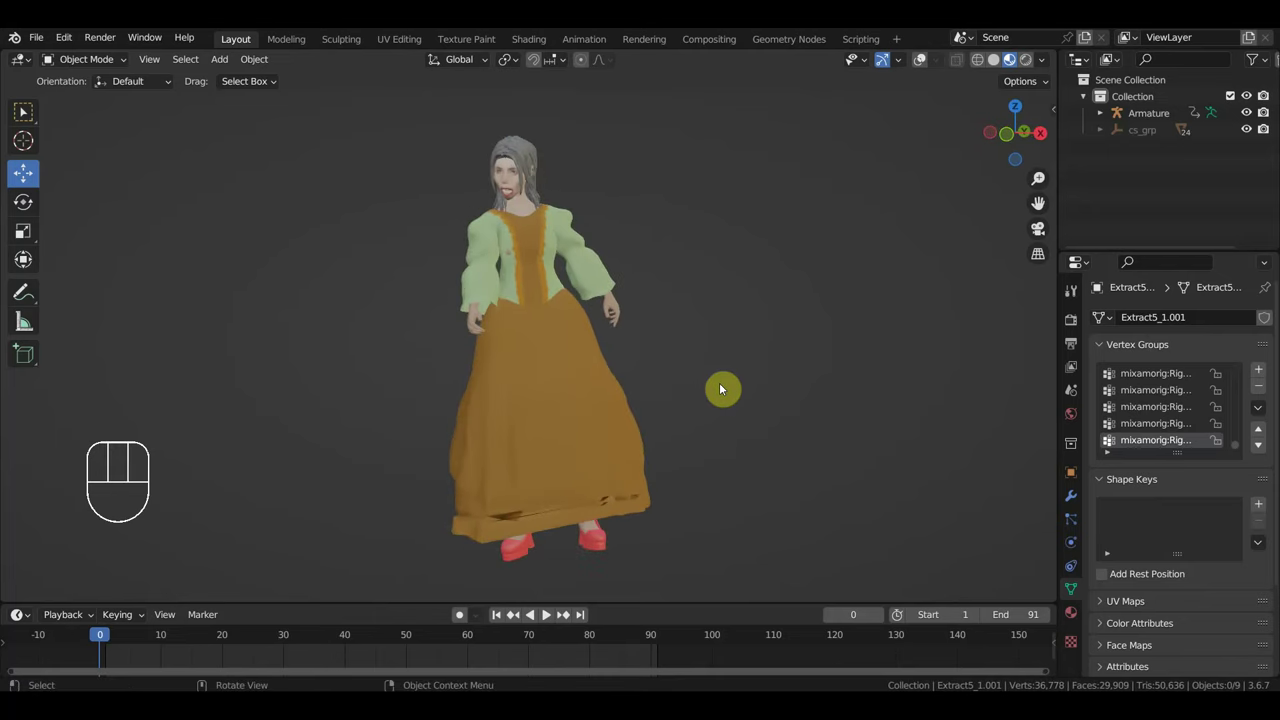
pyautogui.moveTo(683, 388); pyautogui.dragTo(649, 388)
pyautogui.moveTo(672, 386); pyautogui.dragTo(703, 389)
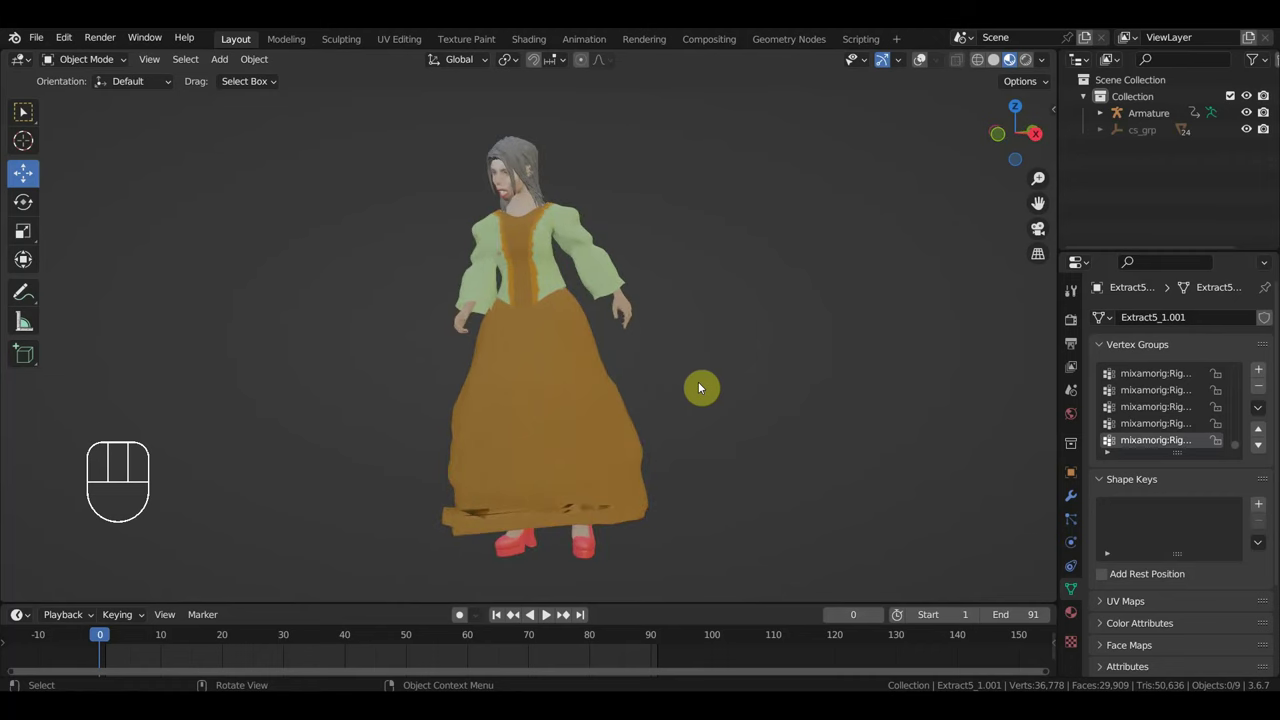
pyautogui.press('KP_1')
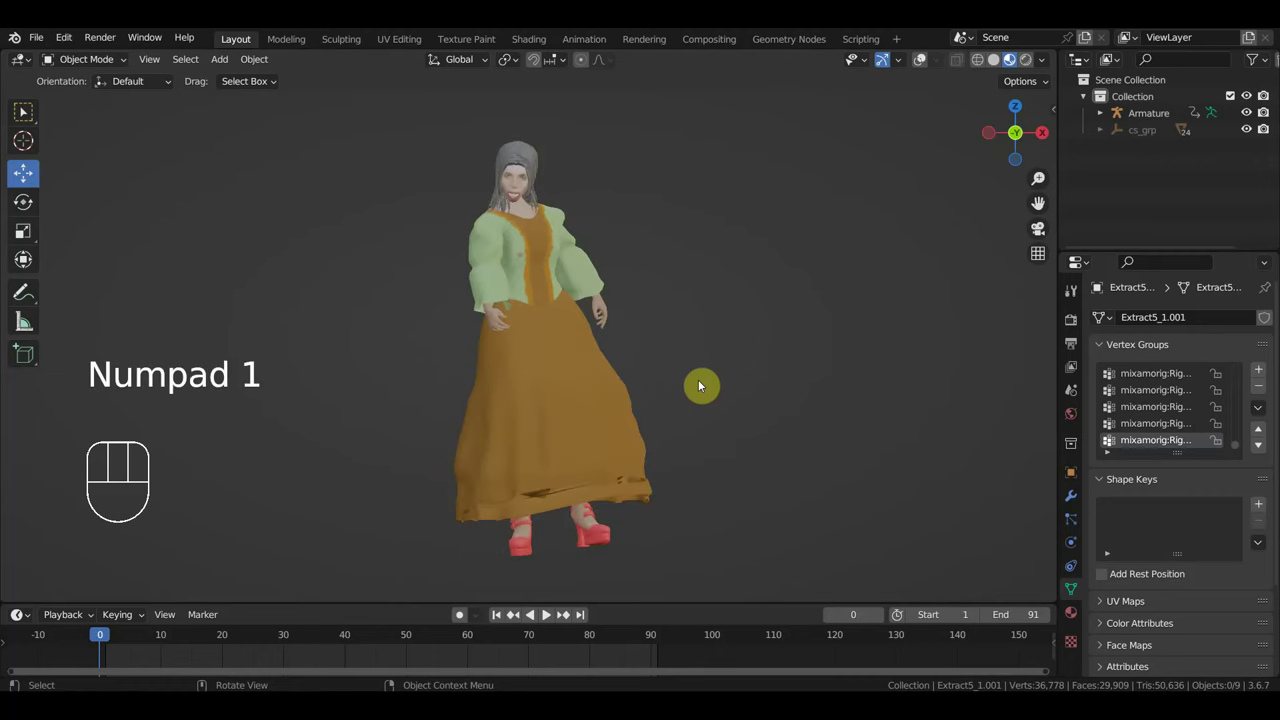